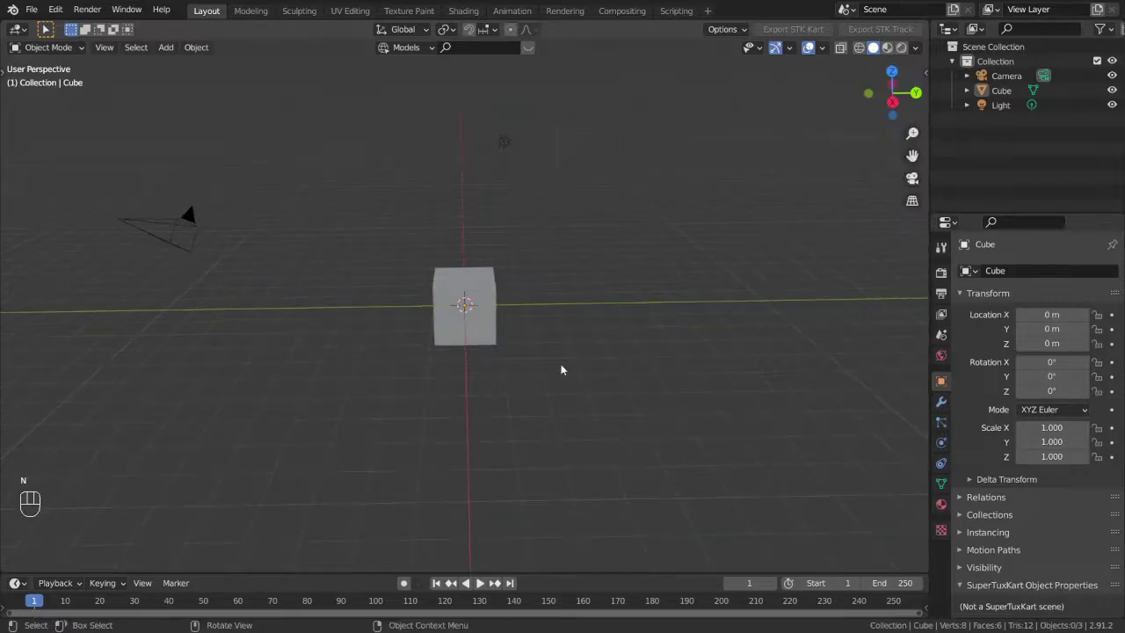
Orbit, pan and zoom the viewport all around the default cube
middle_click(314, 460)
left_click_drag(344, 464, 316, 444)
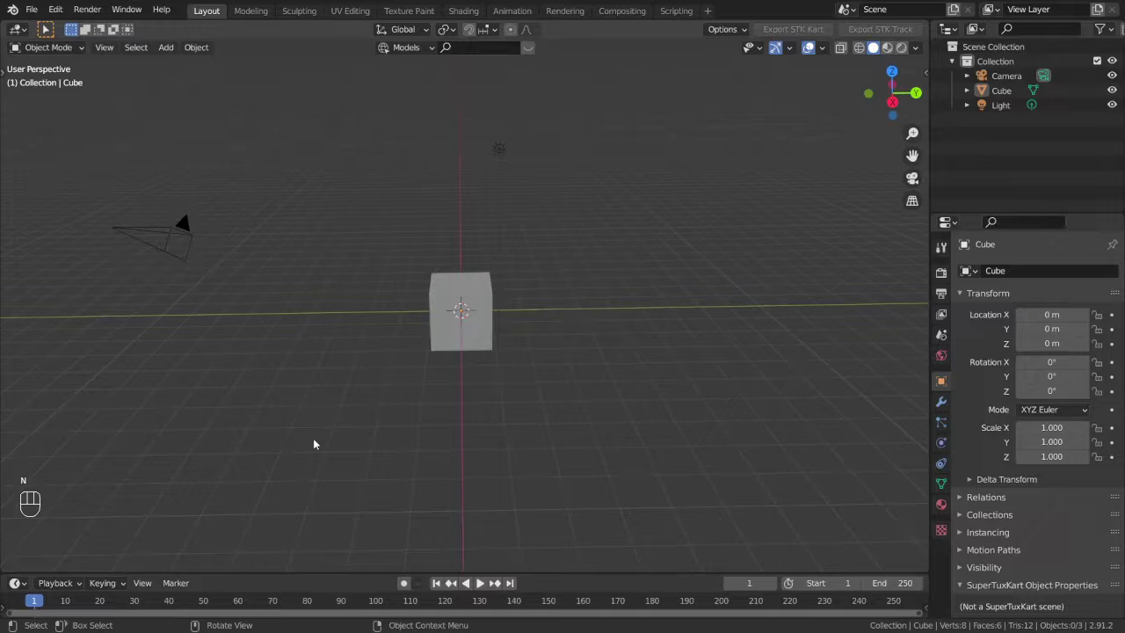
middle_click(580, 365)
left_click_drag(588, 364, 541, 377)
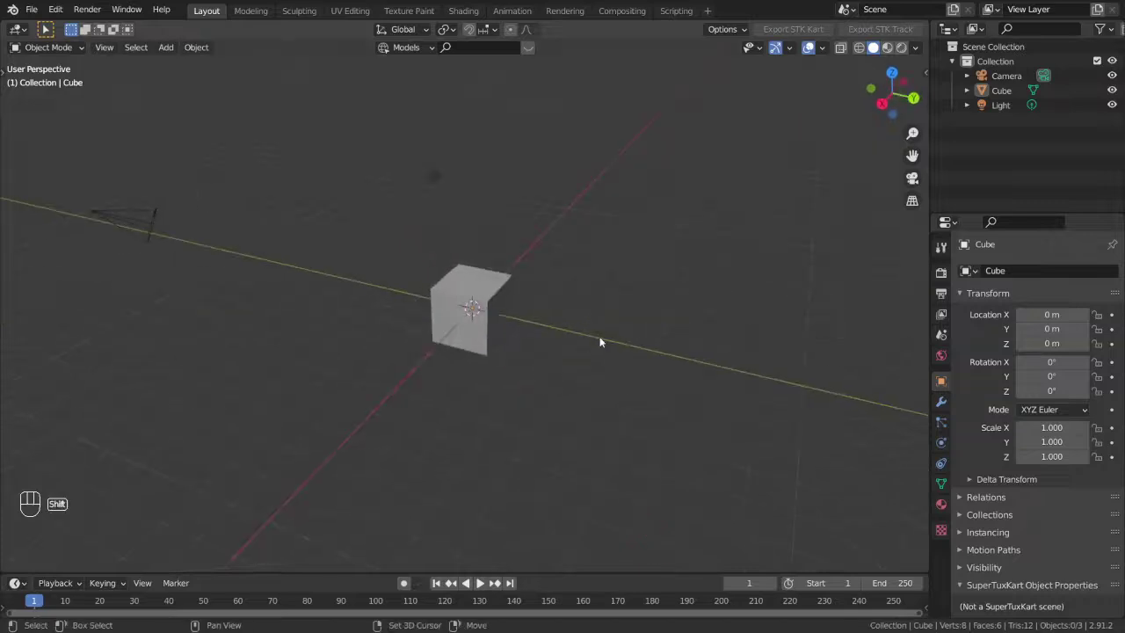
left_click_drag(585, 344, 562, 343)
left_click_drag(662, 328, 468, 323)
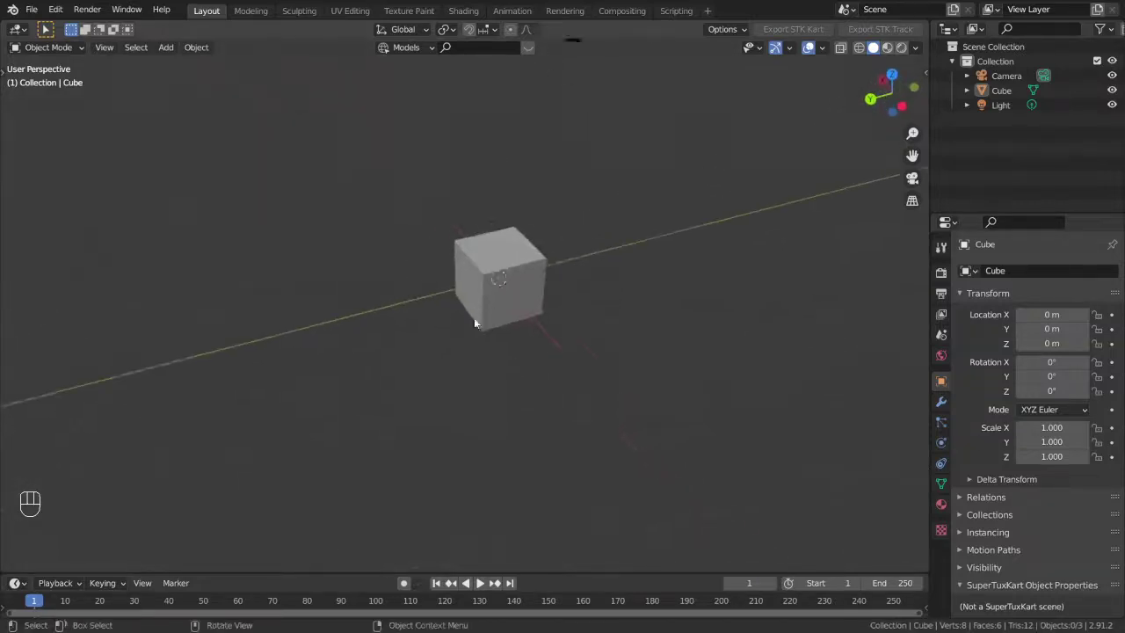
left_click_drag(512, 358, 546, 437)
left_click_drag(520, 421, 365, 375)
left_click_drag(384, 365, 614, 281)
left_click_drag(613, 320, 693, 369)
middle_click(684, 370)
left_click_drag(386, 312, 514, 292)
left_click_drag(488, 360, 607, 253)
left_click_drag(574, 314, 682, 343)
left_click_drag(678, 344, 486, 322)
left_click_drag(539, 320, 586, 327)
left_click_drag(572, 339, 696, 355)
left_click_drag(646, 372, 355, 390)
left_click_drag(398, 391, 512, 392)
middle_click(571, 385)
left_click_drag(460, 304, 367, 223)
left_click_drag(442, 280, 678, 329)
left_click_drag(625, 339, 365, 479)
left_click_drag(454, 446, 645, 350)
left_click_drag(595, 368, 370, 426)
left_click_drag(371, 426, 480, 456)
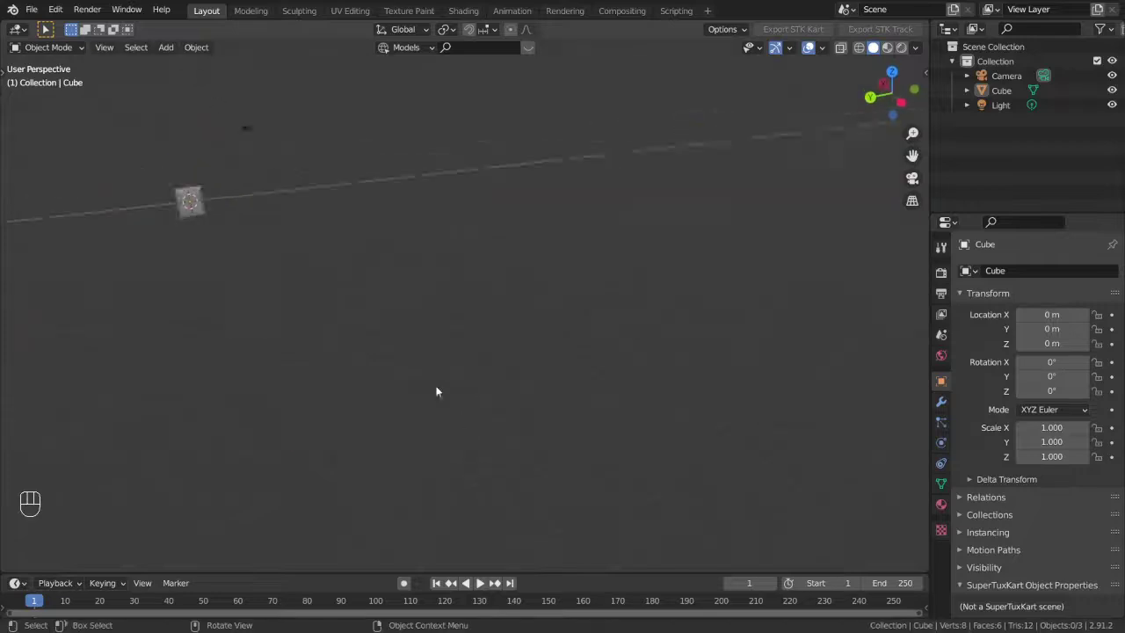
left_click_drag(430, 384, 465, 382)
Check the cube from the numpad-1 front view, then orbit back to a perspective angle
key("KP_1")
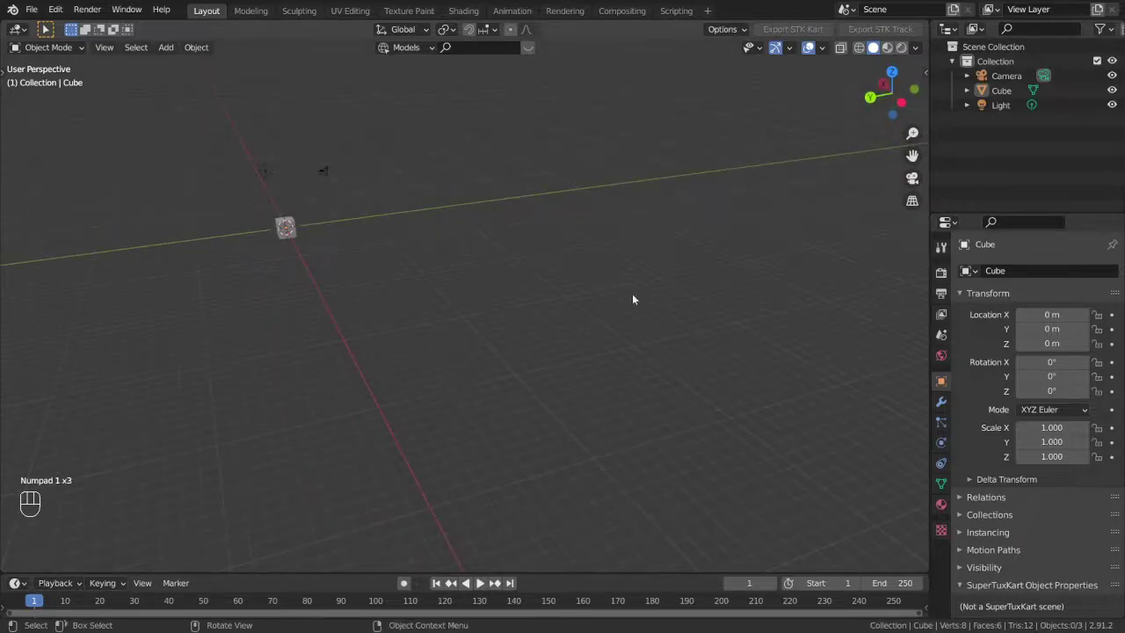
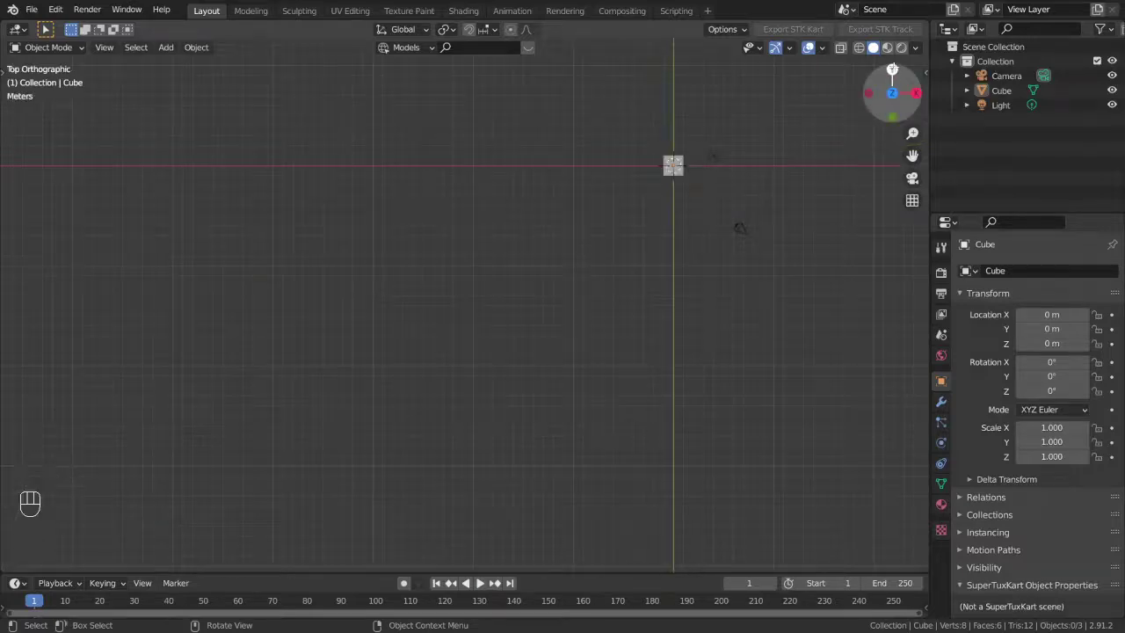
left_click_drag(602, 243, 382, 363)
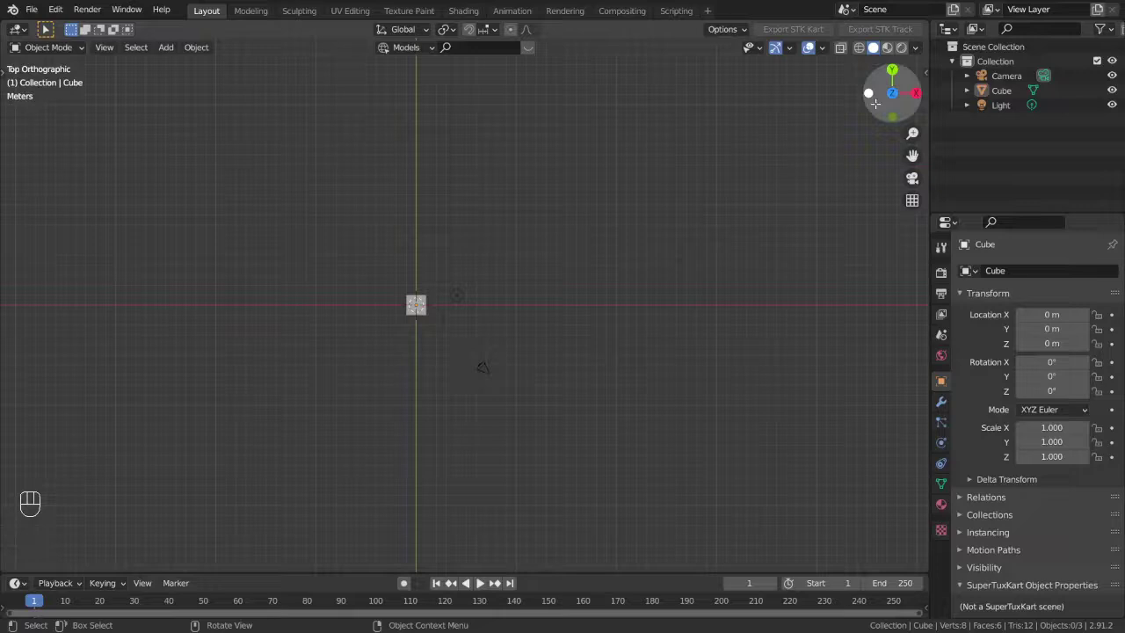
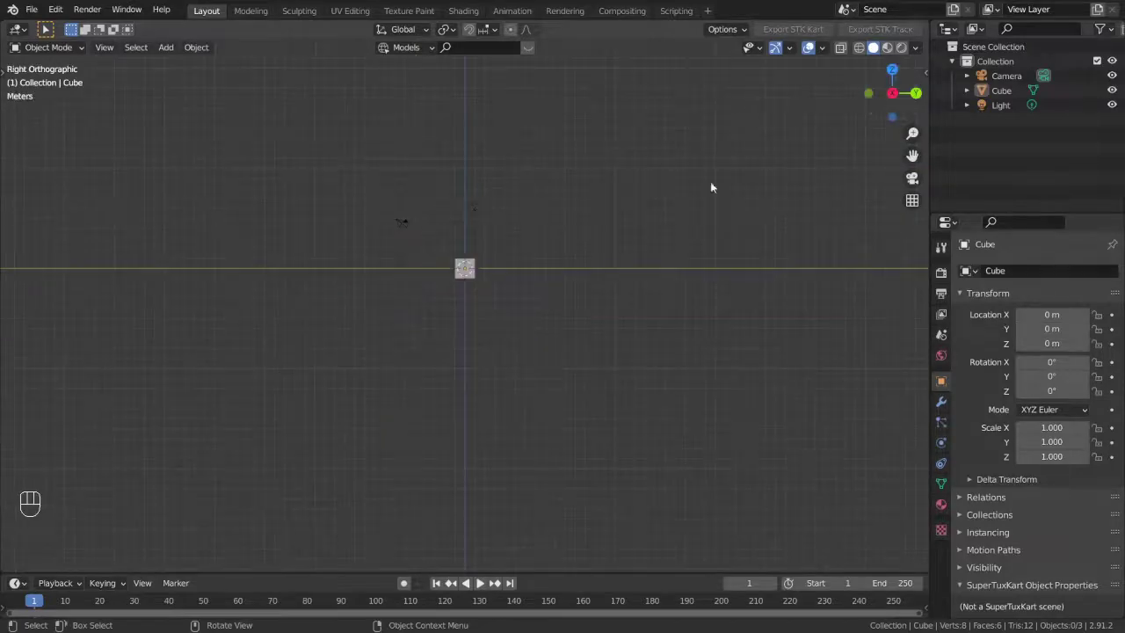
middle_click(510, 278)
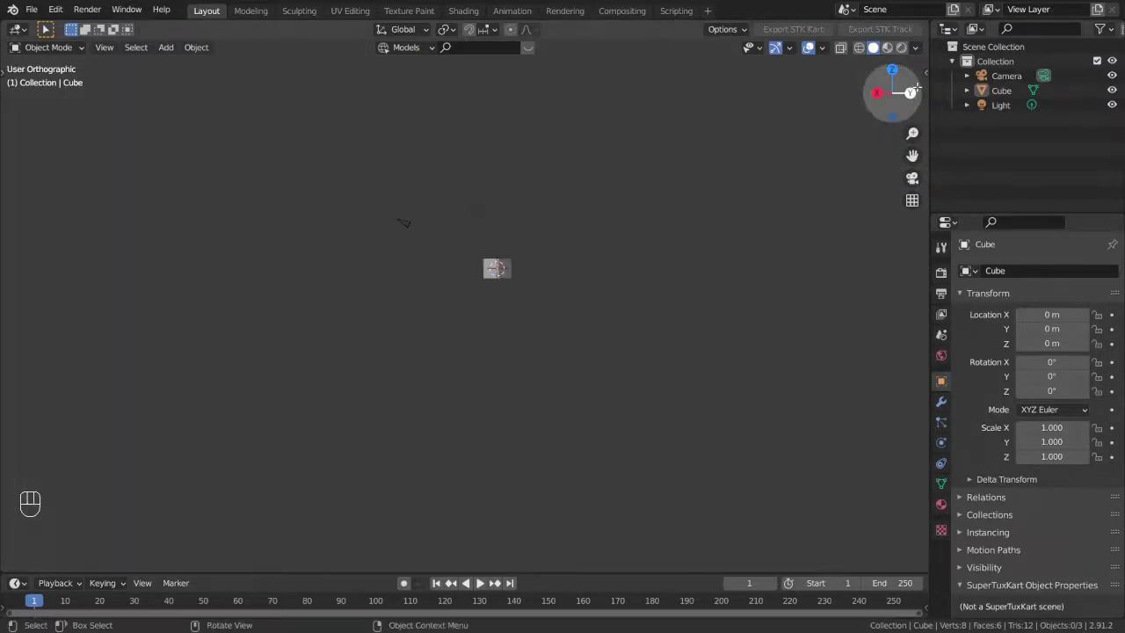
left_click_drag(519, 261, 451, 307)
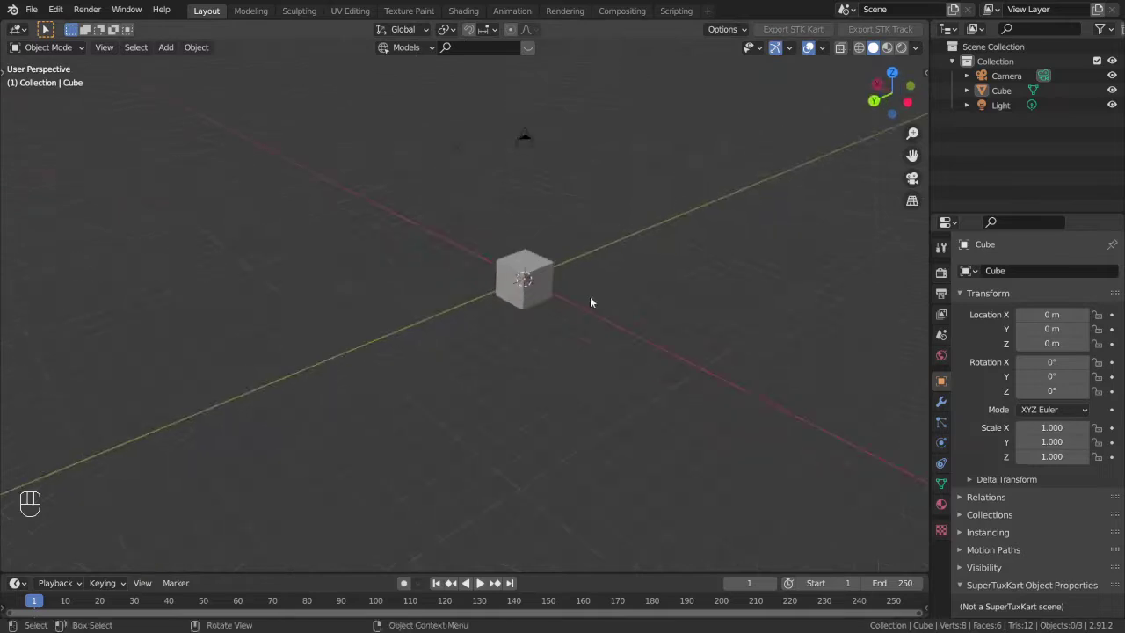
left_click_drag(555, 310, 376, 338)
left_click_drag(418, 334, 561, 301)
left_click_drag(568, 326, 484, 355)
middle_click(494, 356)
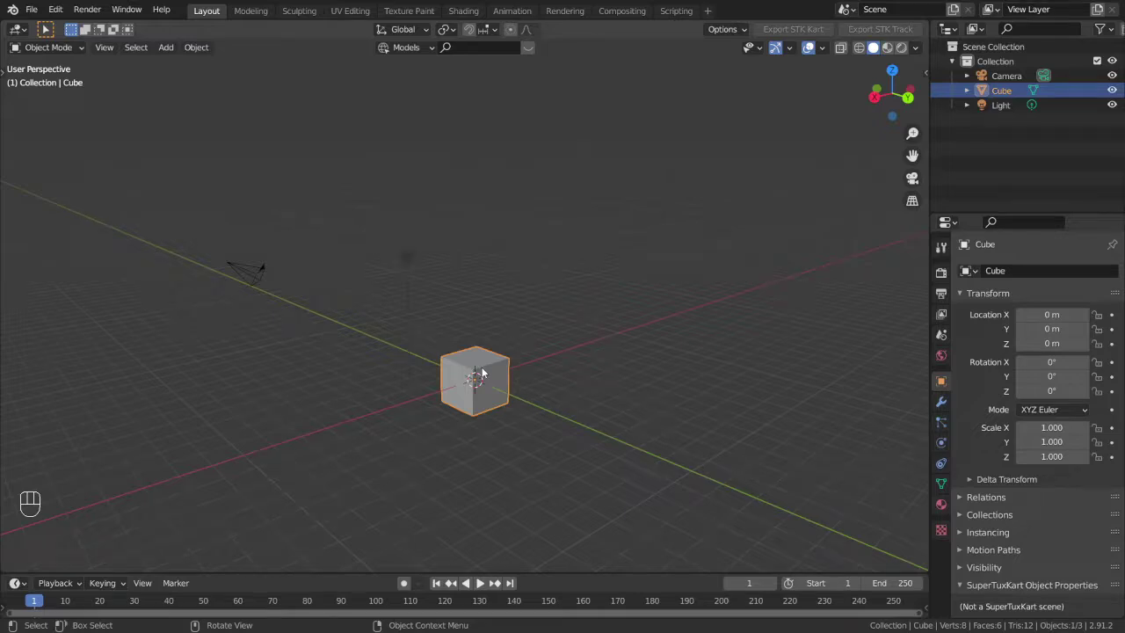
middle_click(498, 301)
key("q")
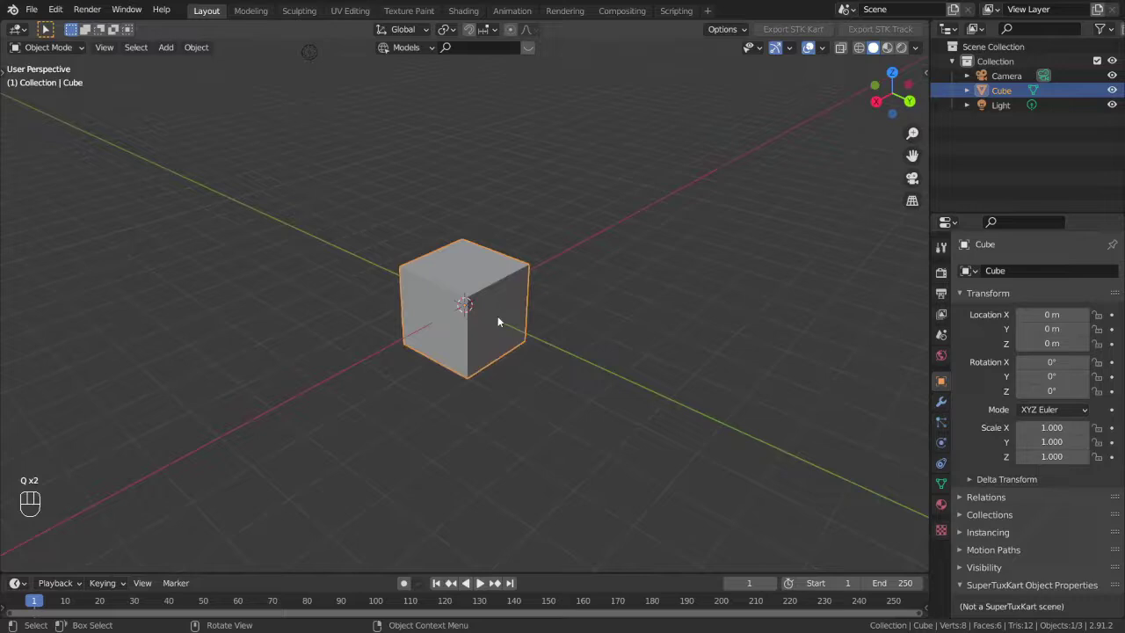
left_click_drag(504, 323, 534, 331)
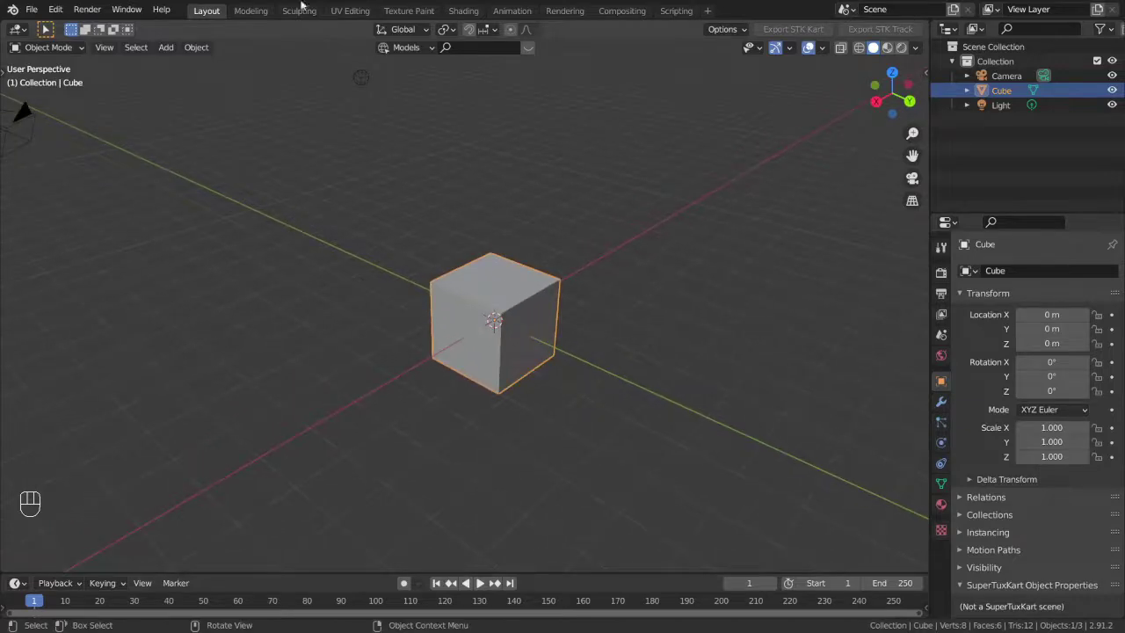
left_click_drag(57, 10, 663, 258)
key("1")
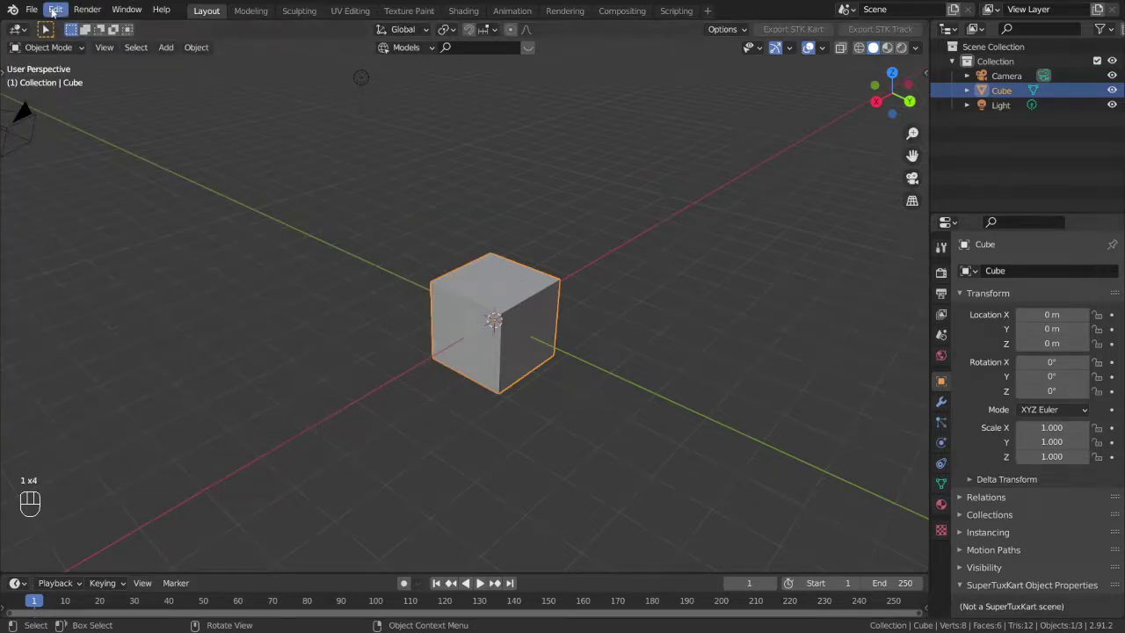
left_click_drag(54, 13, 329, 82)
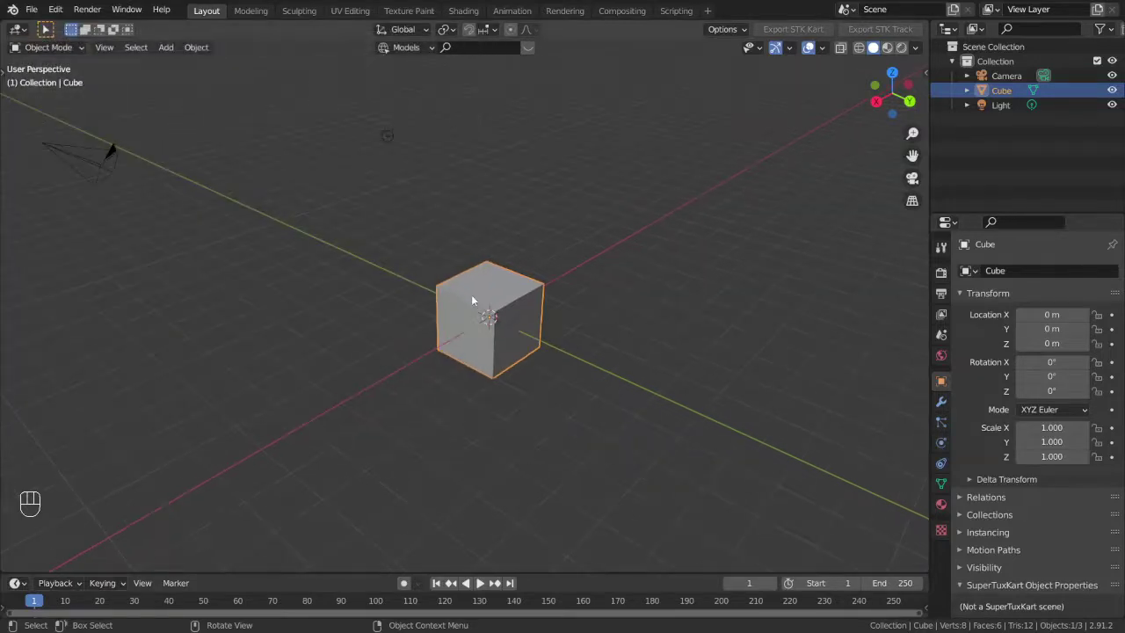
left_click_drag(497, 316, 503, 302)
left_click_drag(494, 322, 379, 318)
left_click_drag(302, 310, 542, 356)
left_click_drag(585, 374, 629, 382)
left_click_drag(564, 395, 387, 403)
key("q")
left_click_drag(437, 341, 466, 332)
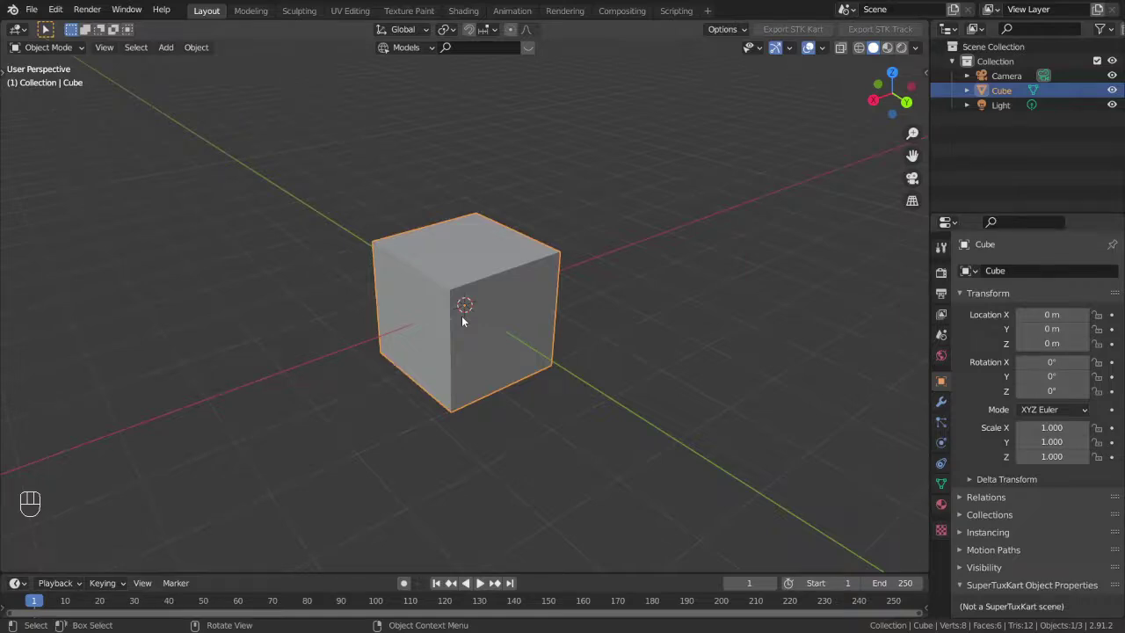
key("q")
left_click_drag(60, 13, 87, 231)
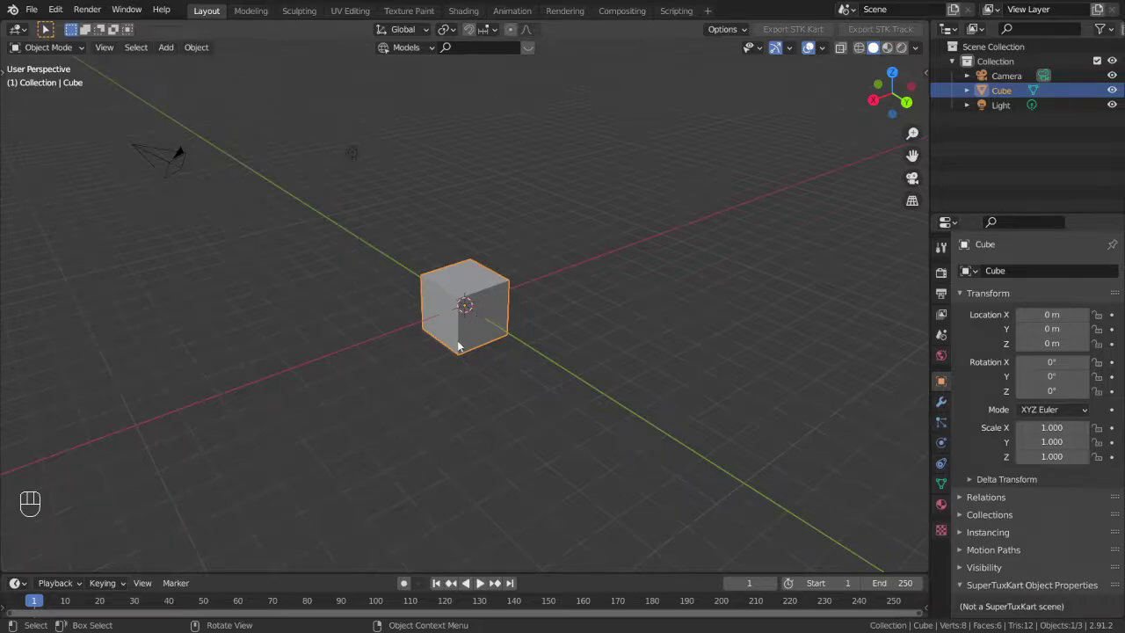
left_click_drag(471, 354, 482, 358)
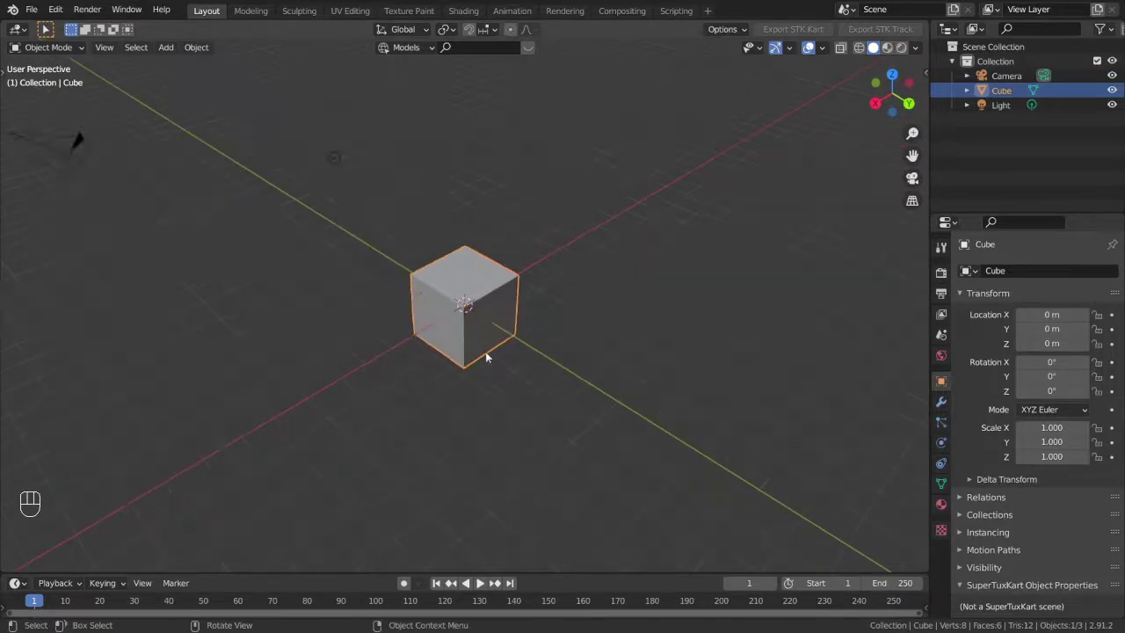
Trial-move the cube freely with G several times and try an S scale, cancelling each back to origin
left_click_drag(546, 349, 608, 345)
left_click_drag(596, 346, 553, 318)
left_click_drag(516, 320, 424, 321)
left_click_drag(439, 321, 500, 318)
left_click_drag(516, 320, 540, 333)
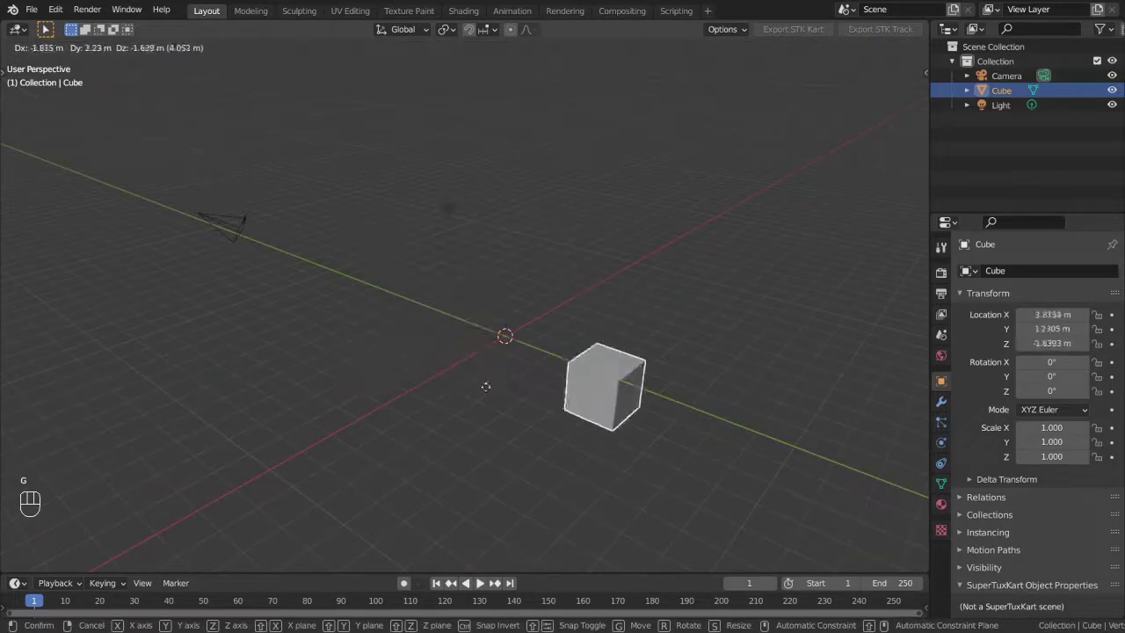
right_click(487, 387)
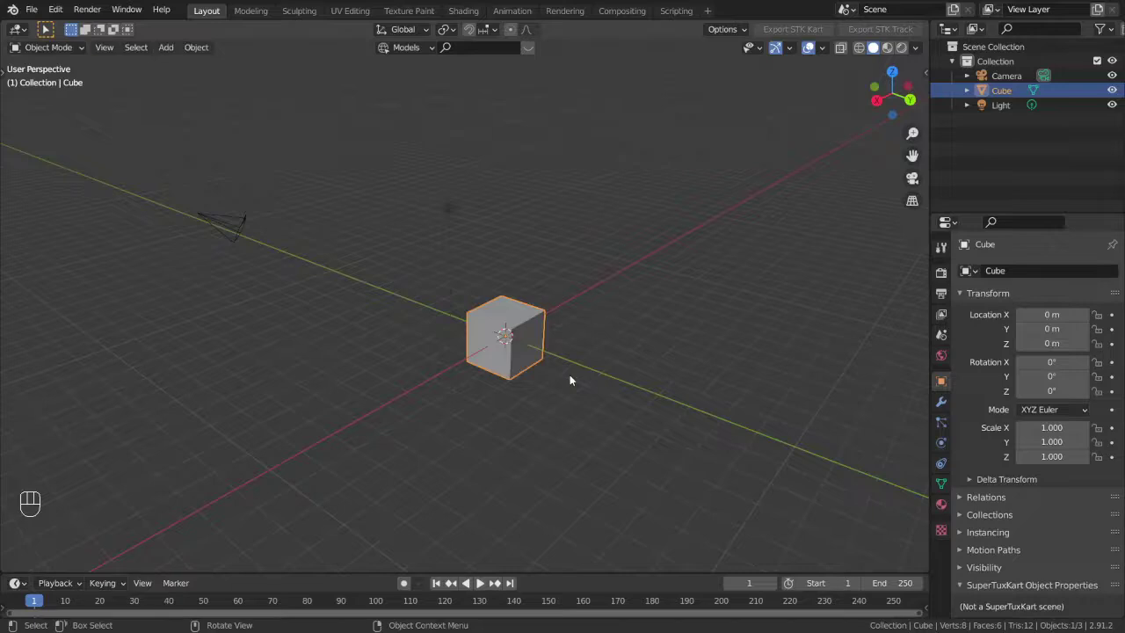
left_click_drag(569, 377, 529, 399)
left_click_drag(557, 386, 570, 350)
left_click_drag(569, 349, 580, 328)
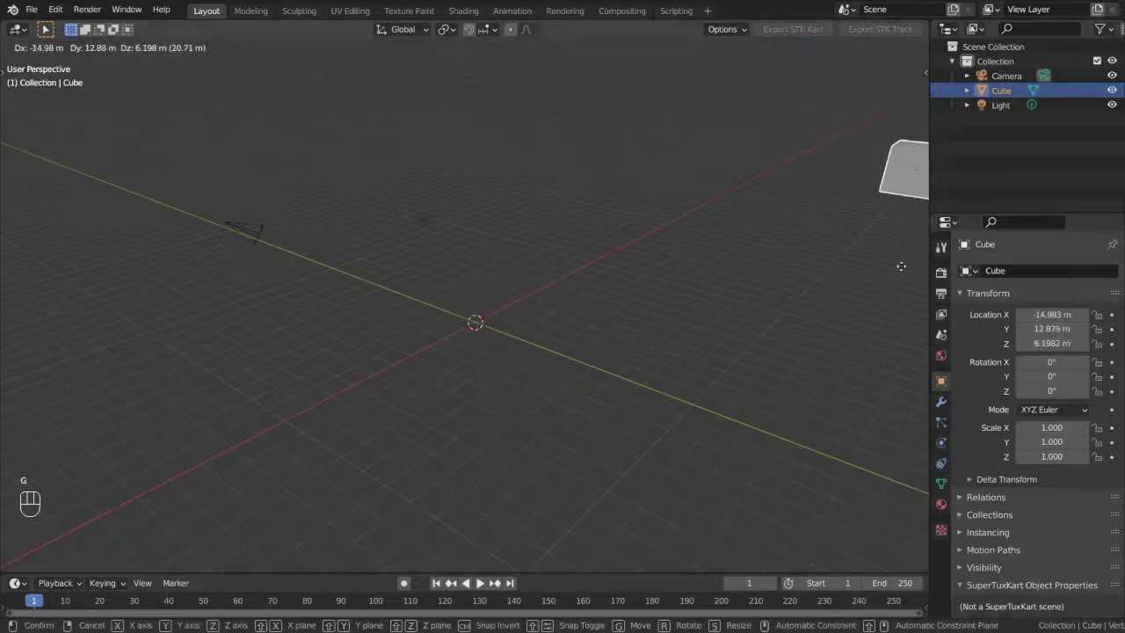
right_click(332, 390)
key("g")
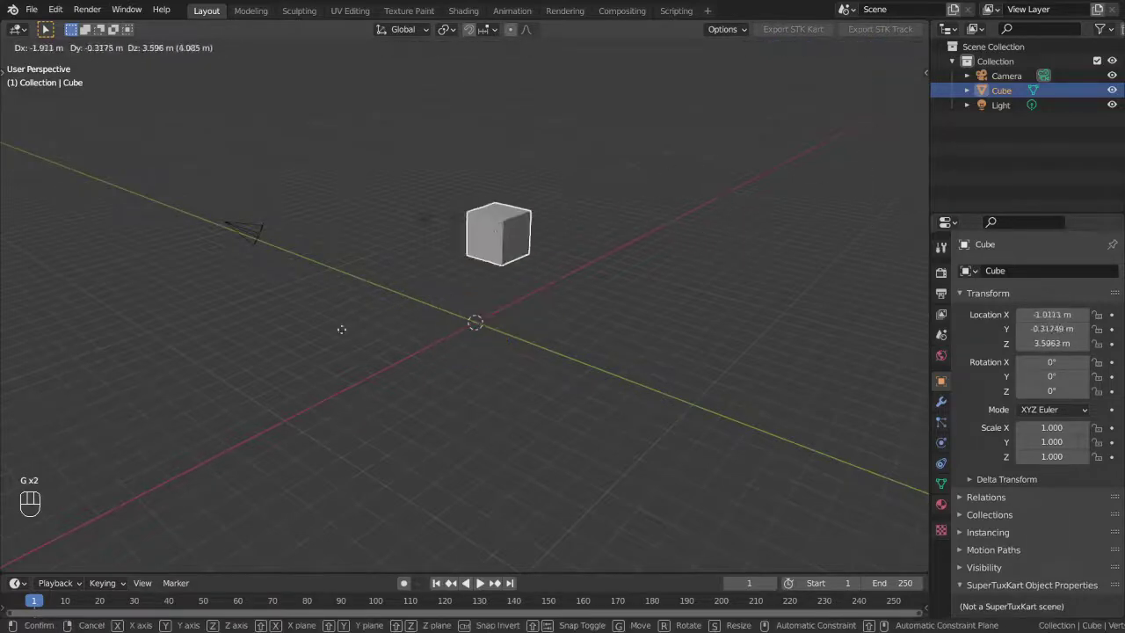
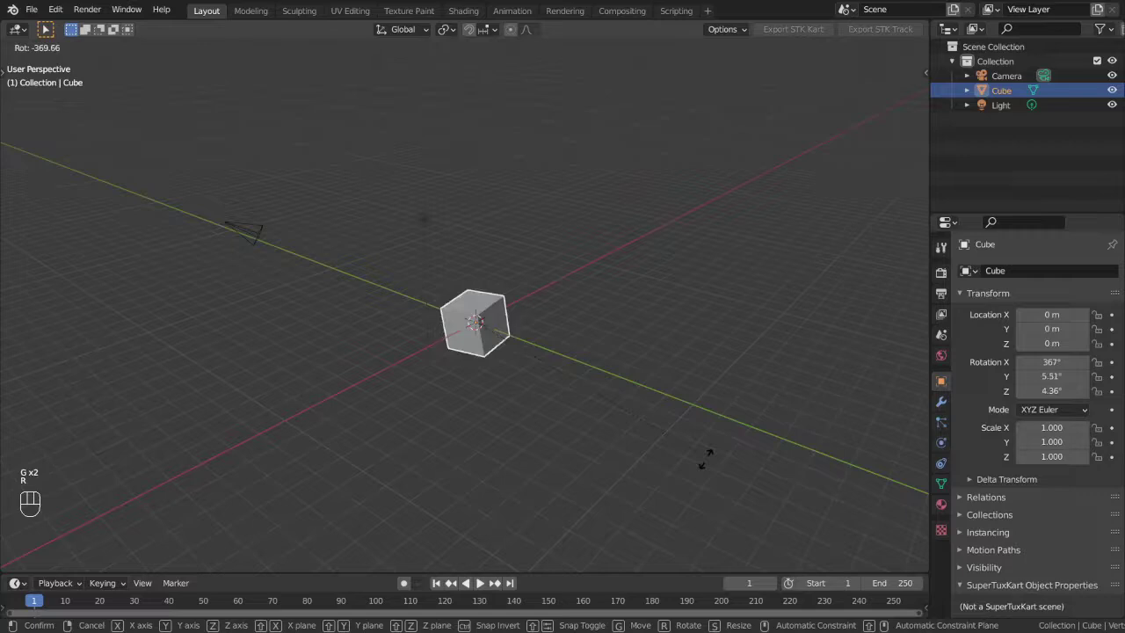
right_click(666, 325)
key("s")
right_click(819, 319)
Trial-move the cube along X and Y and rotate it about X, cancelling each
left_click_drag(617, 322, 577, 368)
left_click_drag(521, 406, 546, 381)
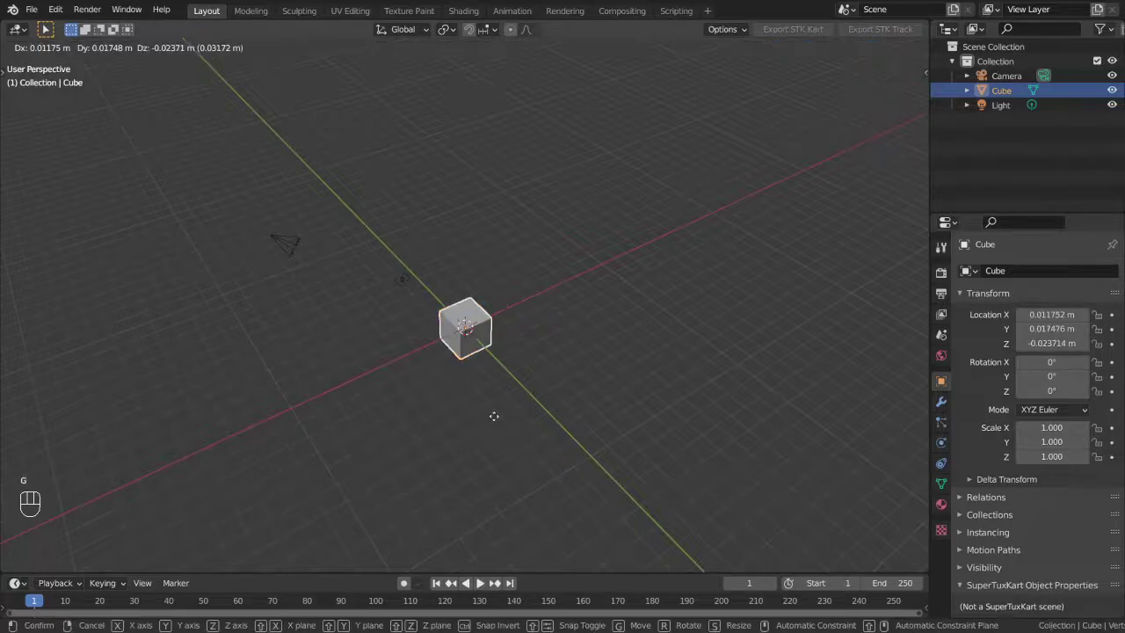
key("x")
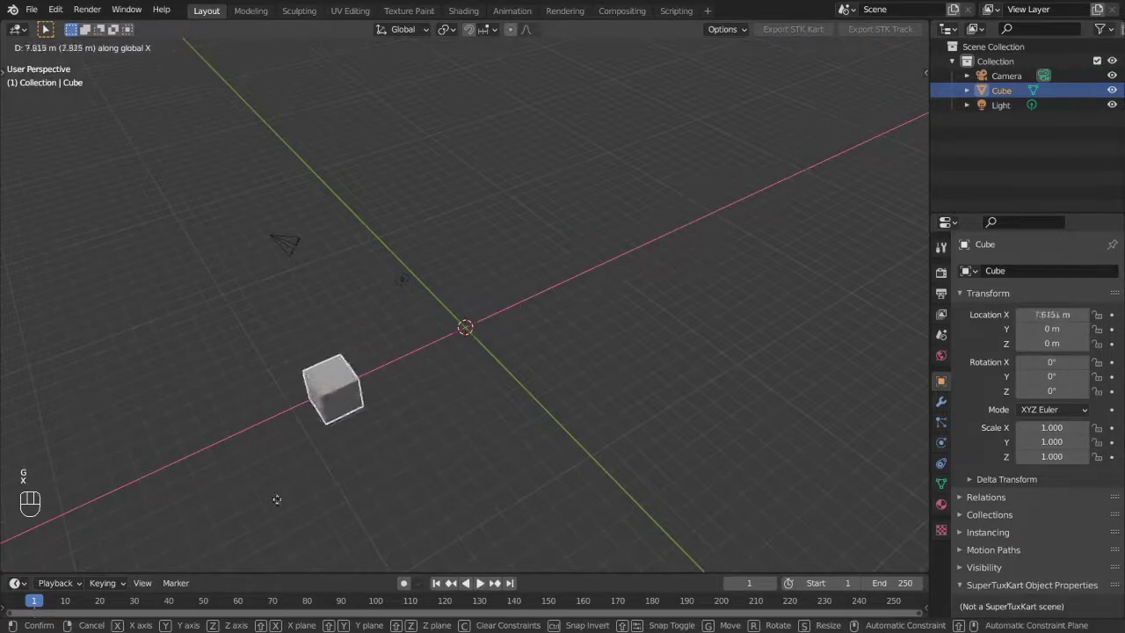
left_click(632, 347)
key("g")
key("y")
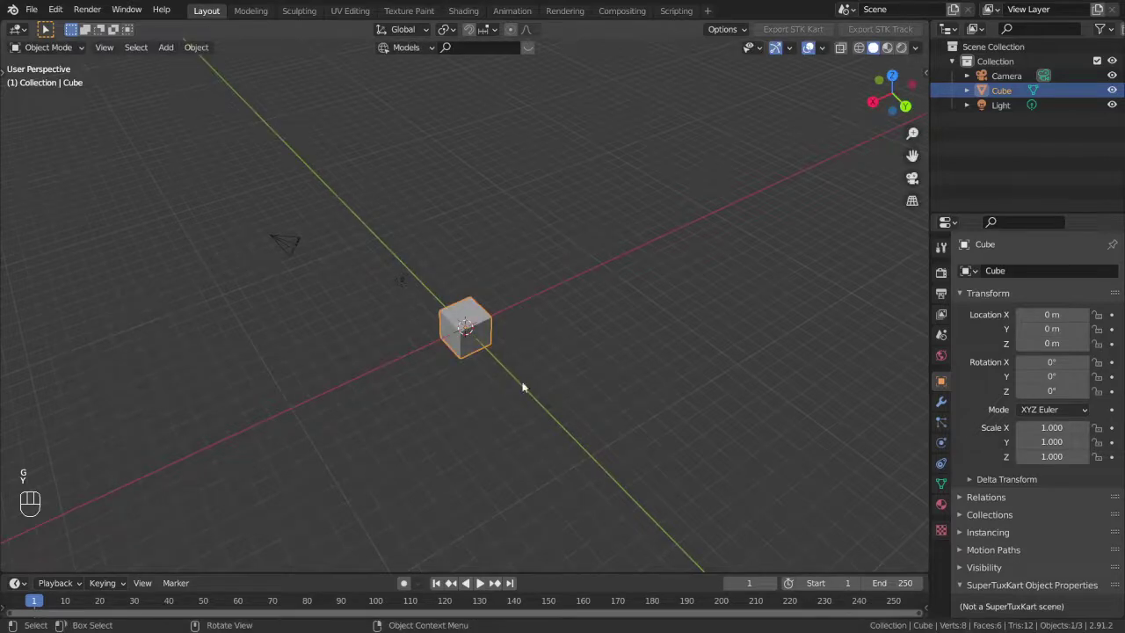
key("r")
key("x")
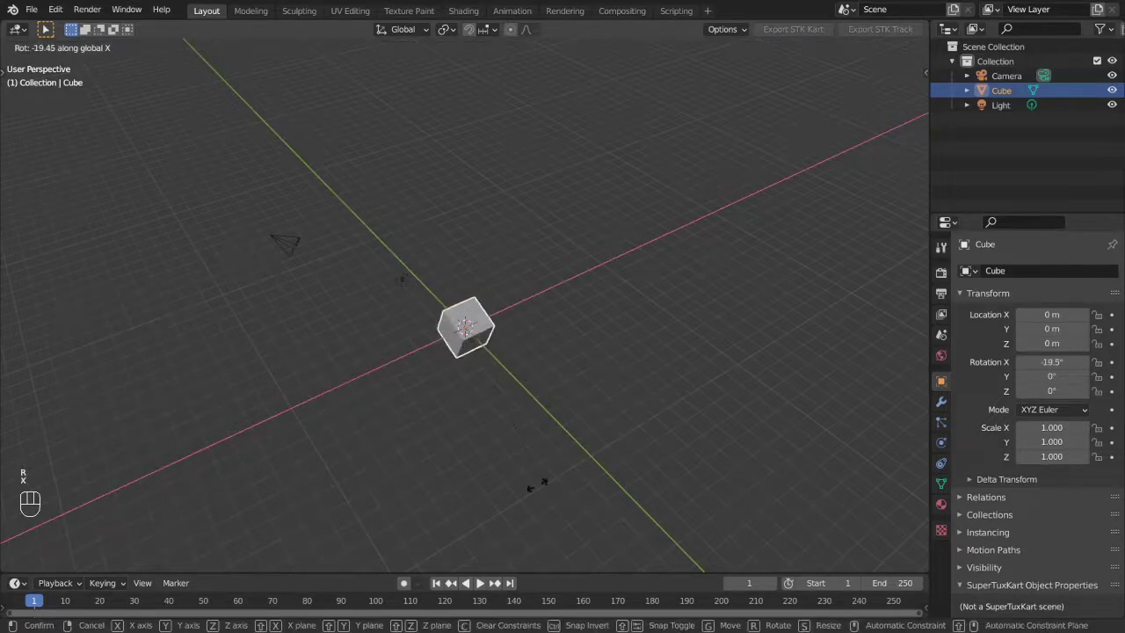
left_click_drag(552, 193, 553, 233)
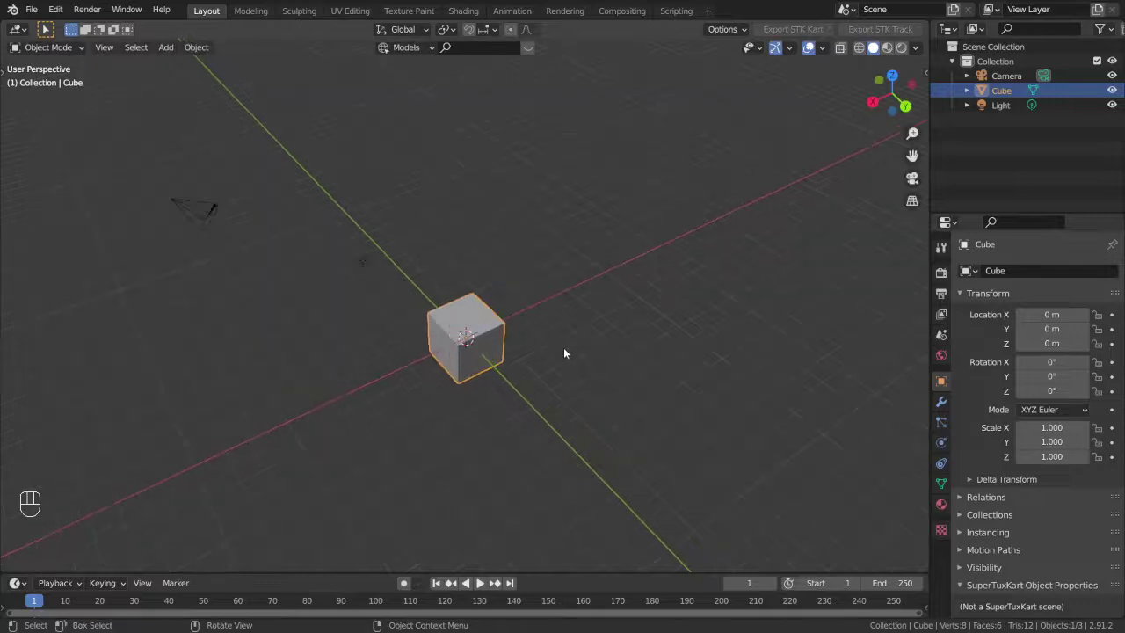
left_click_drag(575, 336, 592, 287)
Stretch the cube taller along Z and slide it on the ground, cancelling to leave it at origin
key("z")
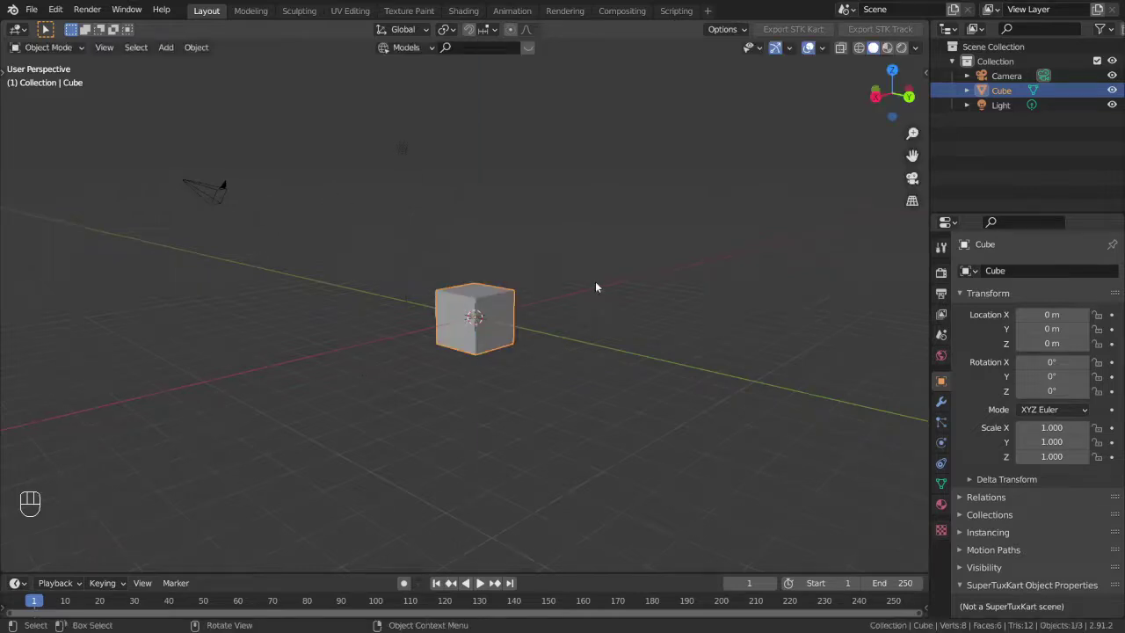
middle_click(610, 308)
left_click_drag(545, 326, 518, 318)
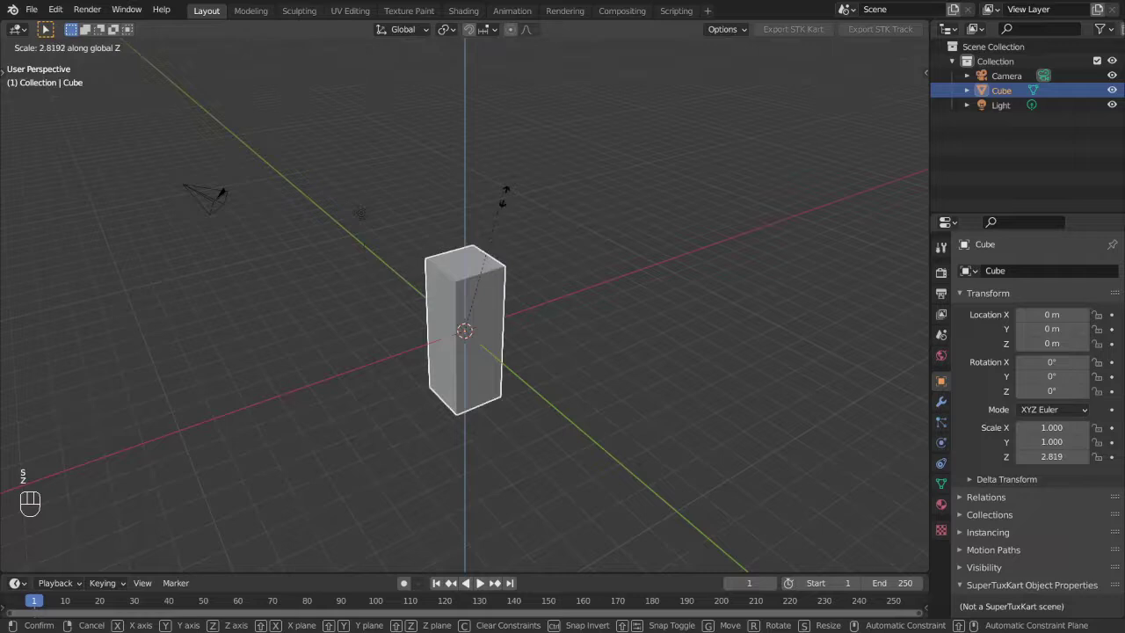
left_click_drag(532, 357, 536, 371)
left_click_drag(548, 352, 496, 358)
left_click_drag(515, 359, 532, 409)
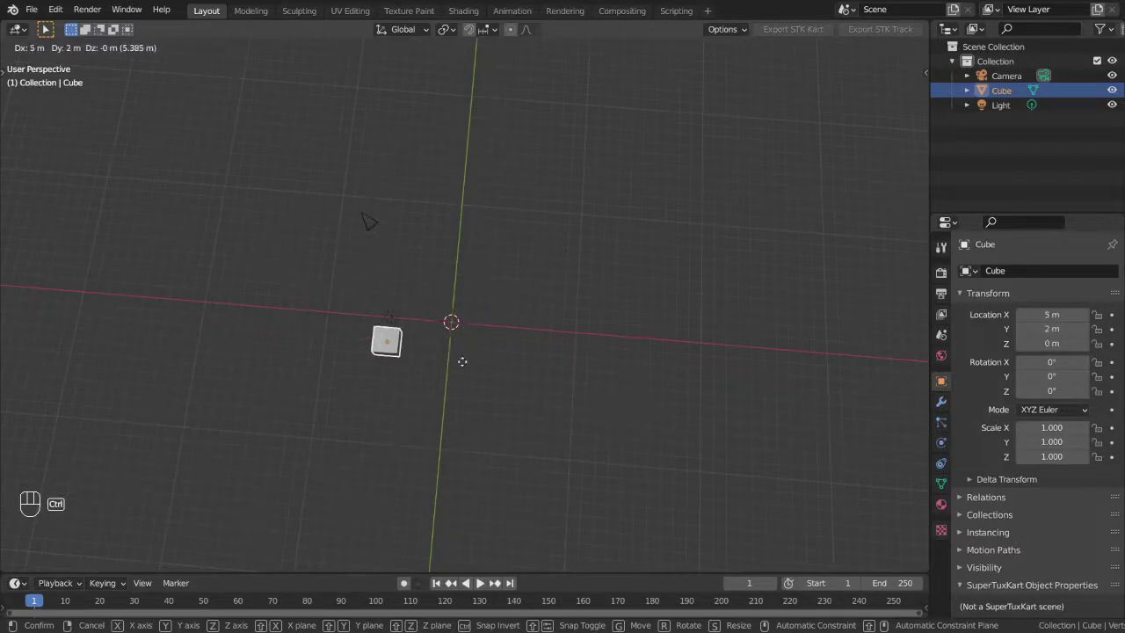
left_click(465, 366)
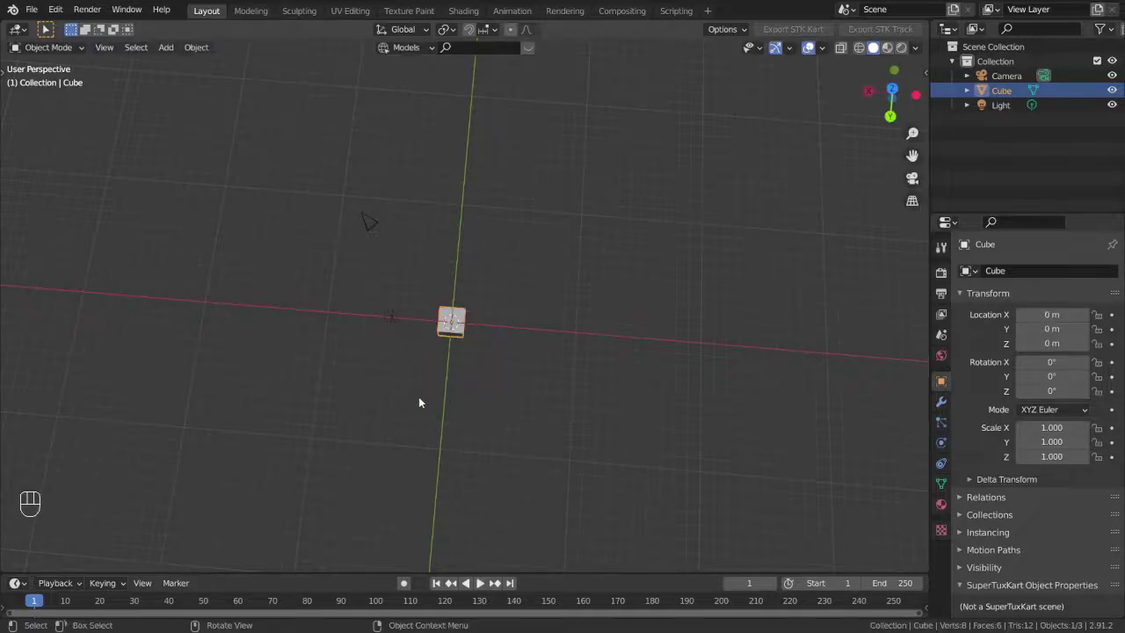
left_click_drag(433, 400, 530, 294)
left_click_drag(518, 294, 460, 285)
middle_click(470, 291)
middle_click(538, 329)
Start a G, X move of 1 m, then restart it with an exact 10 m X offset
key("g")
key("x")
key("KP_1")
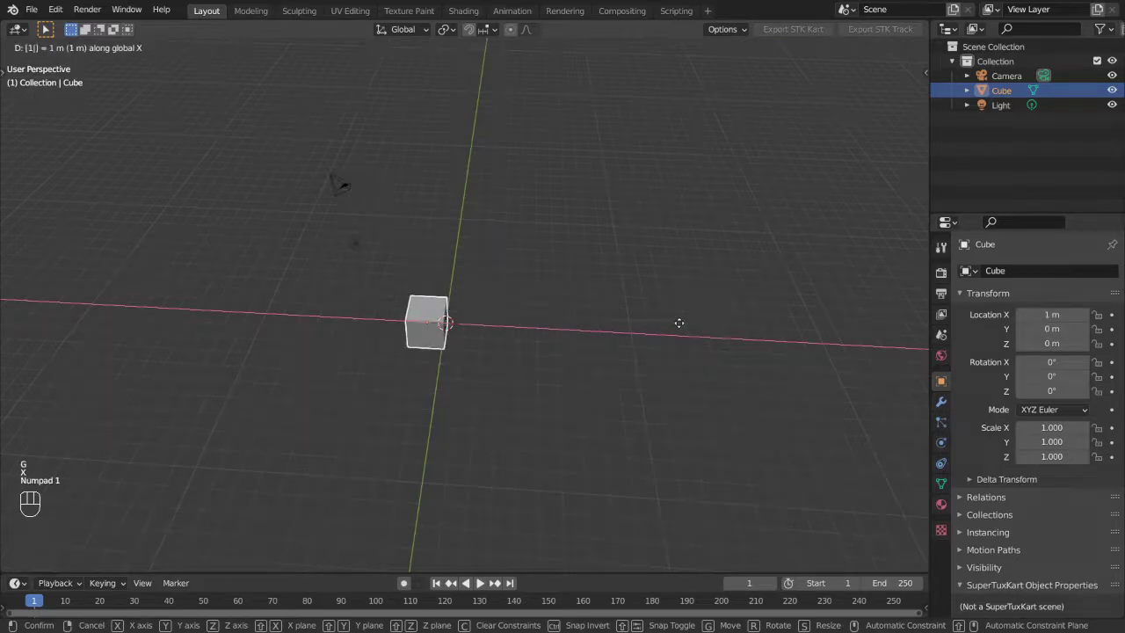
key("g")
key("x")
key("KP_1")
key("KP_0")
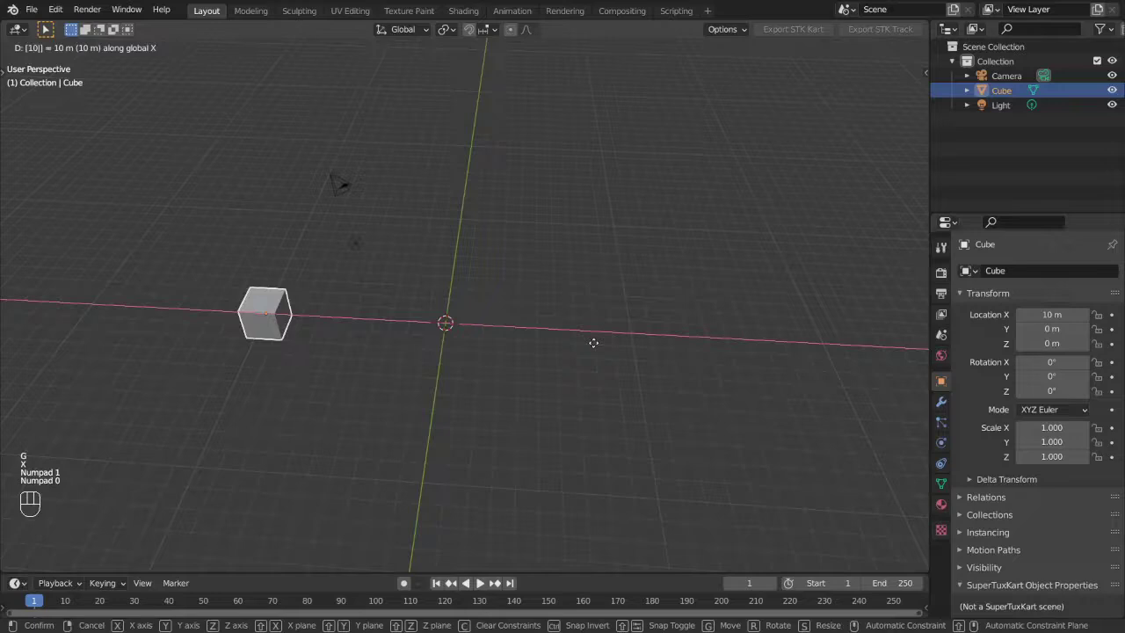
Cancel the 10 m move and orbit and zoom out to see more of the scene
left_click(596, 347)
left_click_drag(487, 368, 547, 318)
left_click_drag(484, 333, 476, 338)
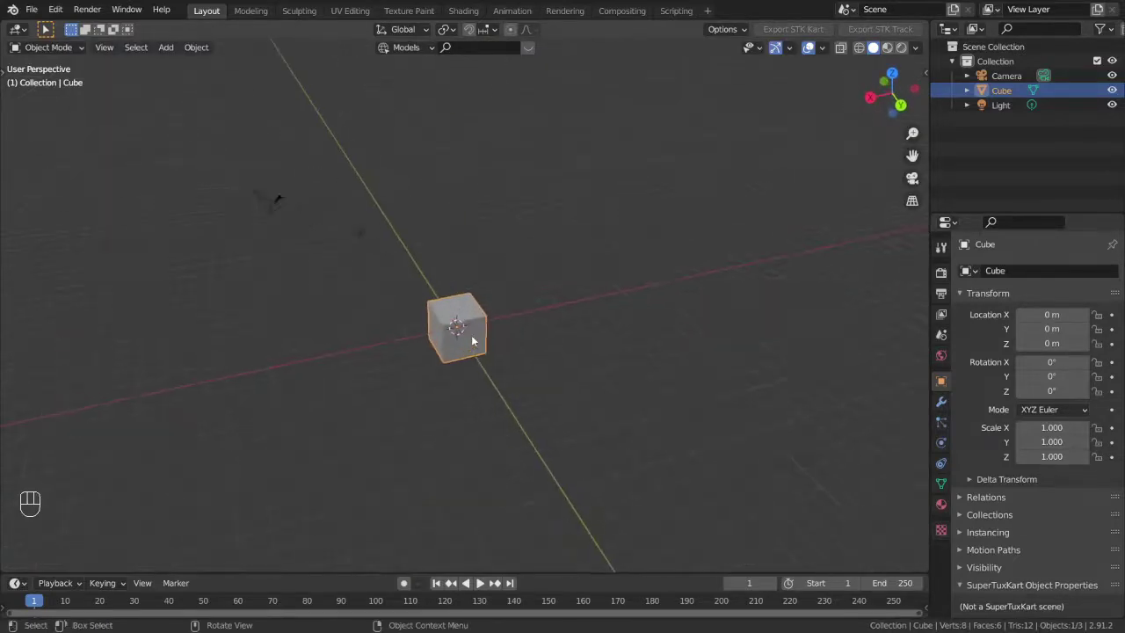
left_click_drag(480, 339, 499, 331)
left_click_drag(491, 361, 443, 358)
left_click_drag(480, 334, 521, 298)
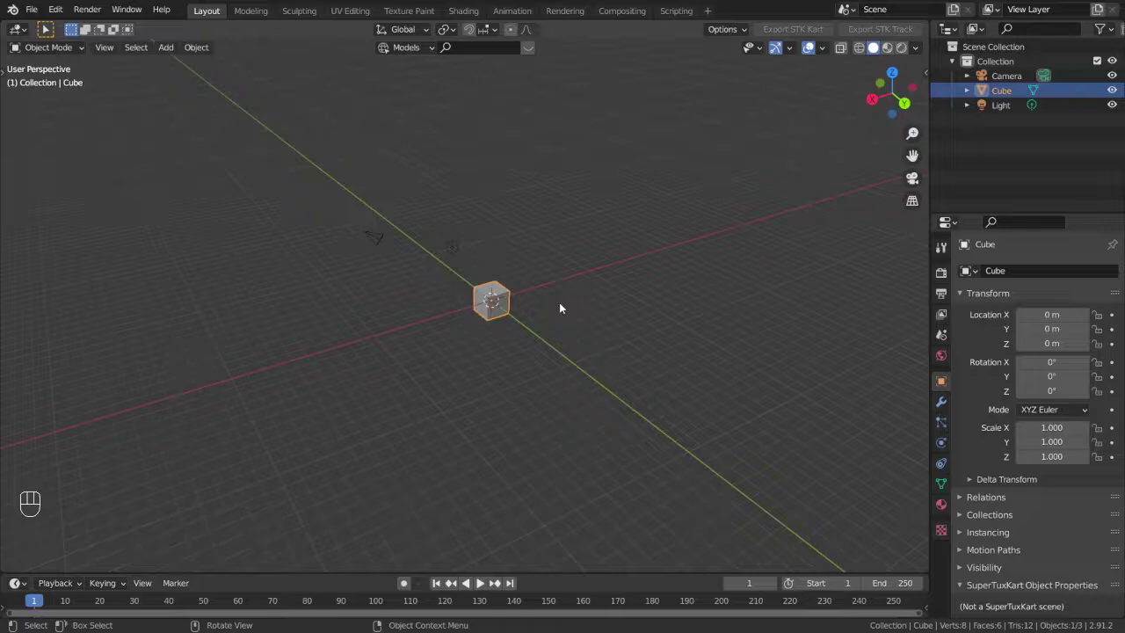
Select all objects and scale them up 100 times, then show the N sidebar
key("a")
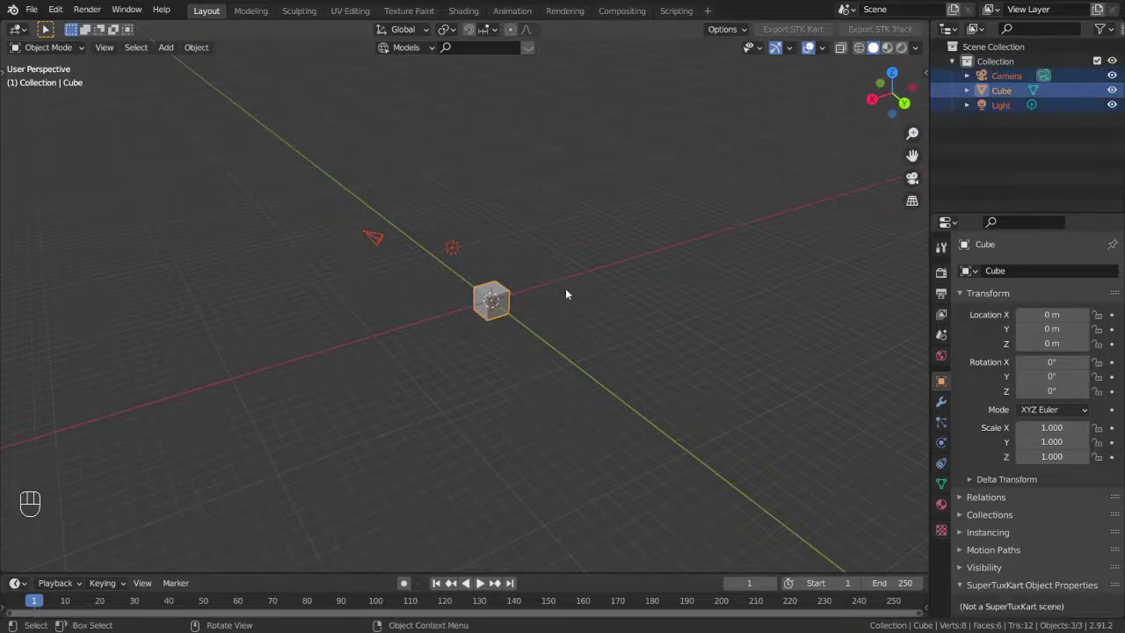
key("s")
key("KP_1")
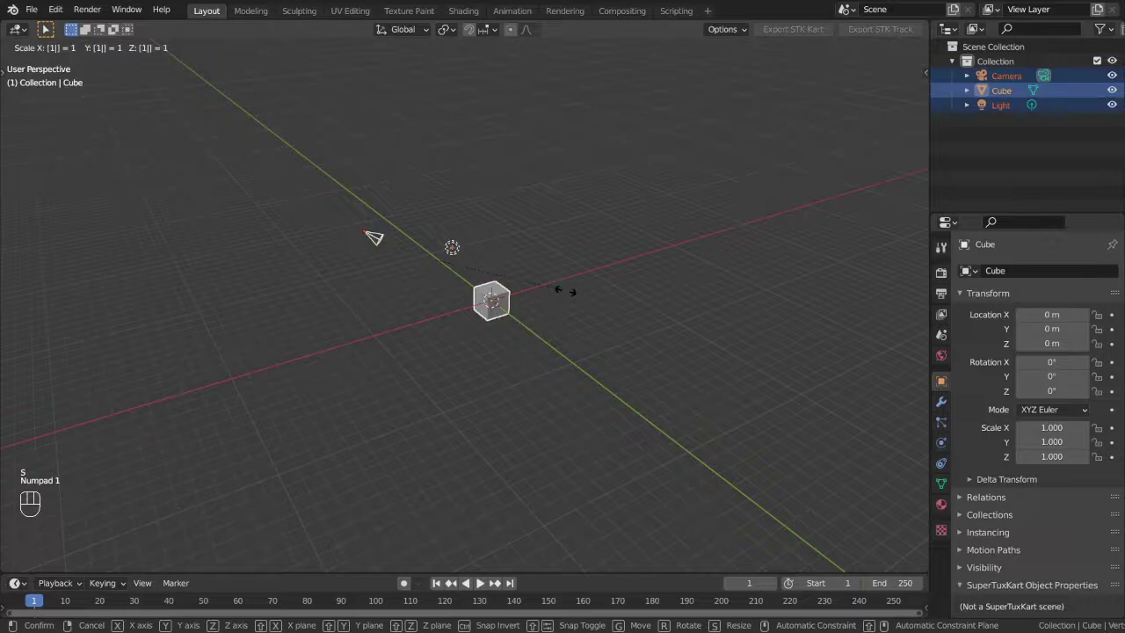
key("KP_0")
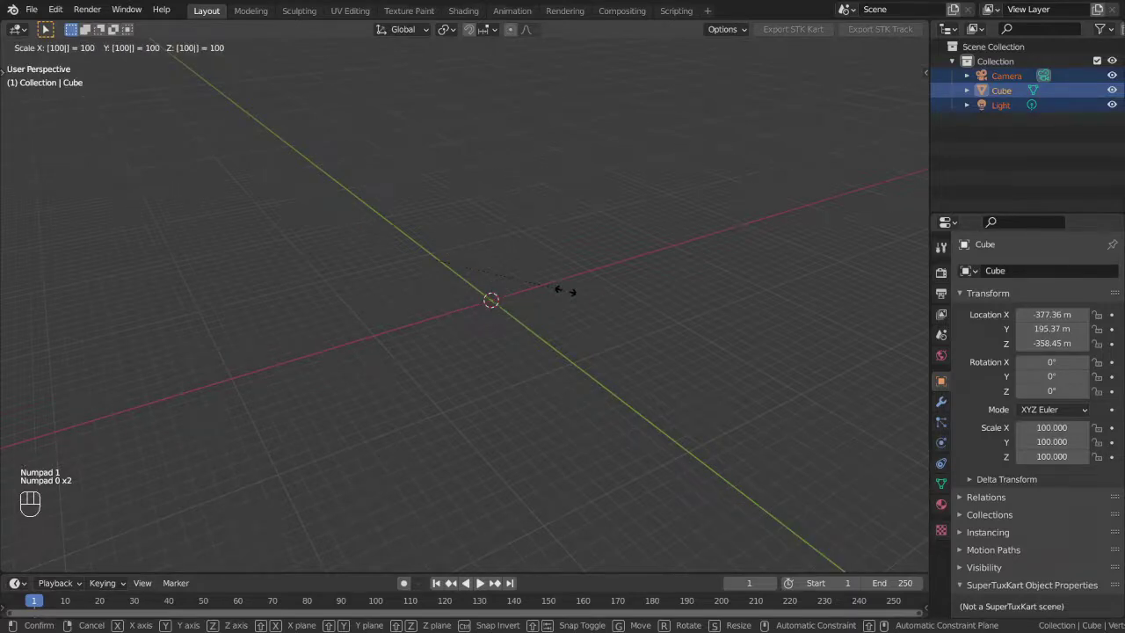
key("Return")
key("q")
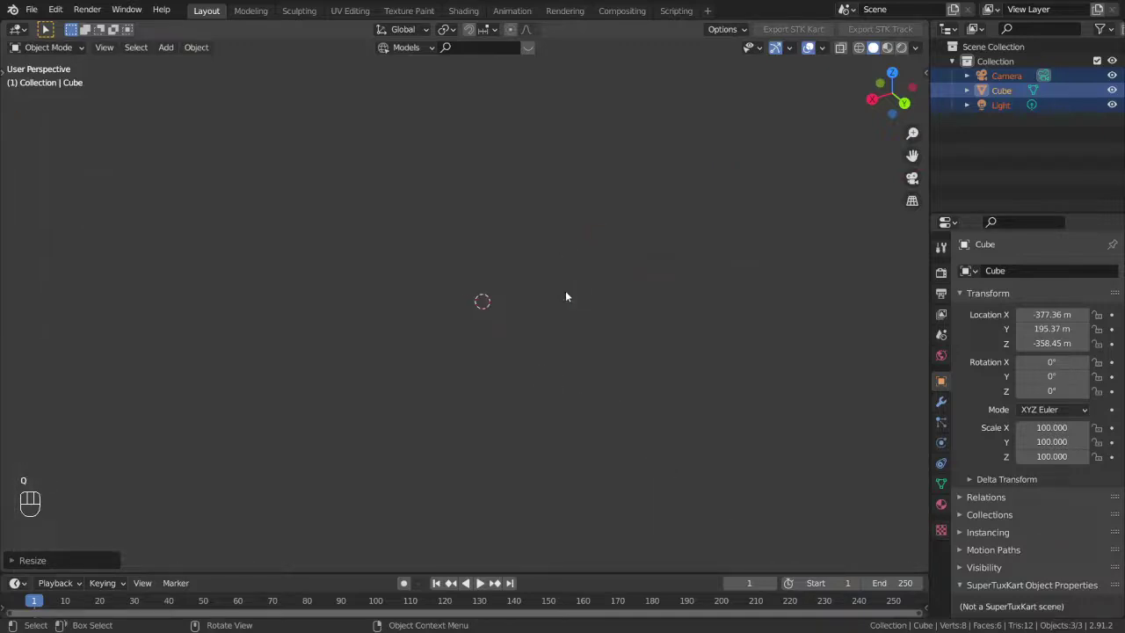
key("n")
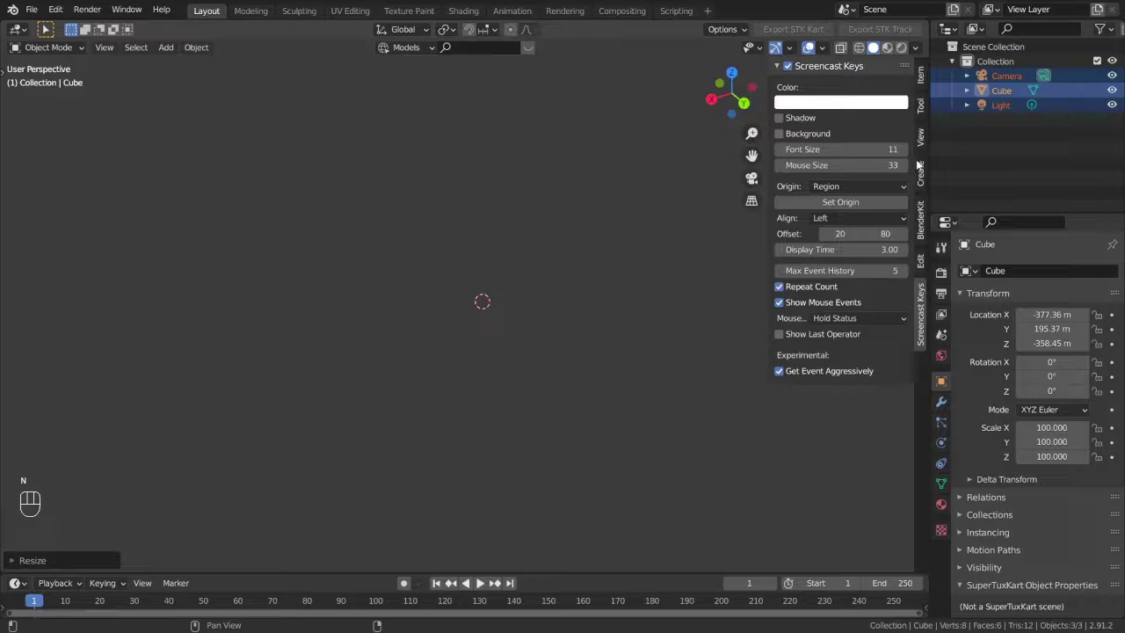
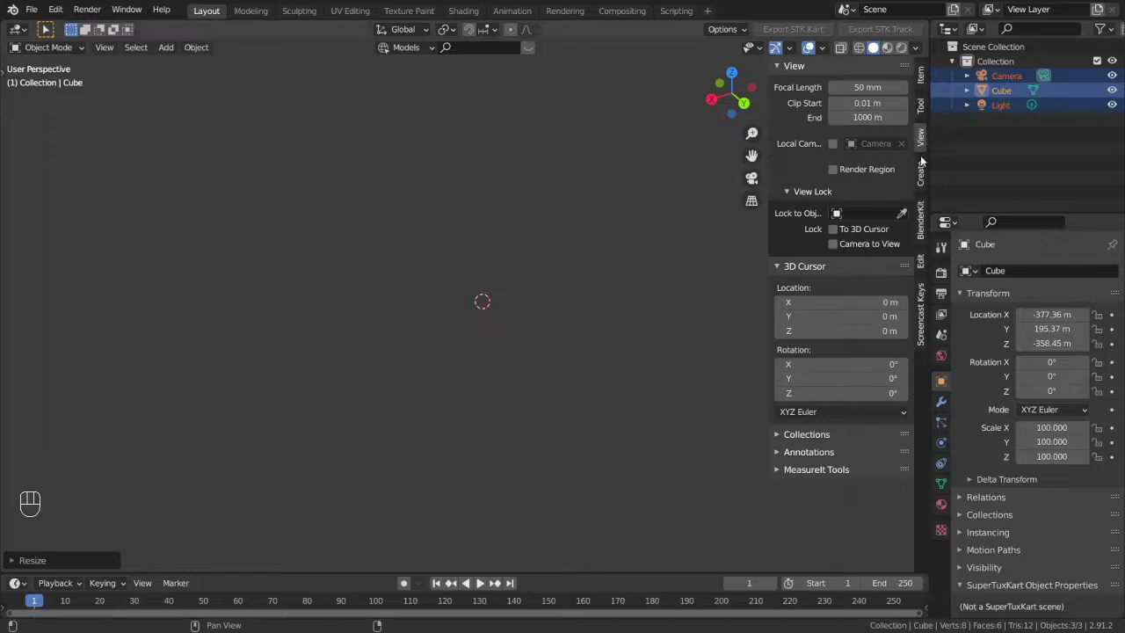
Set the view Clip End to 10000 m, undo the hundredfold scale and hide the sidebar
left_click_drag(927, 144, 632, 266)
key("KP_0")
key("Left")
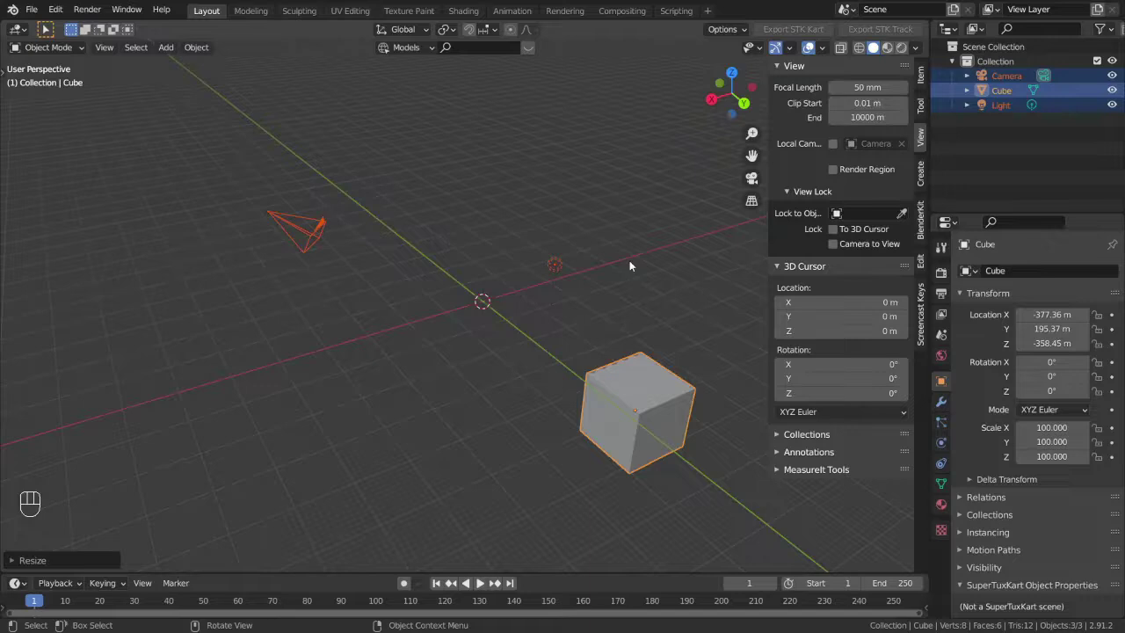
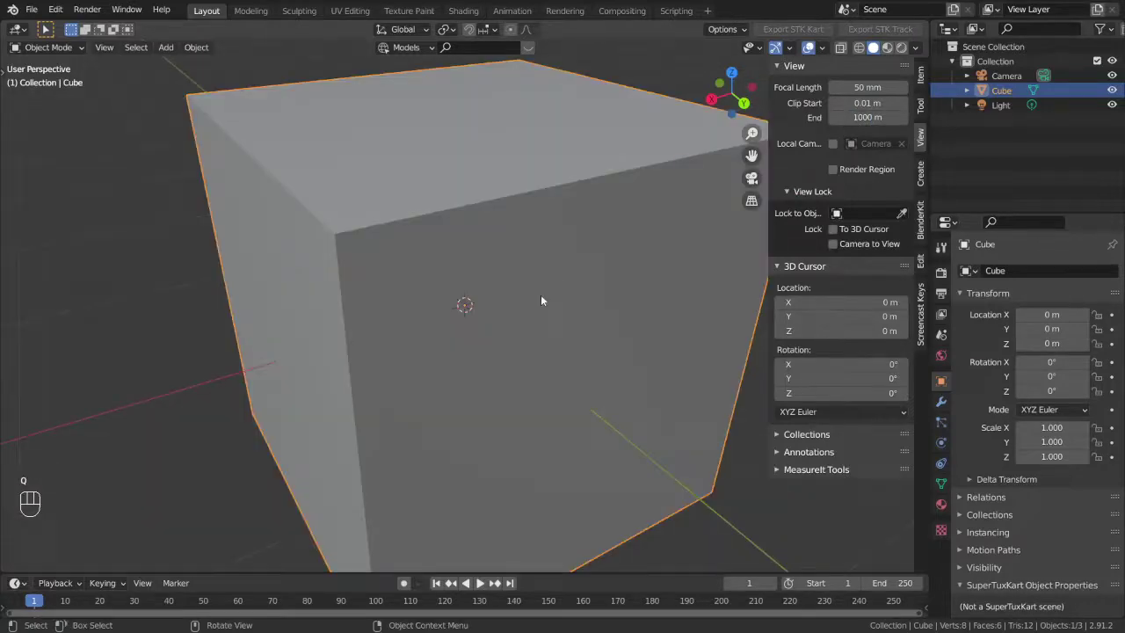
left_click_drag(277, 217, 178, 149)
key("n")
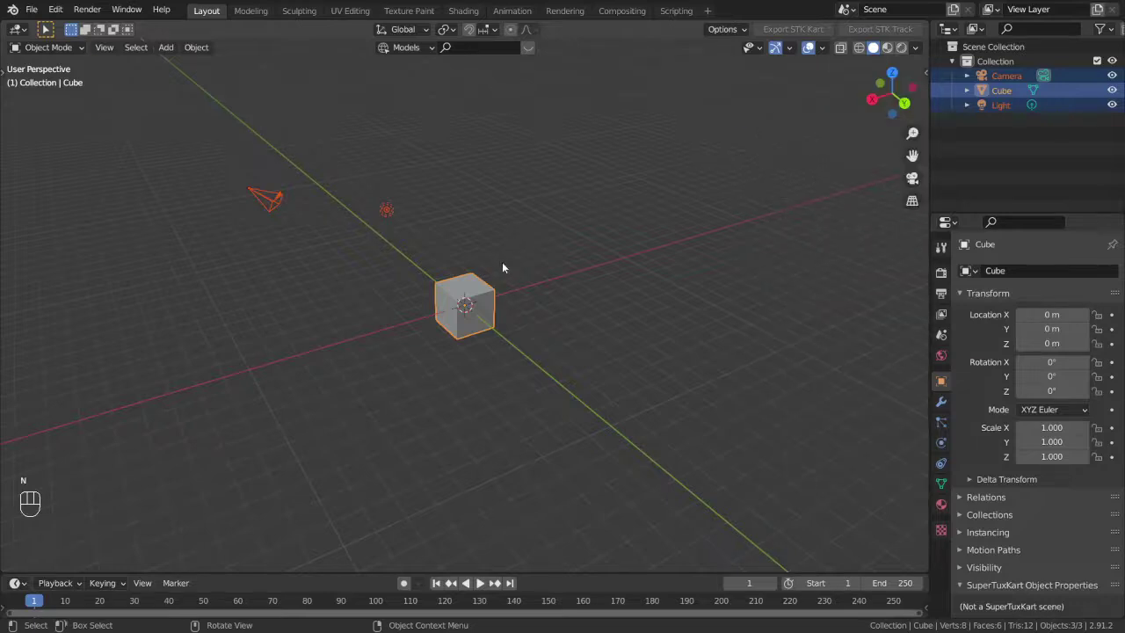
key("a")
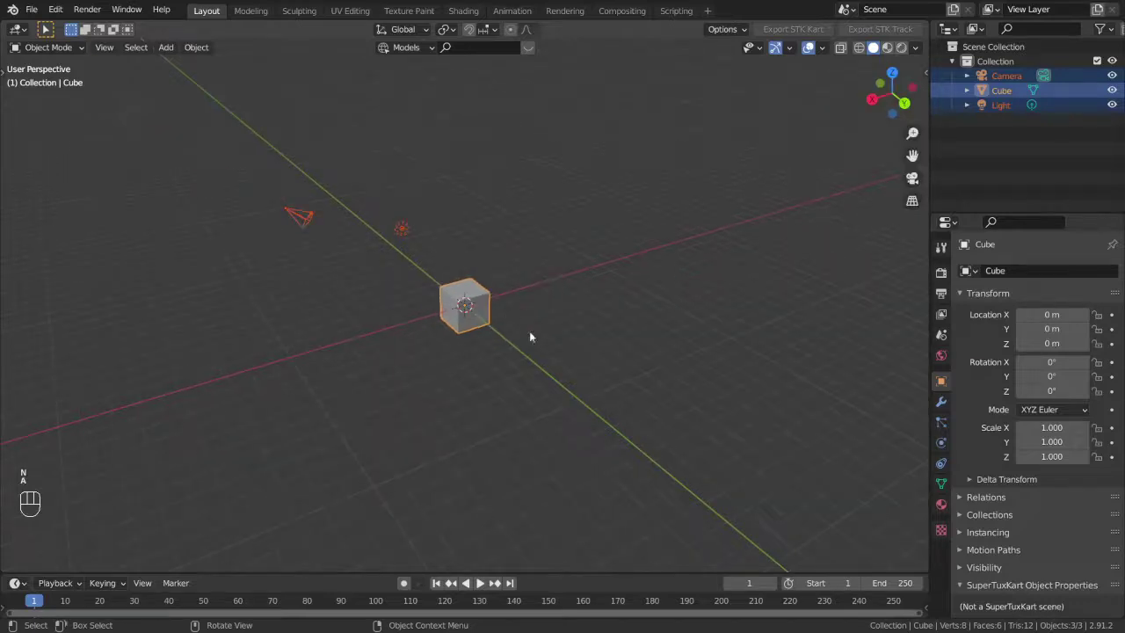
left_click_drag(626, 394, 178, 157)
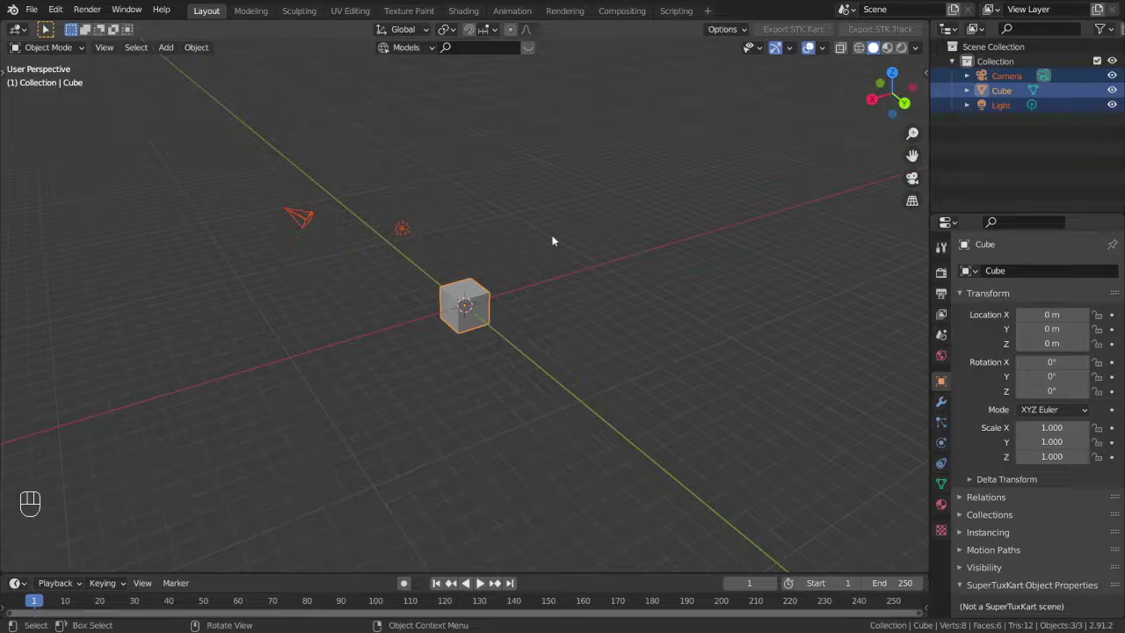
left_click(556, 344)
left_click_drag(331, 179, 266, 130)
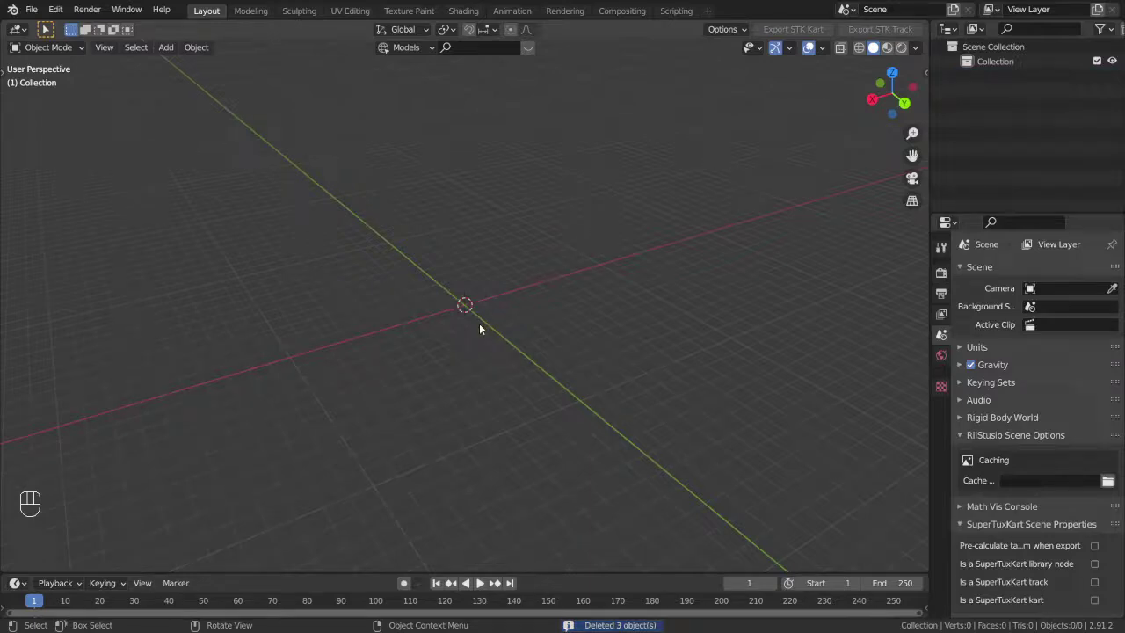
left_click_drag(502, 307, 487, 310)
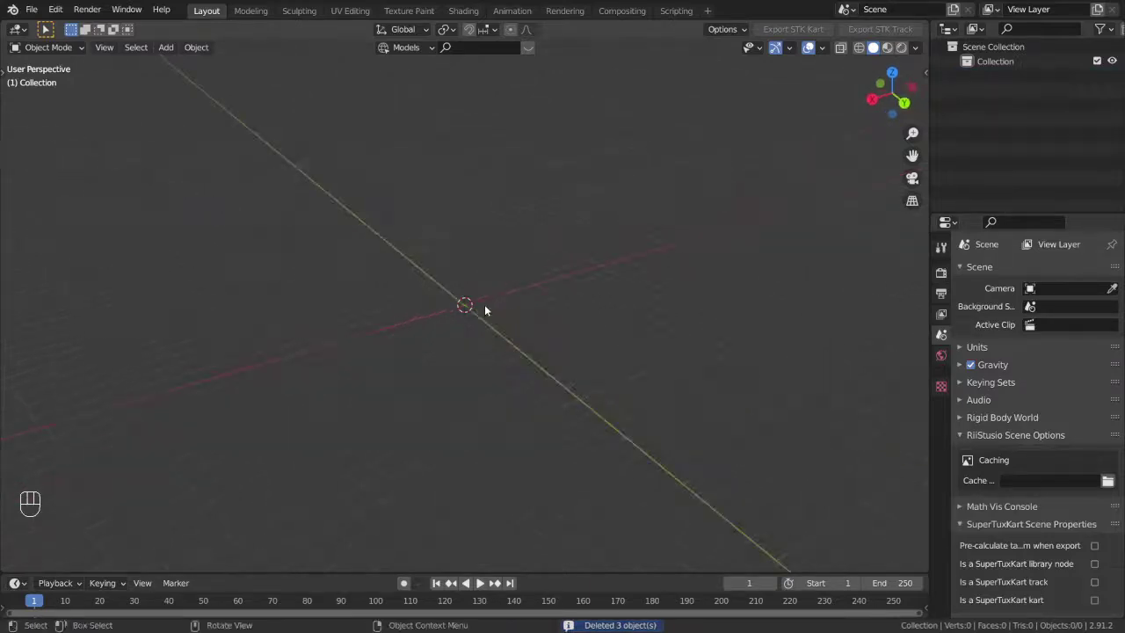
key("x")
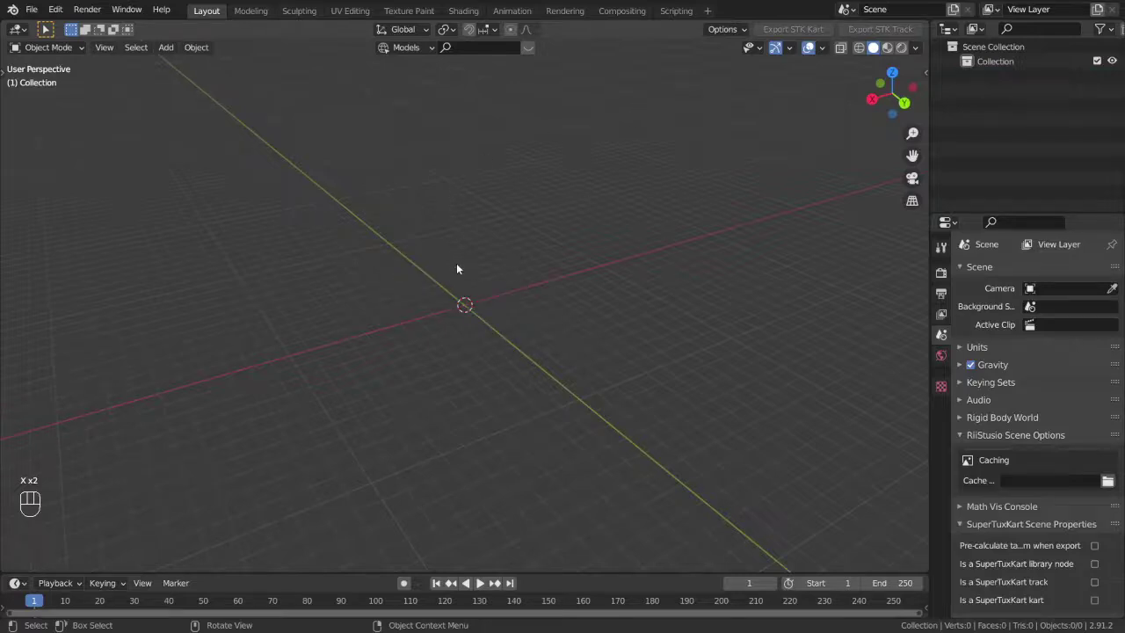
key("a")
left_click(494, 310)
left_click_drag(472, 327, 505, 315)
middle_click(512, 263)
left_click_drag(507, 294, 500, 279)
left_click_drag(545, 286, 559, 343)
left_click_drag(475, 321, 483, 366)
left_click_drag(481, 352, 479, 245)
left_click_drag(490, 253, 505, 317)
left_click_drag(505, 326, 505, 346)
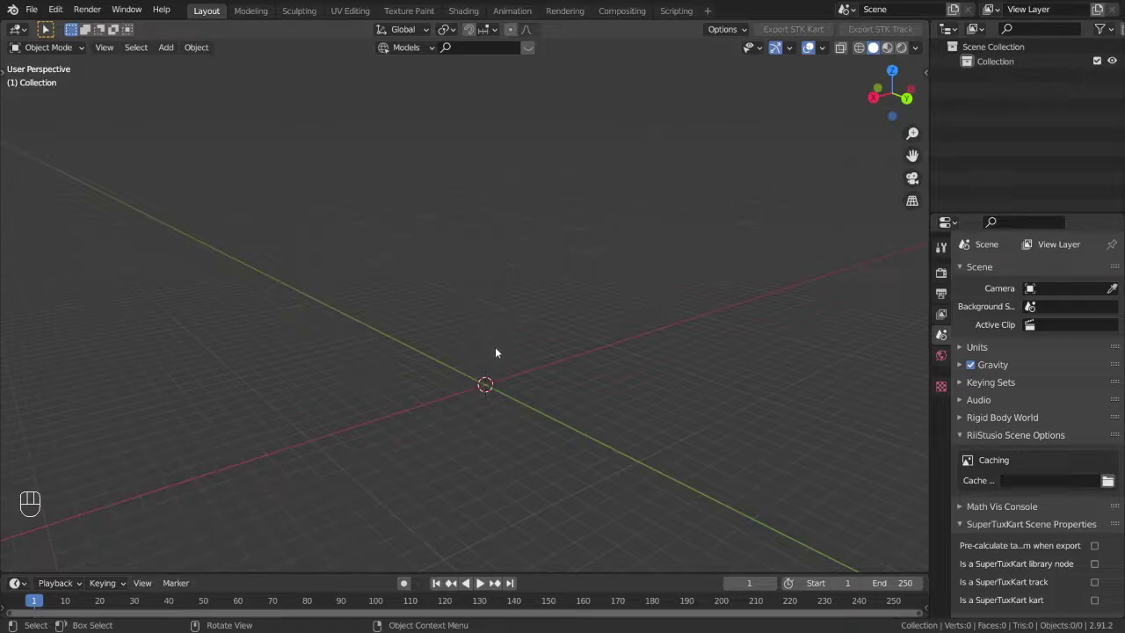
left_click_drag(543, 383, 542, 414)
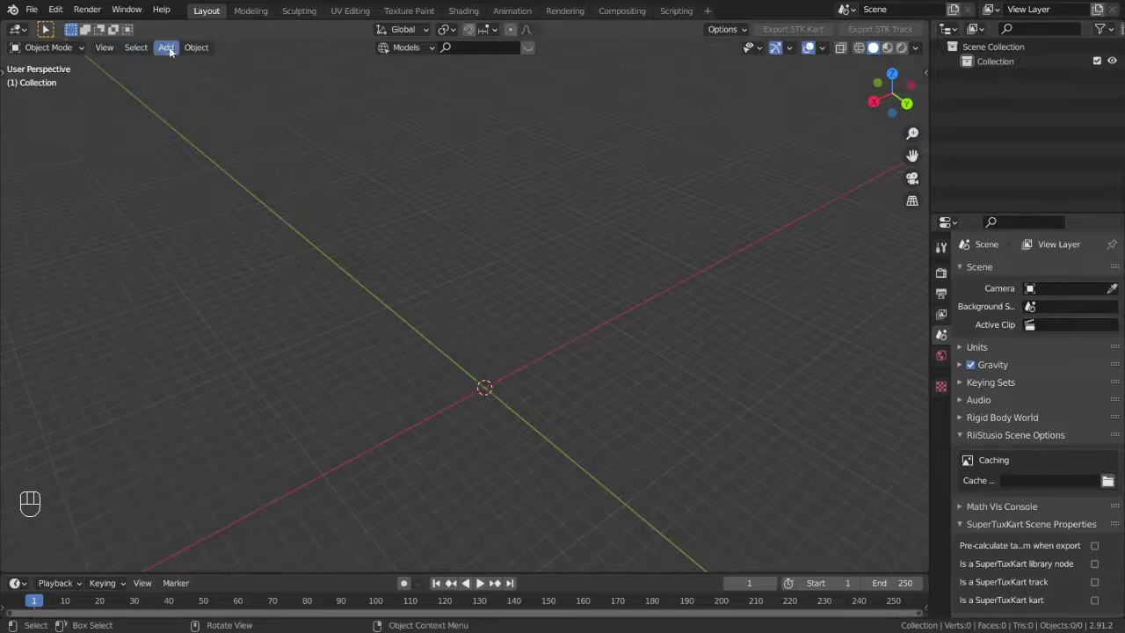
left_click_drag(178, 50, 291, 252)
key("t")
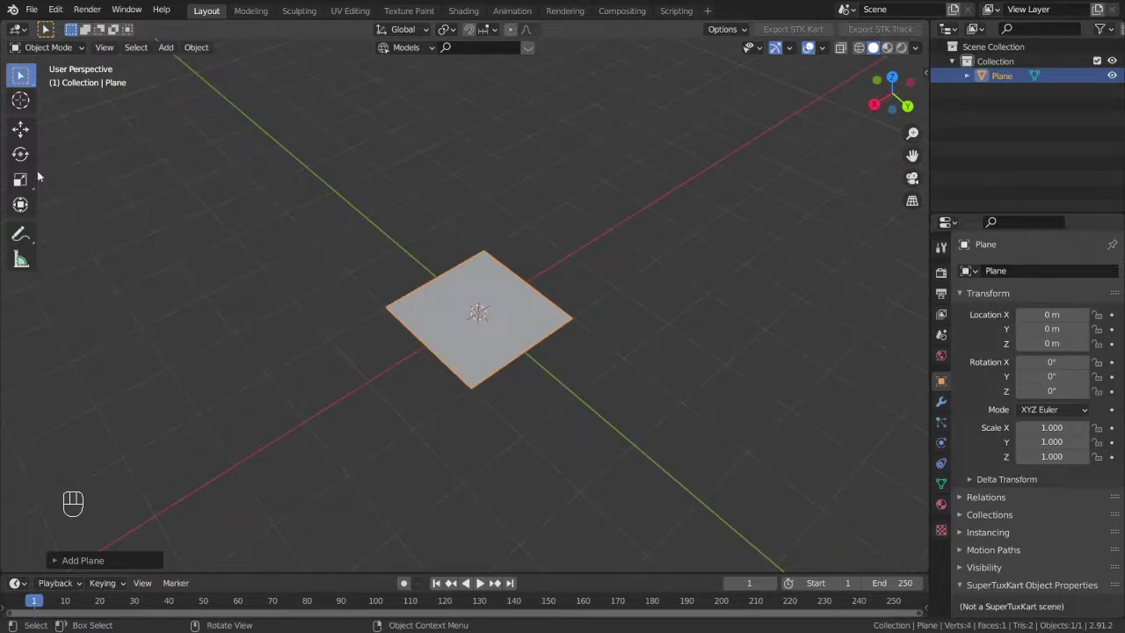
left_click(24, 144)
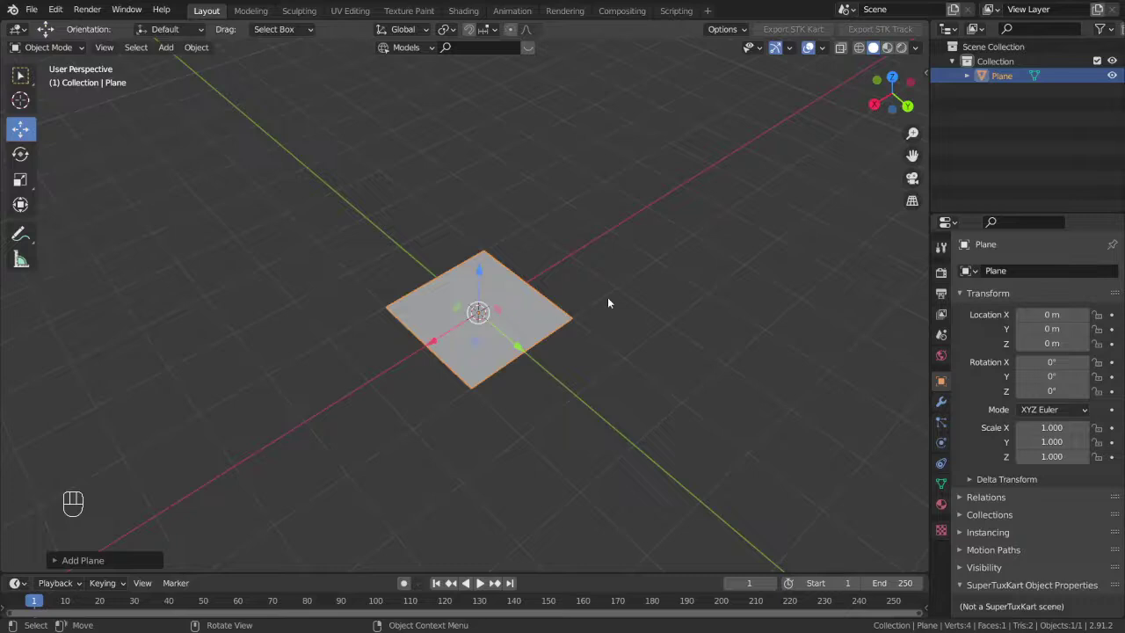
left_click(538, 320)
left_click(676, 385)
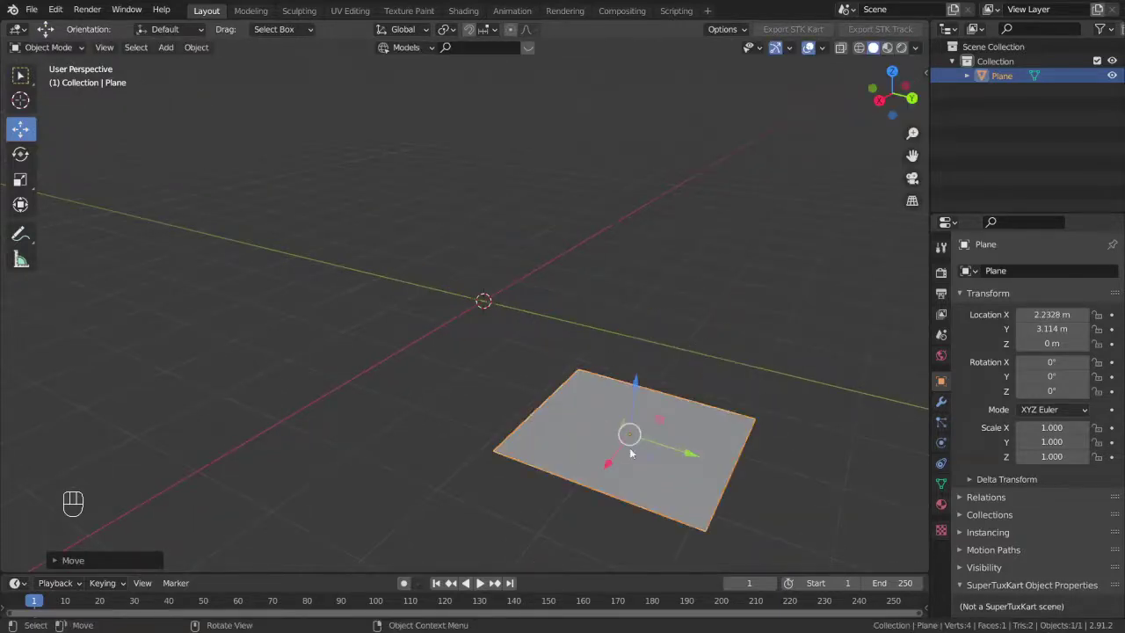
left_click(642, 376)
middle_click(624, 310)
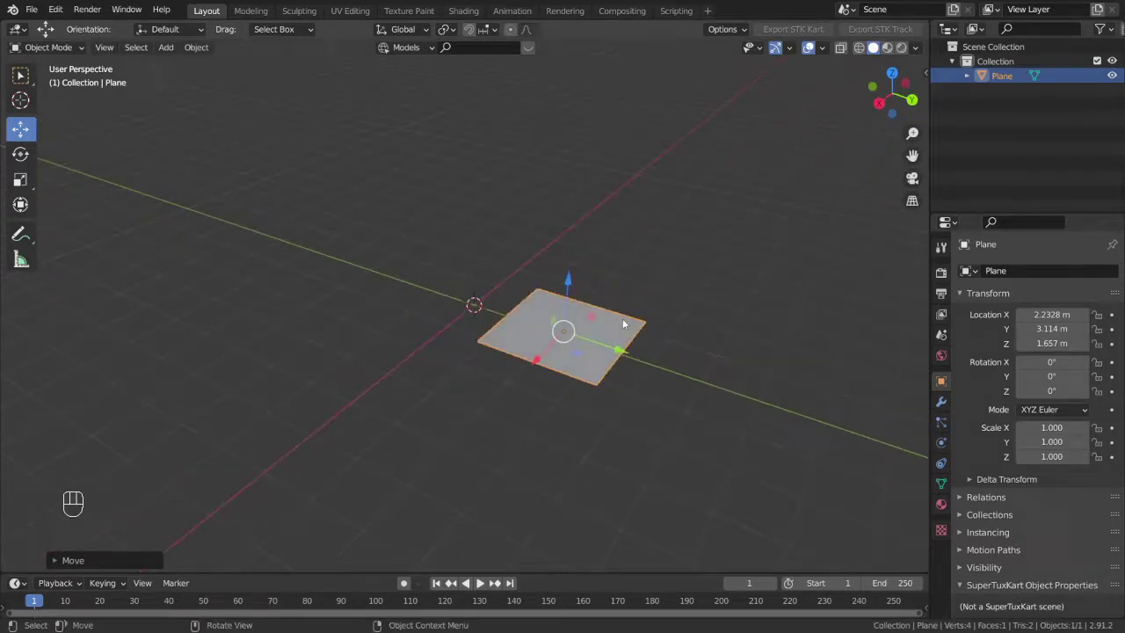
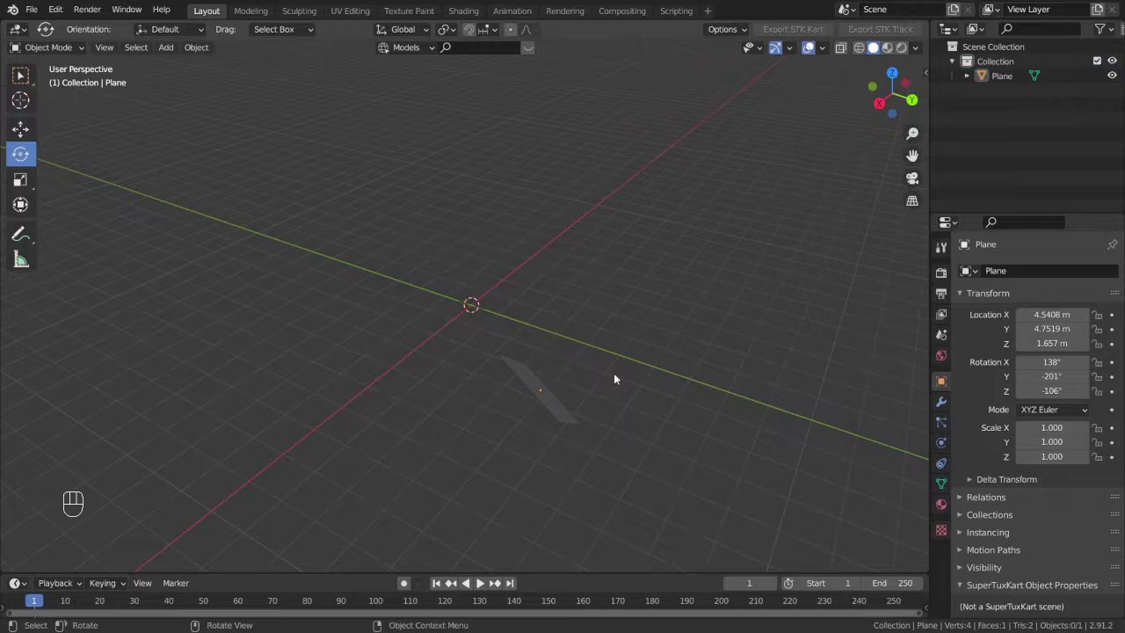
left_click(545, 380)
left_click(534, 401)
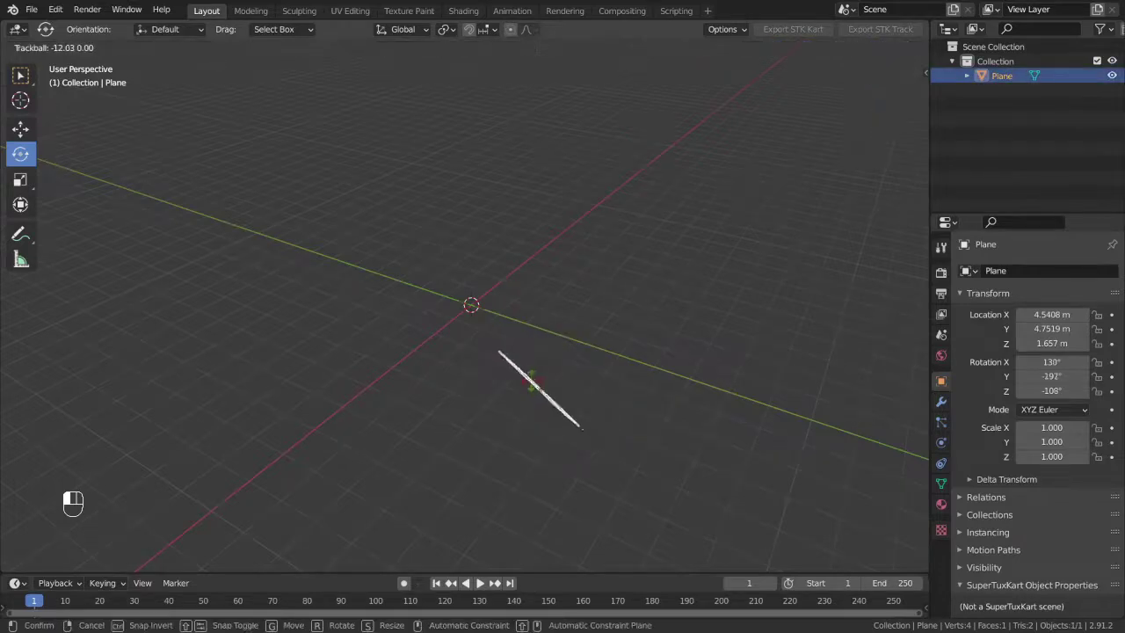
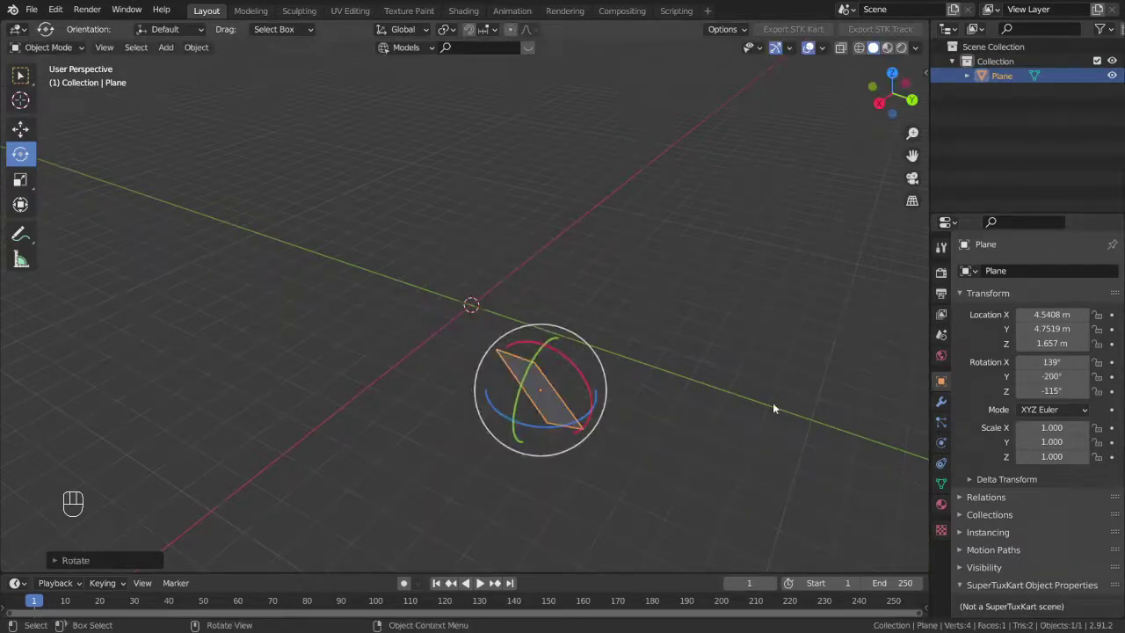
middle_click(701, 346)
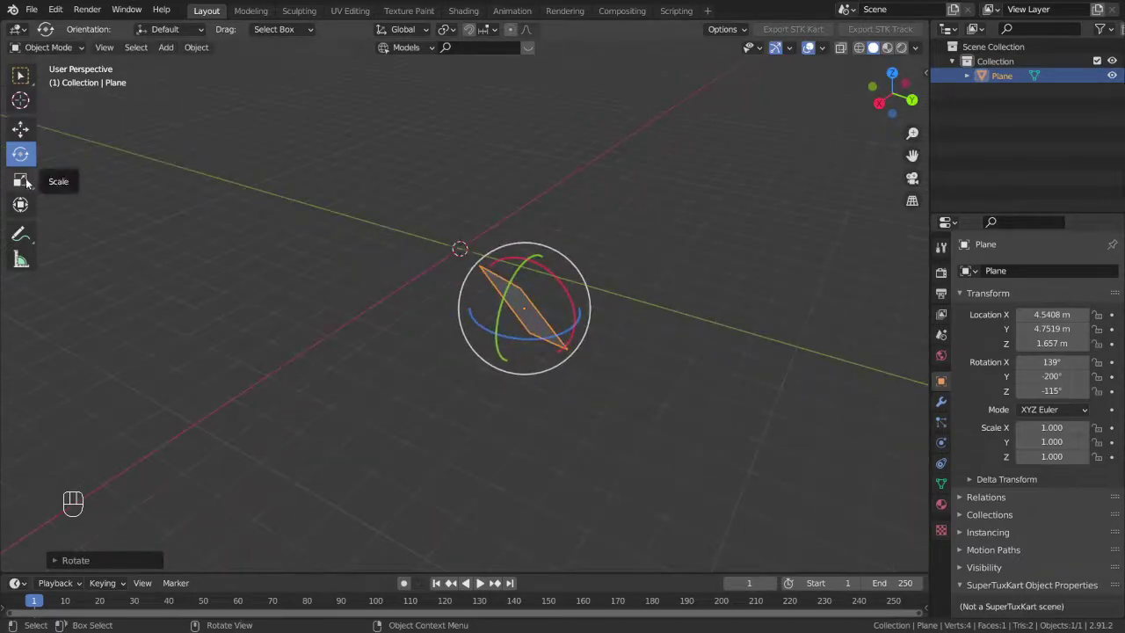
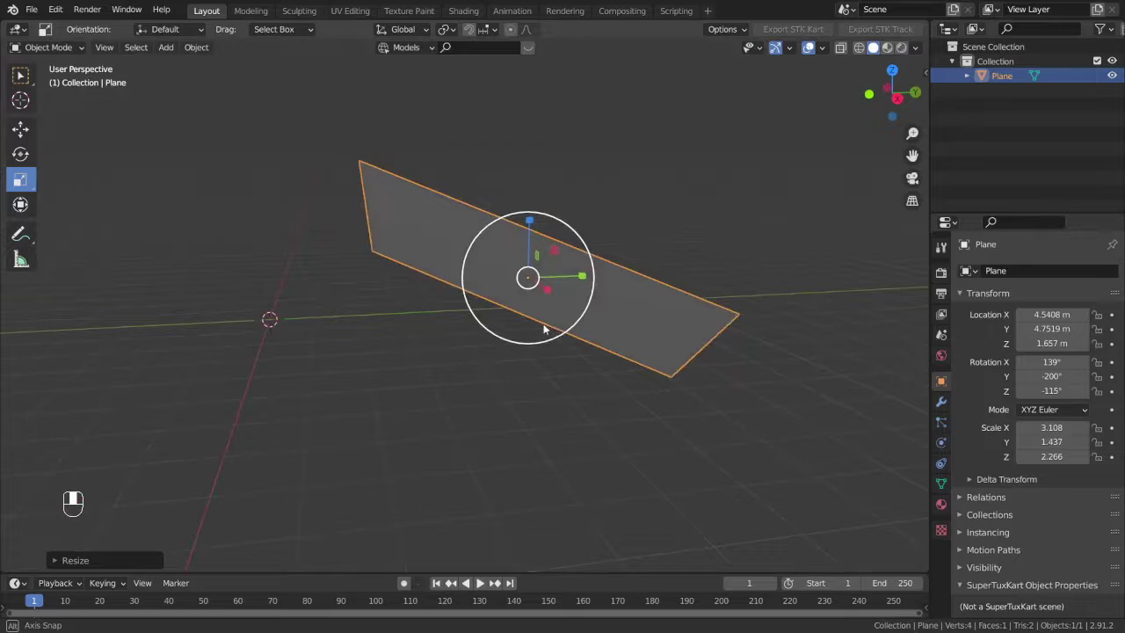
left_click_drag(496, 291, 700, 343)
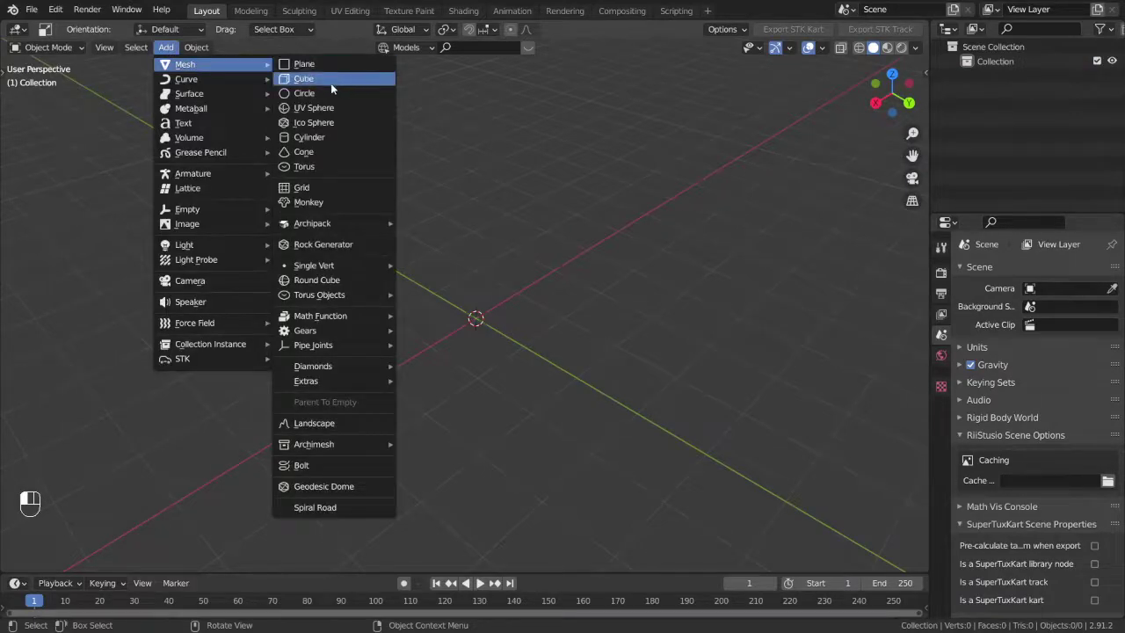
Add a plane at the origin via Shift+A, then swap it for a default cube
key("x")
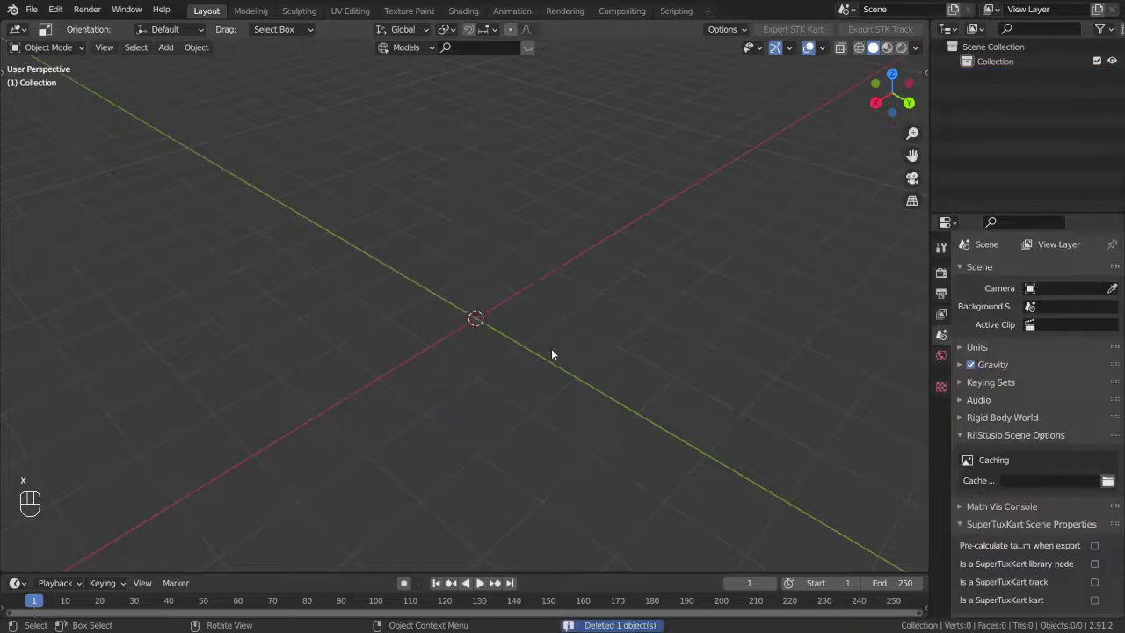
key("shift+a")
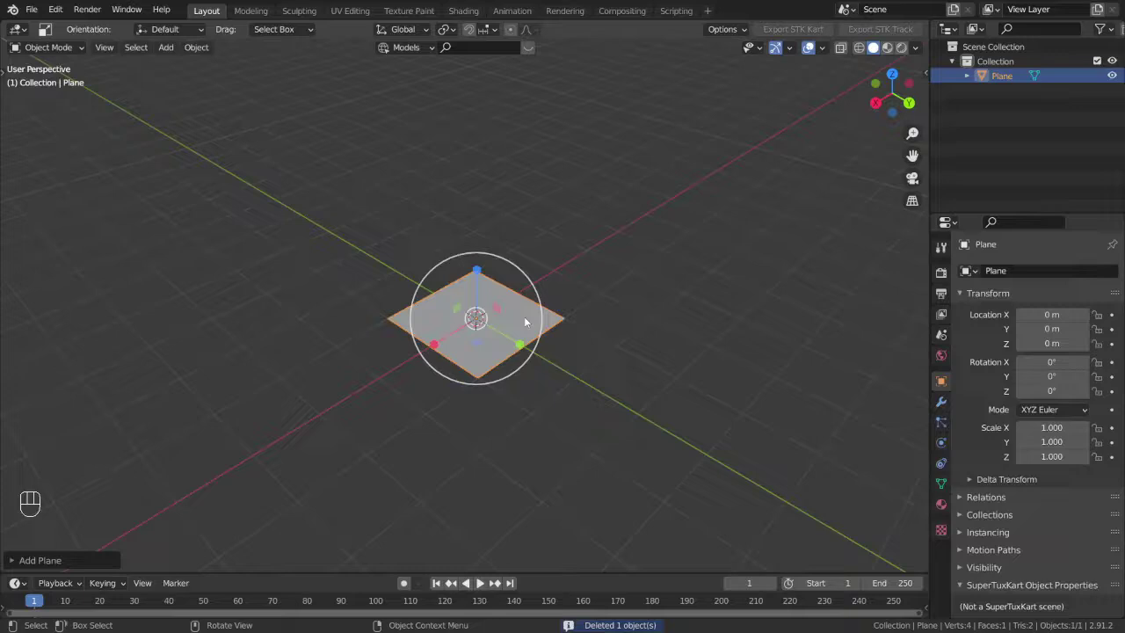
key("shift+a")
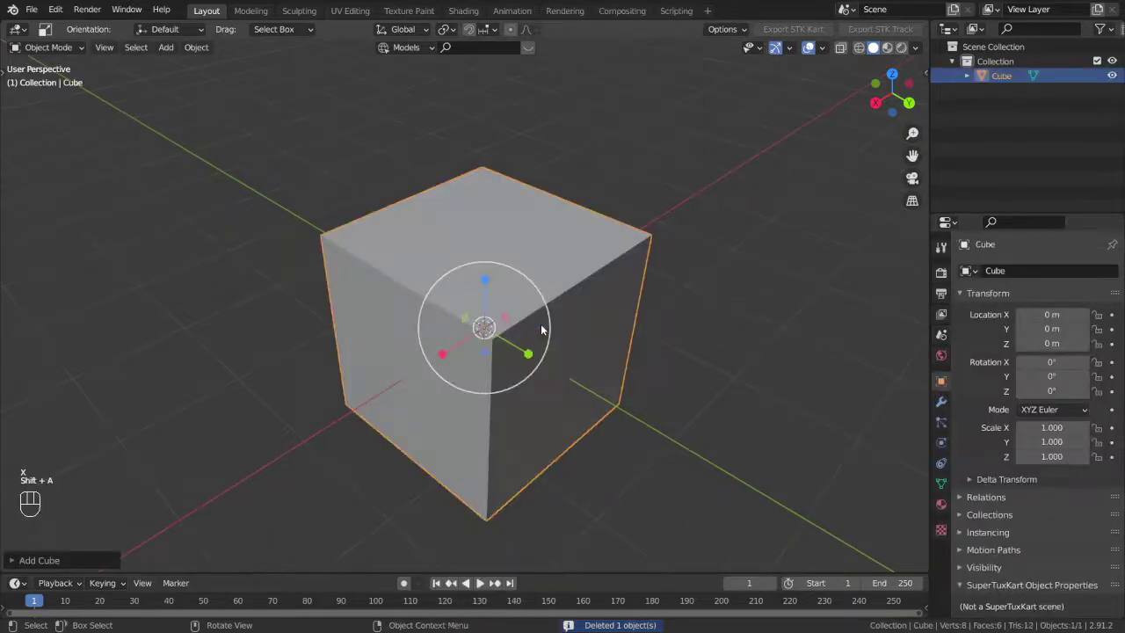
left_click(538, 366)
key("t")
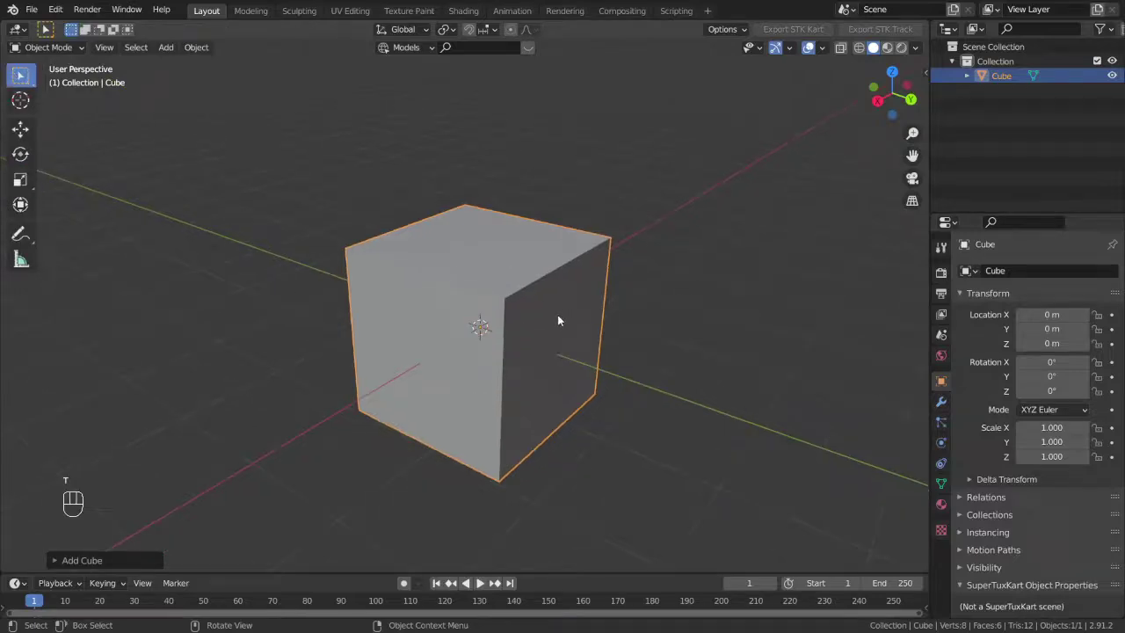
key("t")
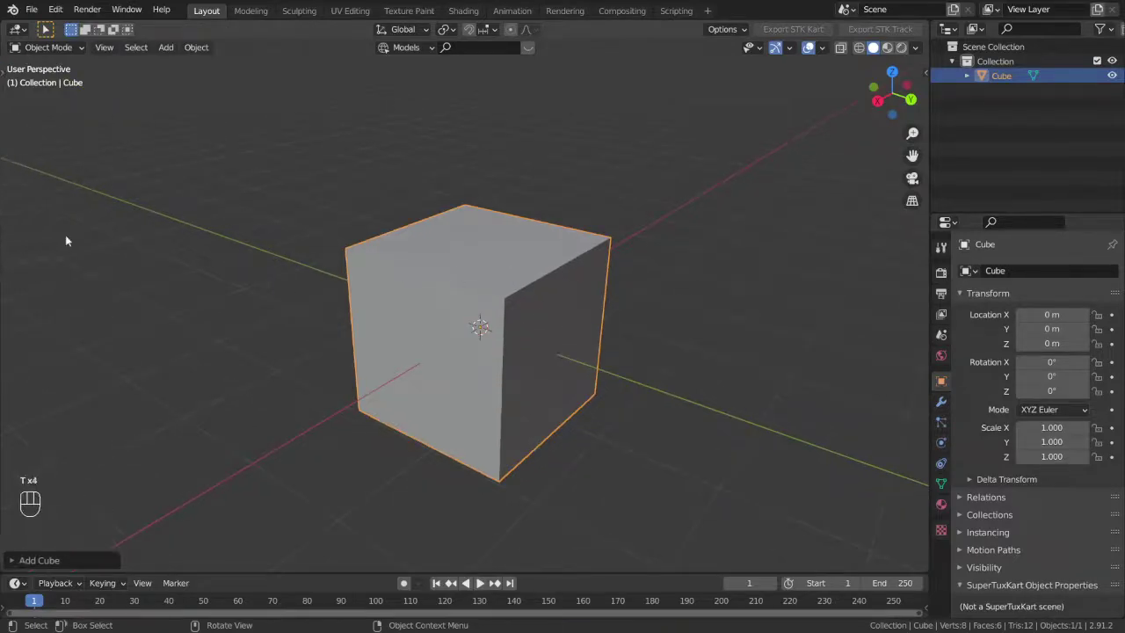
key("t")
key("t")
Orbit the viewport around the new cube to inspect it
left_click_drag(398, 314, 438, 290)
left_click_drag(435, 282, 394, 284)
left_click_drag(350, 291, 300, 291)
left_click_drag(332, 290, 373, 292)
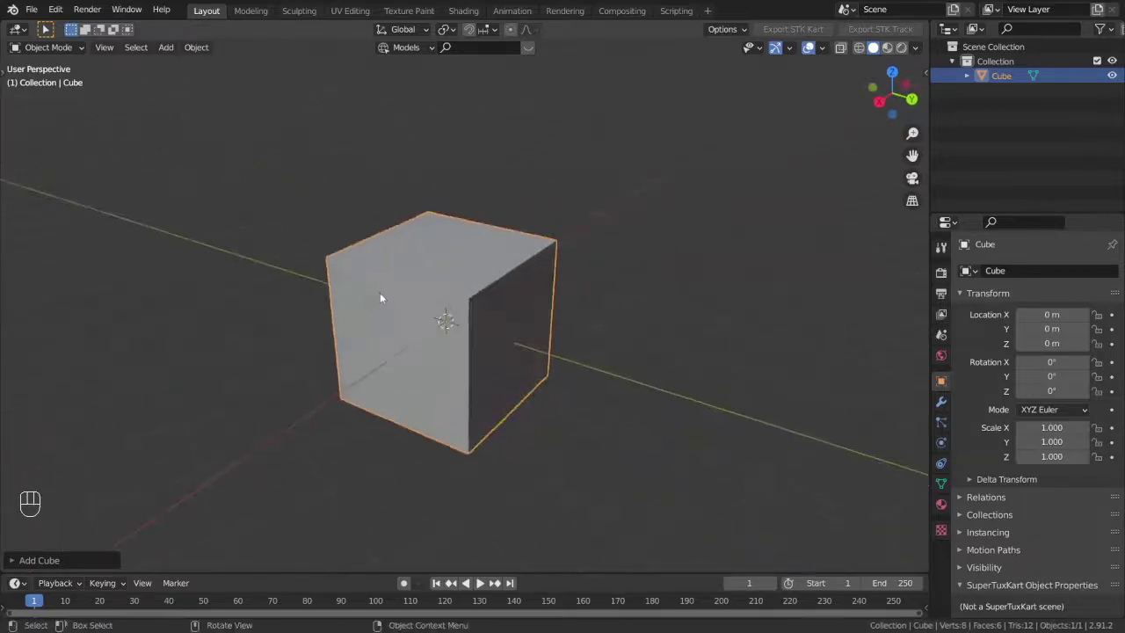
left_click_drag(481, 287, 502, 277)
left_click_drag(497, 279, 467, 278)
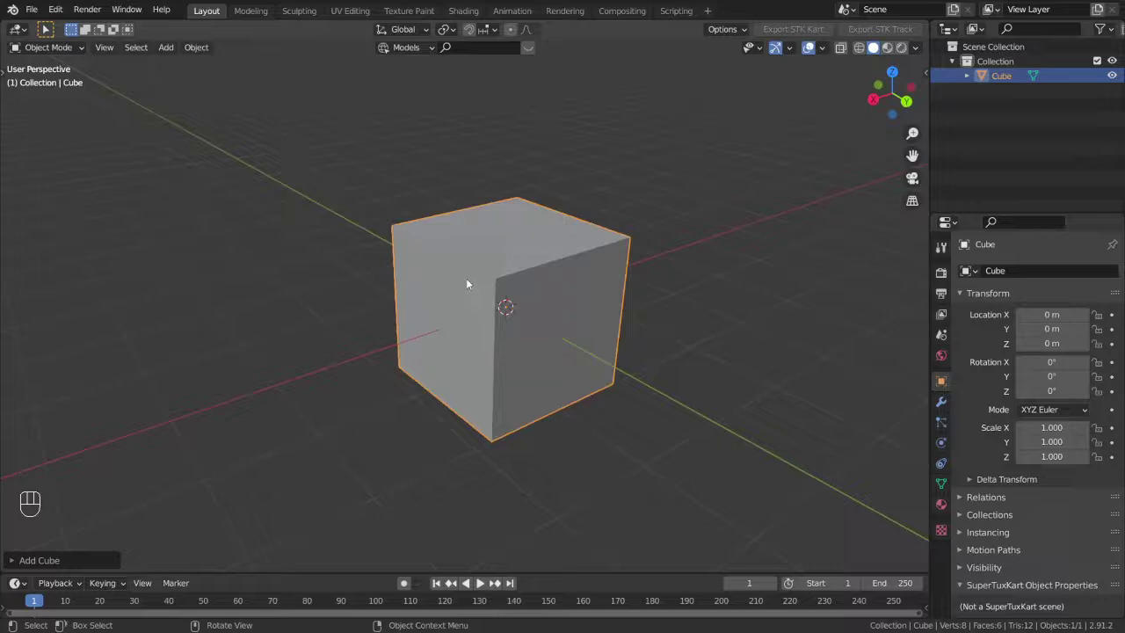
key("shift+a")
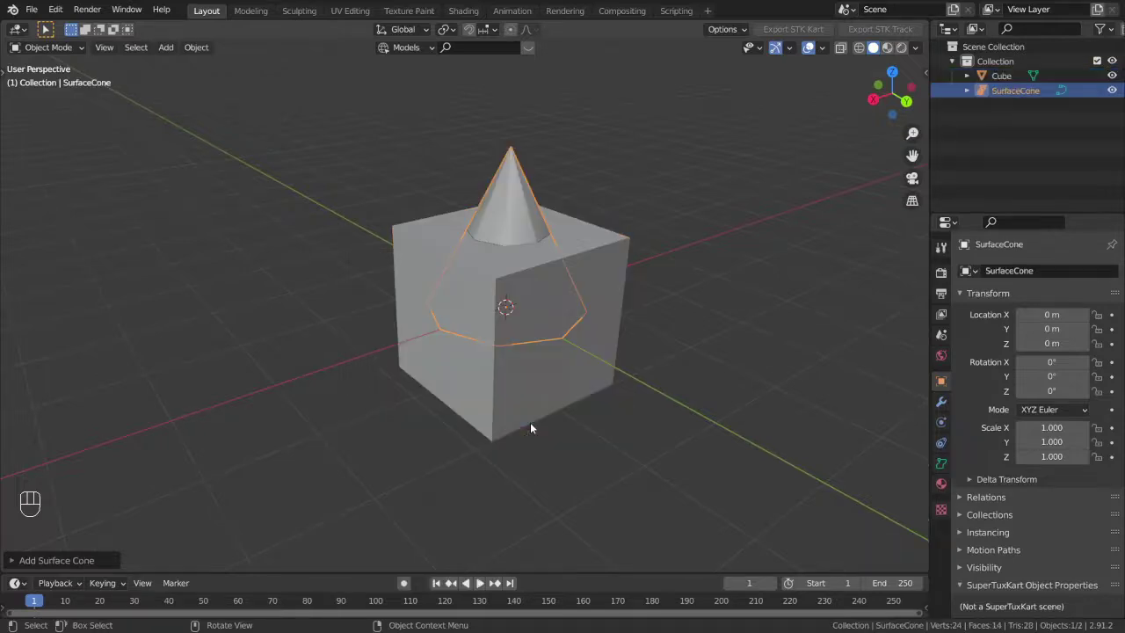
left_click(783, 266)
key("ctrl+z")
key("shift+a")
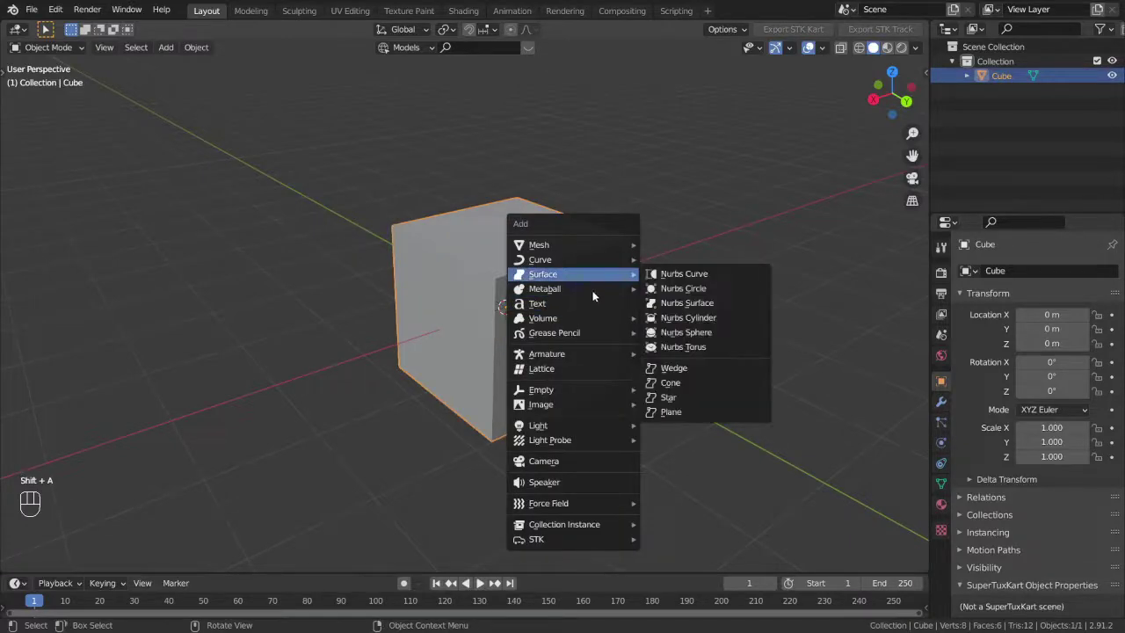
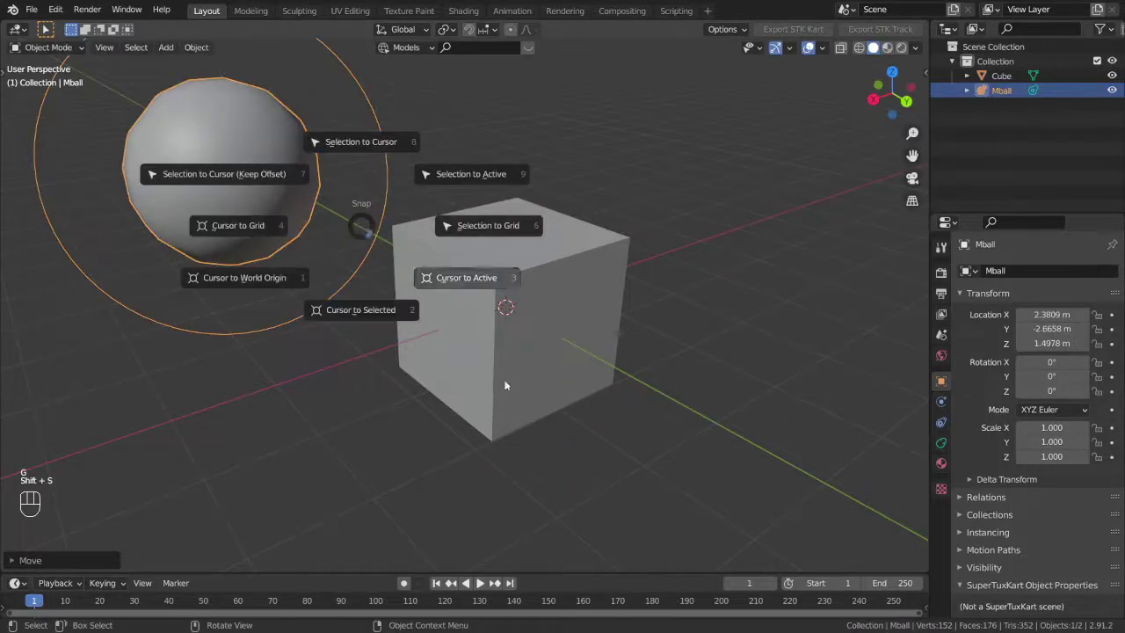
key("shift+a")
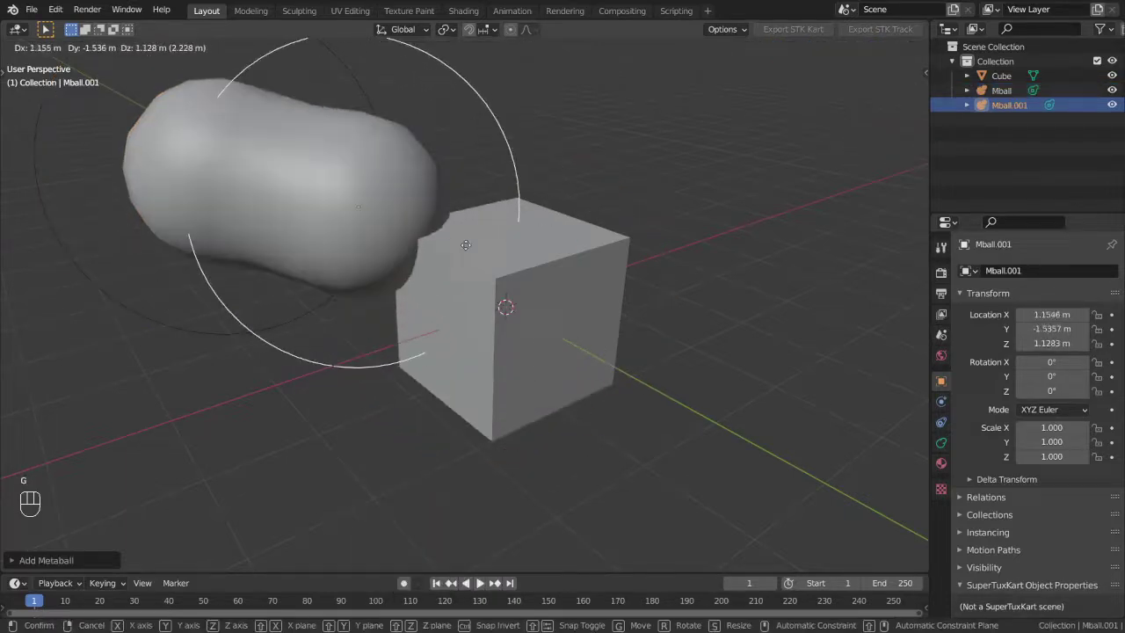
left_click(510, 200)
key("ctrl+z")
key("shift+a")
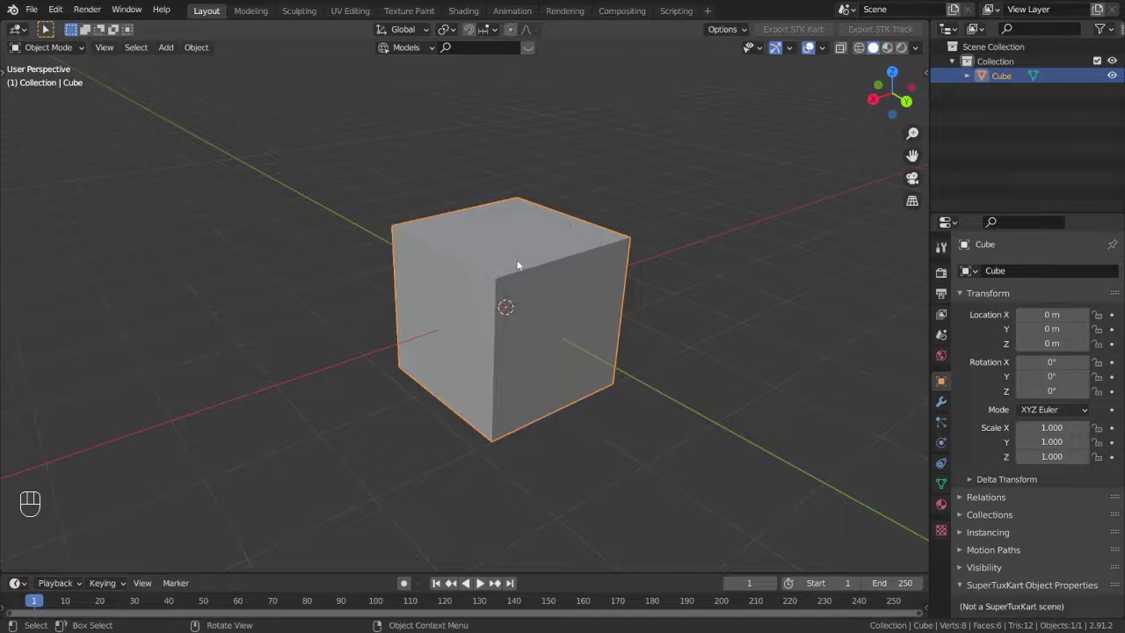
left_click_drag(519, 265, 526, 290)
Delete the remaining object with X and orbit the empty scene
key("x")
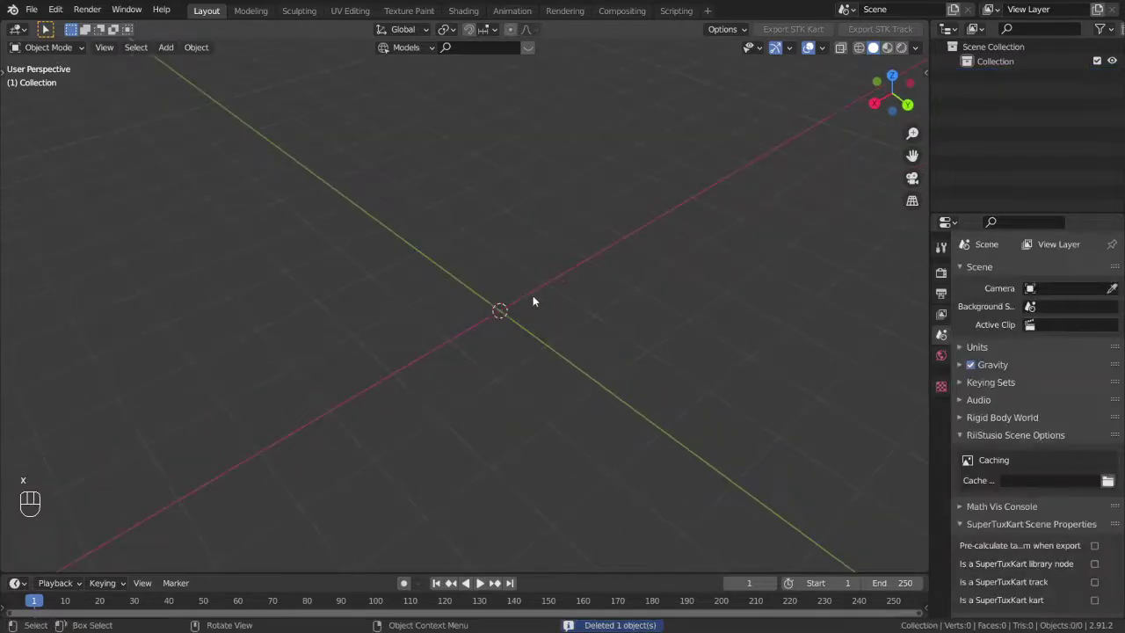
left_click_drag(506, 347, 511, 323)
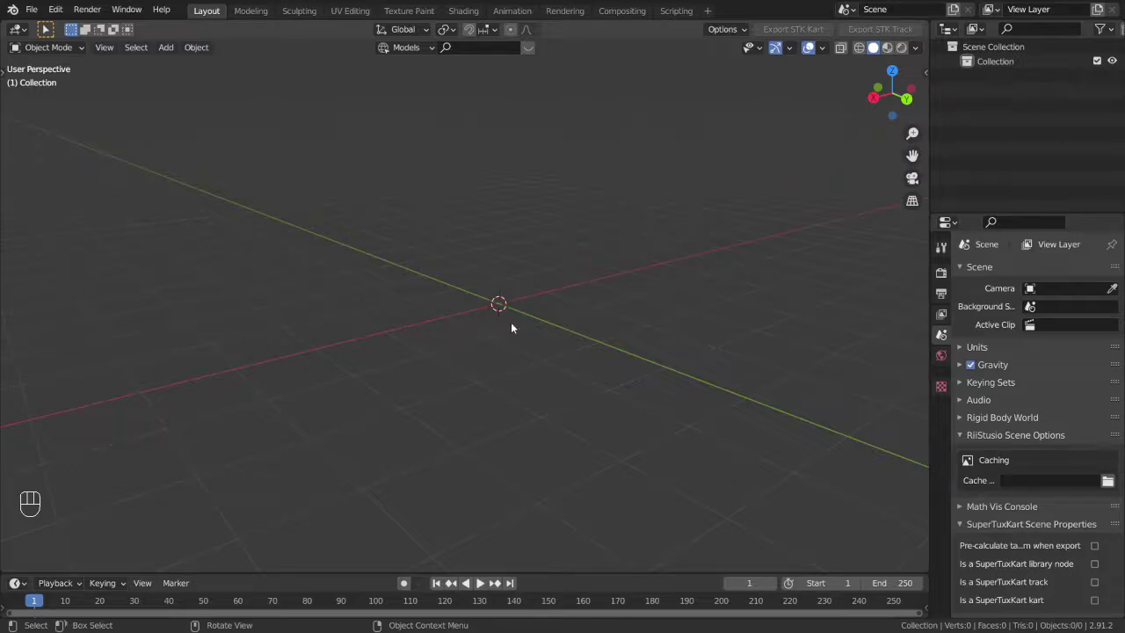
Add a Mesh > Plane at the origin via Shift+A and try moving it up with G
key("shift+a")
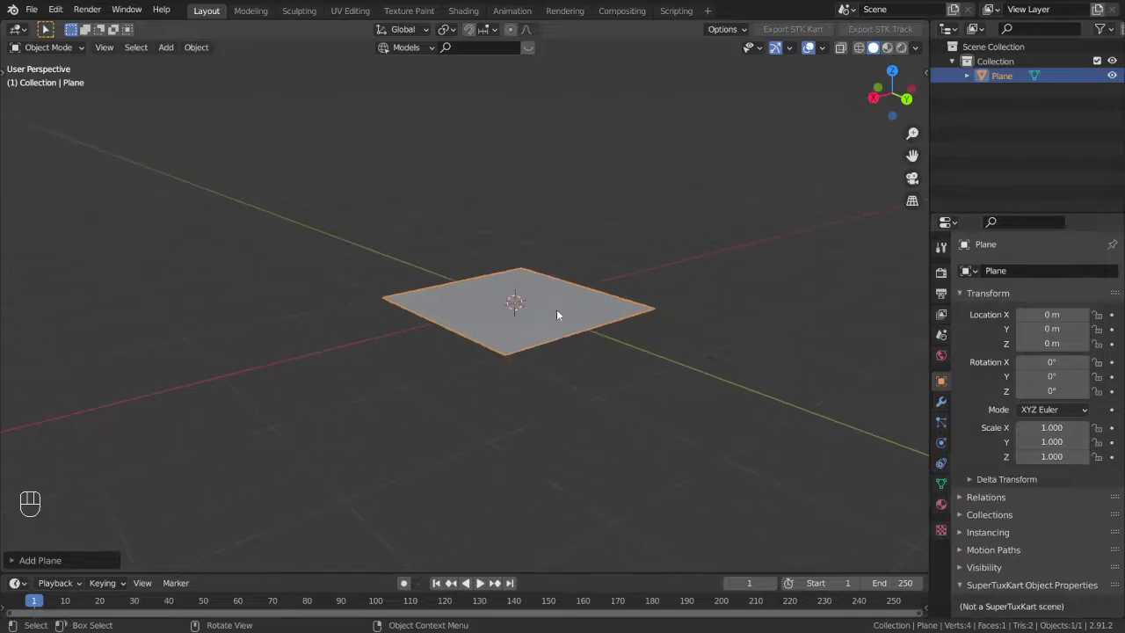
left_click_drag(595, 300, 559, 303)
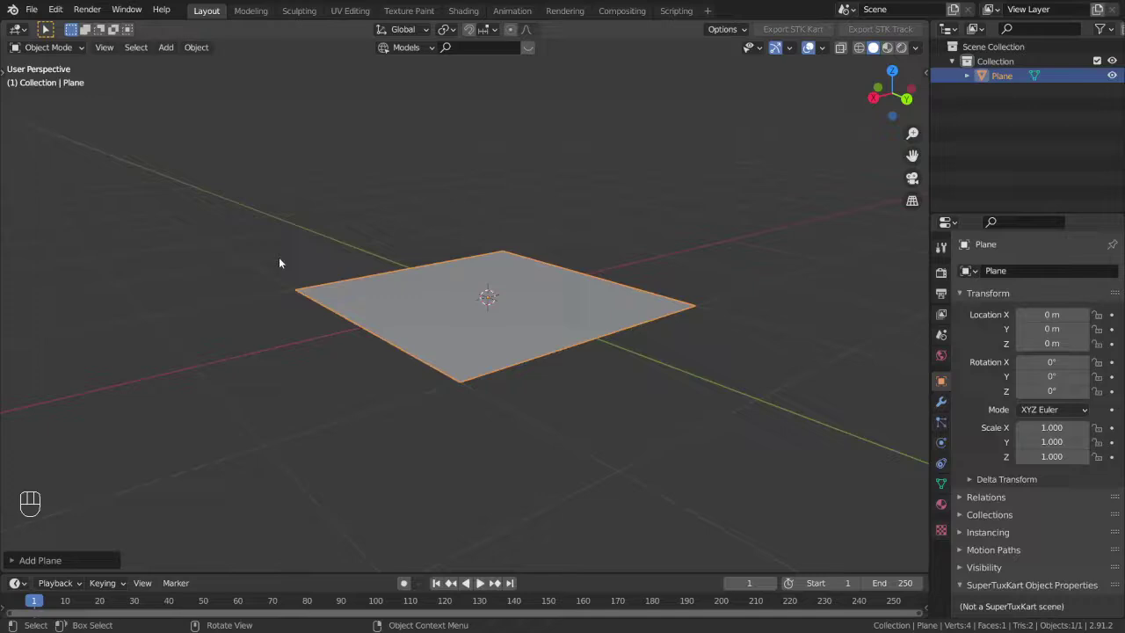
left_click_drag(428, 337, 437, 356)
key("g")
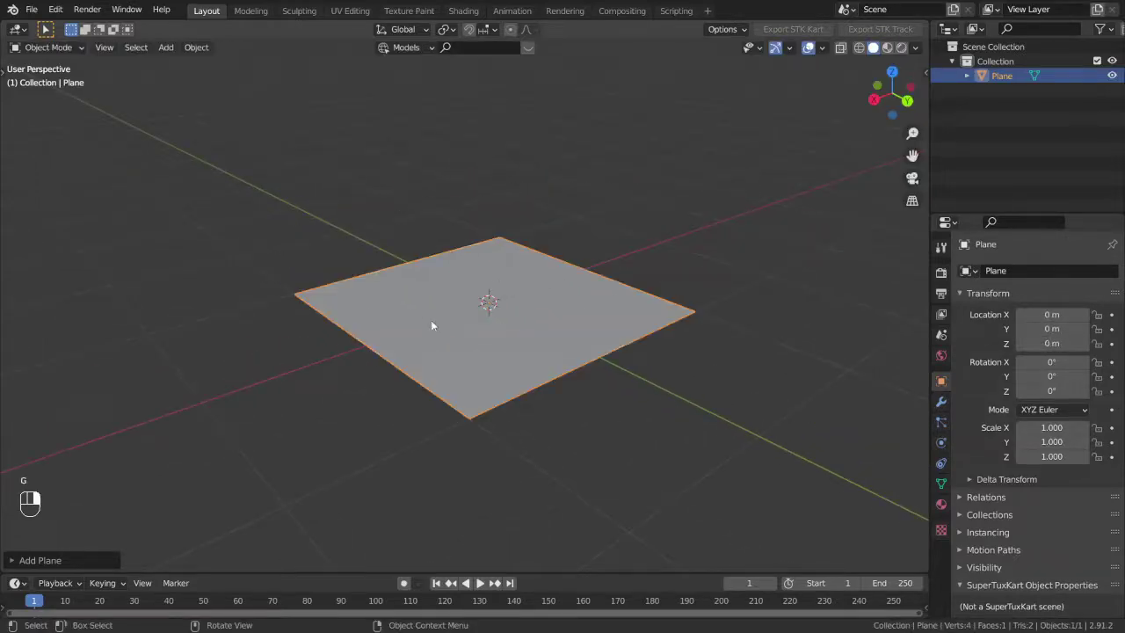
left_click_drag(539, 392, 524, 377)
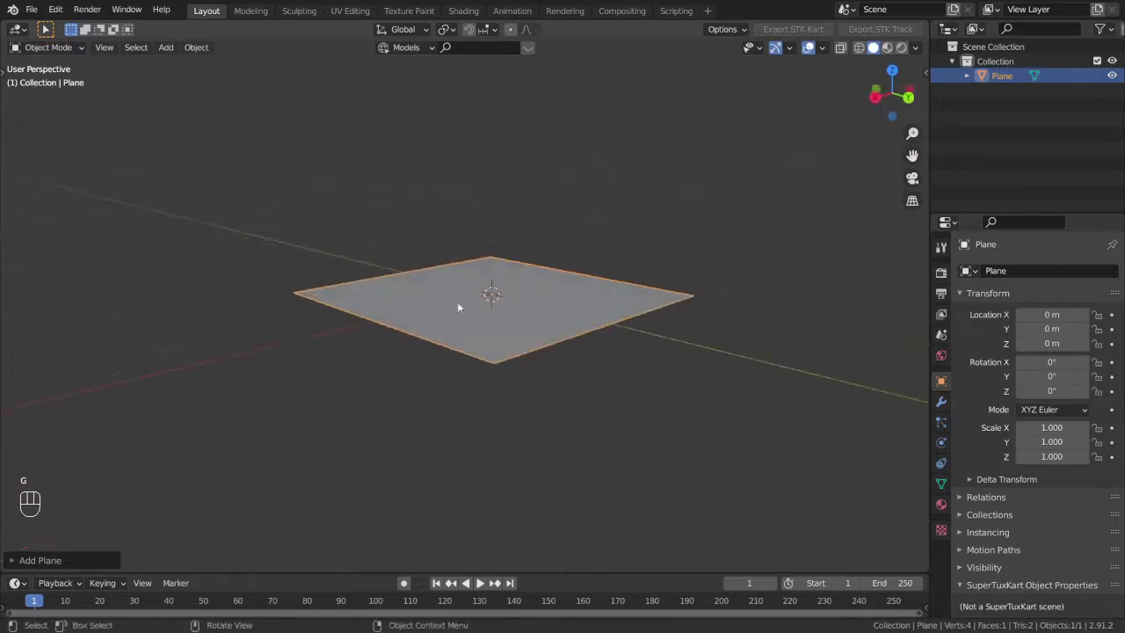
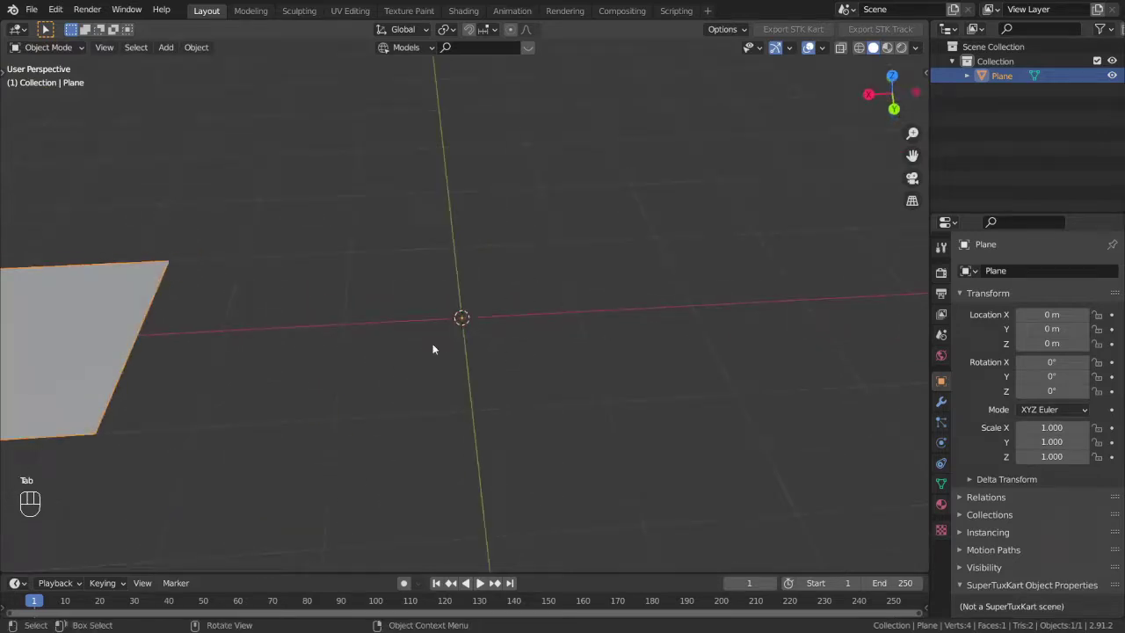
left_click_drag(508, 352, 525, 317)
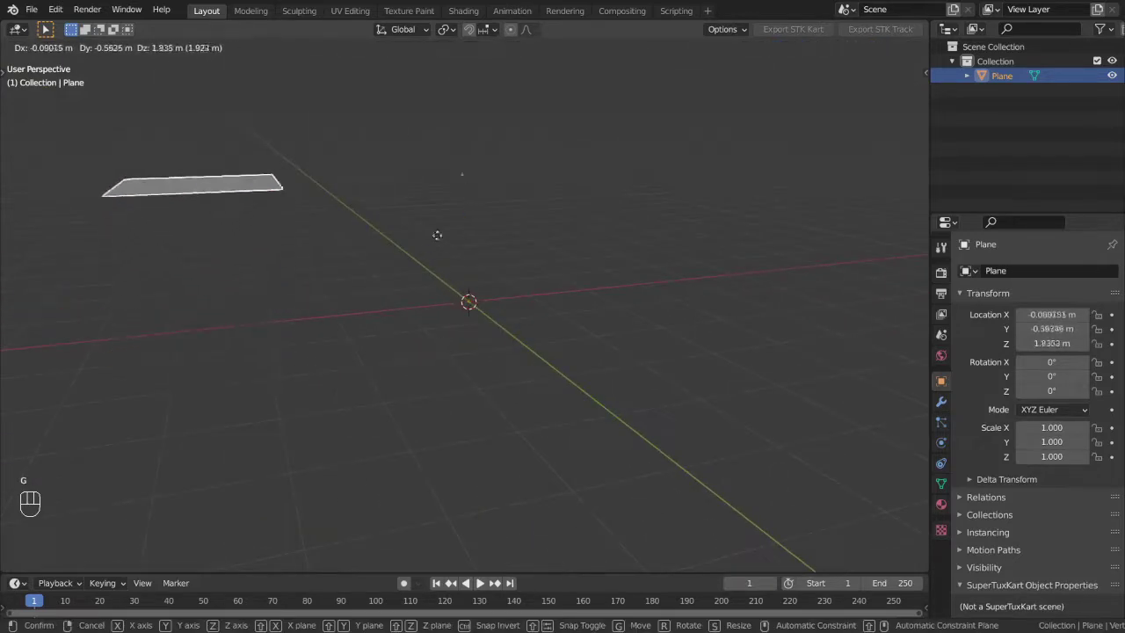
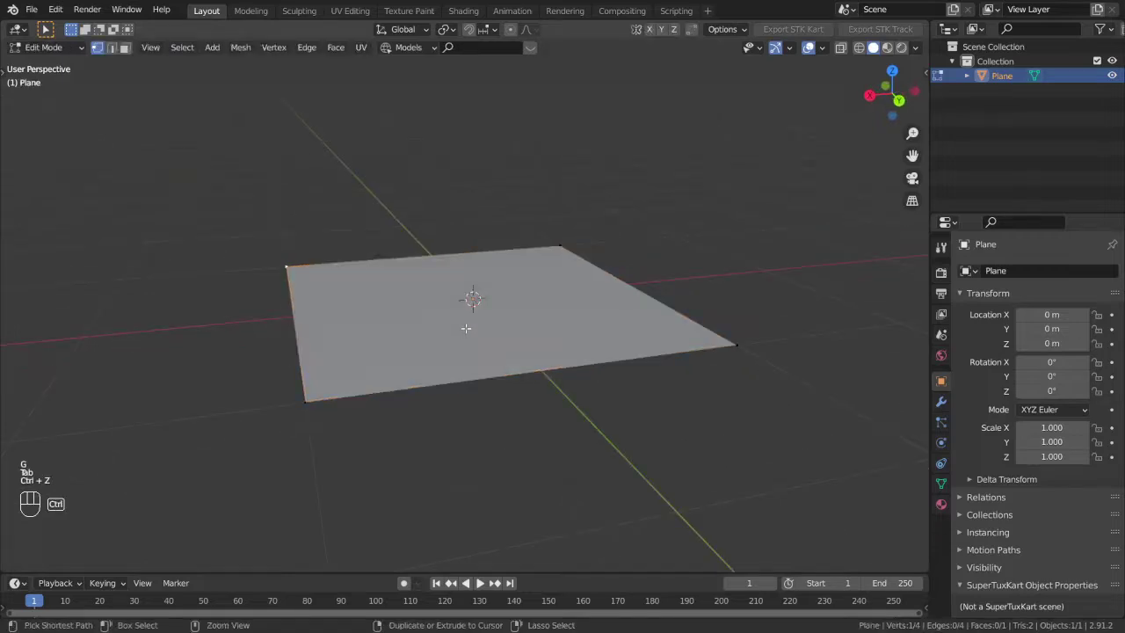
Delete the plane and add a default cube at the origin in its place
key("Tab")
key("x")
key("shift+a")
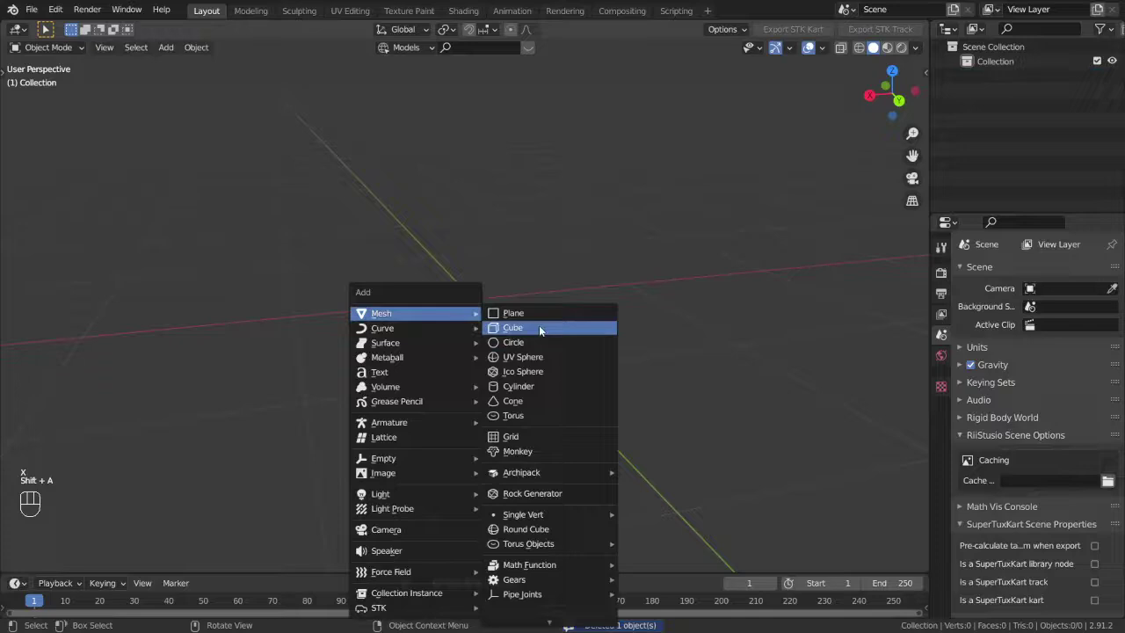
middle_click(534, 316)
left_click_drag(554, 325, 654, 246)
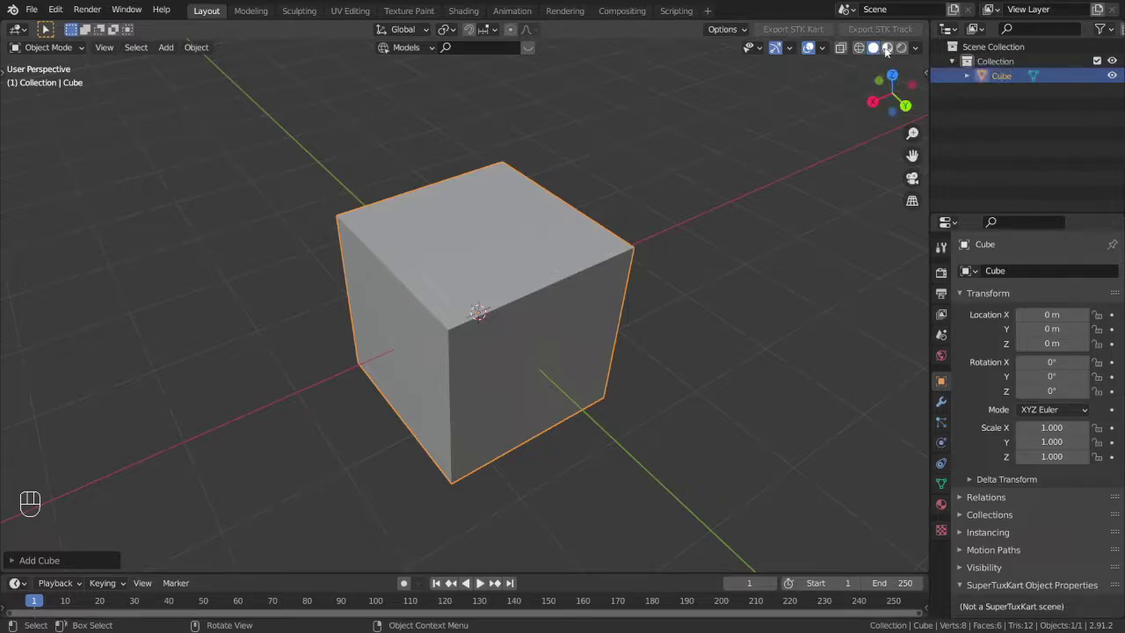
Give the cube a teal viewport display colour via the shading popover and inspect it
left_click_drag(887, 52, 718, 194)
left_click_drag(718, 194, 741, 167)
left_click(870, 54)
left_click_drag(917, 54, 622, 249)
left_click_drag(621, 248, 627, 253)
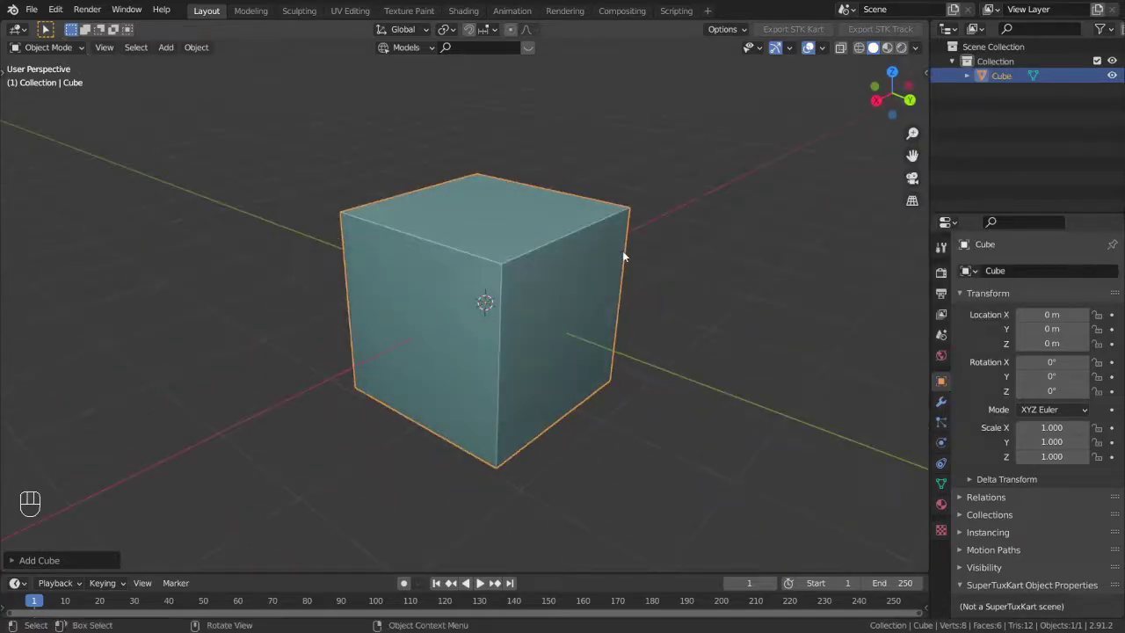
middle_click(628, 256)
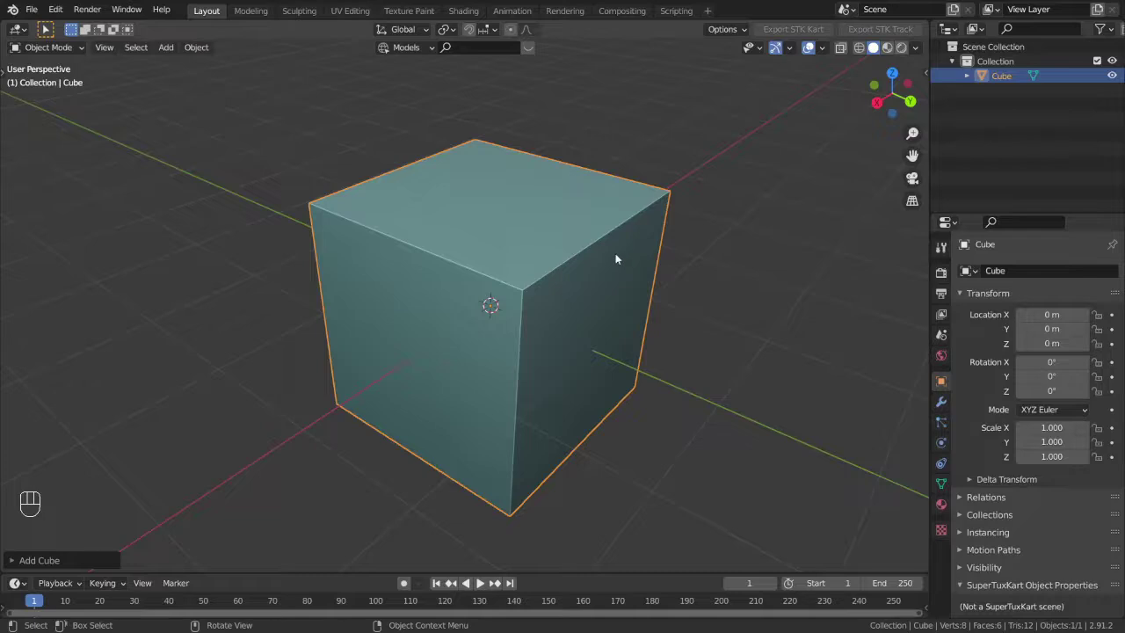
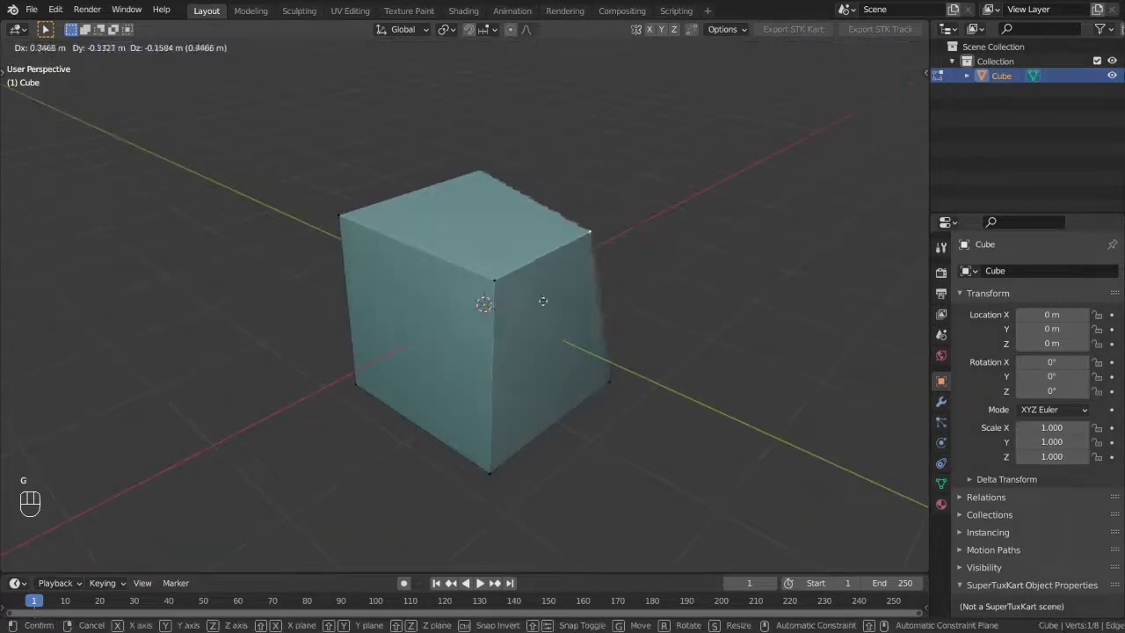
Move one cube corner about 1.04 m along X, making a slanted block, and inspect it
key("g")
key("x")
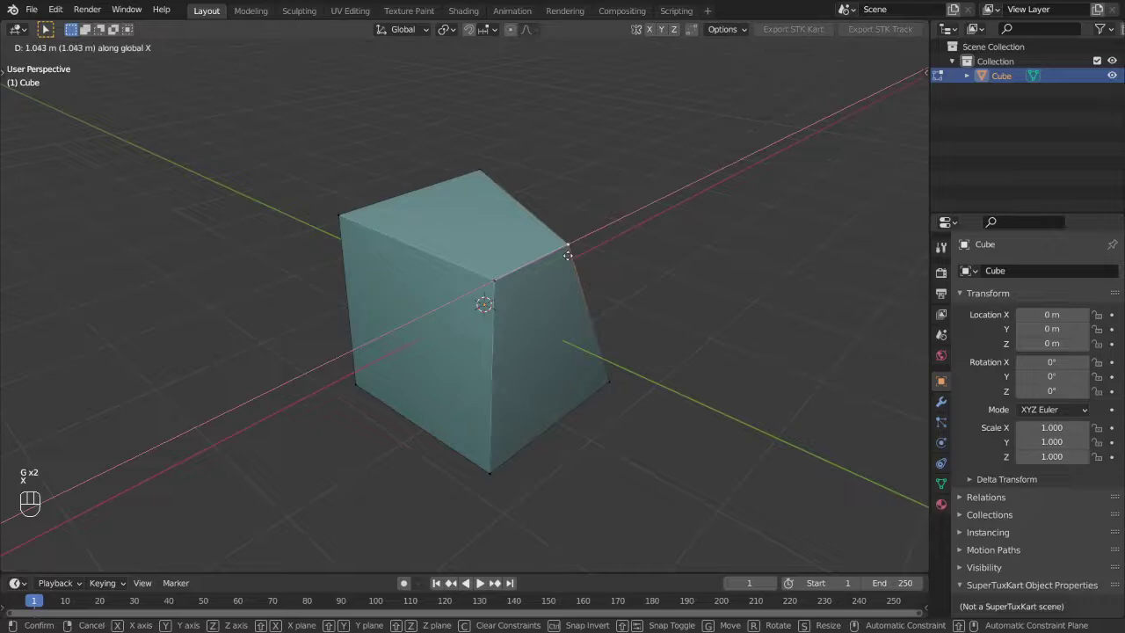
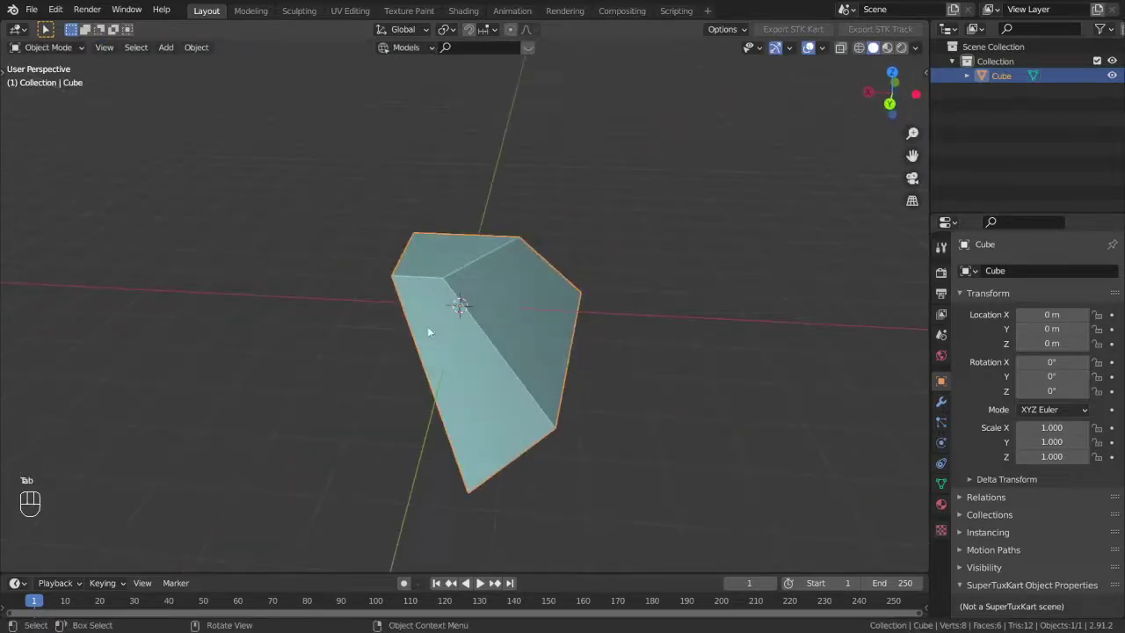
left_click_drag(436, 326, 450, 332)
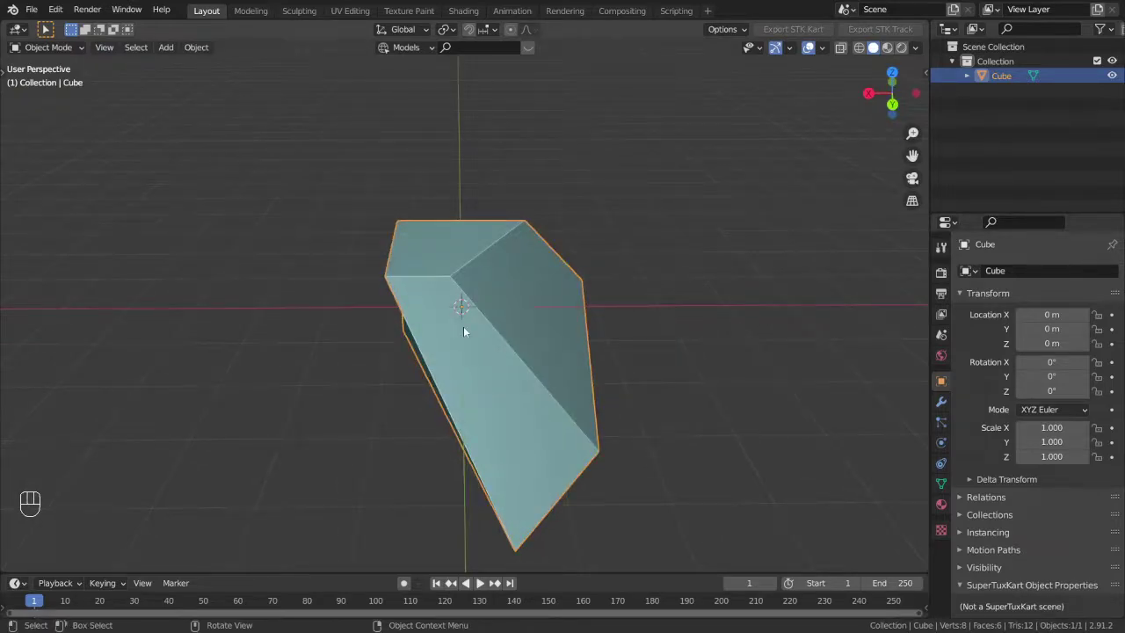
left_click_drag(640, 268, 601, 270)
left_click_drag(580, 283, 561, 278)
left_click_drag(450, 314, 499, 295)
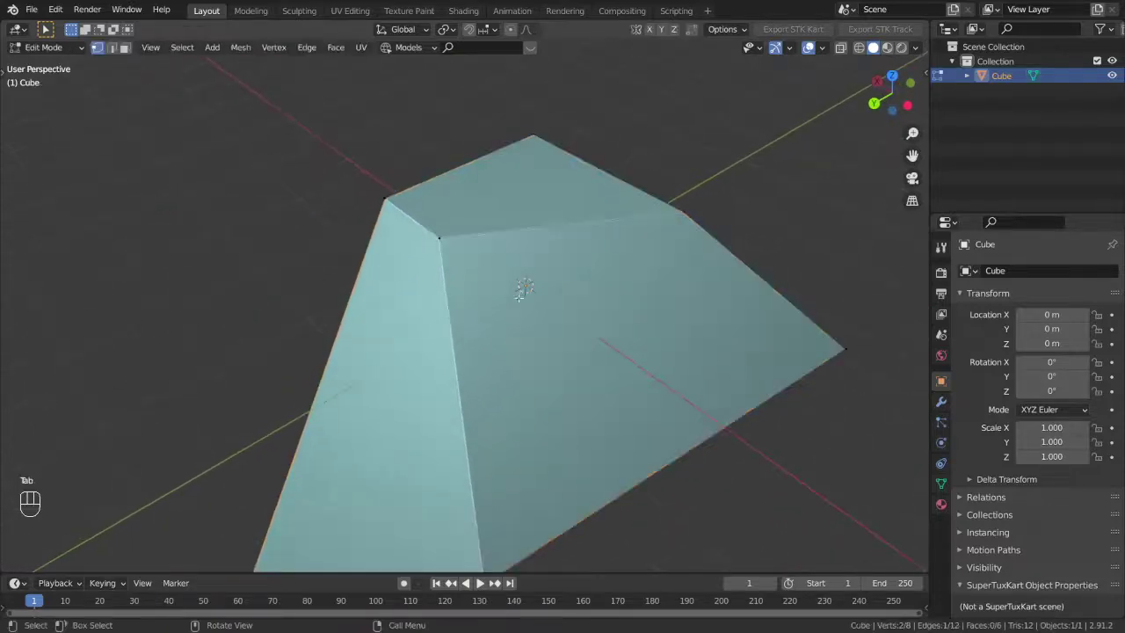
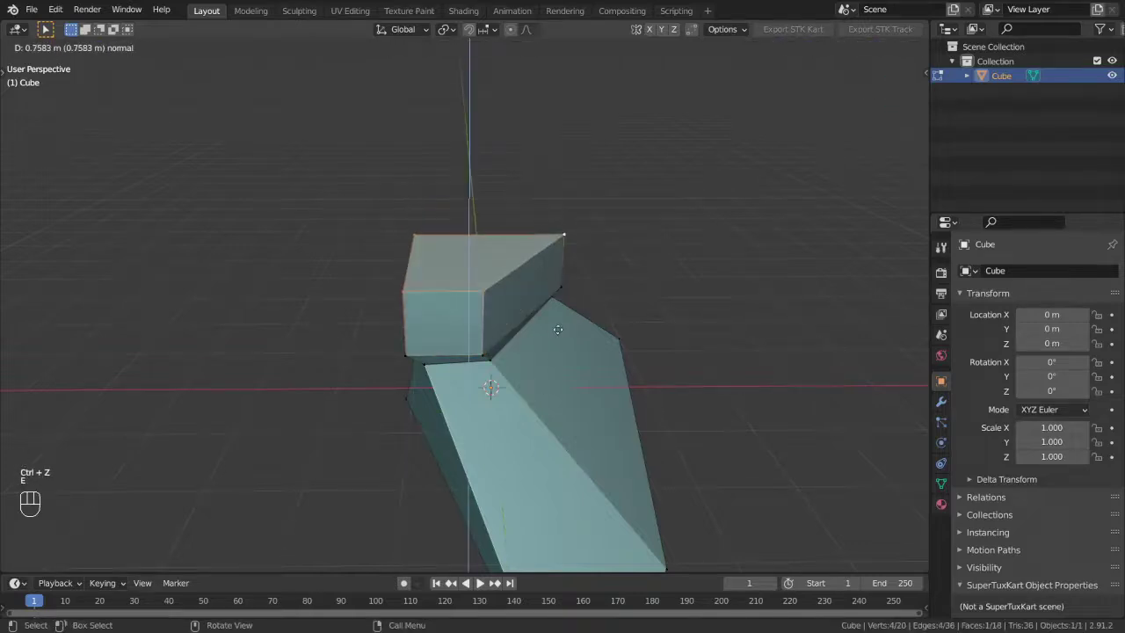
Constrain the extruded top block's move to global Z, nudging it about 0.13 m upward
key("z")
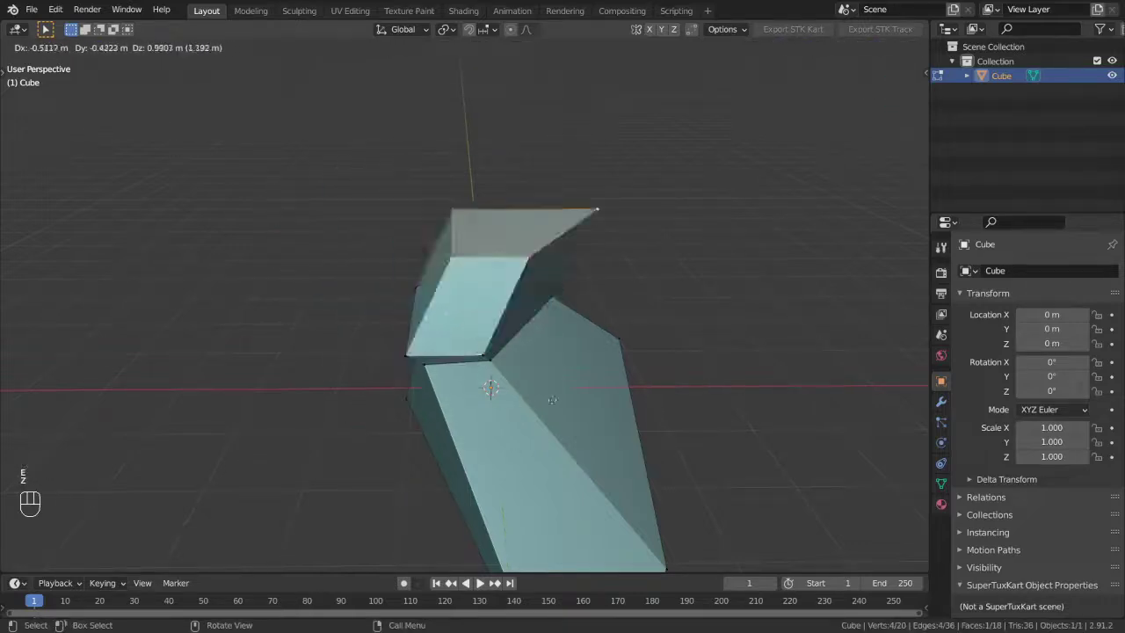
key("z")
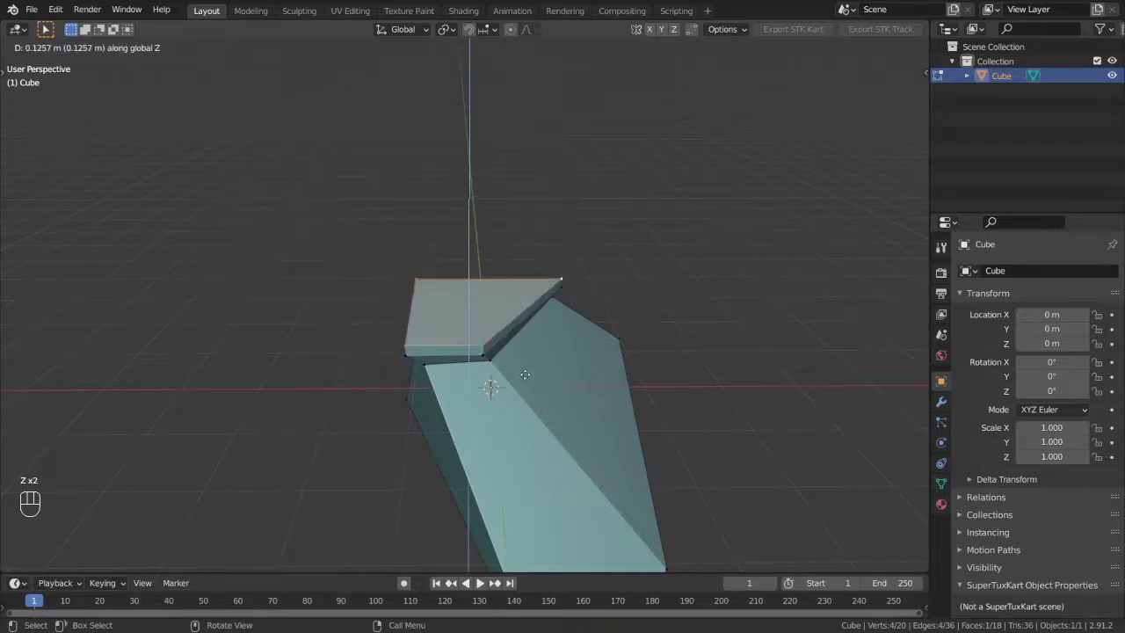
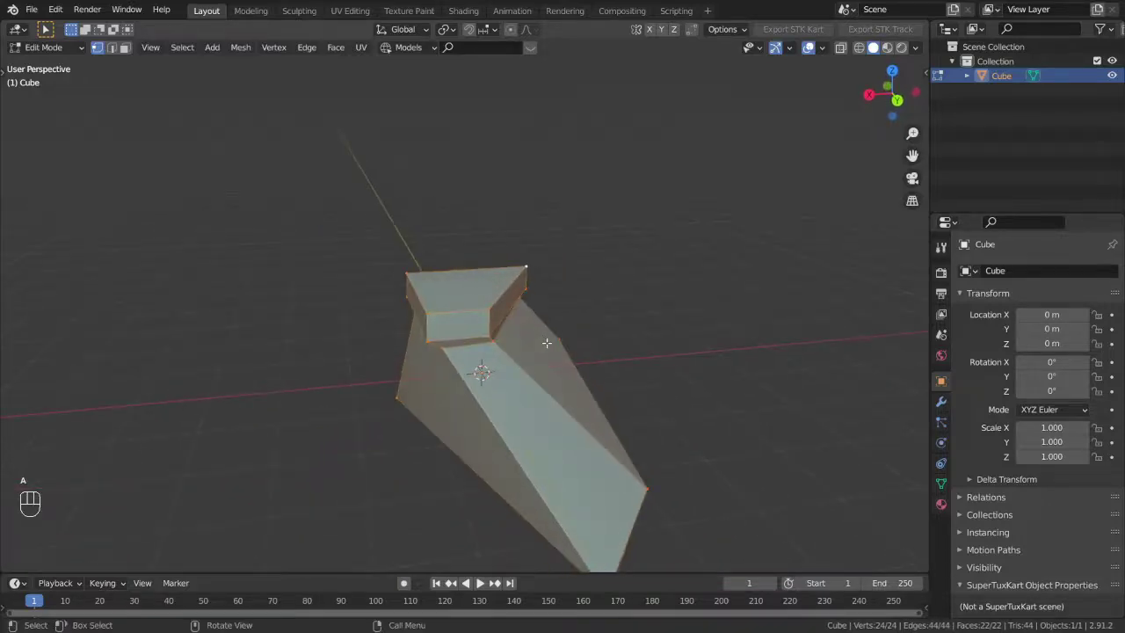
Bring up the vertex merge options on the stepped block and resume mesh editing
key("m")
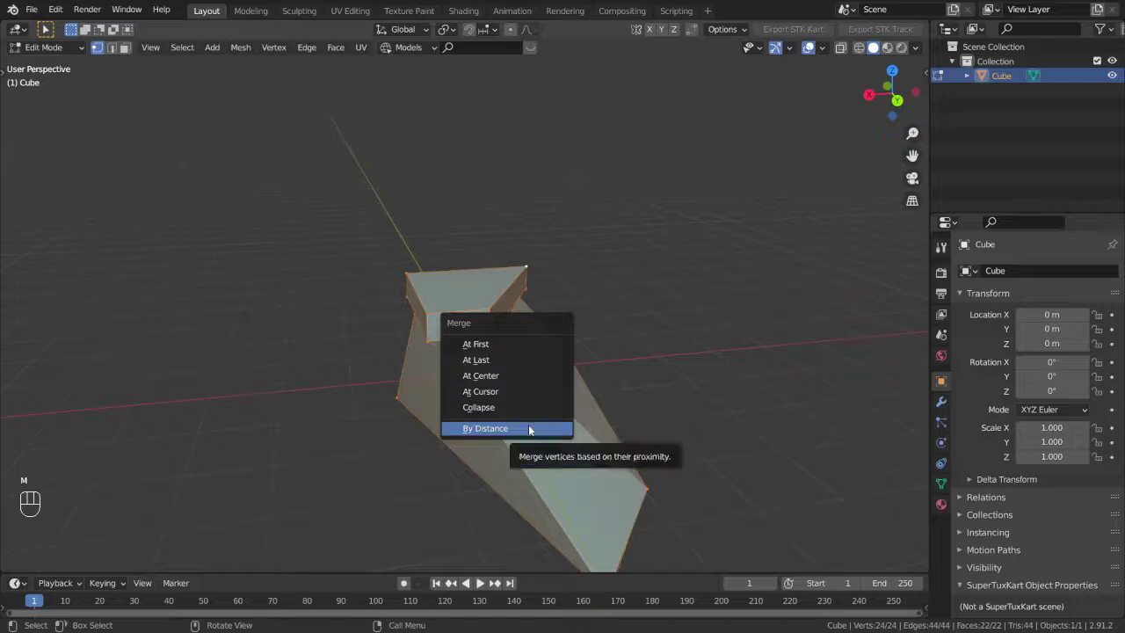
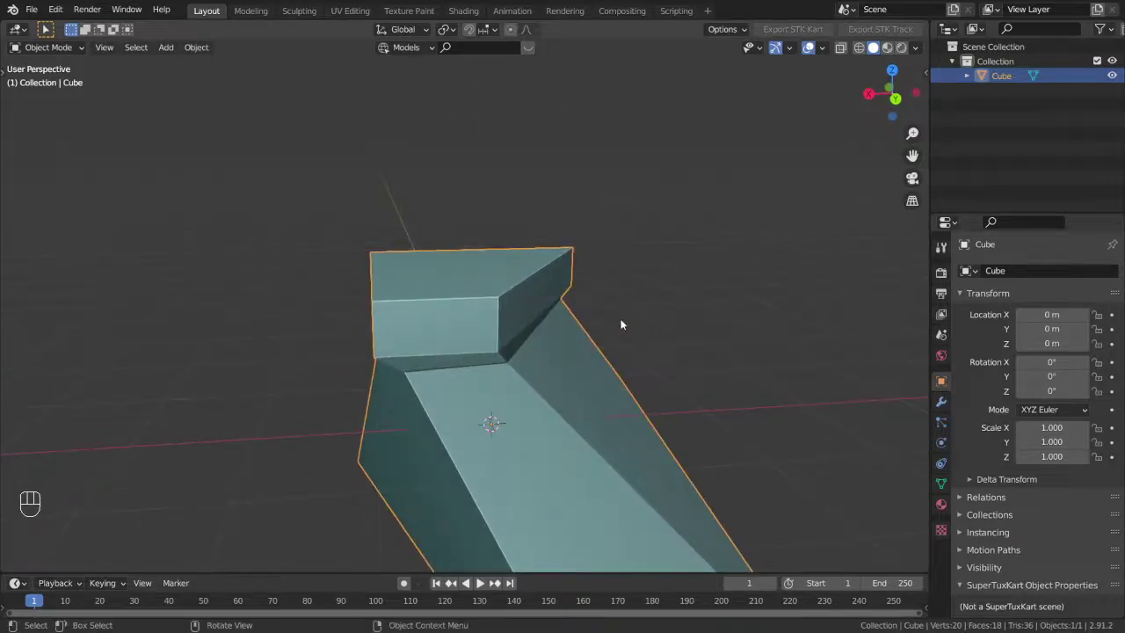
middle_click(593, 316)
left_click_drag(572, 308, 548, 304)
middle_click(553, 320)
key("Tab")
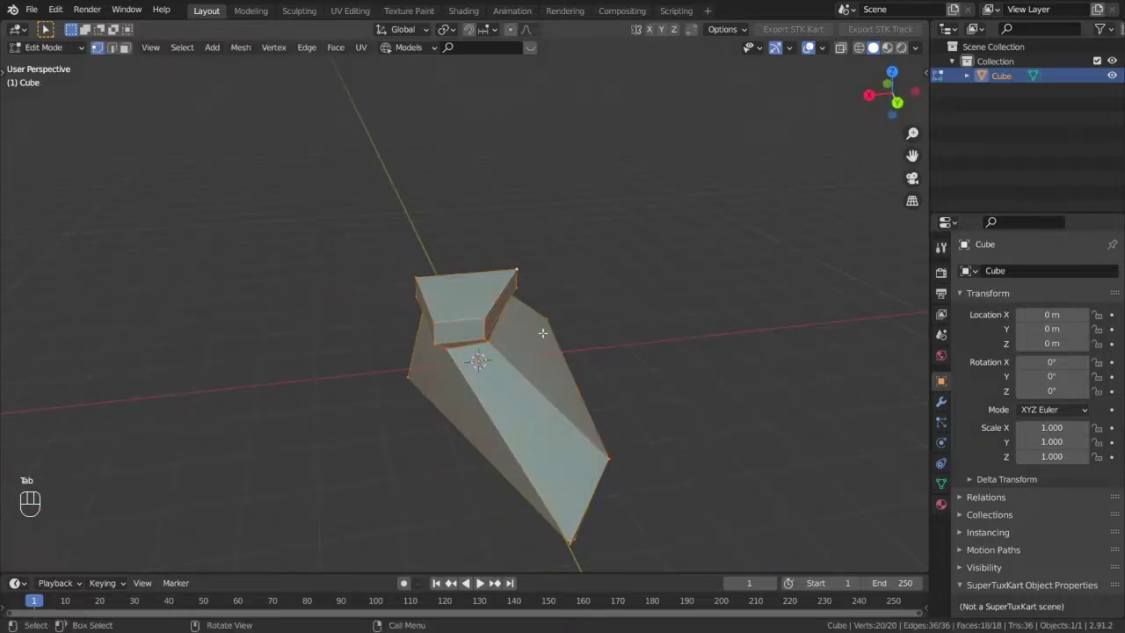
key("m")
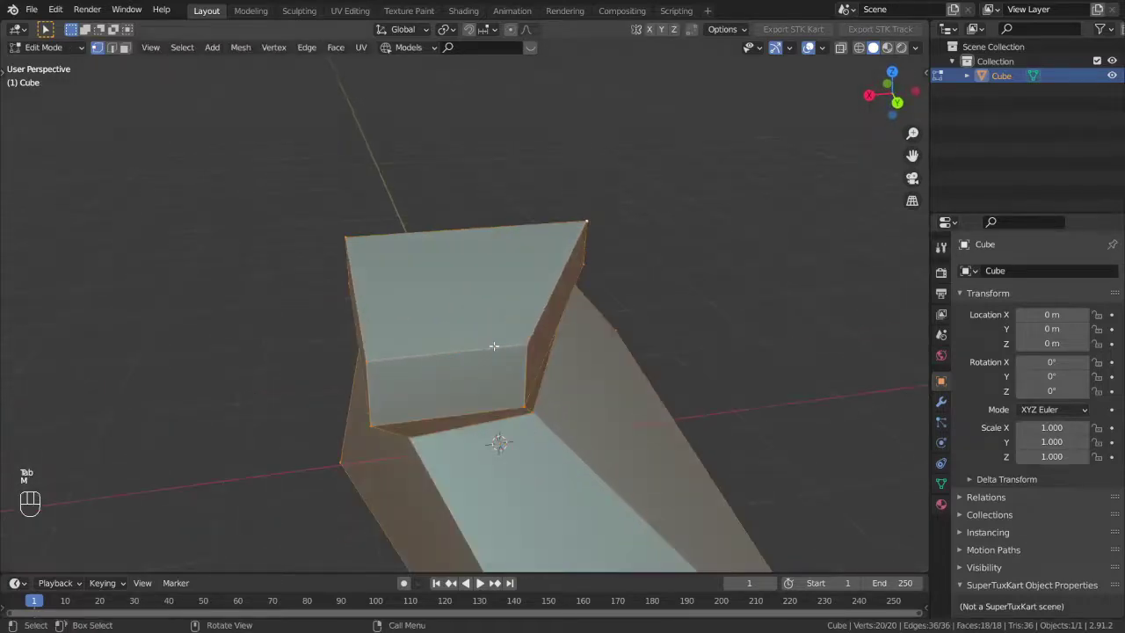
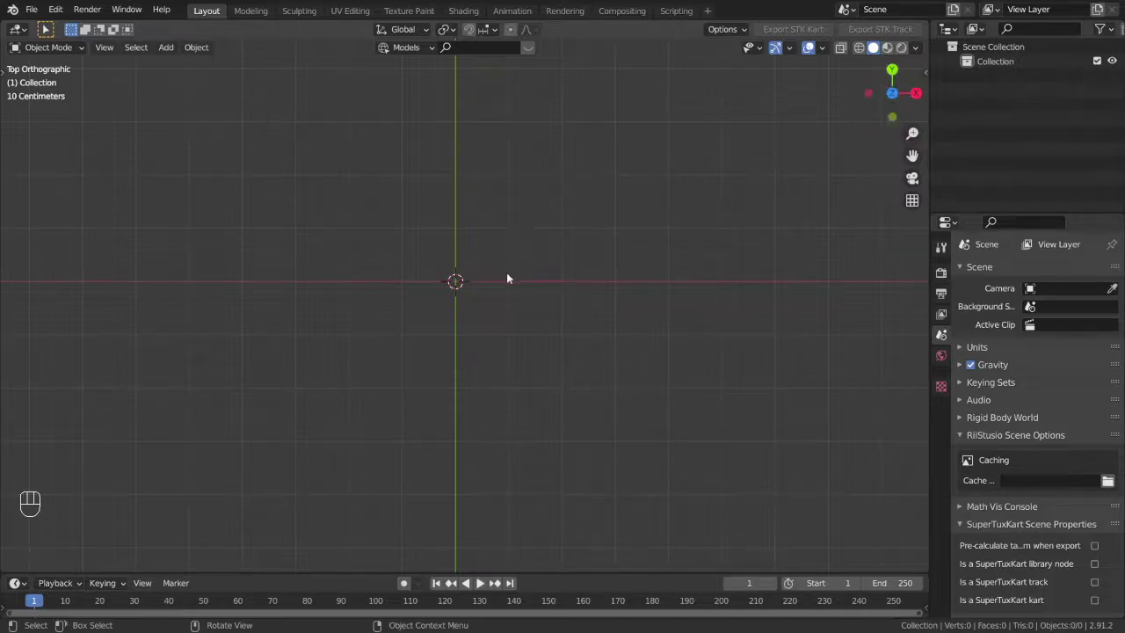
Add a plane at the origin and give it a Solidify modifier with 0.01 m thickness
key("shift+a")
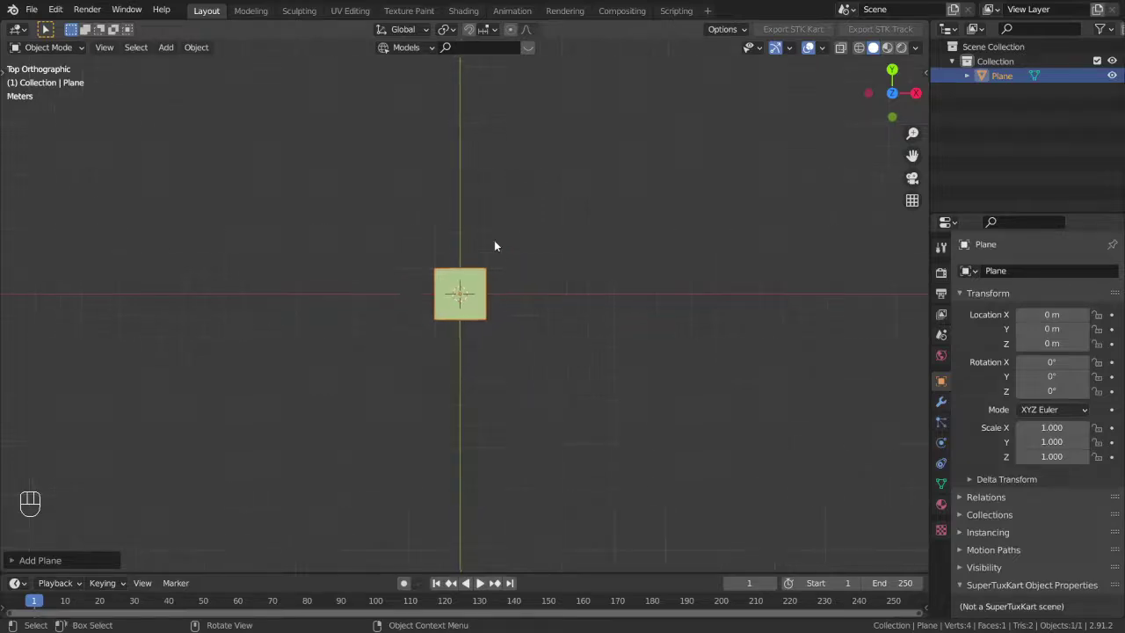
left_click_drag(545, 315, 563, 330)
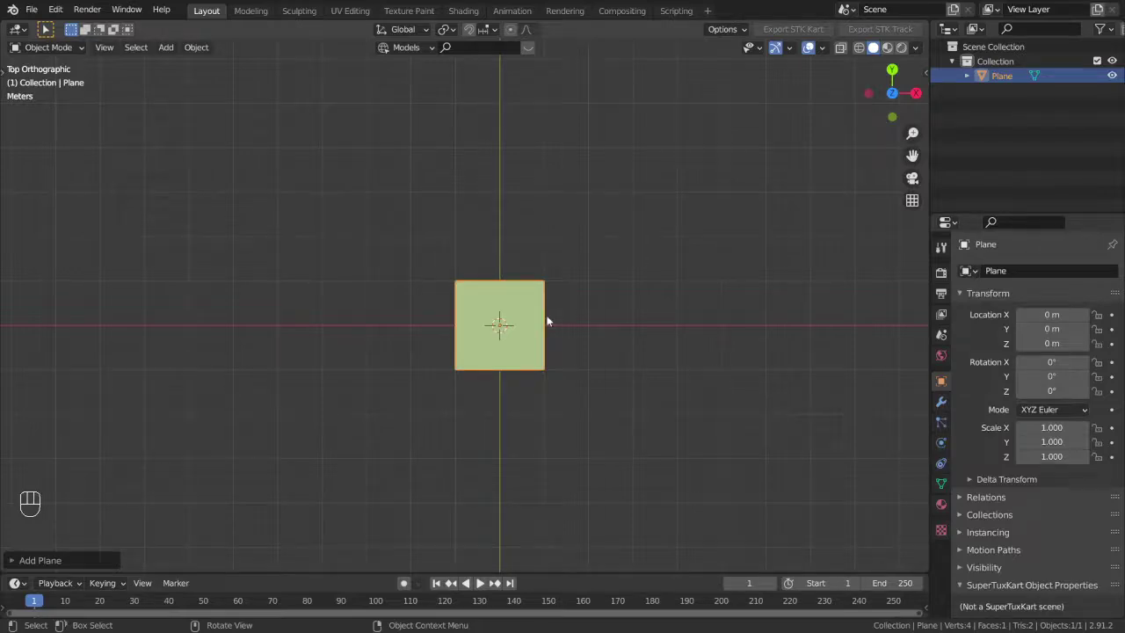
left_click(941, 408)
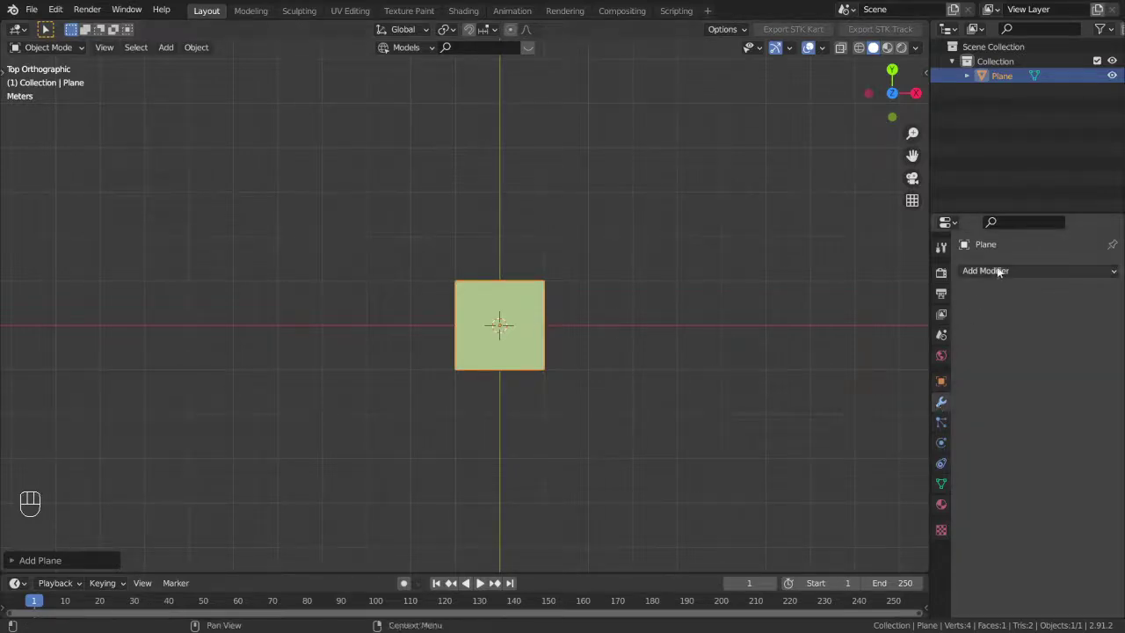
left_click_drag(1005, 271, 688, 370)
left_click_drag(689, 370, 693, 244)
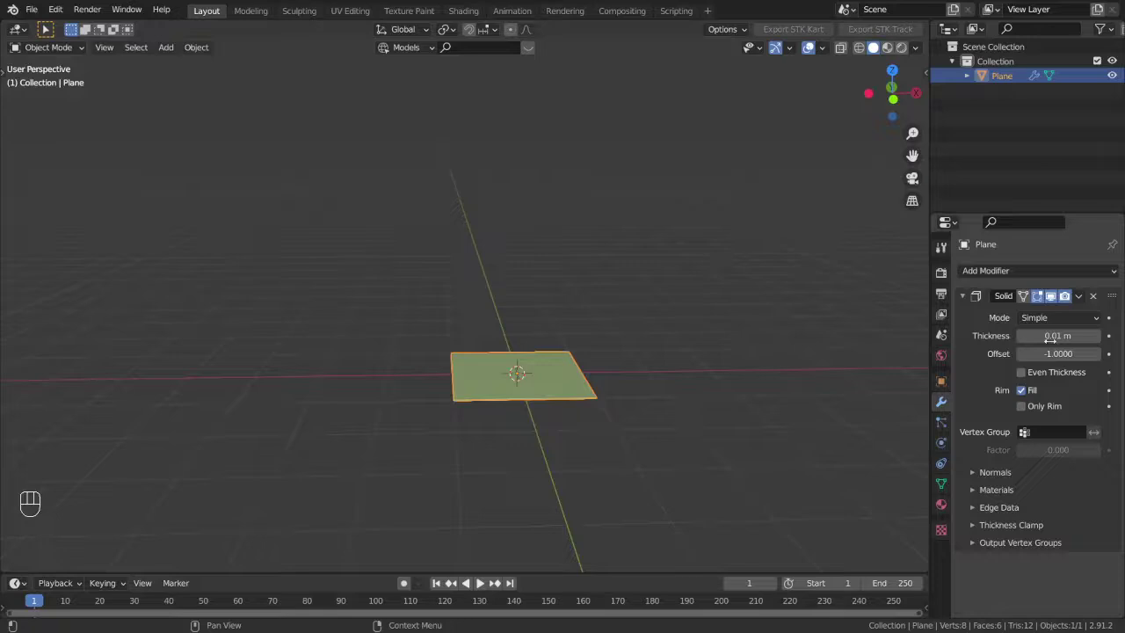
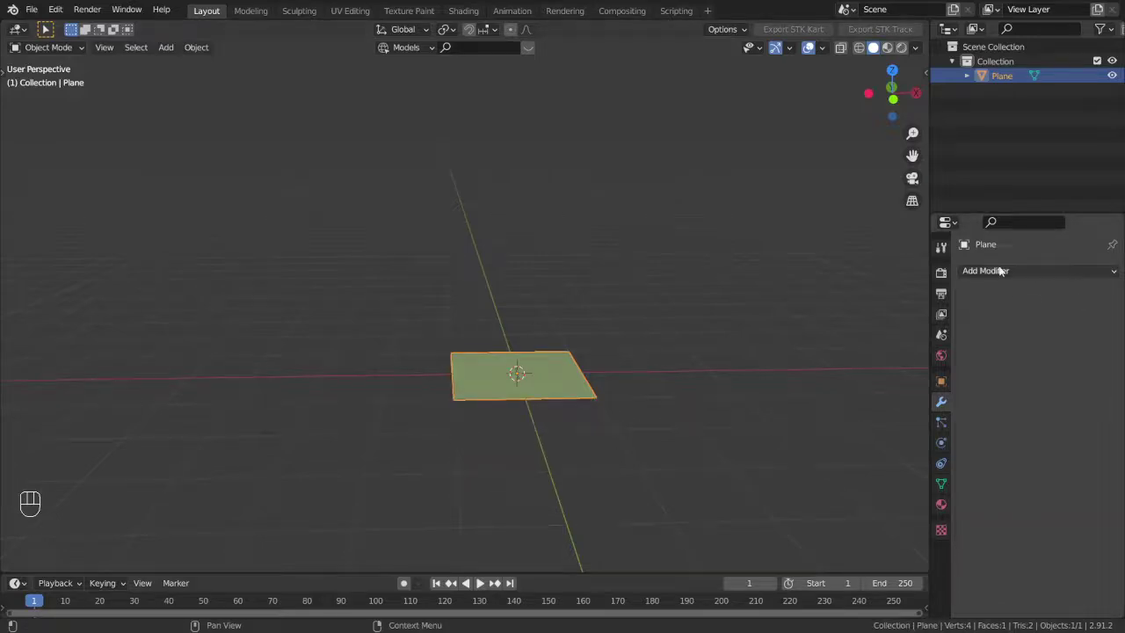
Try a clouds texture with raised Displace strength, then swap the Displace modifier for a Wave modifier
left_click_drag(998, 277, 1045, 320)
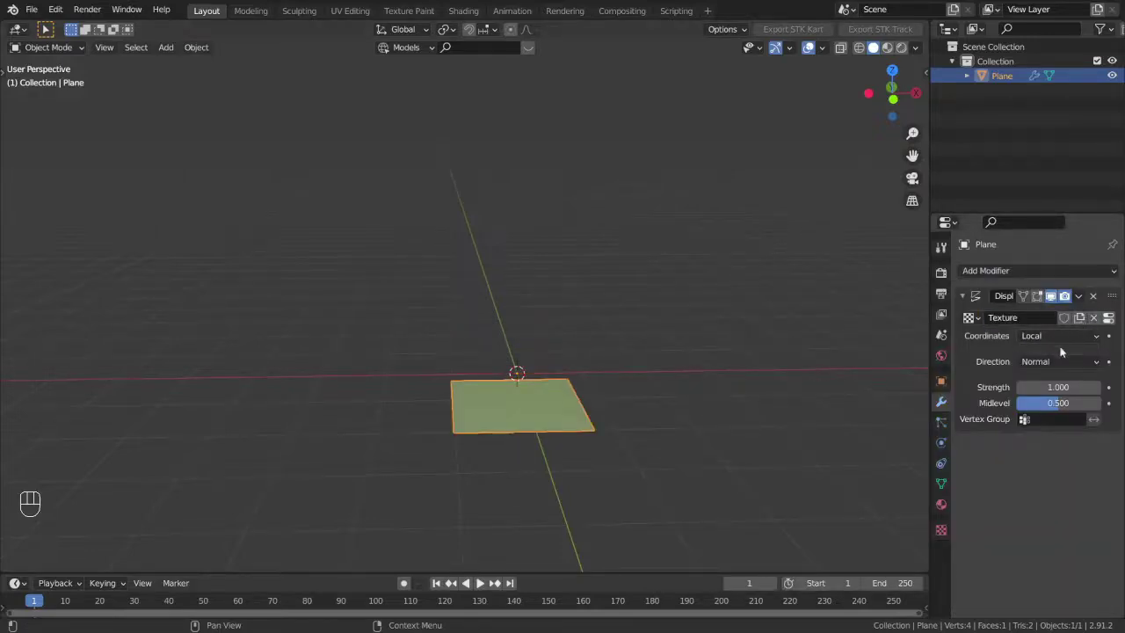
left_click_drag(1054, 339, 958, 388)
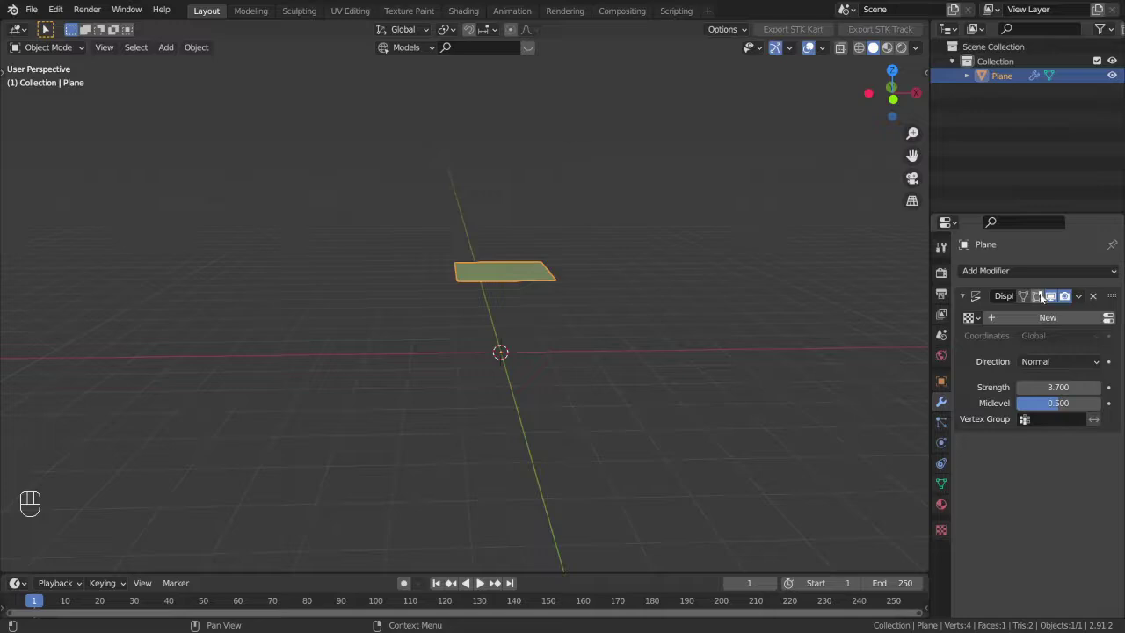
left_click(1097, 299)
left_click_drag(999, 275, 789, 399)
Remove the Wave modifier and add a Subdivision Surface modifier to the plane
left_click_drag(783, 397, 773, 365)
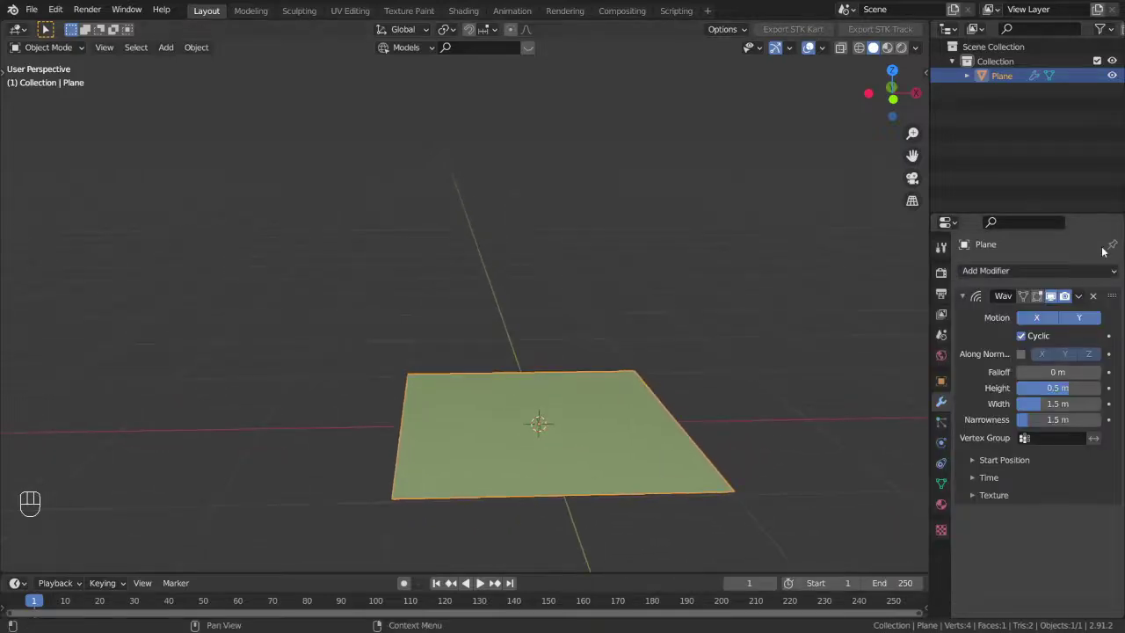
left_click(1098, 299)
left_click_drag(1063, 272, 648, 411)
left_click_drag(648, 411, 619, 472)
middle_click(630, 400)
Remove and then restore the level-1 subdivision, rounding the plane into an octagon
key("Tab")
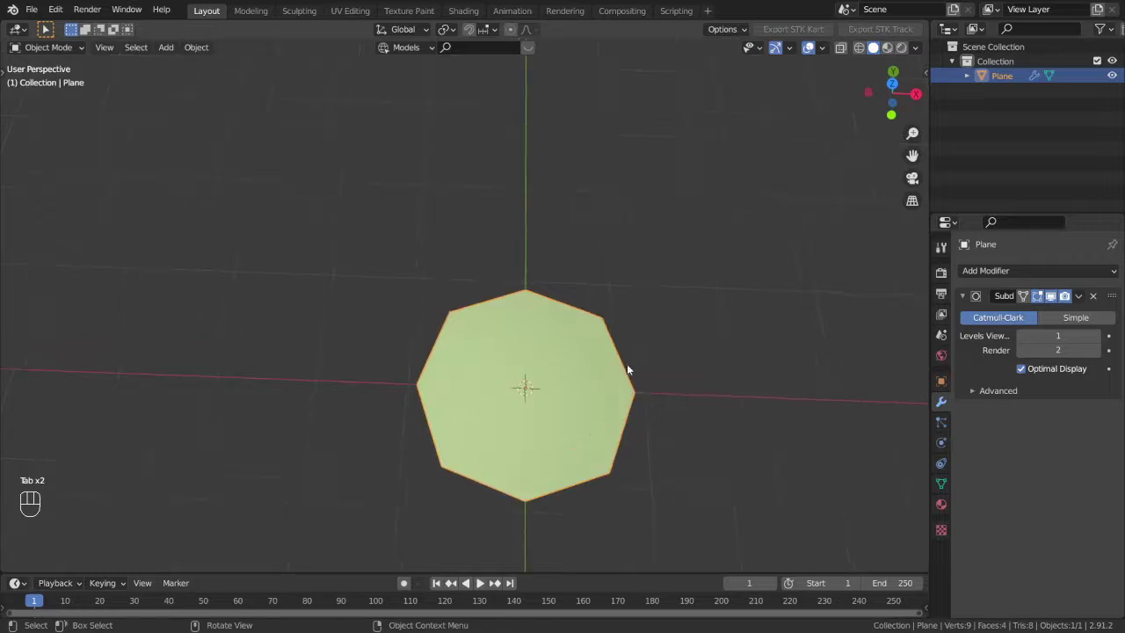
middle_click(630, 367)
left_click(1061, 308)
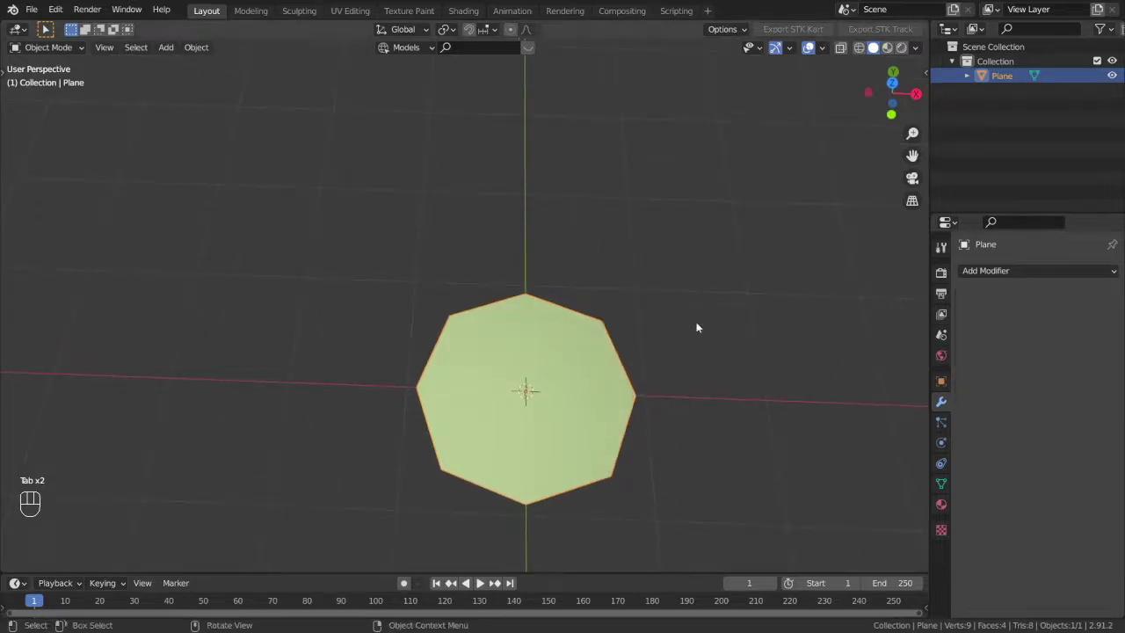
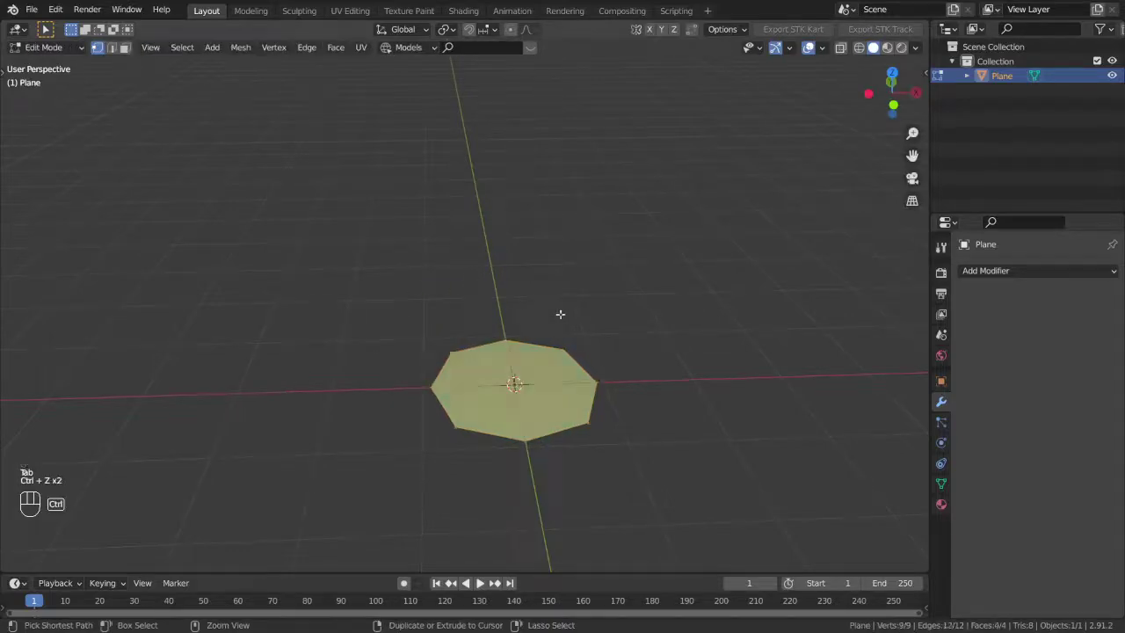
key("ctrl+z")
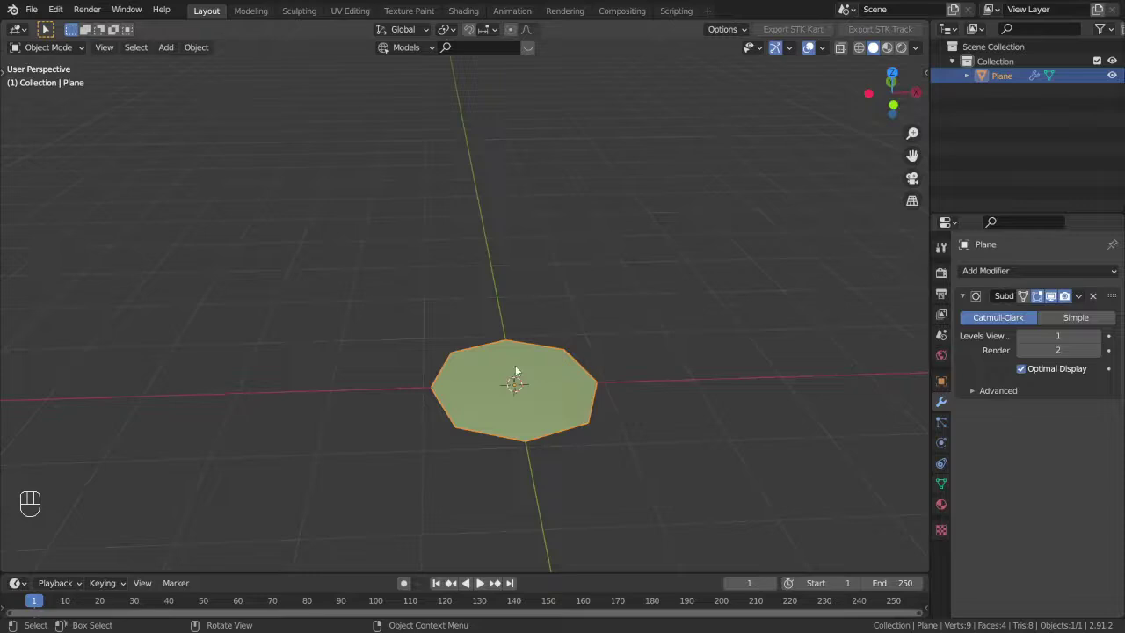
Delete the plane and add a cube with a Subdivision Surface modifier
left_click_drag(597, 342, 572, 286)
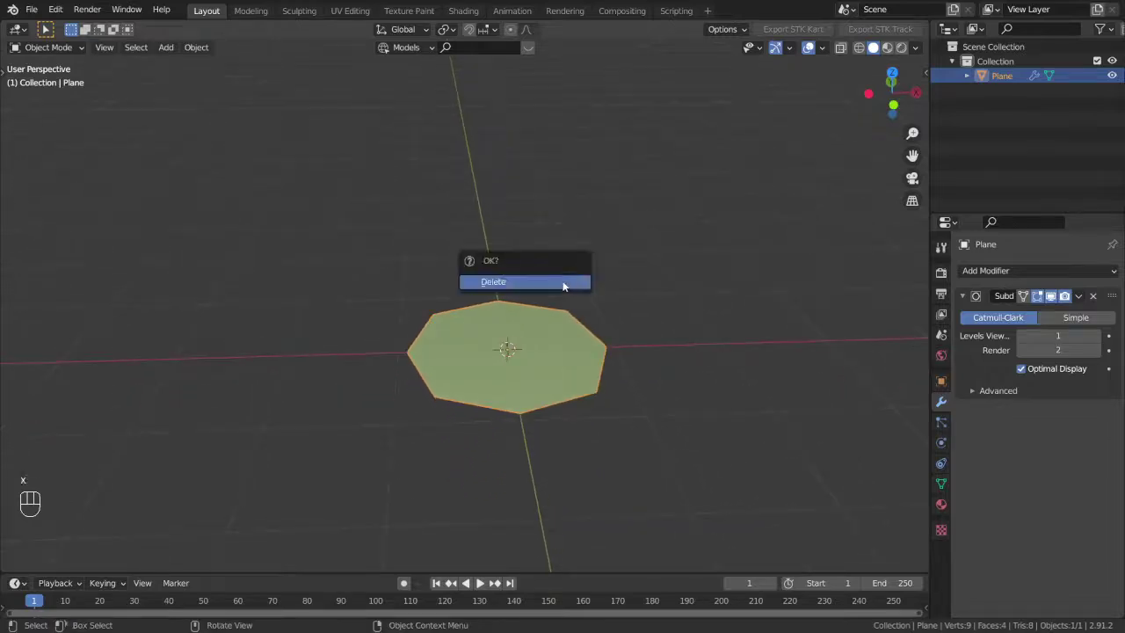
key("shift+a")
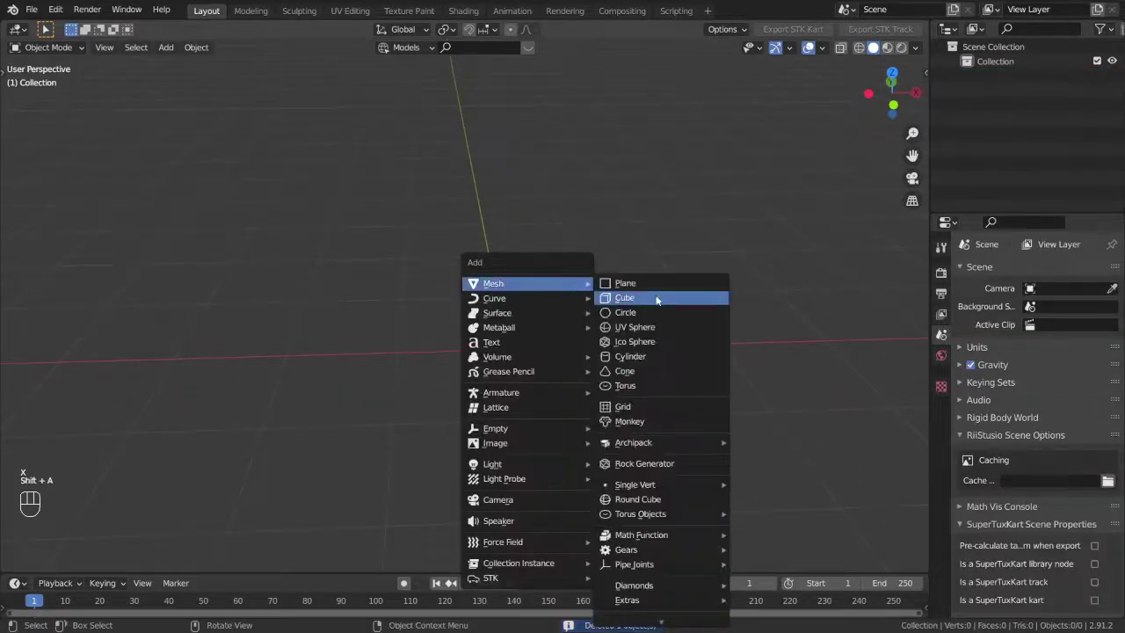
left_click_drag(1008, 276, 676, 327)
left_click_drag(676, 327, 756, 304)
left_click_drag(671, 324, 565, 384)
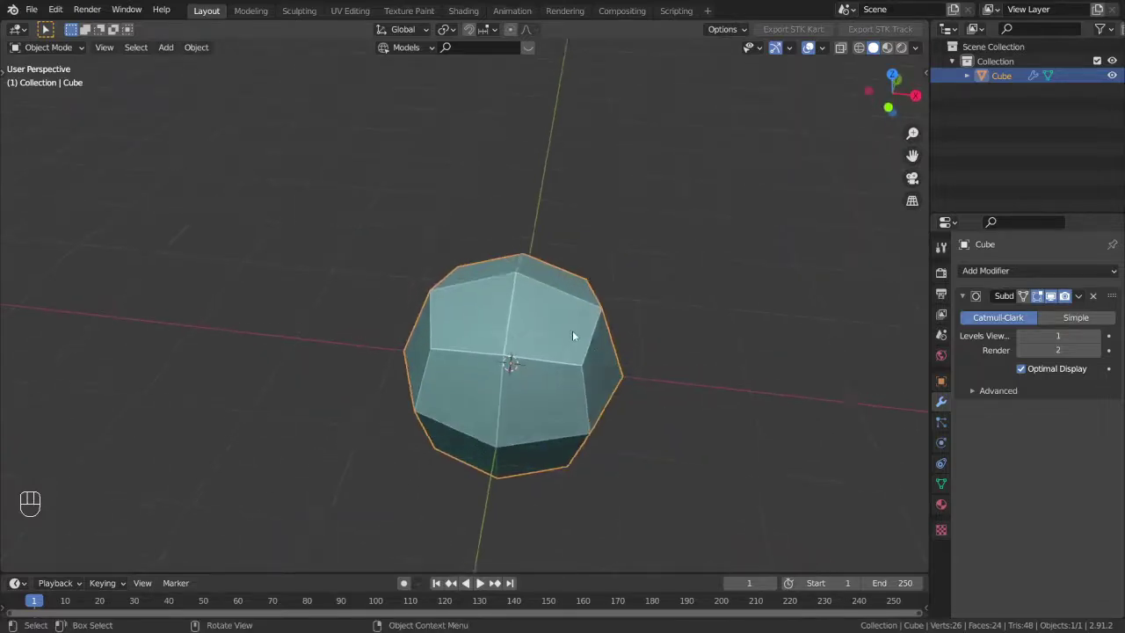
Raise the cube's subdivision level to 4 so it becomes spherical, then delete it
key("Tab")
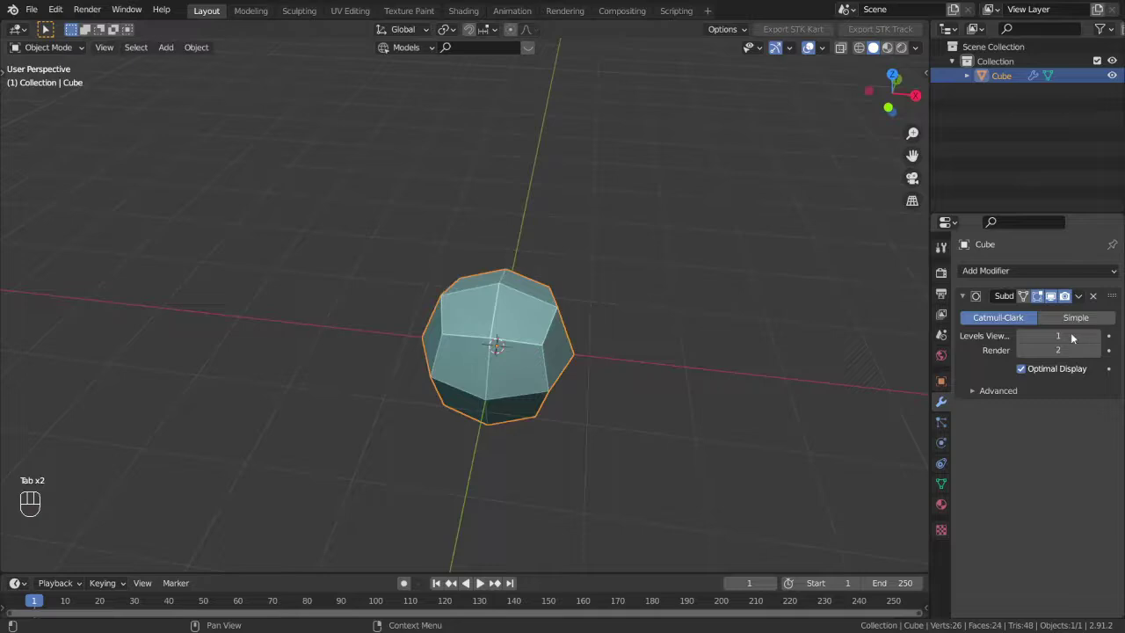
left_click_drag(1100, 338, 1101, 355)
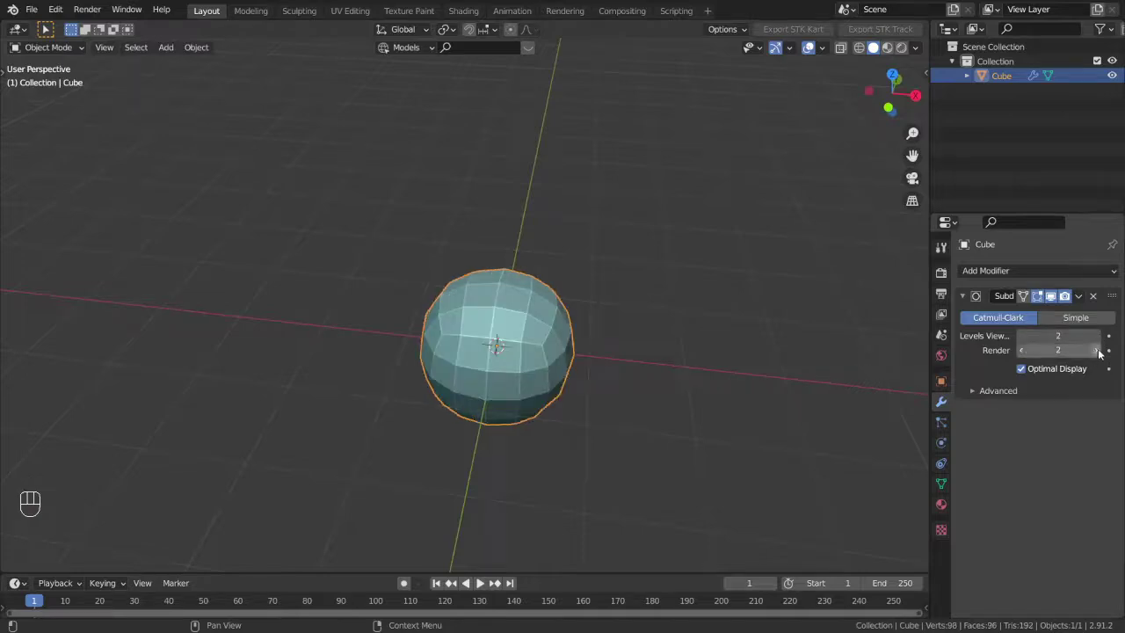
left_click_drag(1100, 354, 1099, 338)
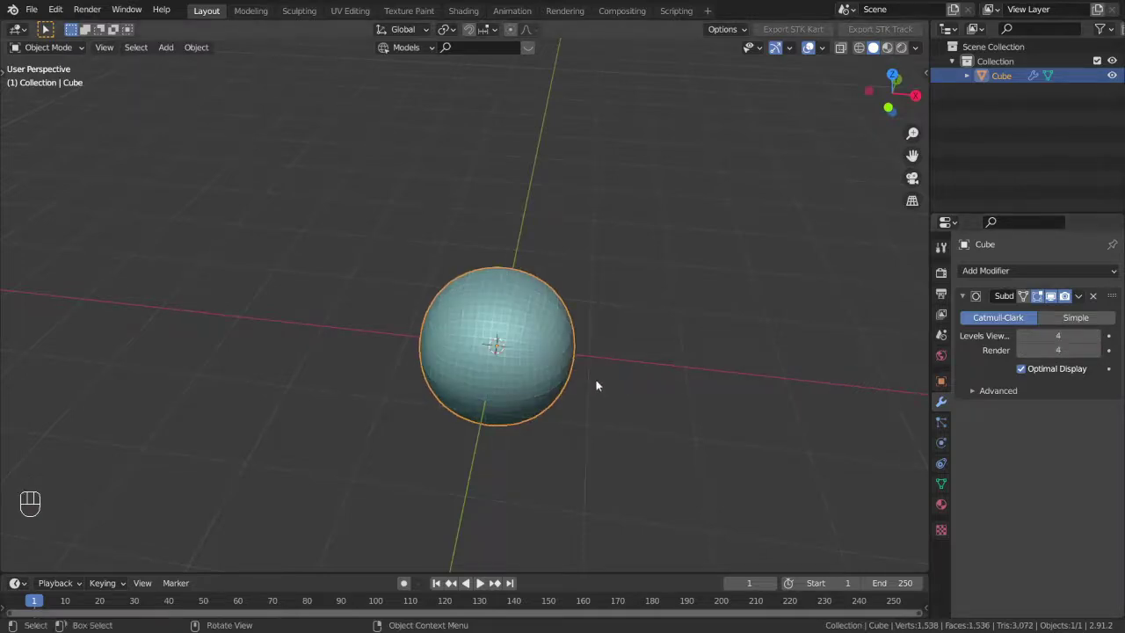
left_click_drag(551, 356, 593, 356)
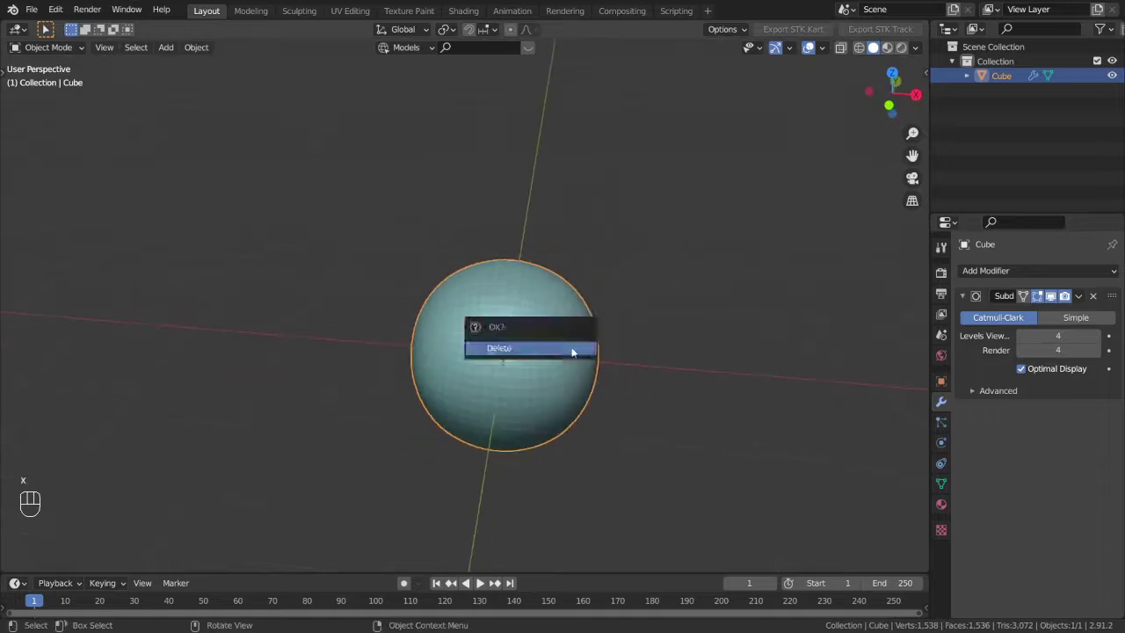
key("shift+a")
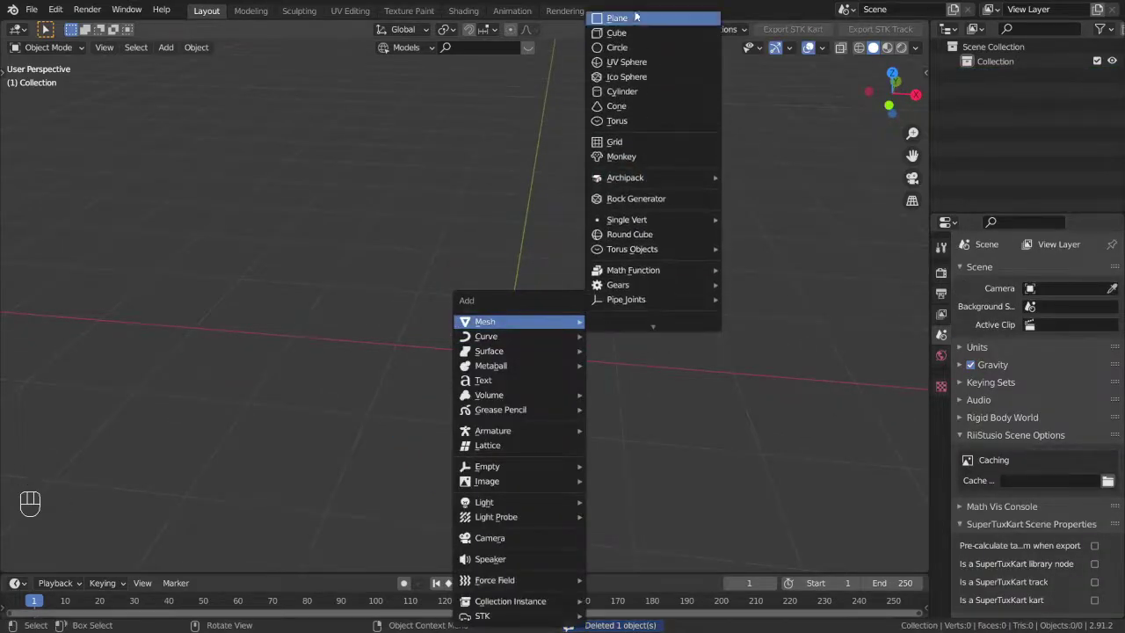
left_click_drag(706, 325, 708, 352)
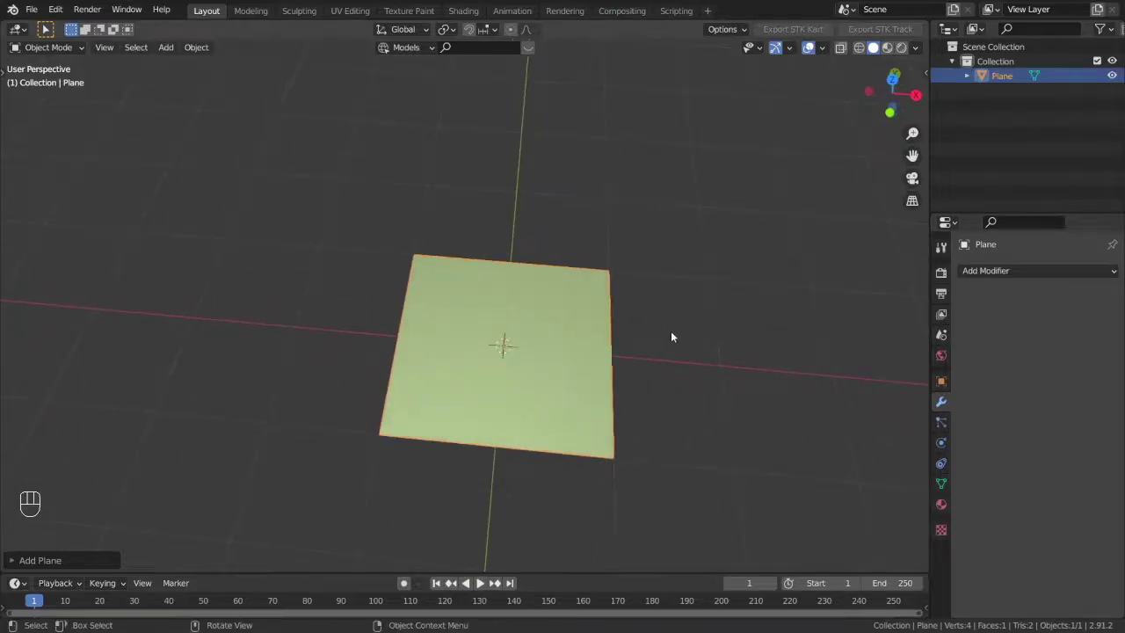
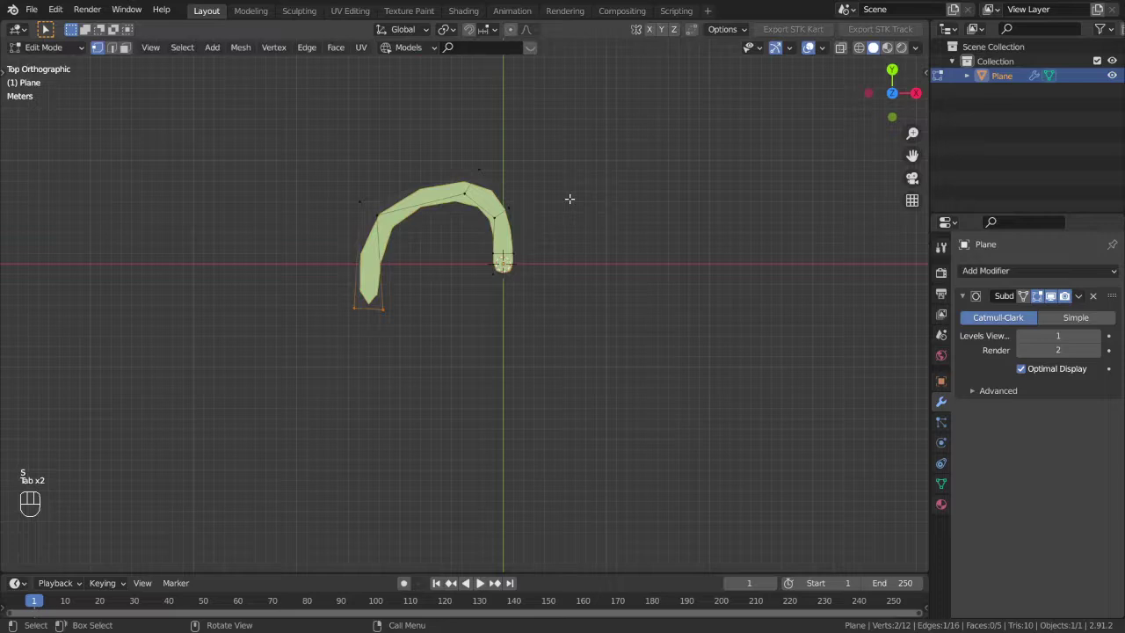
key("Tab")
key("x")
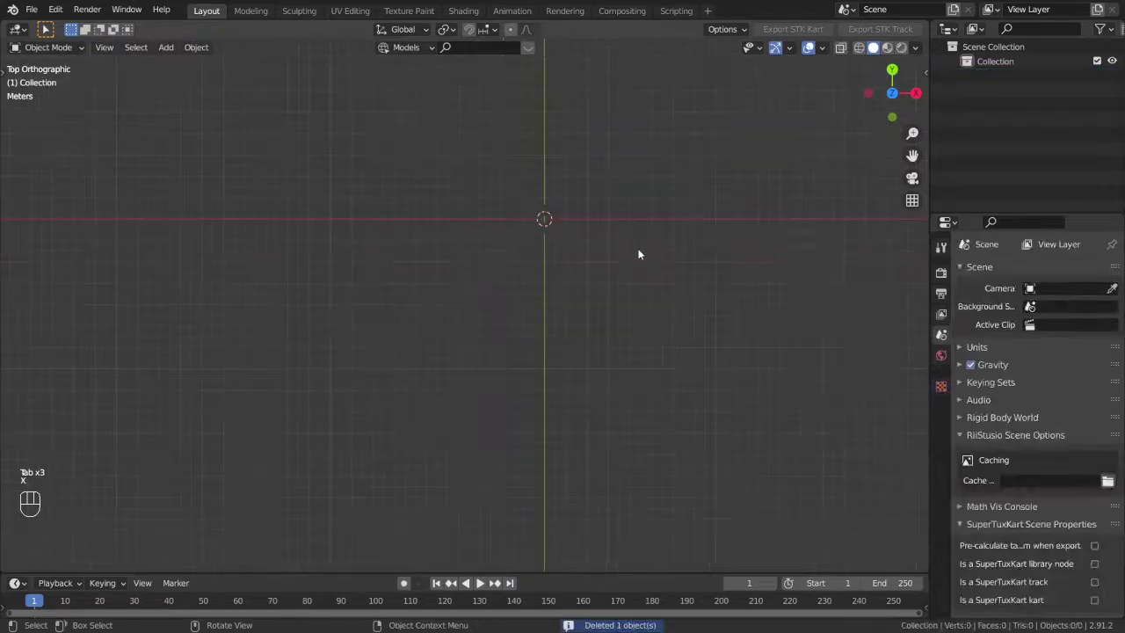
Add a new plane to the empty scene and bring up its modifier settings
left_click_drag(602, 282, 558, 318)
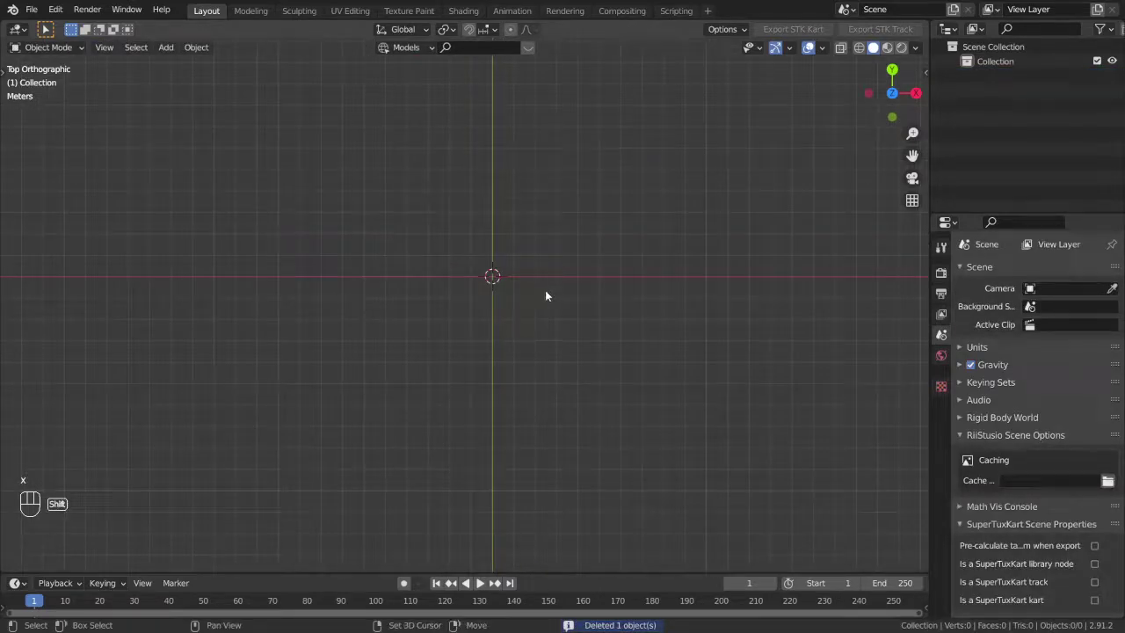
key("shift+a")
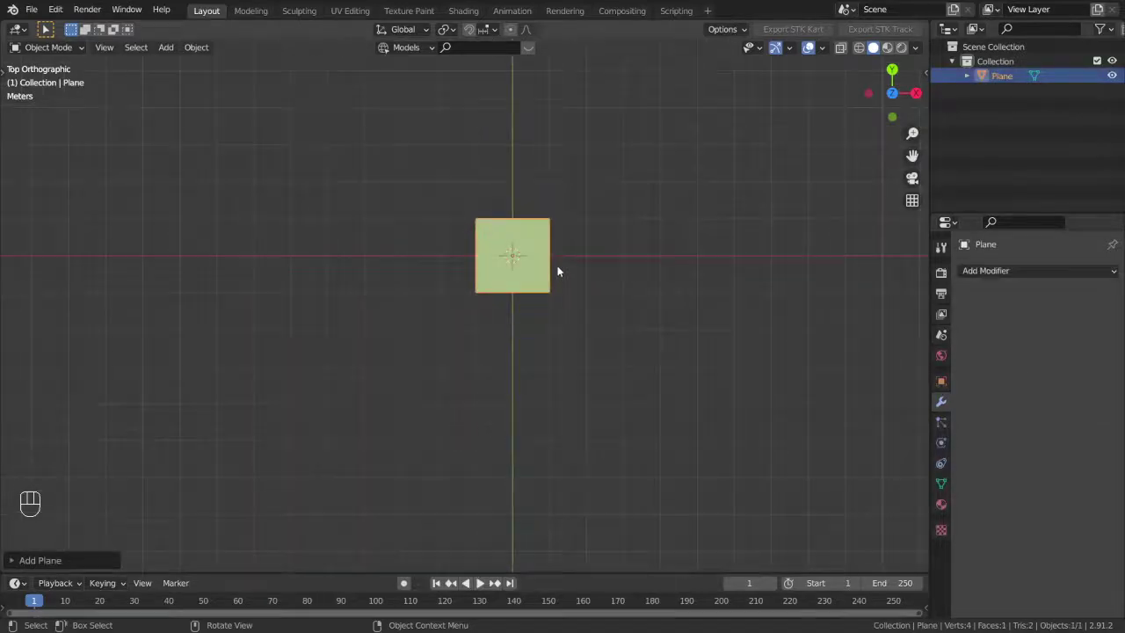
middle_click(548, 284)
left_click_drag(1024, 276, 1113, 286)
left_click_drag(1102, 341, 1103, 340)
Give the plane a 20-count merged Array modifier and a Curve modifier
left_click(1057, 295)
double_click(1057, 295)
left_click_drag(1057, 294, 1102, 340)
left_click(1102, 340)
left_click_drag(1056, 295, 1094, 348)
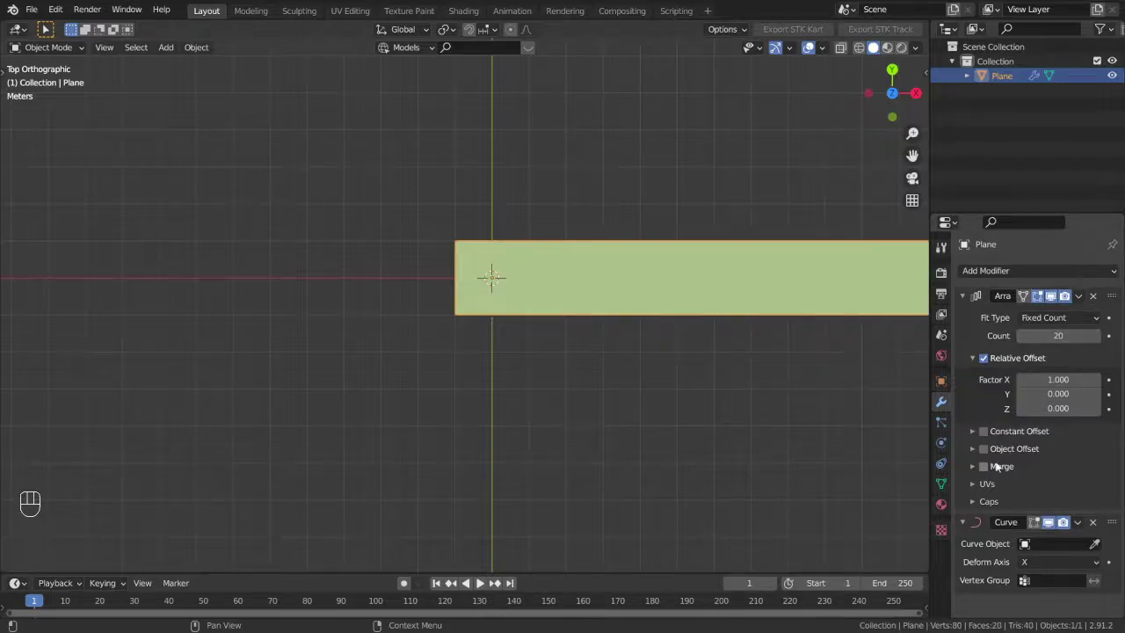
left_click_drag(1057, 294, 514, 295)
Add a Bezier curve for the strip and test-move it near the origin
key("shift+a")
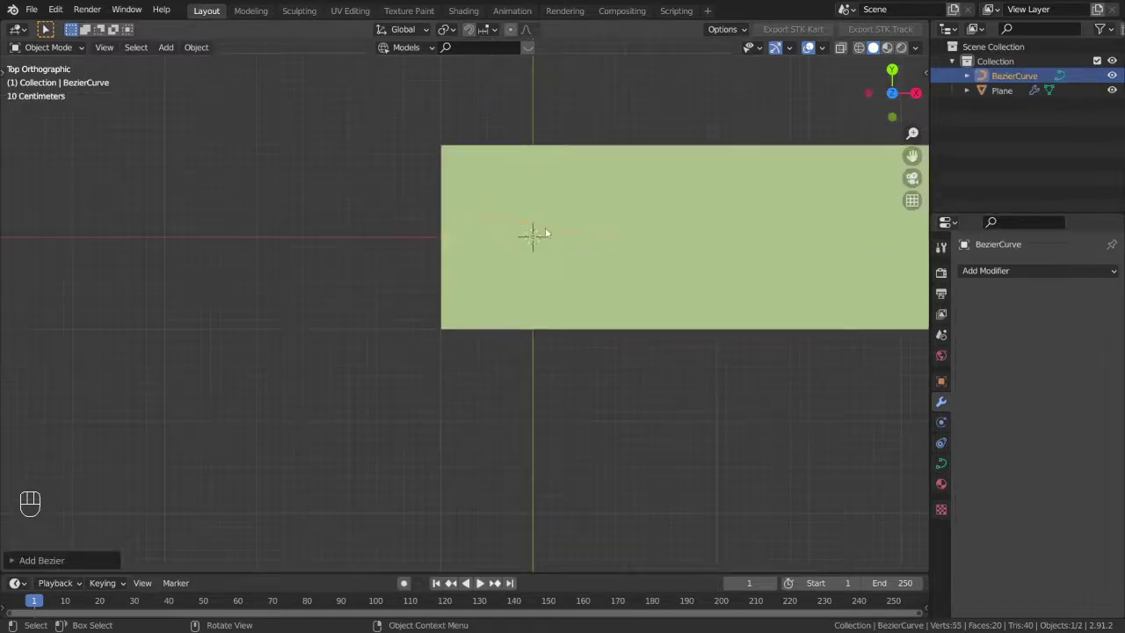
left_click_drag(450, 168, 913, 176)
middle_click(646, 287)
left_click_drag(636, 320, 629, 302)
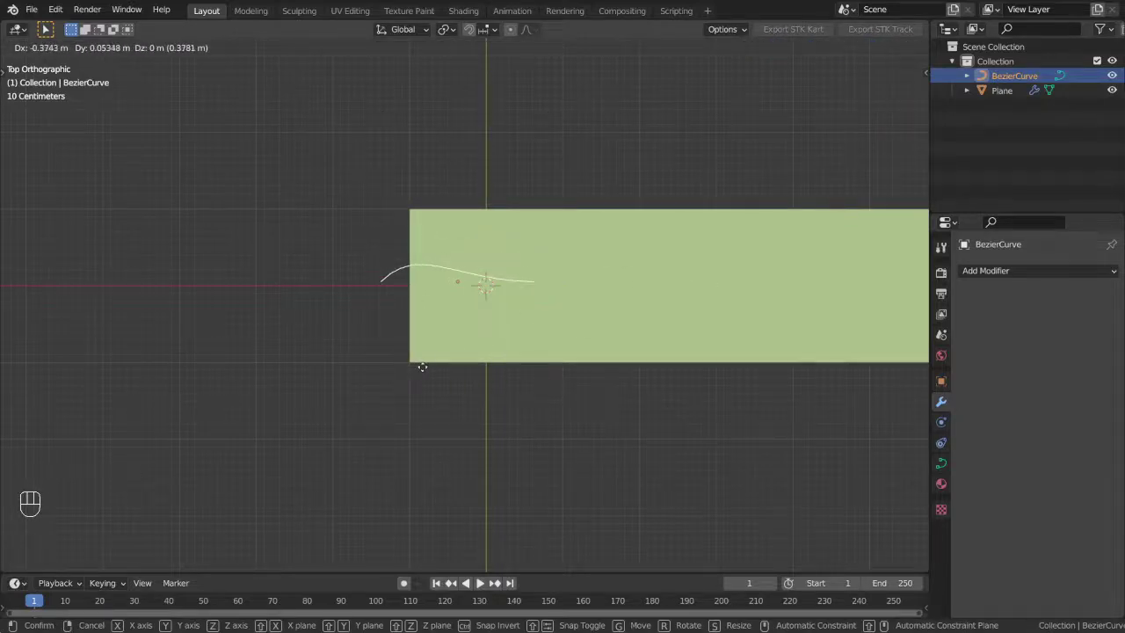
left_click(428, 369)
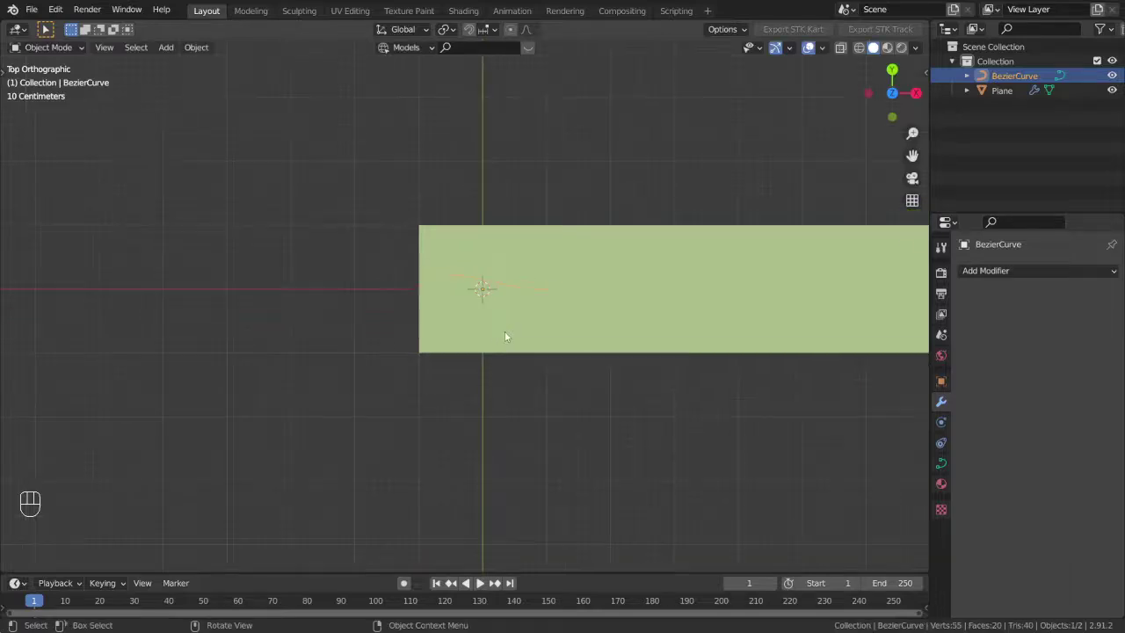
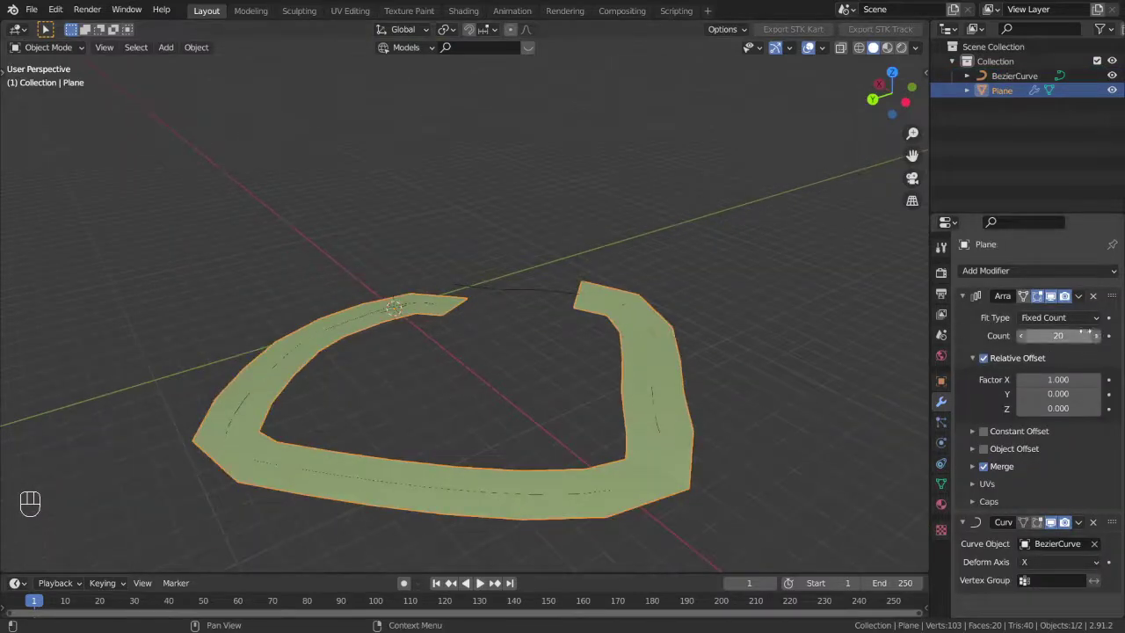
Raise the Array modifier count from 20 to 24 so the strip nearly closes the loop
left_click(480, 582)
left_click(481, 577)
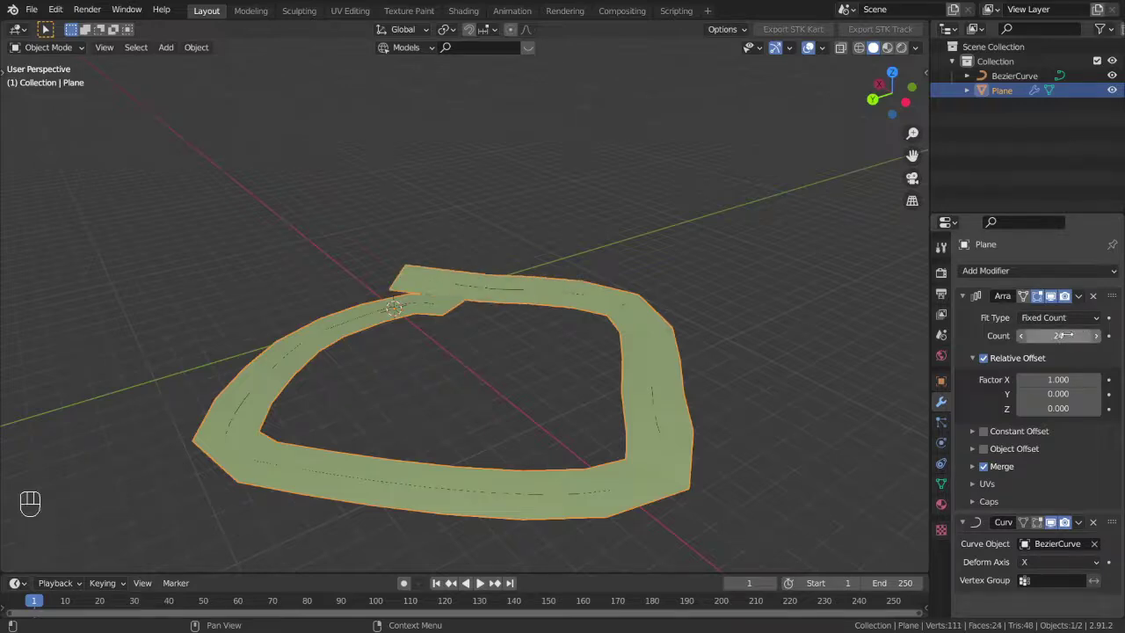
left_click_drag(481, 582, 456, 419)
left_click_drag(489, 380, 447, 320)
Orbit to look down on the ring and check how far the 24 copies wrap
middle_click(484, 580)
left_click(485, 580)
middle_click(484, 581)
middle_click(484, 580)
middle_click(532, 356)
left_click_drag(545, 370, 495, 344)
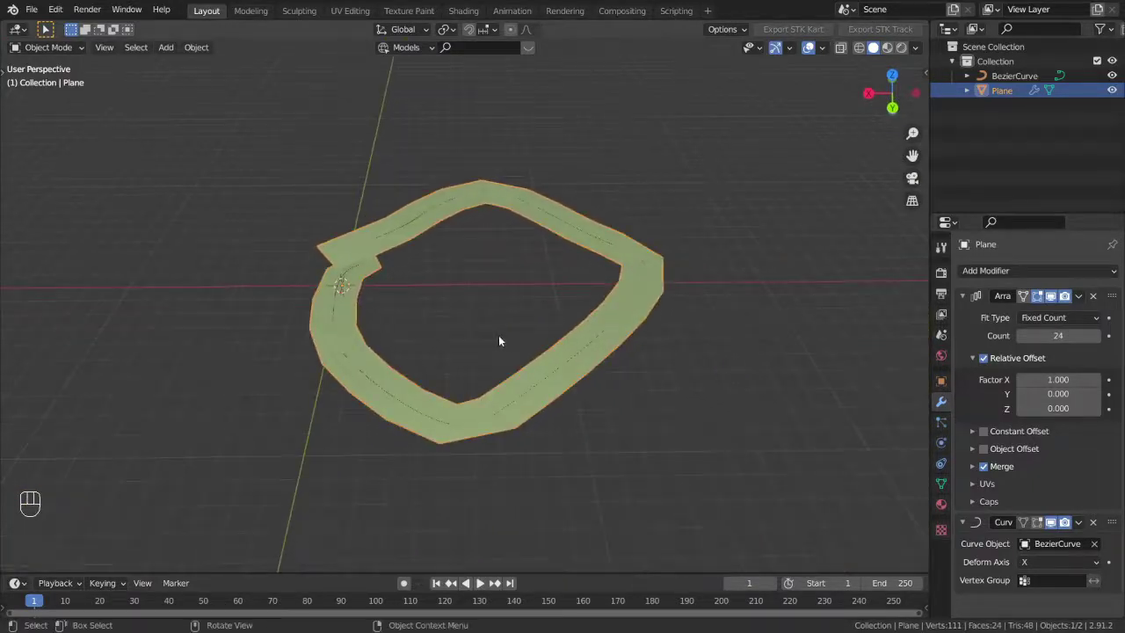
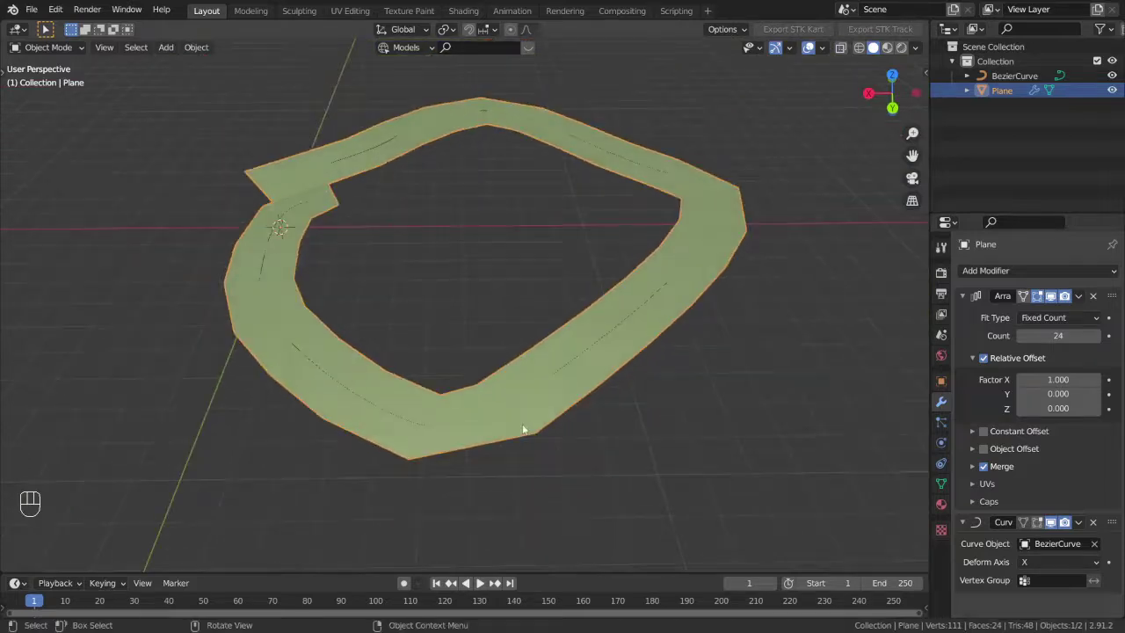
middle_click(568, 410)
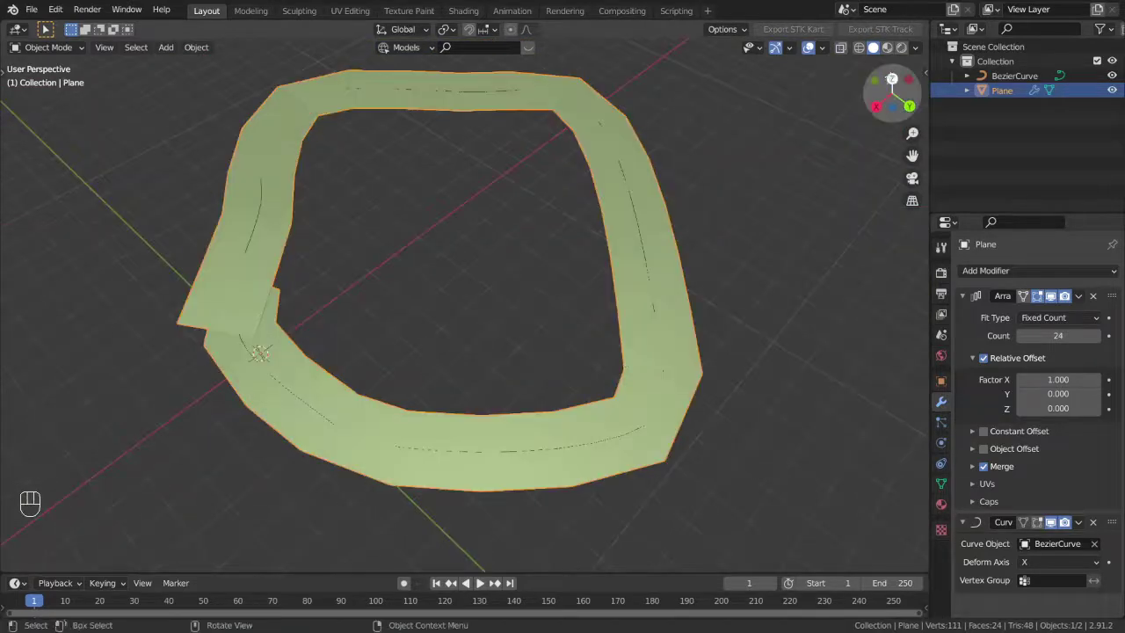
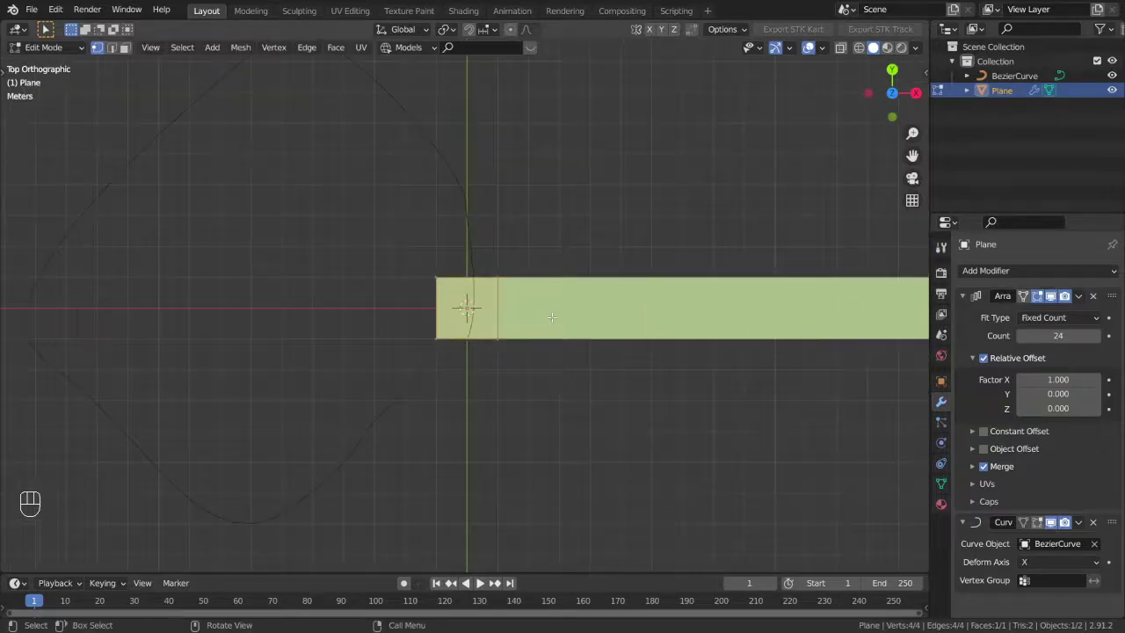
Scale the base plane along X to narrow it, then inspect the shortened curved strip
key("x")
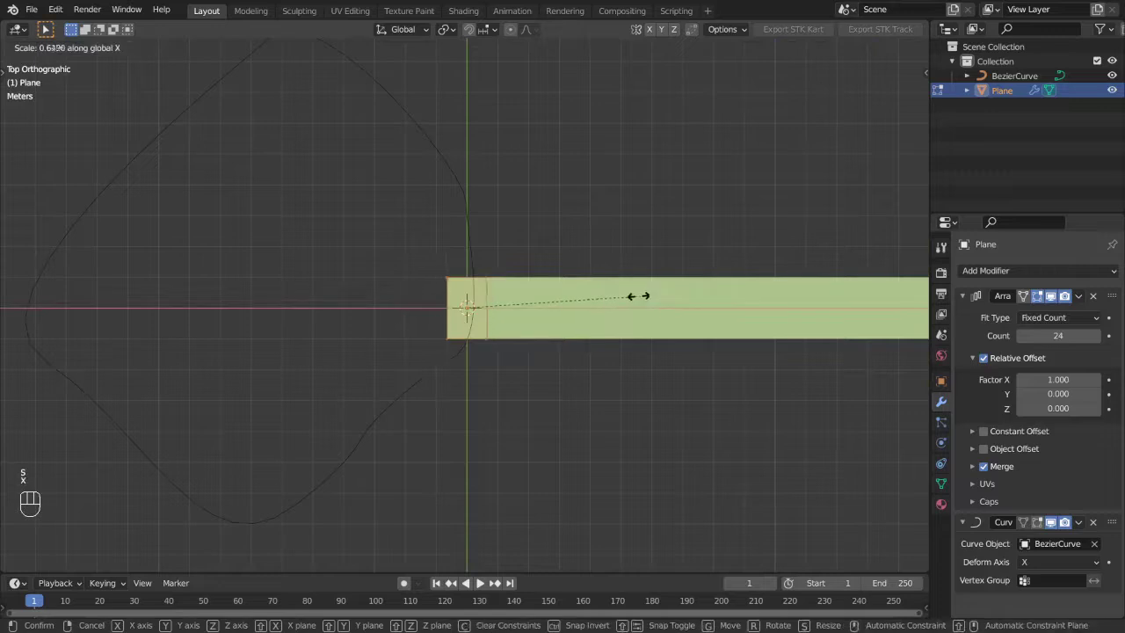
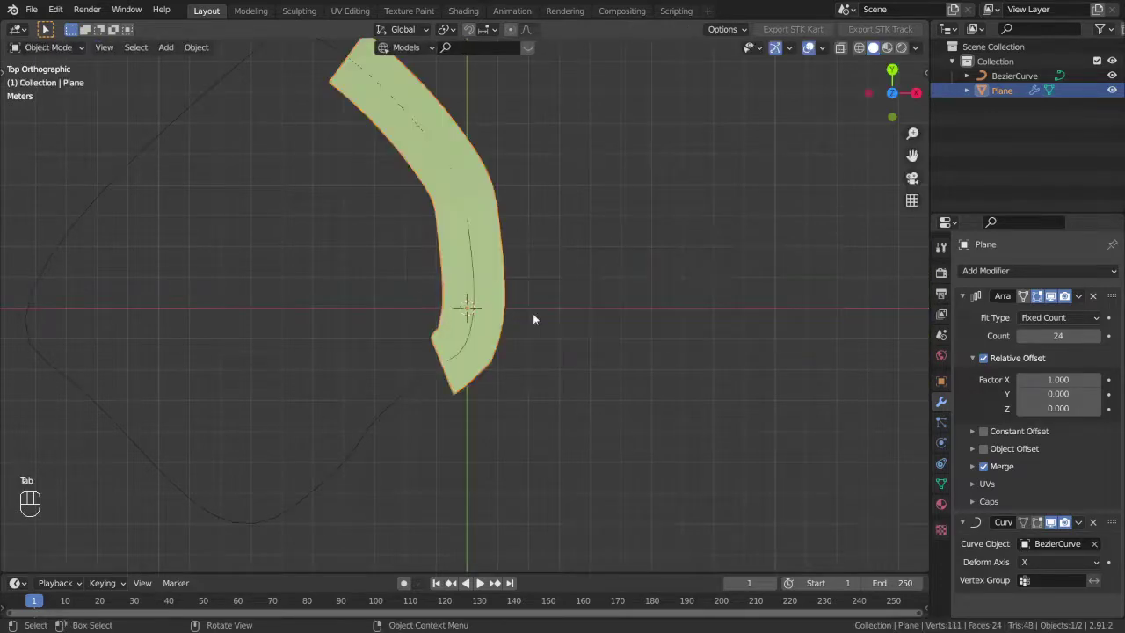
left_click_drag(527, 318, 545, 339)
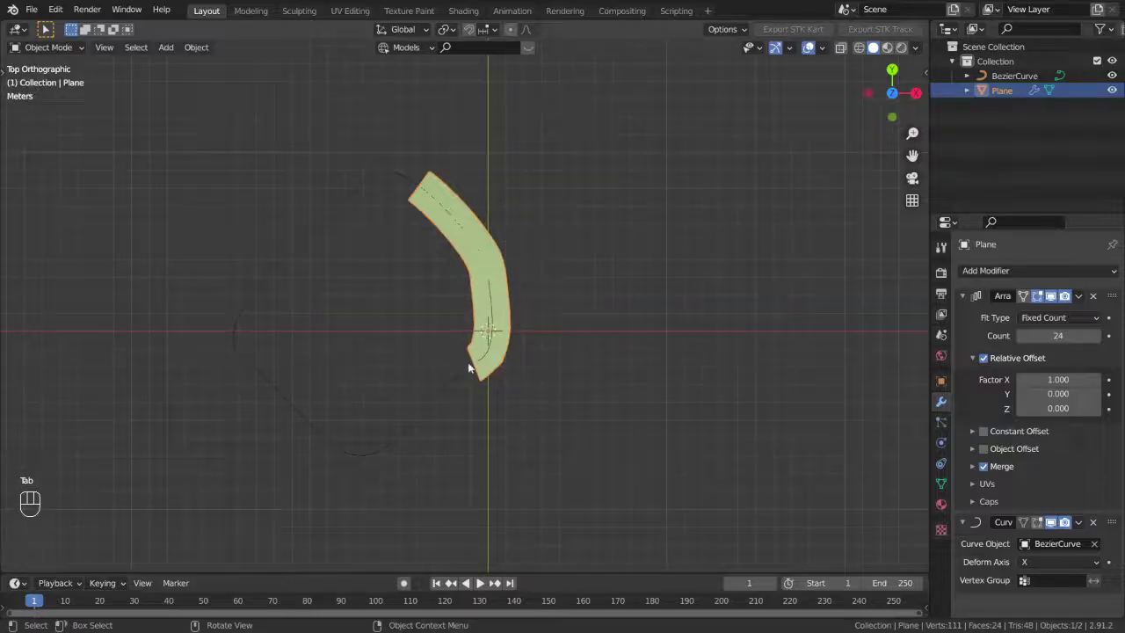
left_click_drag(478, 330, 432, 239)
left_click_drag(550, 278, 615, 267)
left_click_drag(572, 263, 553, 261)
left_click_drag(563, 274, 565, 300)
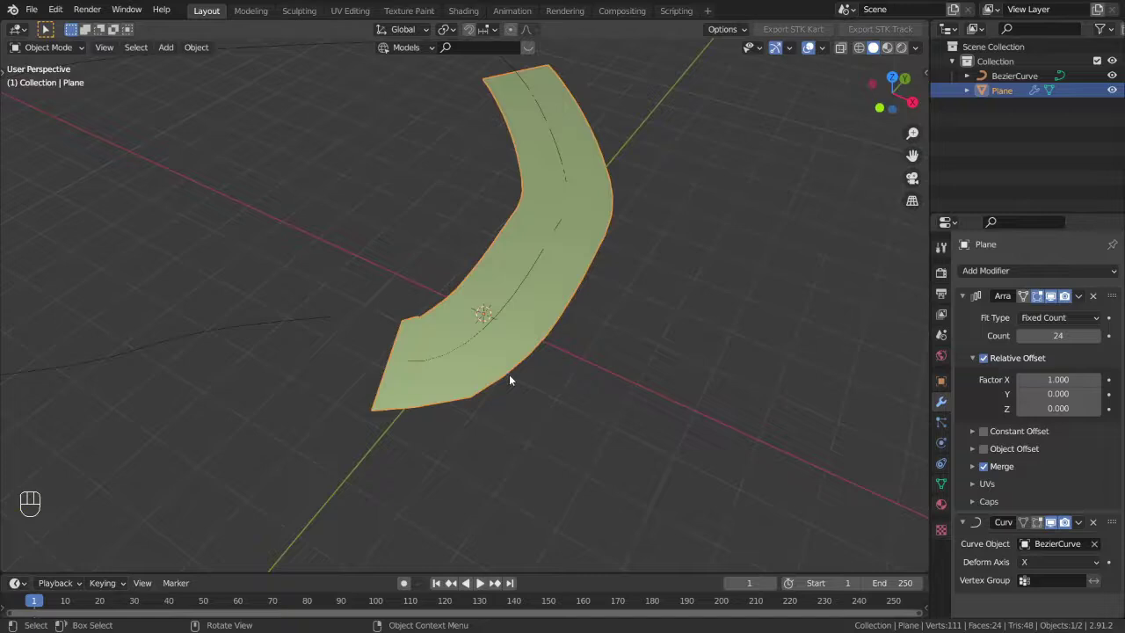
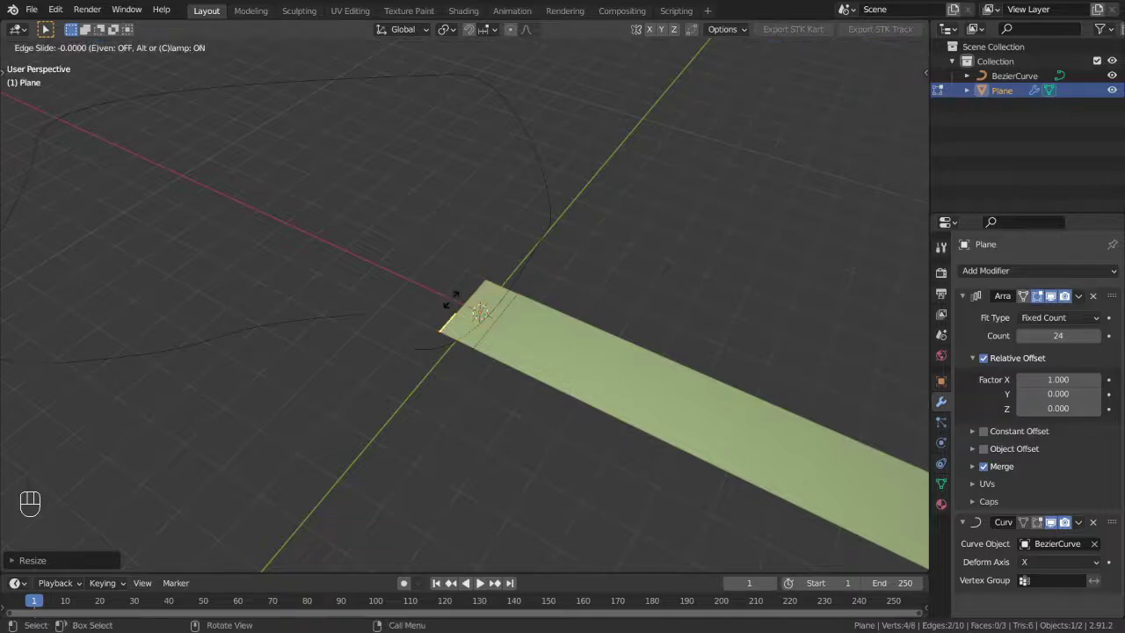
Leave mesh editing and orbit to view the 50-copy strip wrapping the Bezier loop
key("Tab")
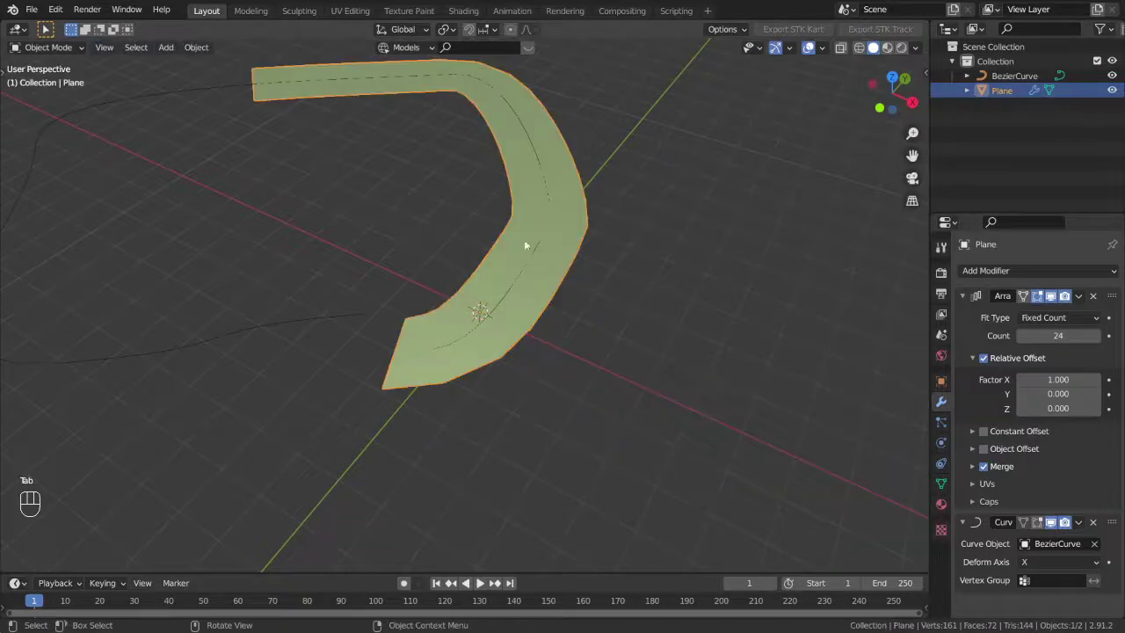
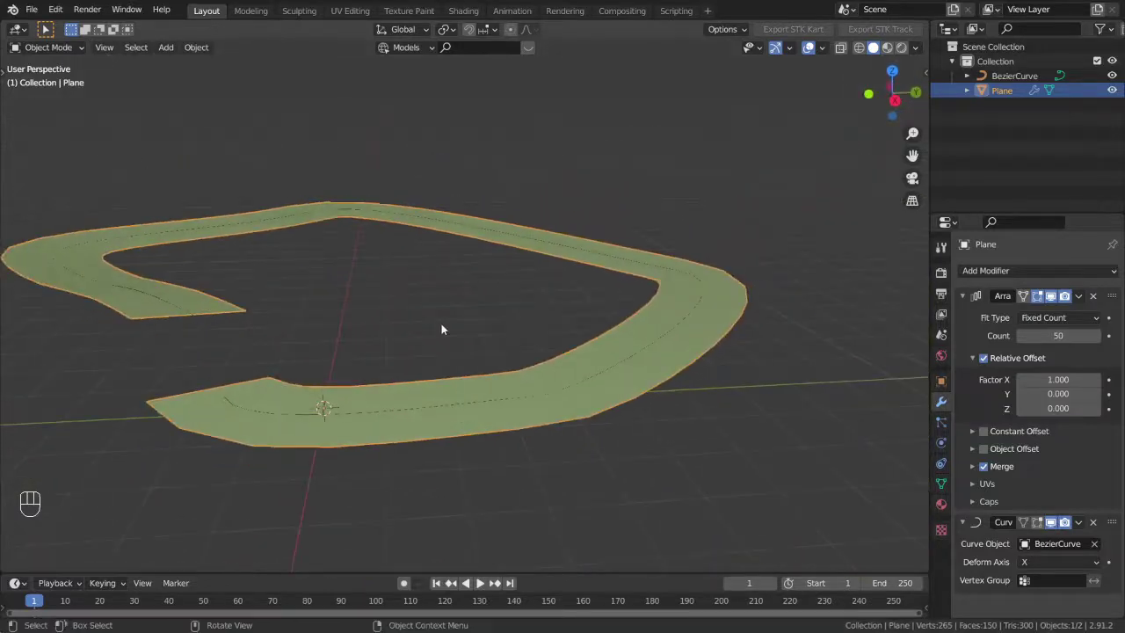
left_click_drag(446, 327, 541, 346)
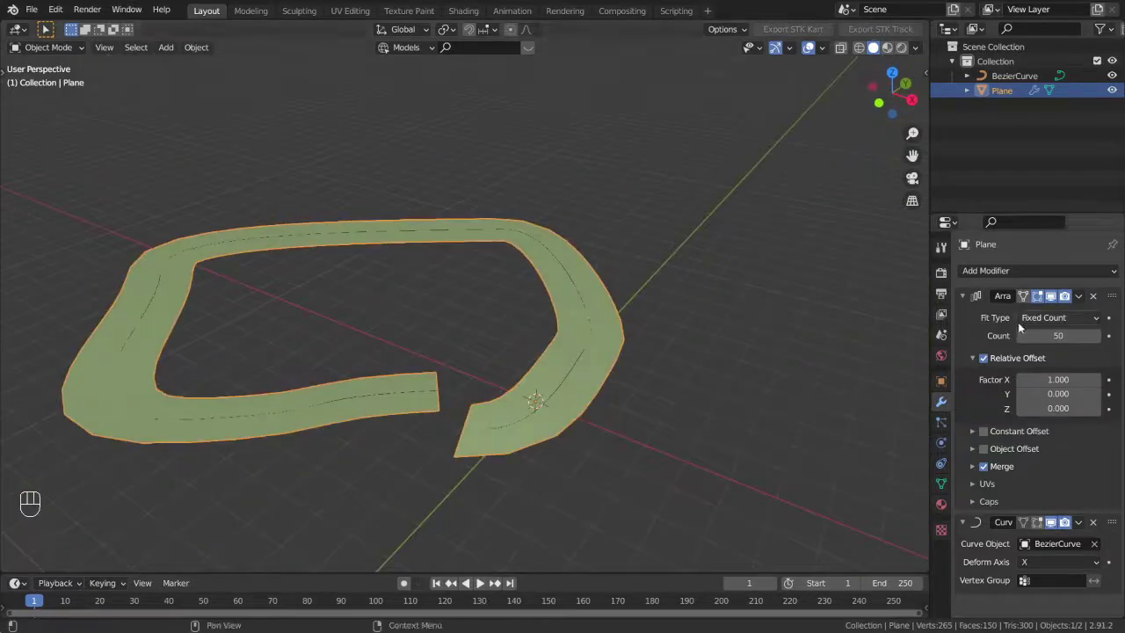
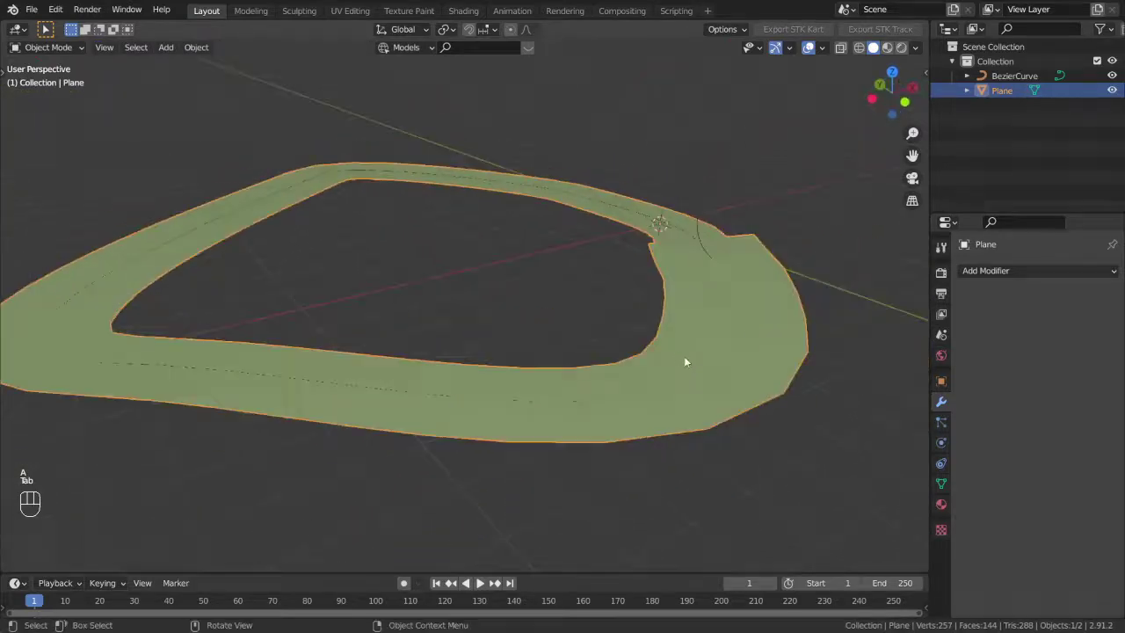
Undo the applied modifiers so the plane again carries its Array and Curve modifiers
middle_click(602, 377)
left_click_drag(610, 368, 541, 393)
left_click_drag(577, 372, 552, 374)
key("ctrl+z")
key("ctrl+z")
key("ctrl+z")
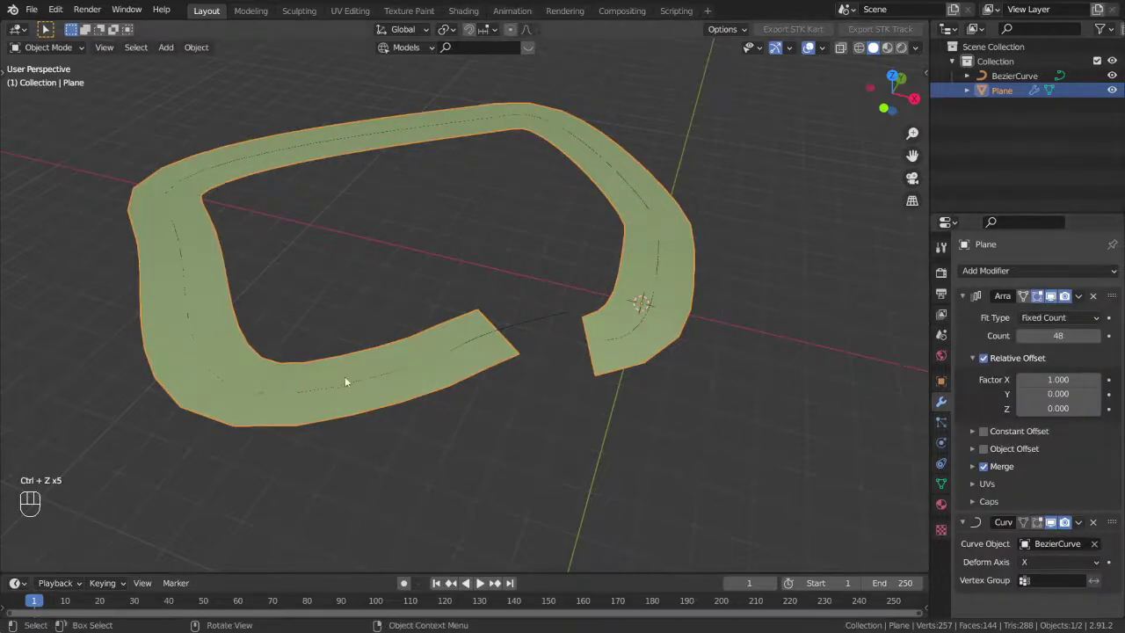
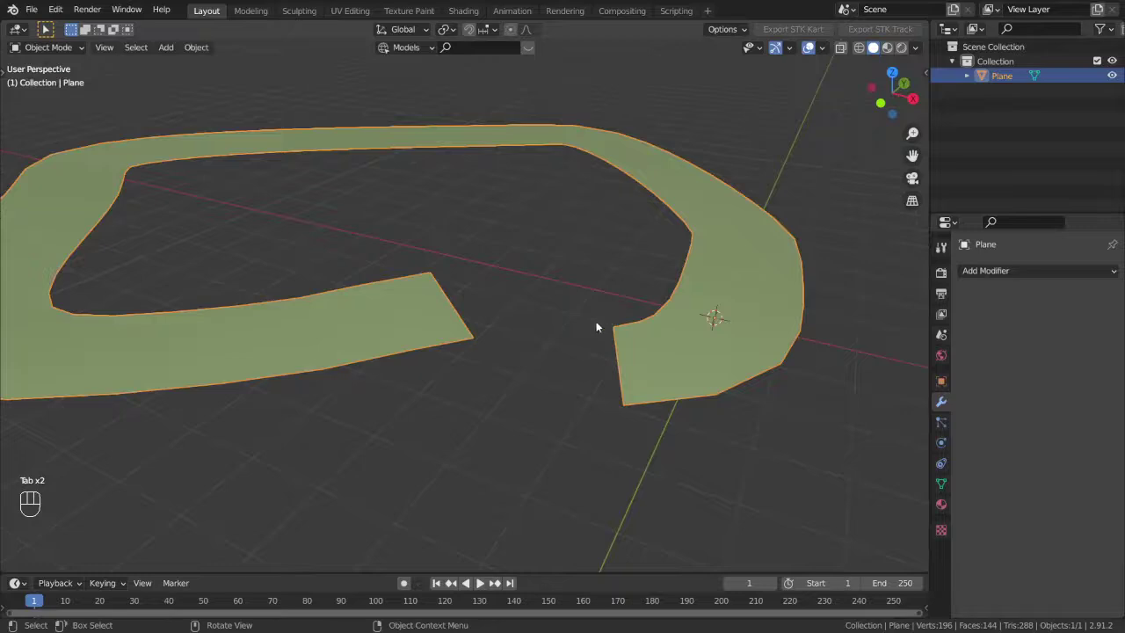
Orbit around the gapped ring mesh to see the whole strip and its vertex grid
left_click_drag(540, 341, 562, 371)
left_click_drag(563, 357, 557, 391)
left_click_drag(557, 392, 562, 359)
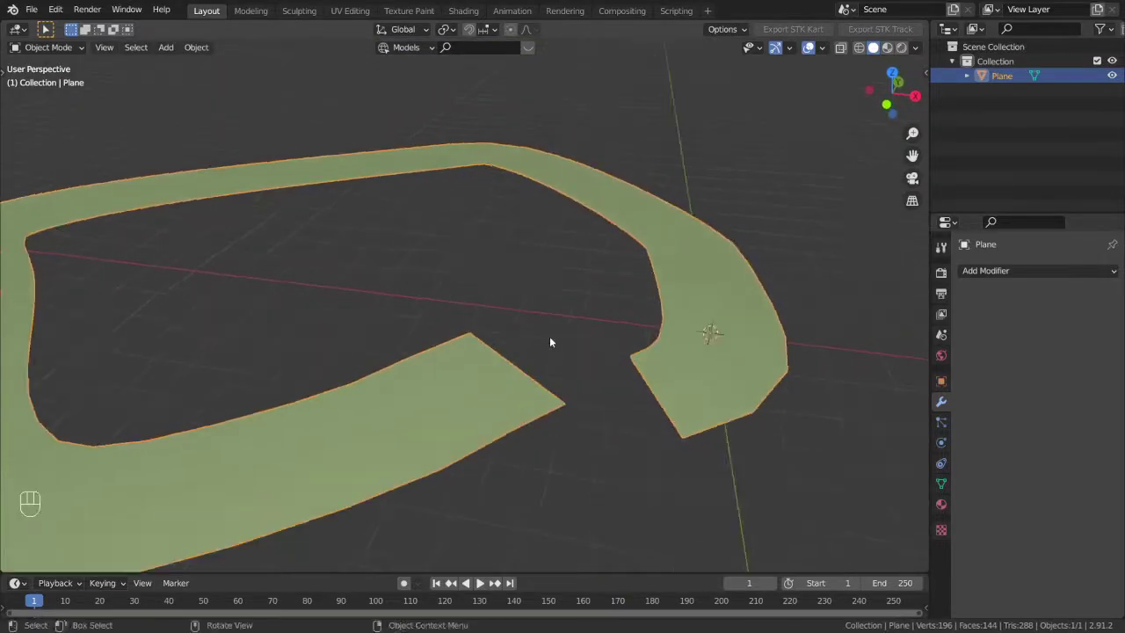
middle_click(555, 352)
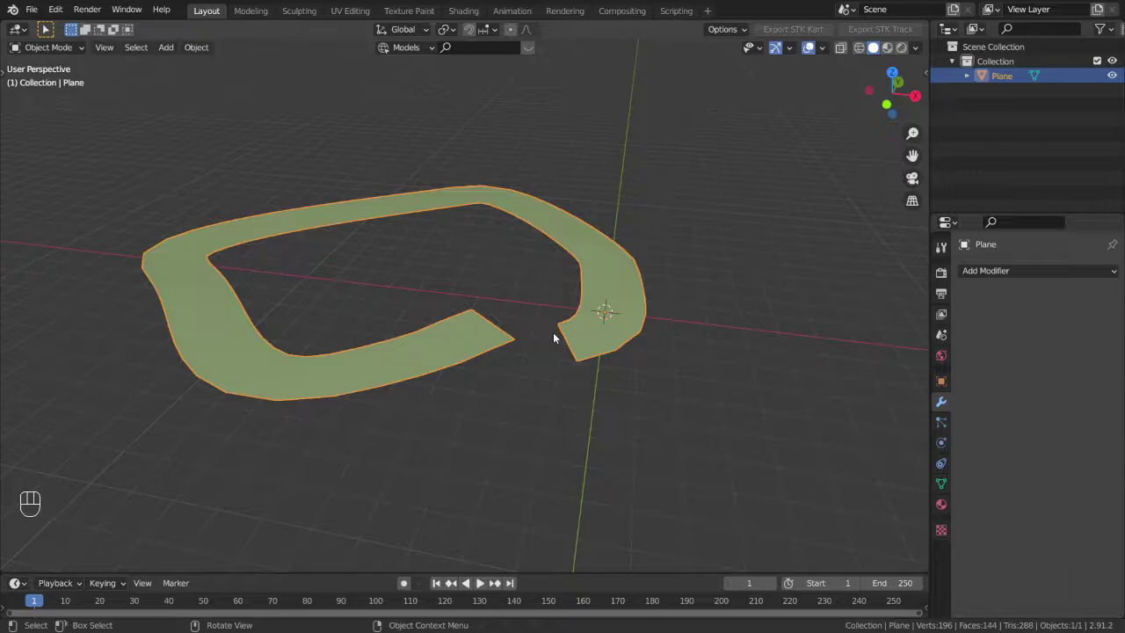
left_click_drag(539, 333, 513, 334)
middle_click(519, 340)
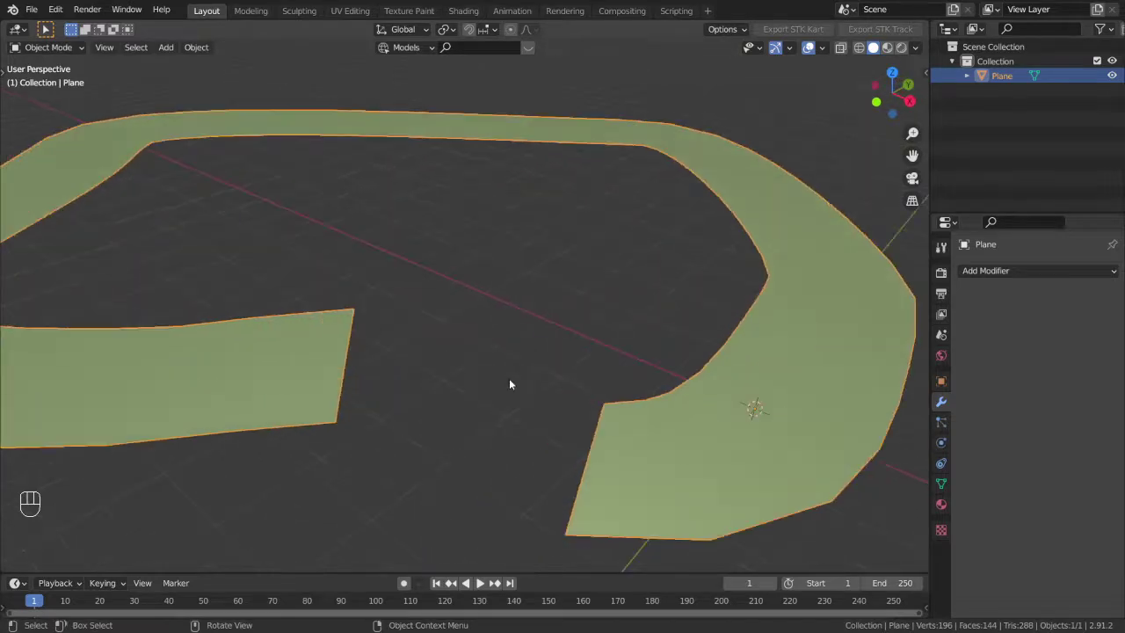
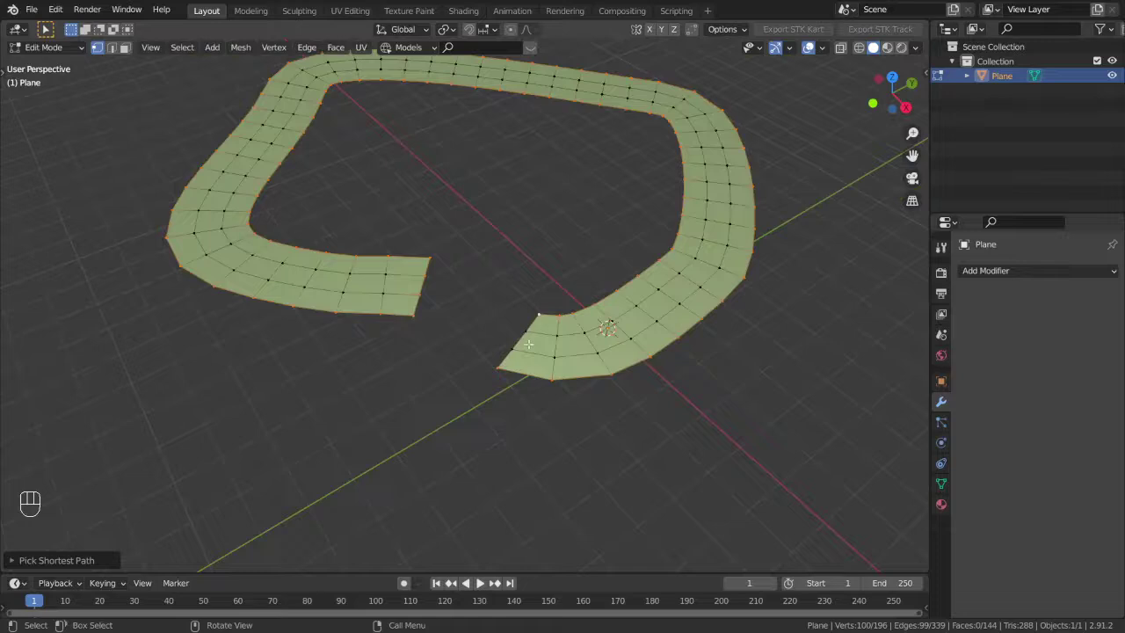
Undo the last edit before extruding the strip into a walled ring
key("ctrl+z")
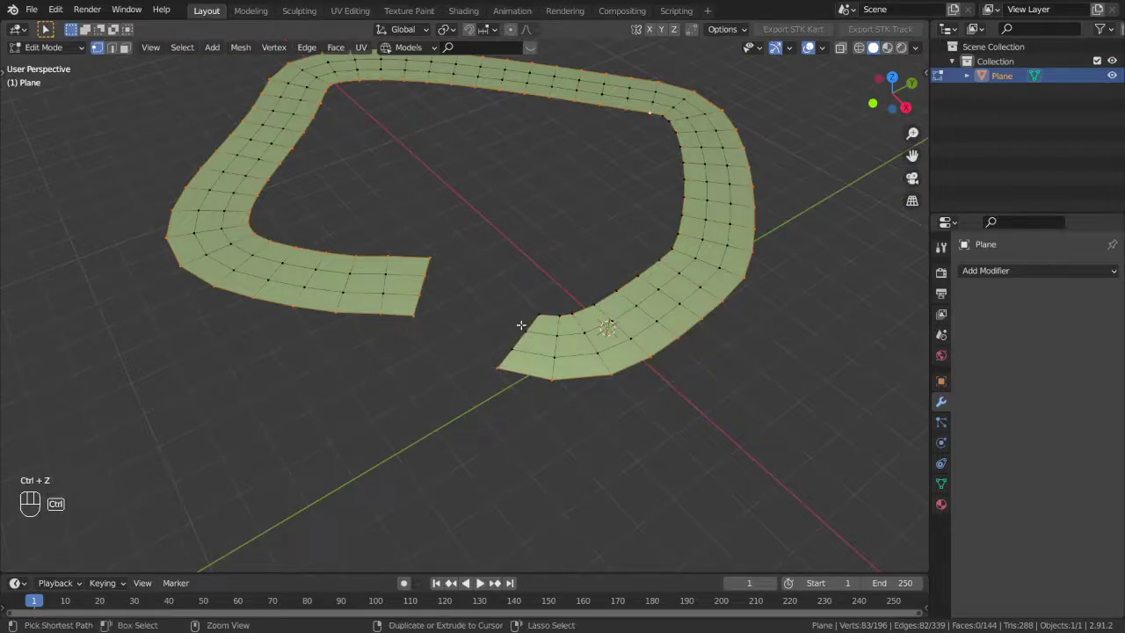
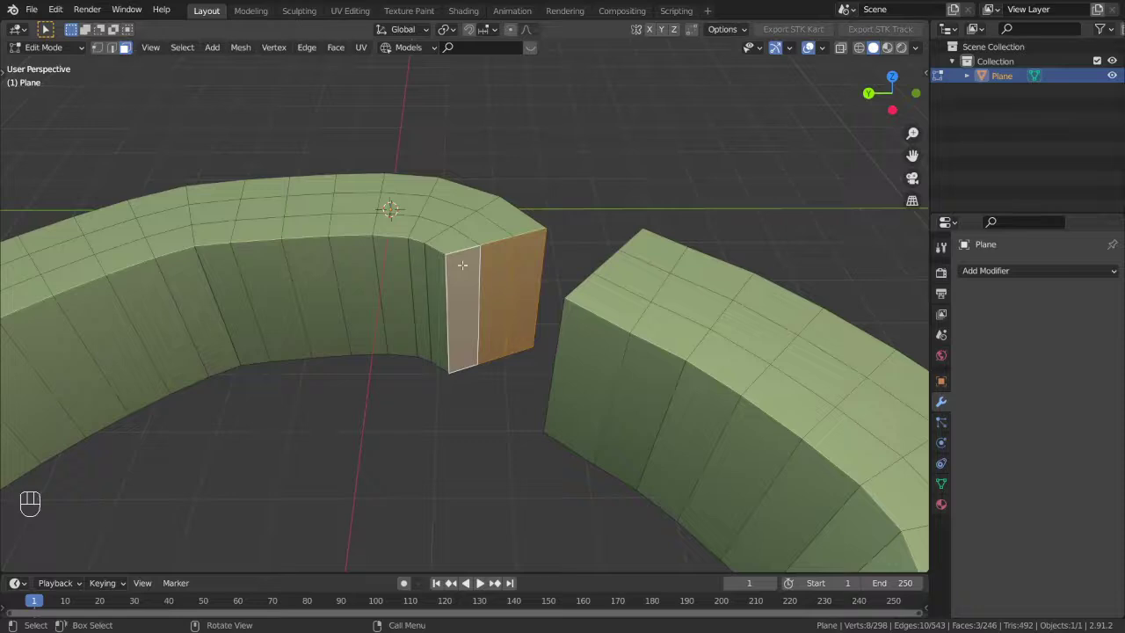
Switch to vertex select mode to pick the ring's end vertices
left_click(110, 49)
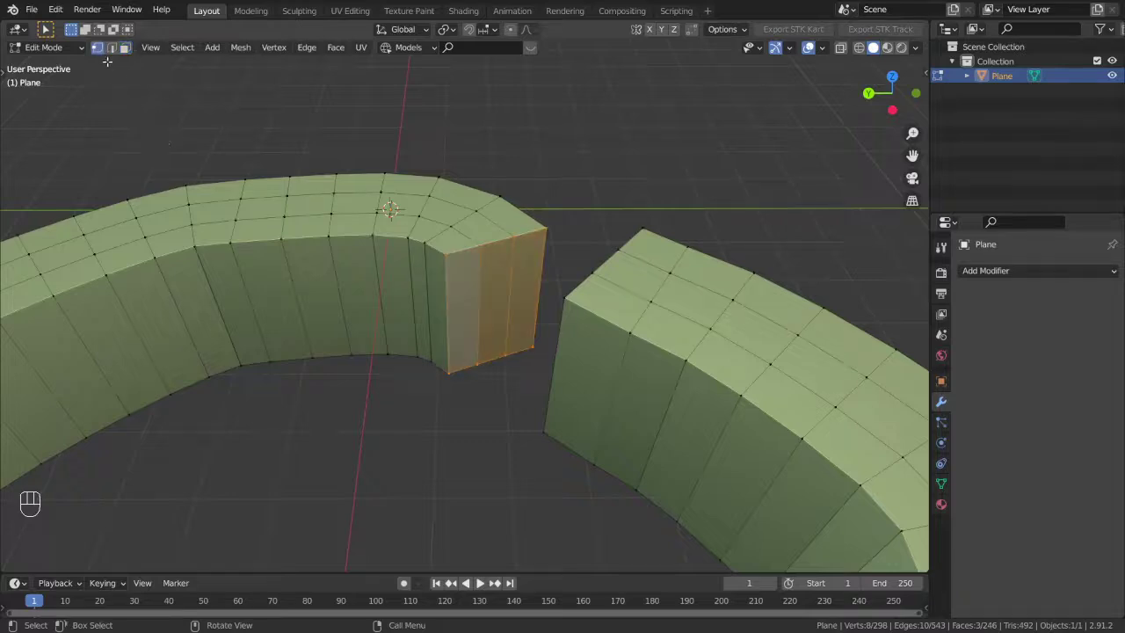
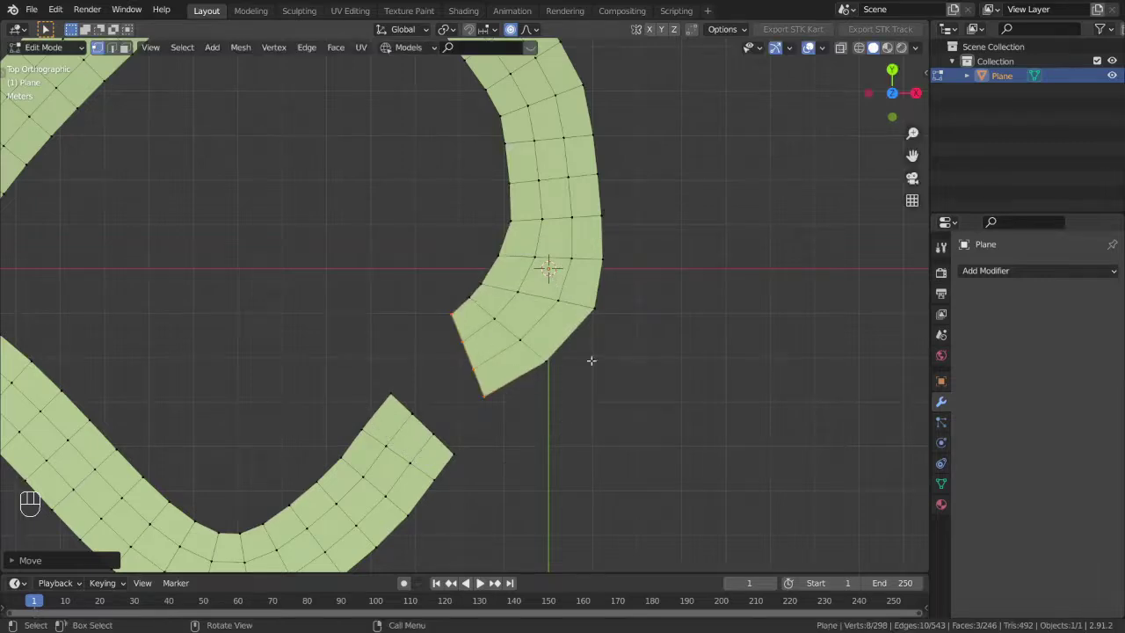
Rotate the strip's open end with proportional falloff and toggle X-ray shading to see through it
key("r")
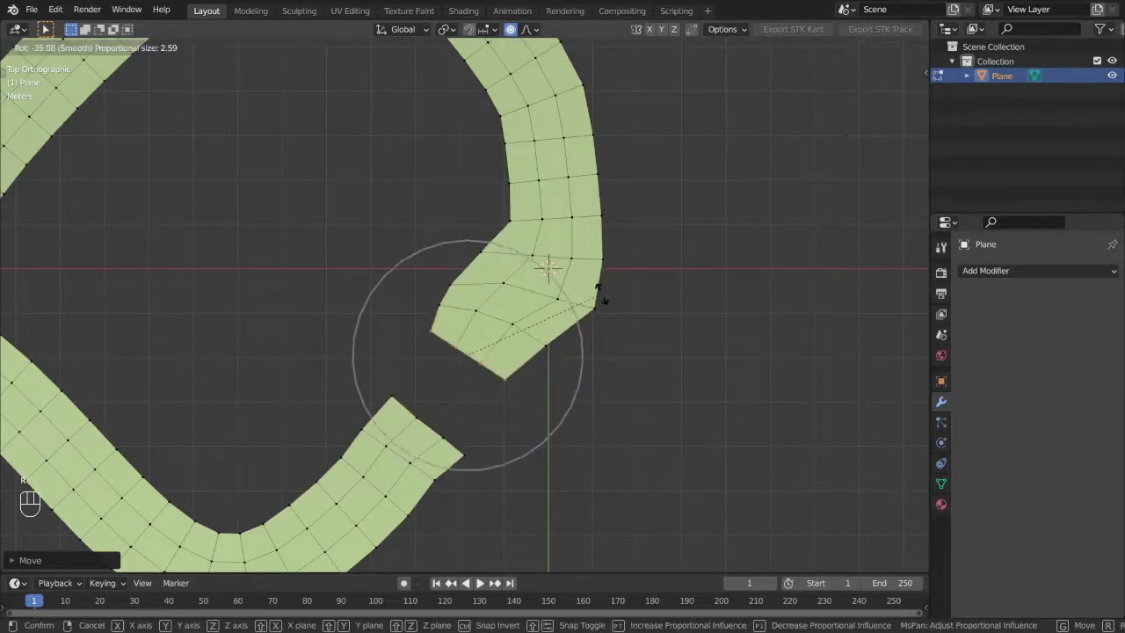
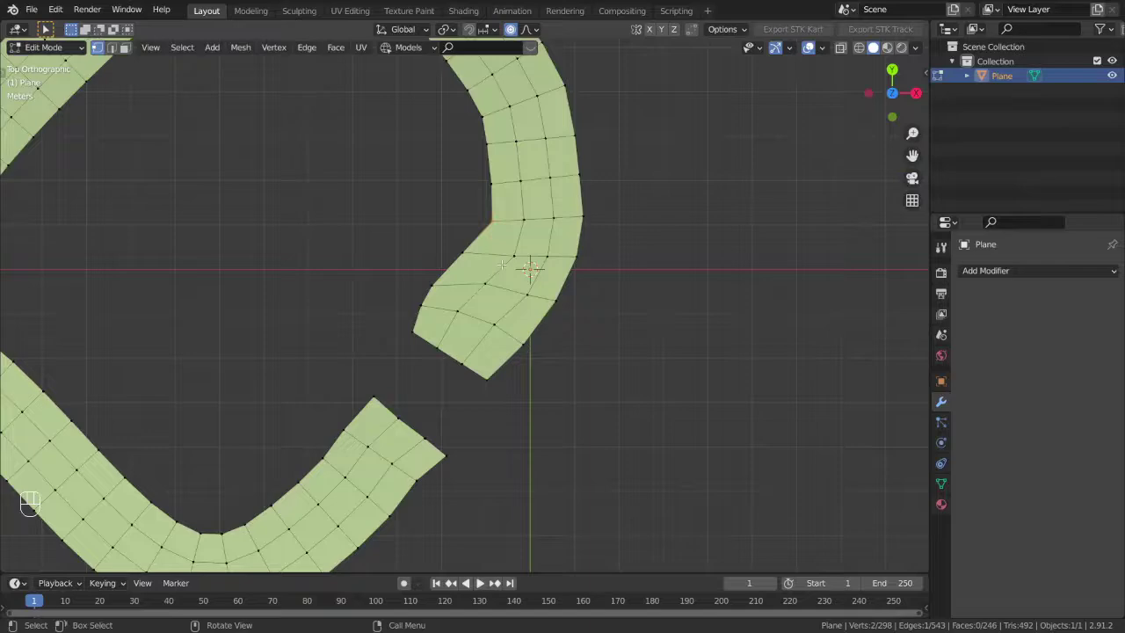
key("alt+z")
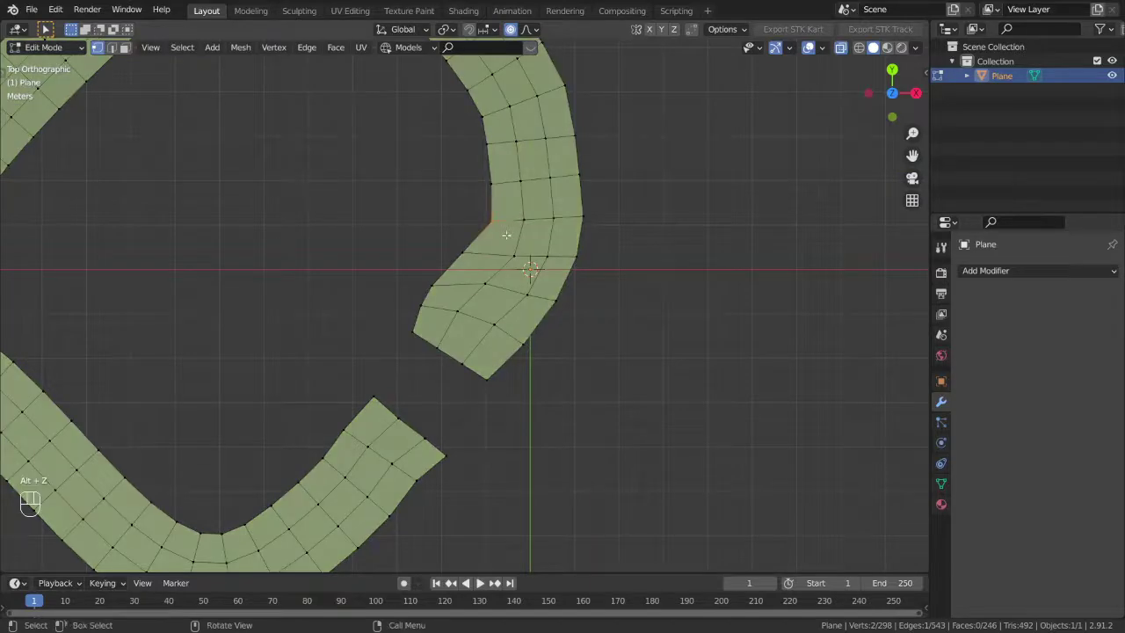
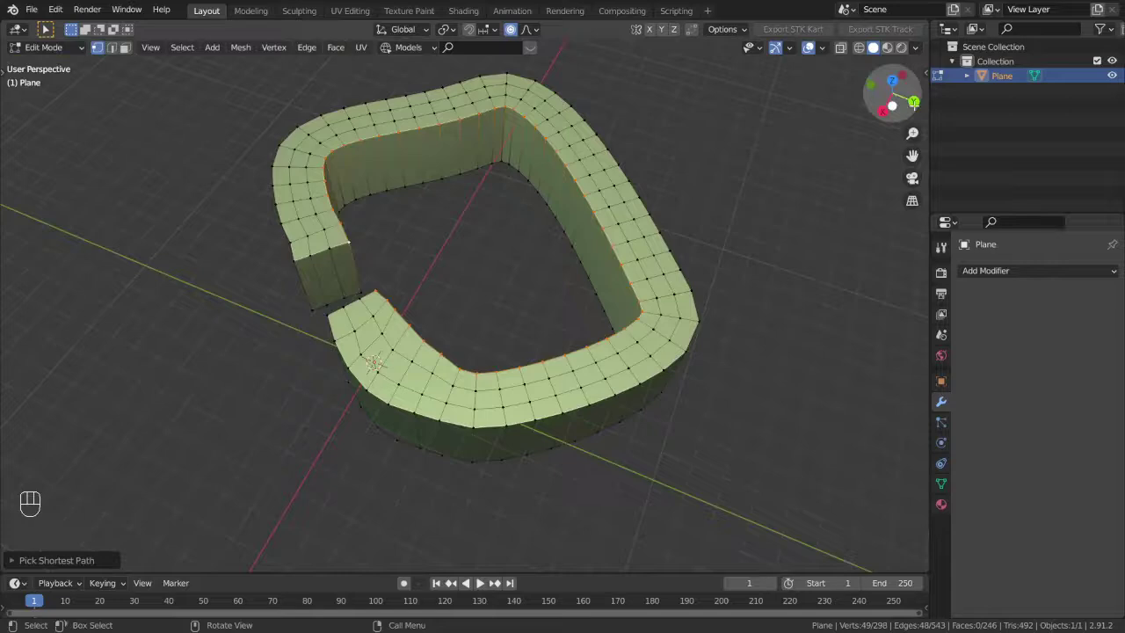
Extrude the inner rim loop and scale it inward to about 0.91 with proportional falloff
key("e")
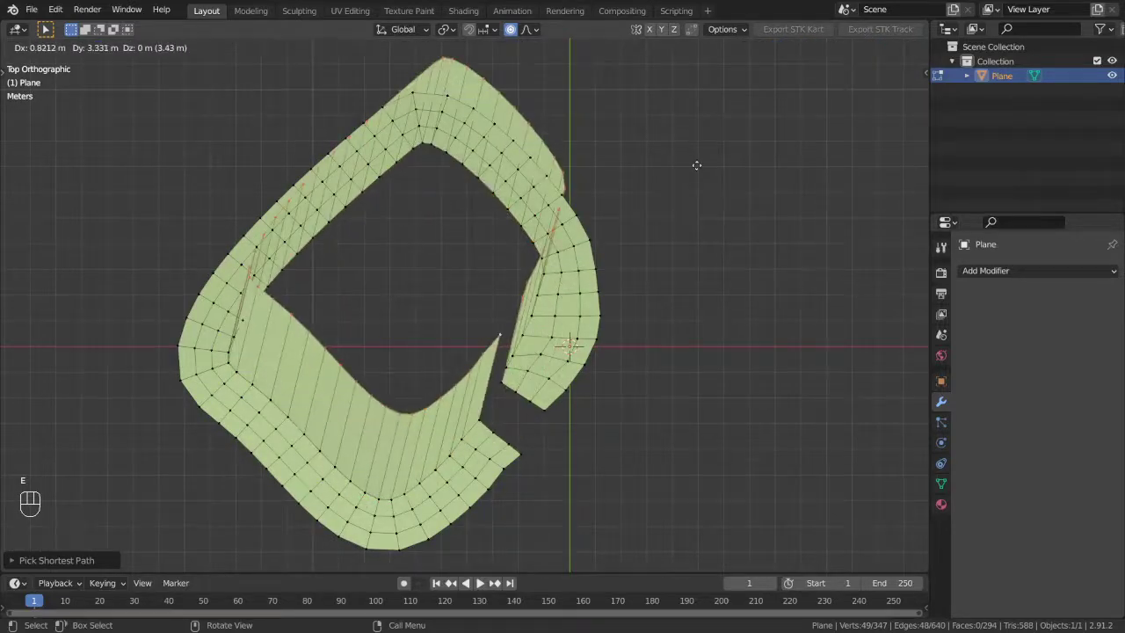
key("s")
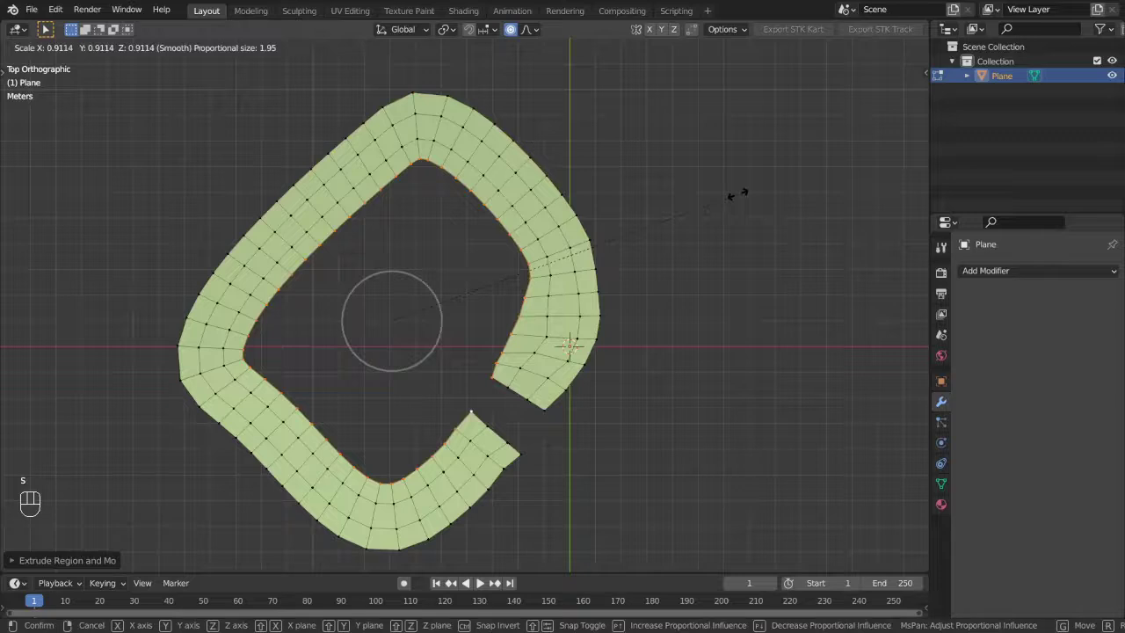
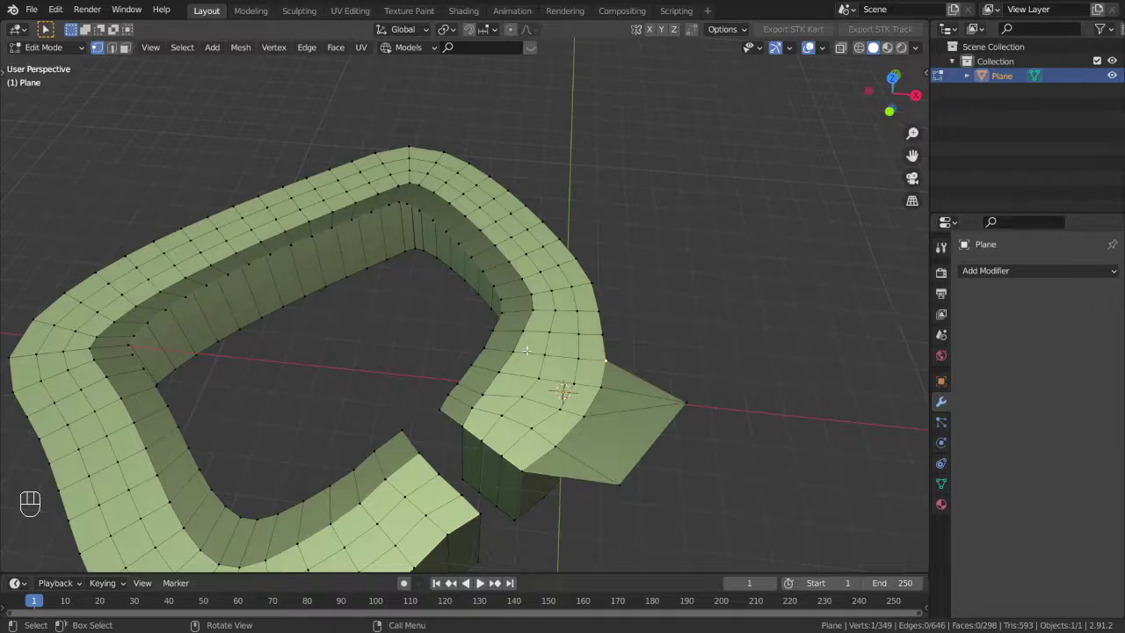
Undo the flawed inner-rim extrusion, saving the file along the way
key("ctrl+z")
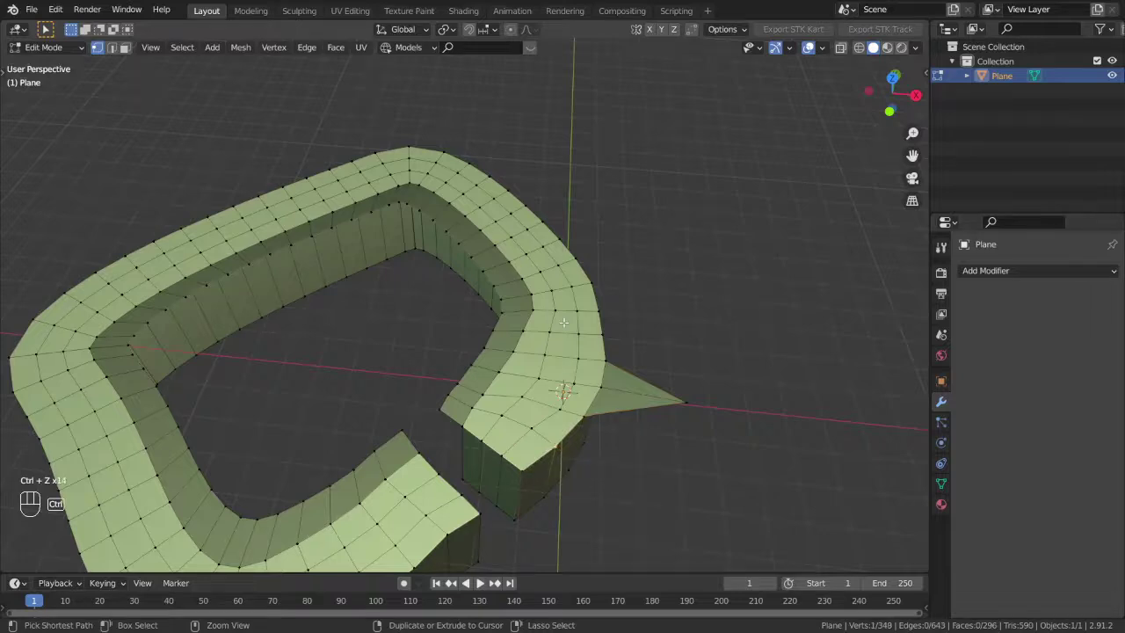
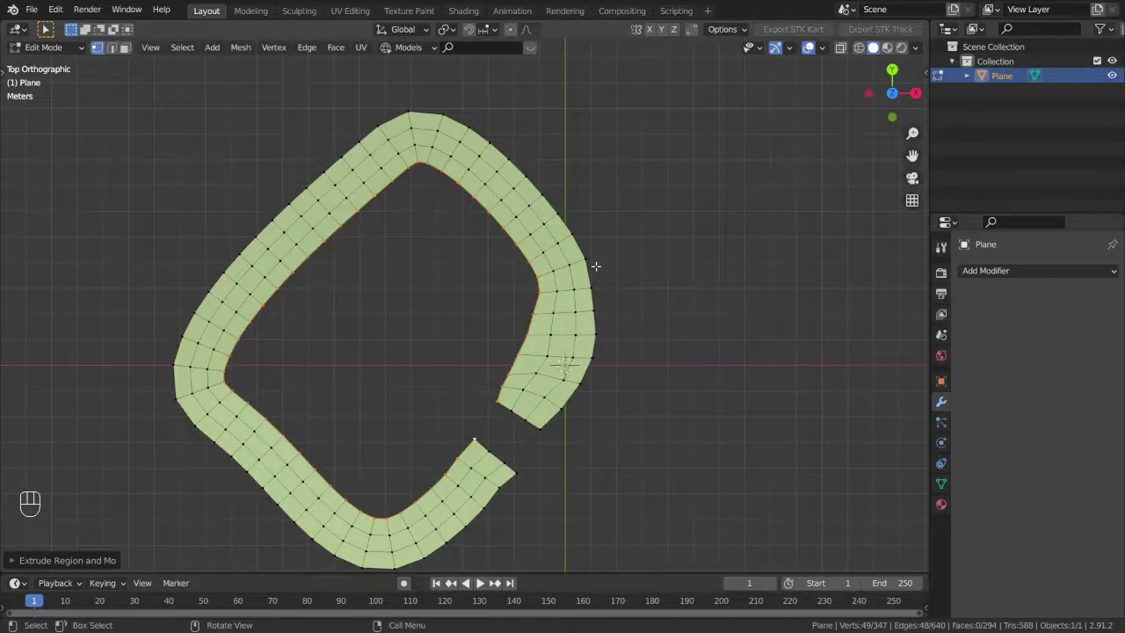
key("ctrl+s")
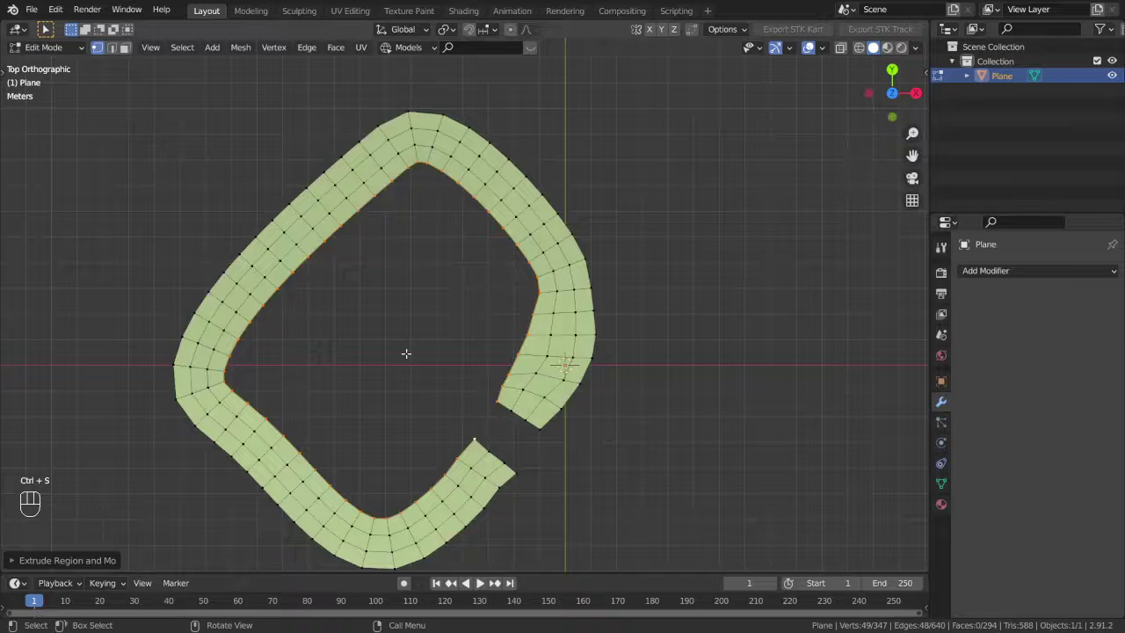
key("ctrl+z")
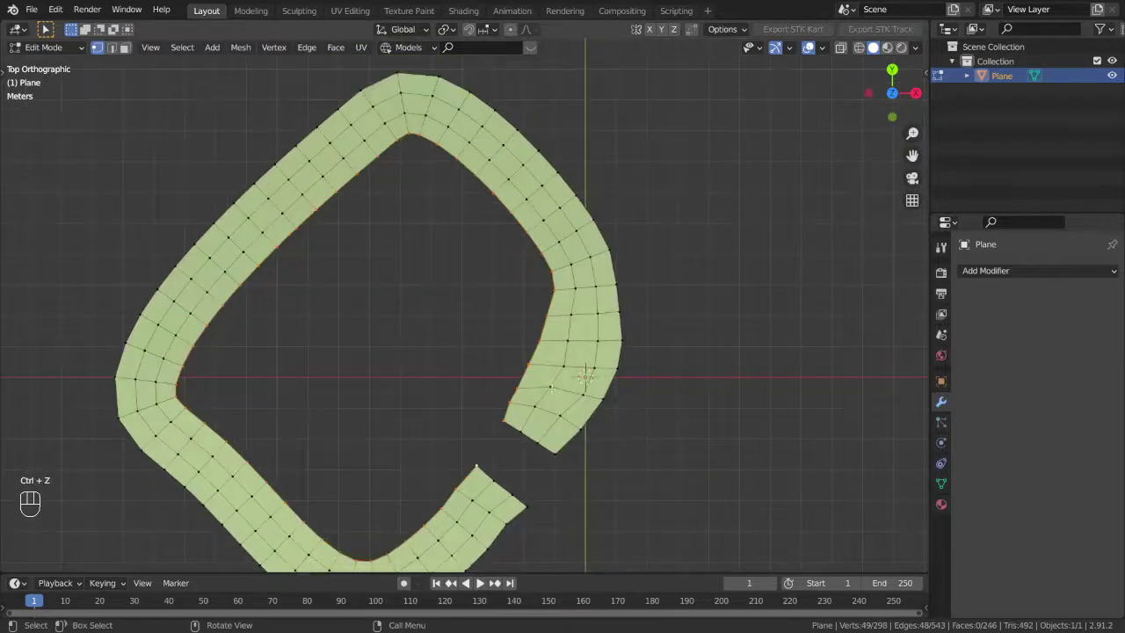
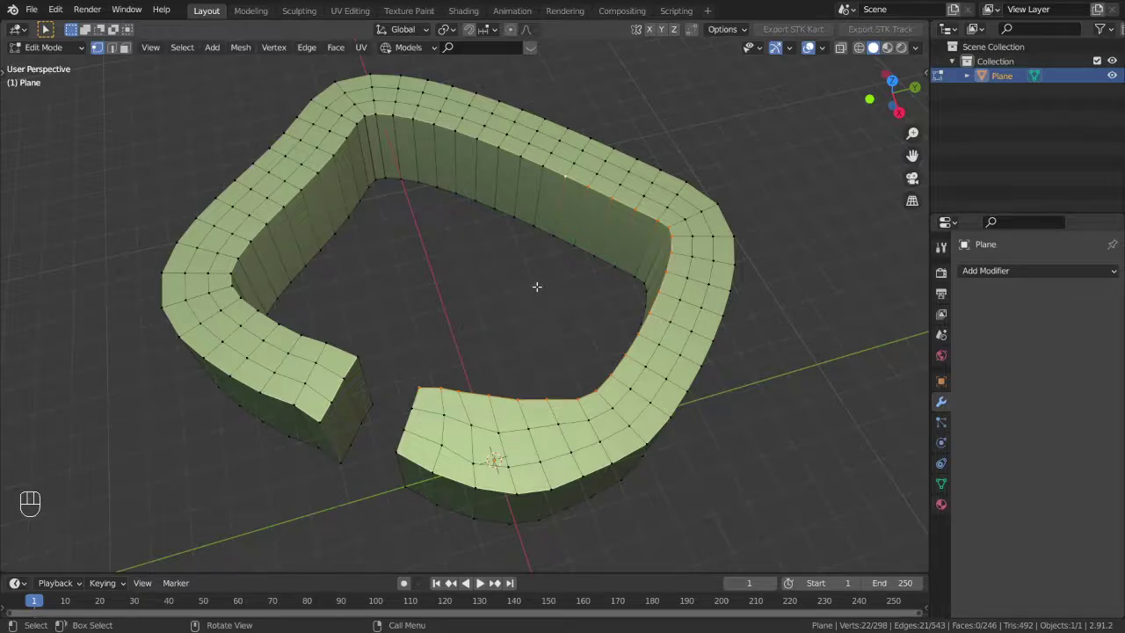
Select every vertex of the ring and merge duplicates by distance
key("a")
key("m")
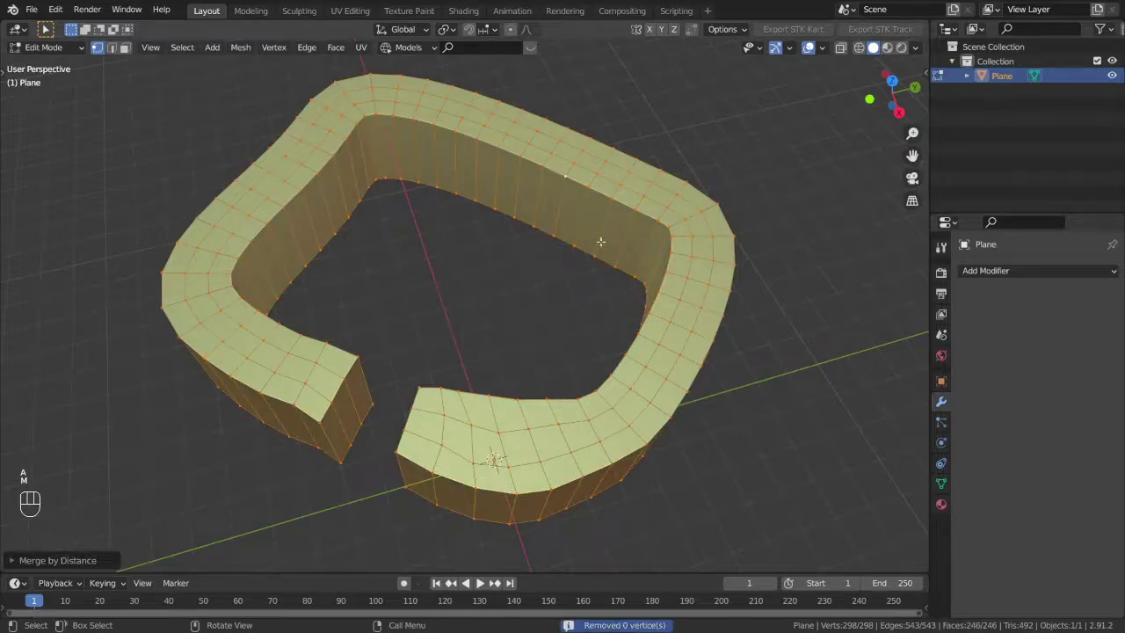
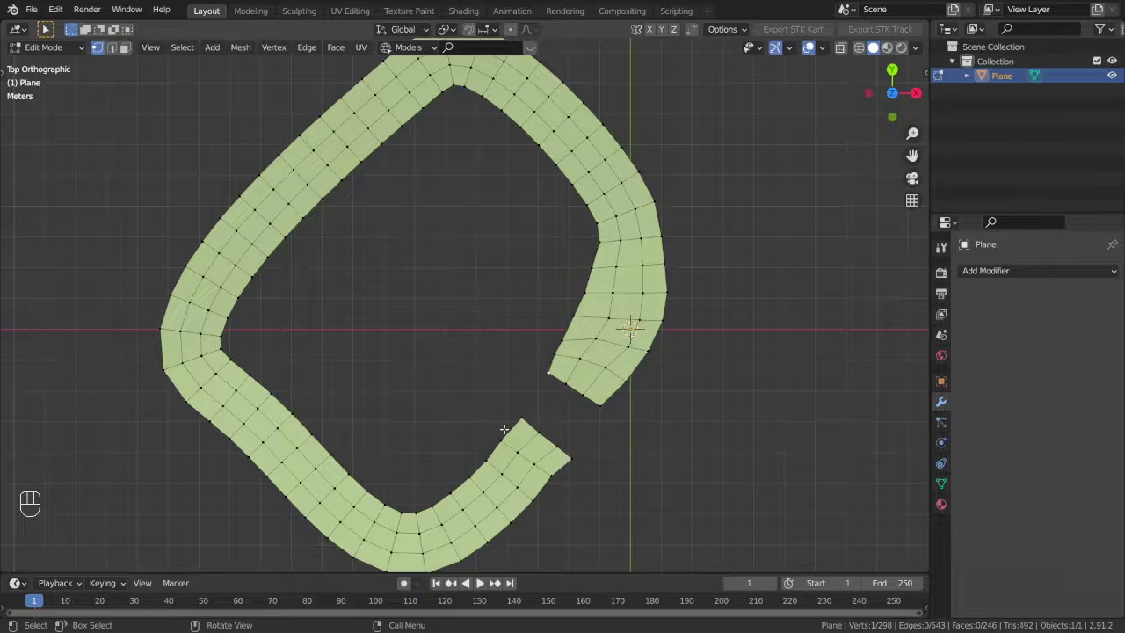
Extrude the inner edge loop and scale it inward, then extrude the outer loop and scale it outward to about 1.27
key("e")
key("s")
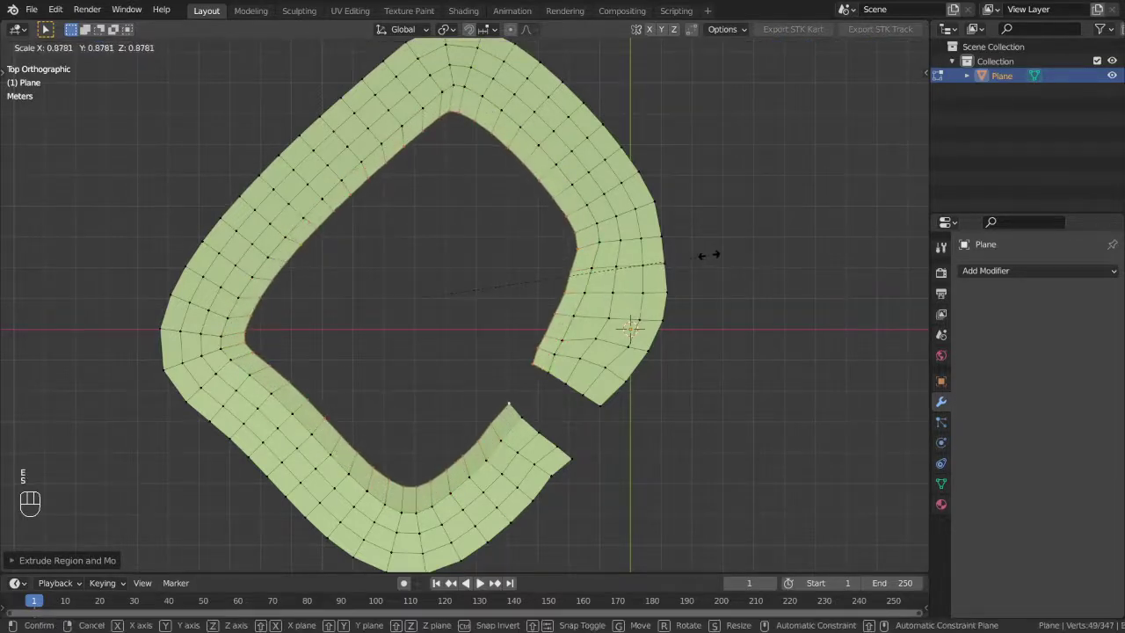
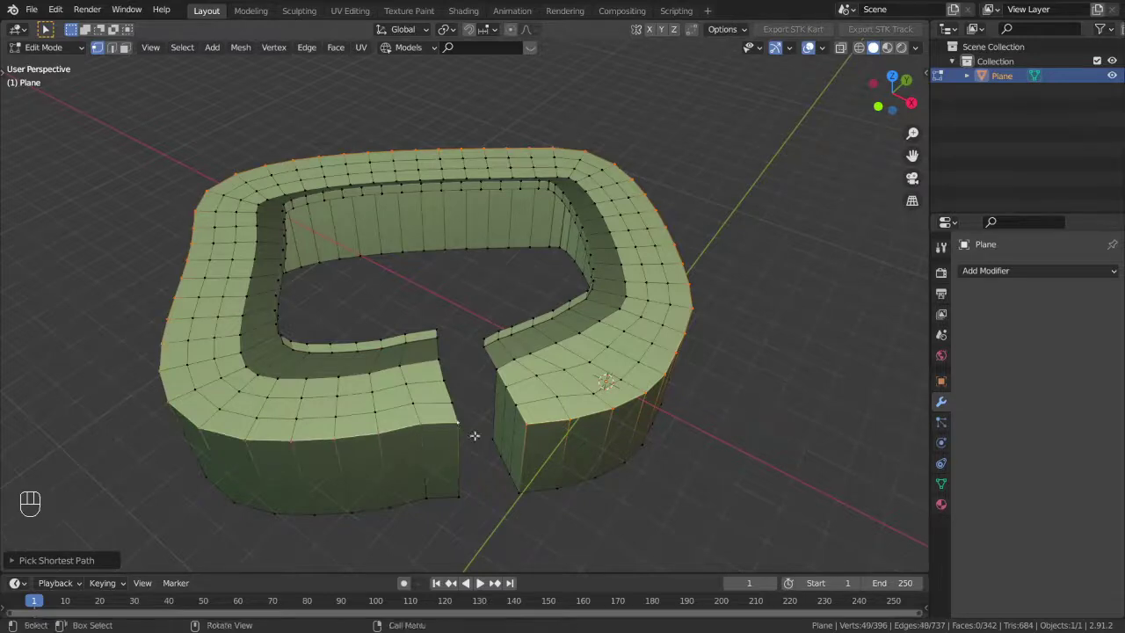
key("e")
key("s")
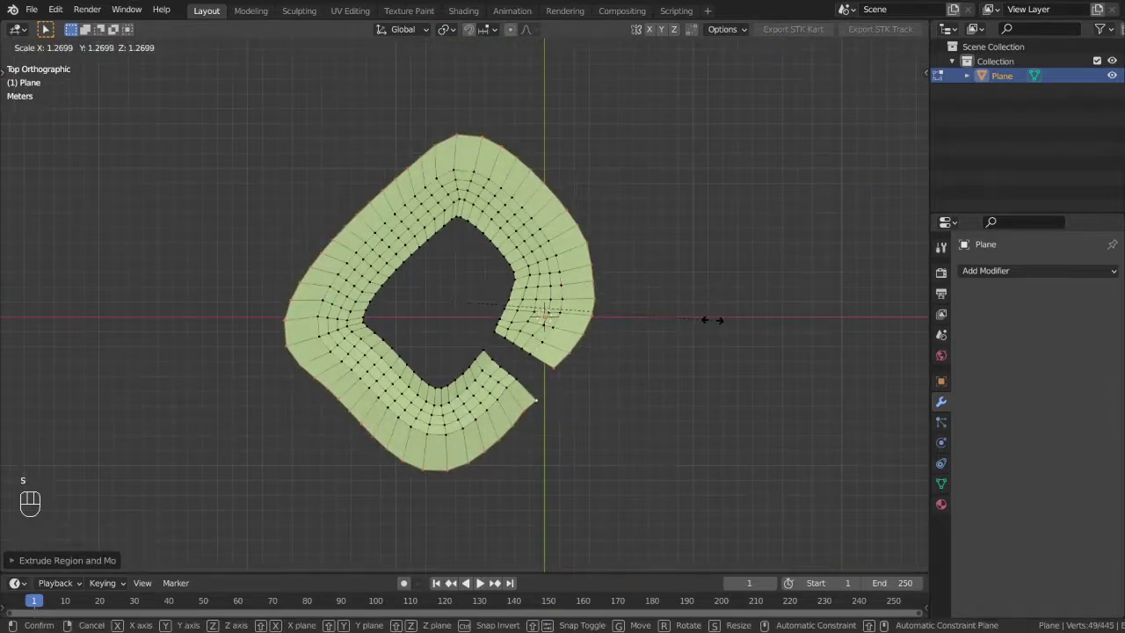
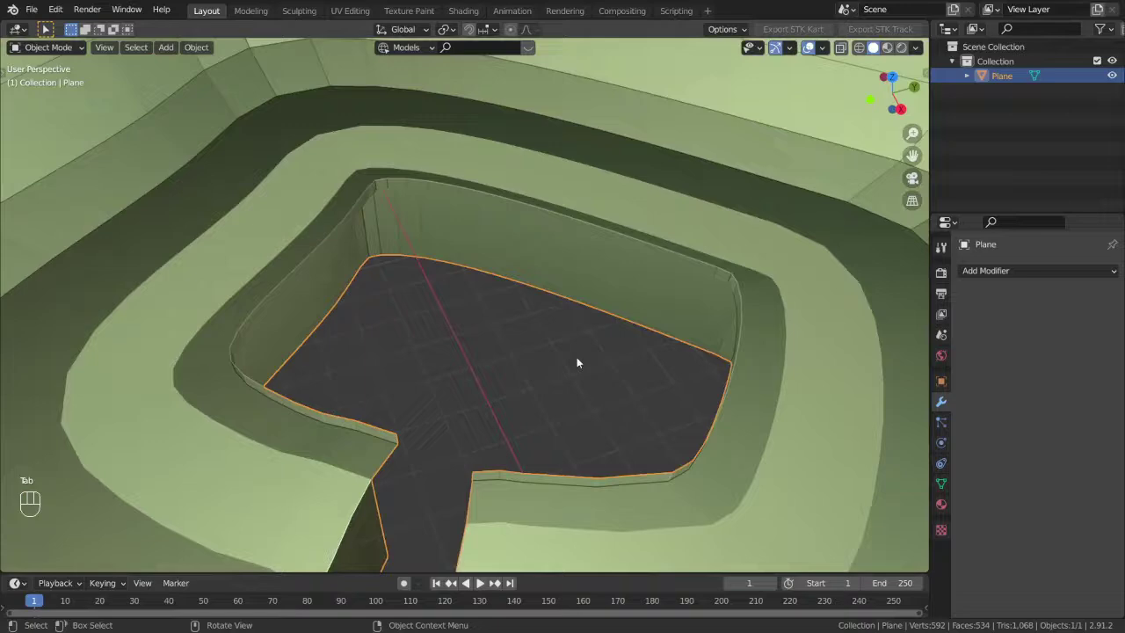
Orbit around the sunken floor and terrain steps to inspect the terraced basin
left_click_drag(698, 318, 777, 333)
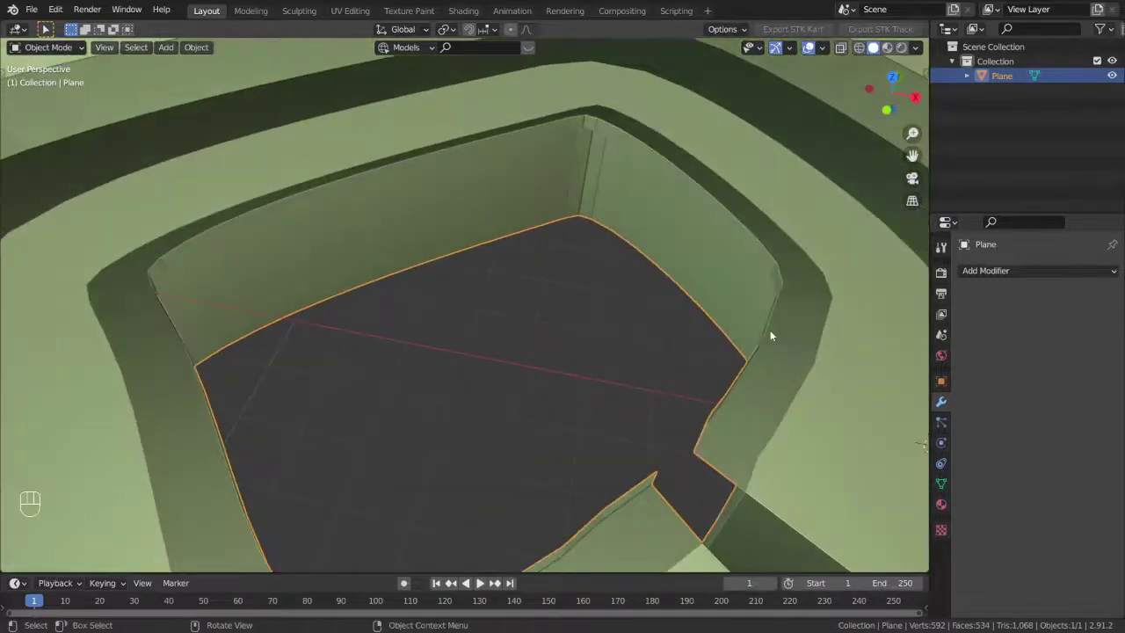
middle_click(669, 355)
left_click_drag(642, 343, 651, 314)
left_click_drag(642, 312, 464, 308)
left_click_drag(487, 321, 678, 392)
left_click_drag(588, 366, 635, 330)
left_click_drag(612, 318, 499, 279)
left_click_drag(600, 339, 416, 329)
left_click_drag(454, 348, 664, 345)
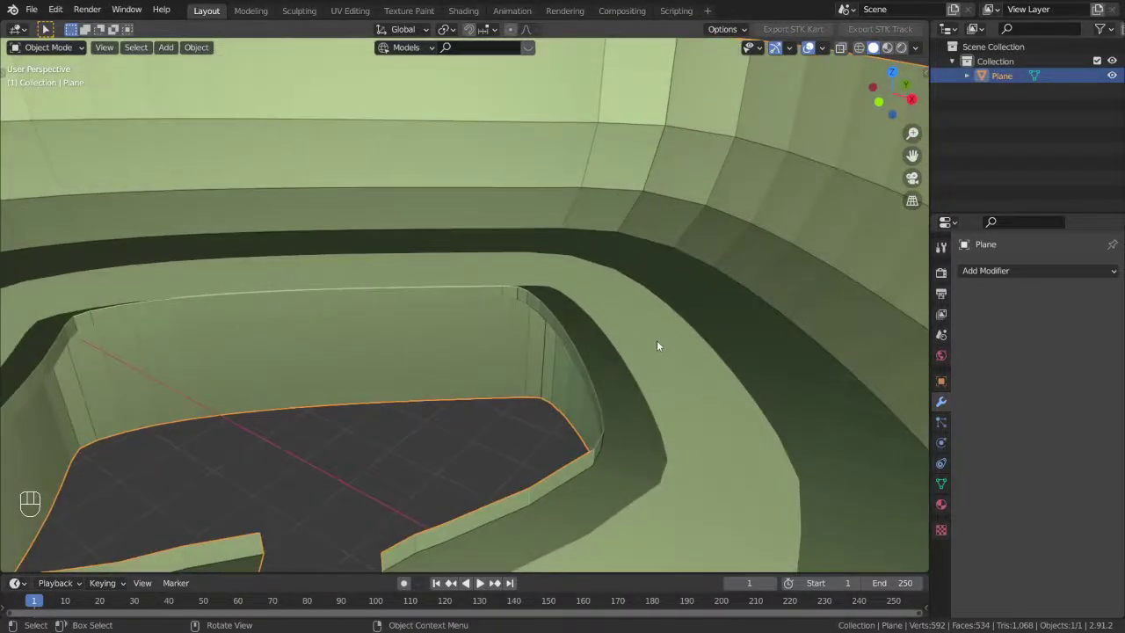
Orbit in closer to examine the small gap between the terrain steps
left_click_drag(540, 399, 556, 355)
left_click_drag(571, 360, 548, 381)
left_click_drag(519, 352, 513, 306)
left_click_drag(552, 331, 654, 365)
left_click_drag(548, 362, 458, 365)
left_click_drag(487, 368, 638, 321)
left_click_drag(596, 332, 453, 346)
left_click_drag(476, 333, 531, 310)
left_click_drag(513, 315, 480, 333)
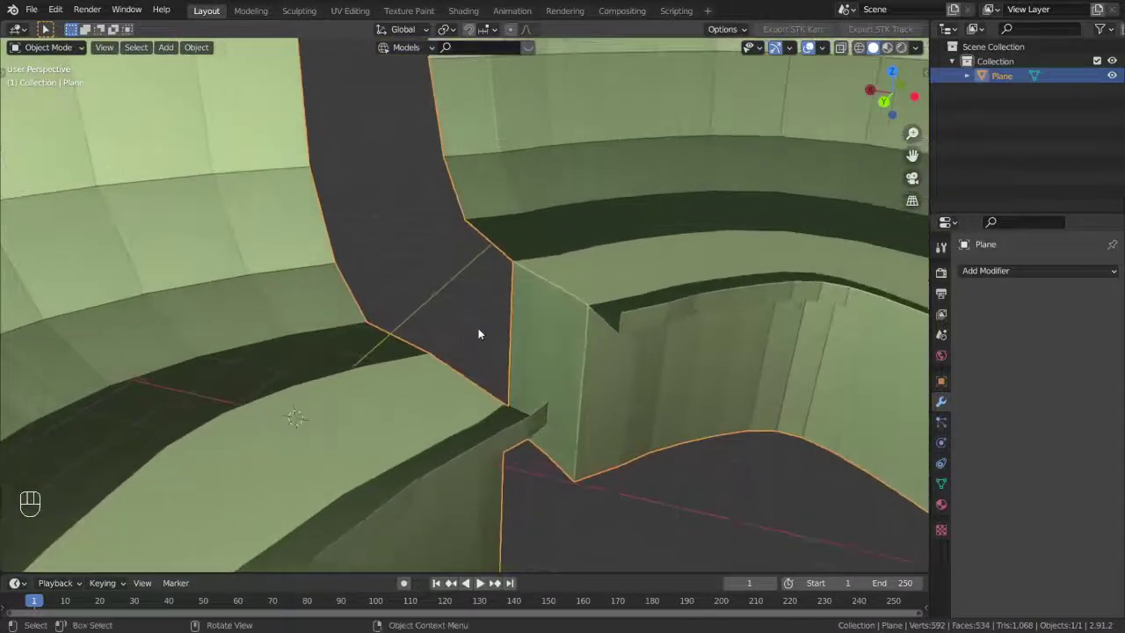
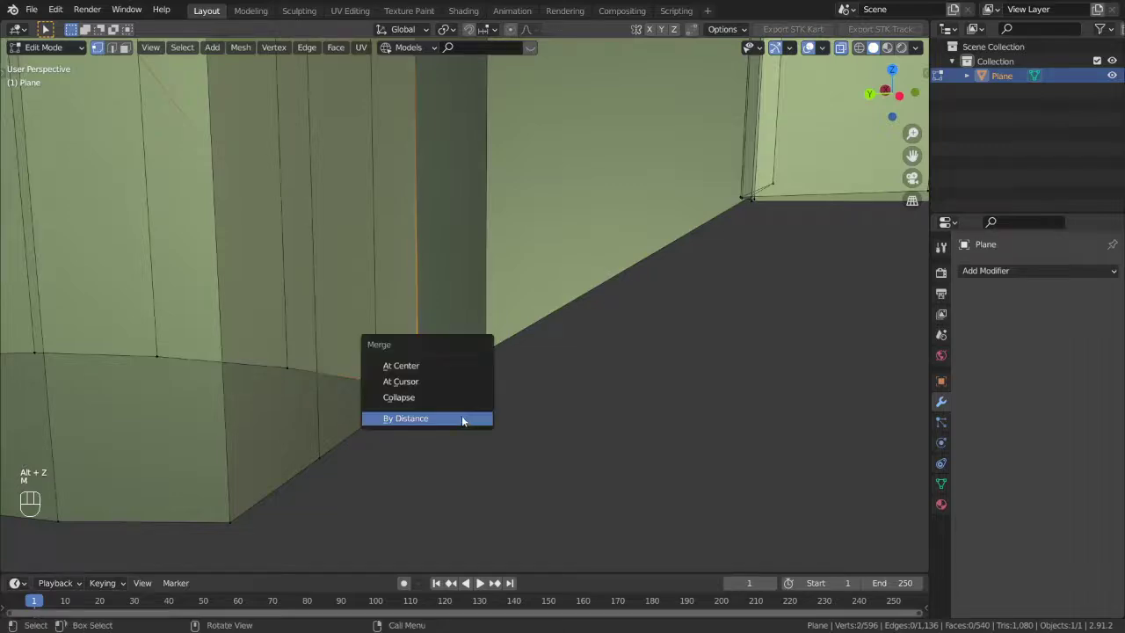
Select the whole terrain mesh and merge vertices by distance, removing 0 duplicates
key("Tab")
left_click_drag(635, 339, 576, 369)
left_click_drag(583, 376, 698, 388)
left_click_drag(548, 372, 421, 366)
left_click_drag(432, 385, 449, 425)
key("Tab")
key("a")
key("m")
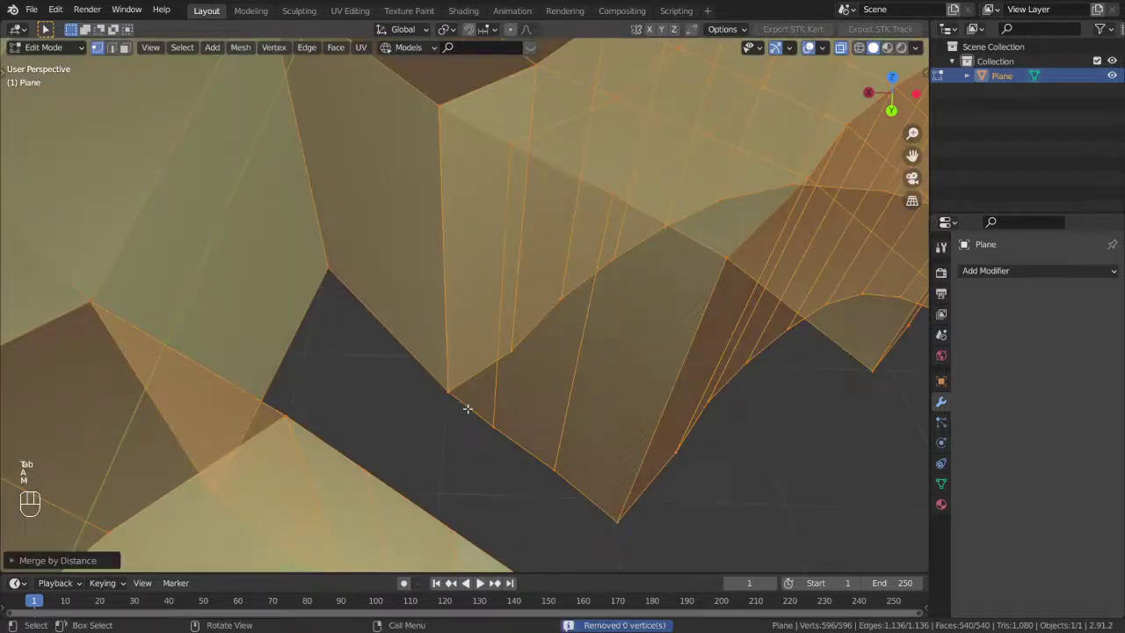
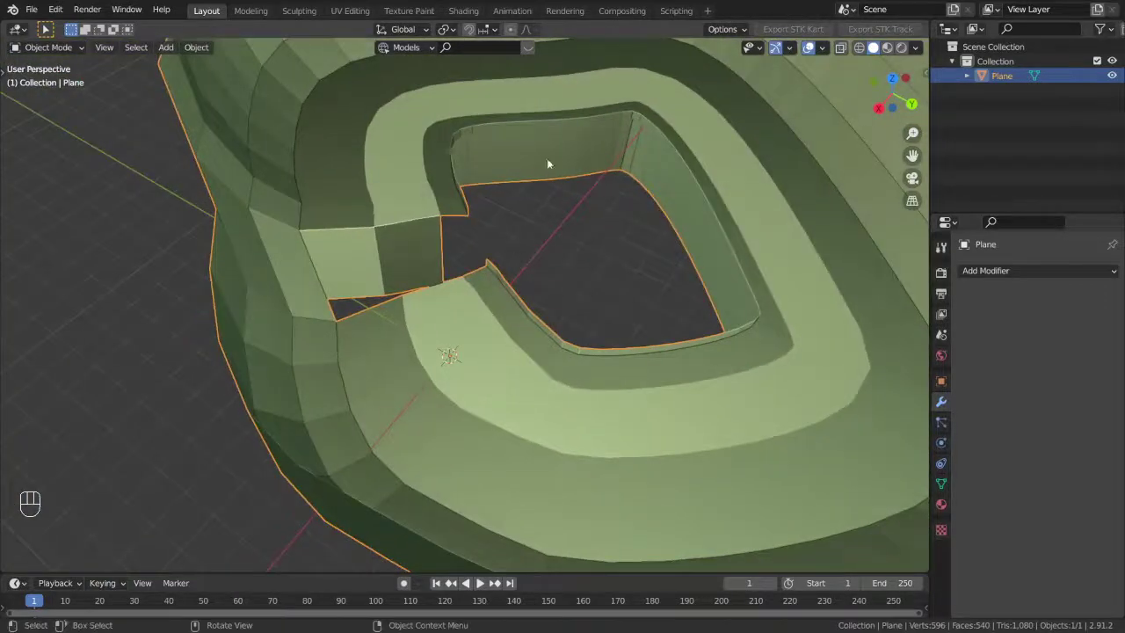
Add a mesh plane and scale it up to about 10.35 so it cuts across the ring's bottom
left_click(537, 163)
key("shift+a")
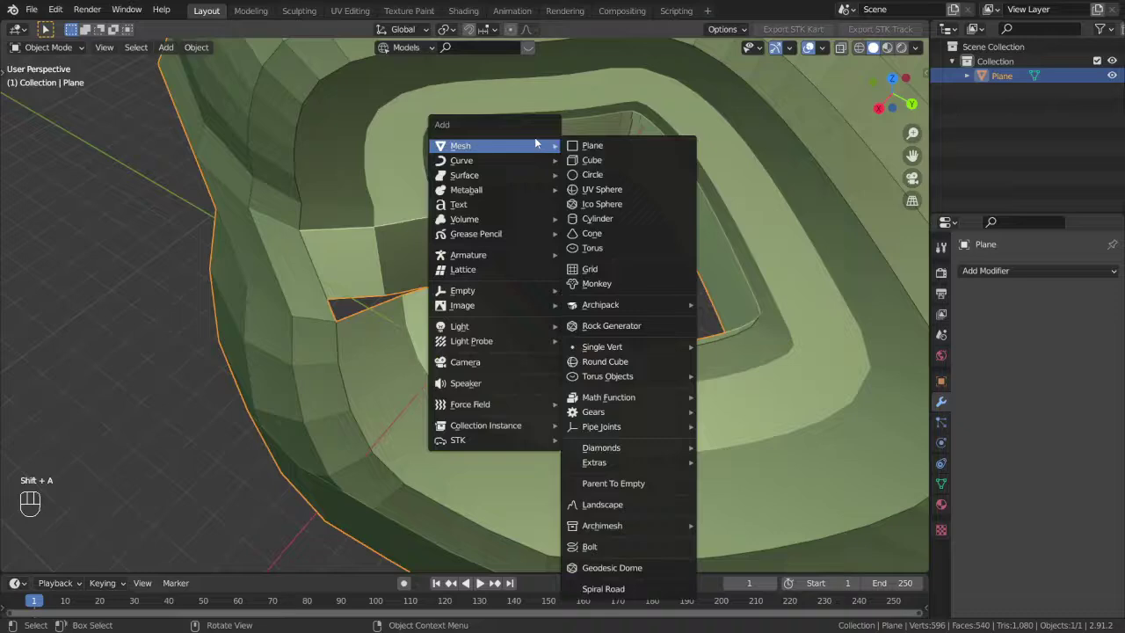
key("s")
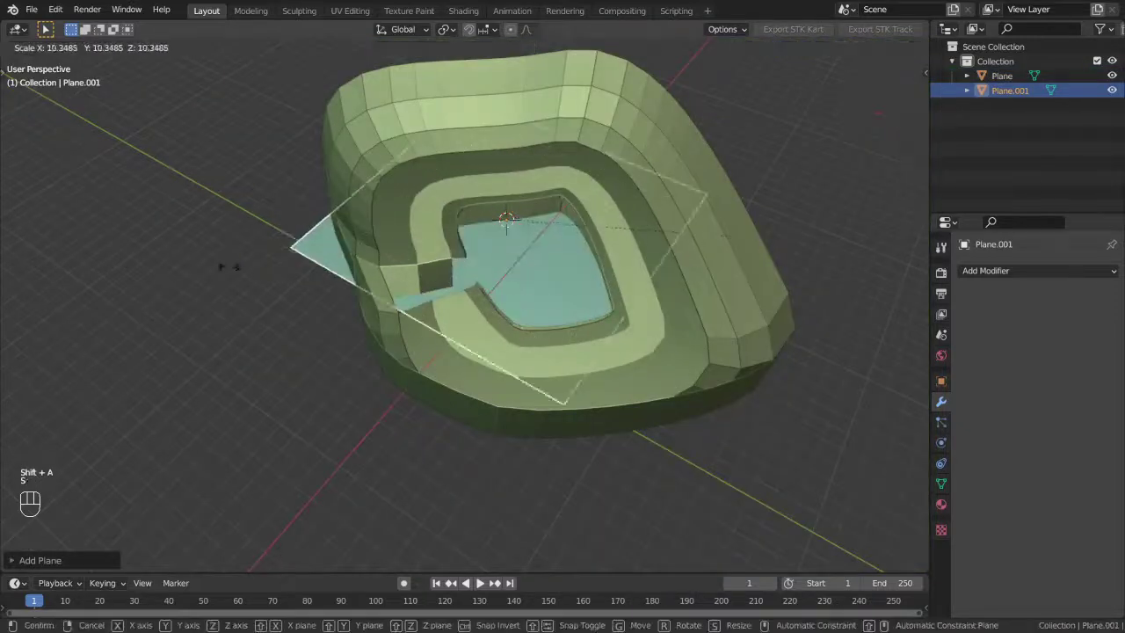
left_click(466, 261)
left_click_drag(322, 300, 283, 302)
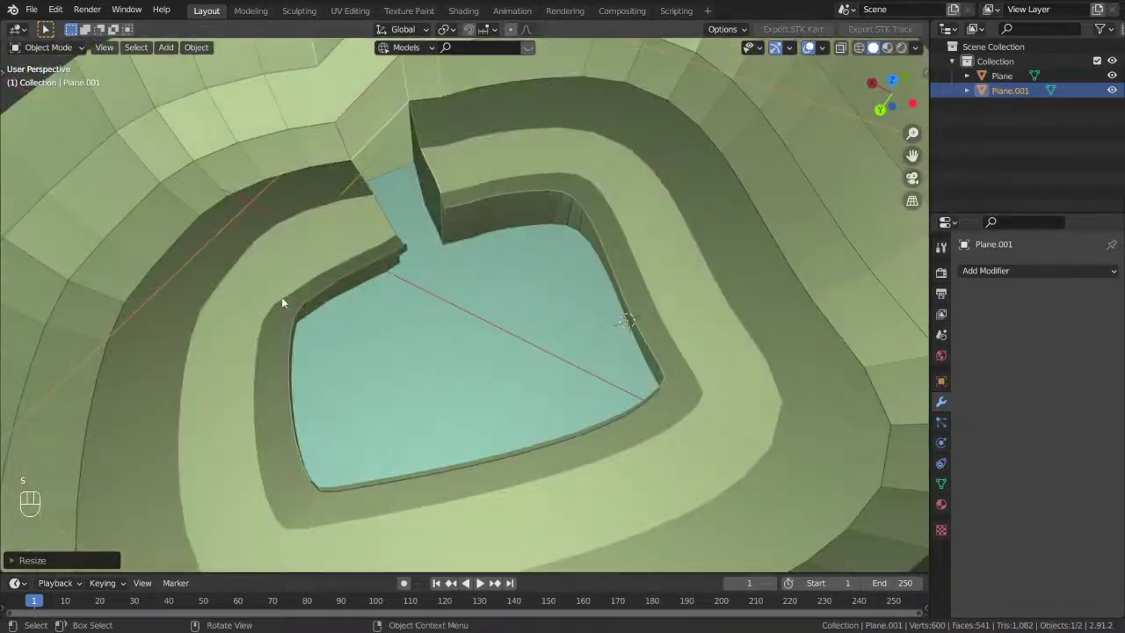
middle_click(390, 297)
left_click_drag(372, 251, 574, 201)
Check the terrain ring's material settings, then select the new flat plane Plane.001
middle_click(510, 195)
left_click_drag(333, 257, 396, 293)
middle_click(442, 267)
left_click(507, 314)
key("Tab")
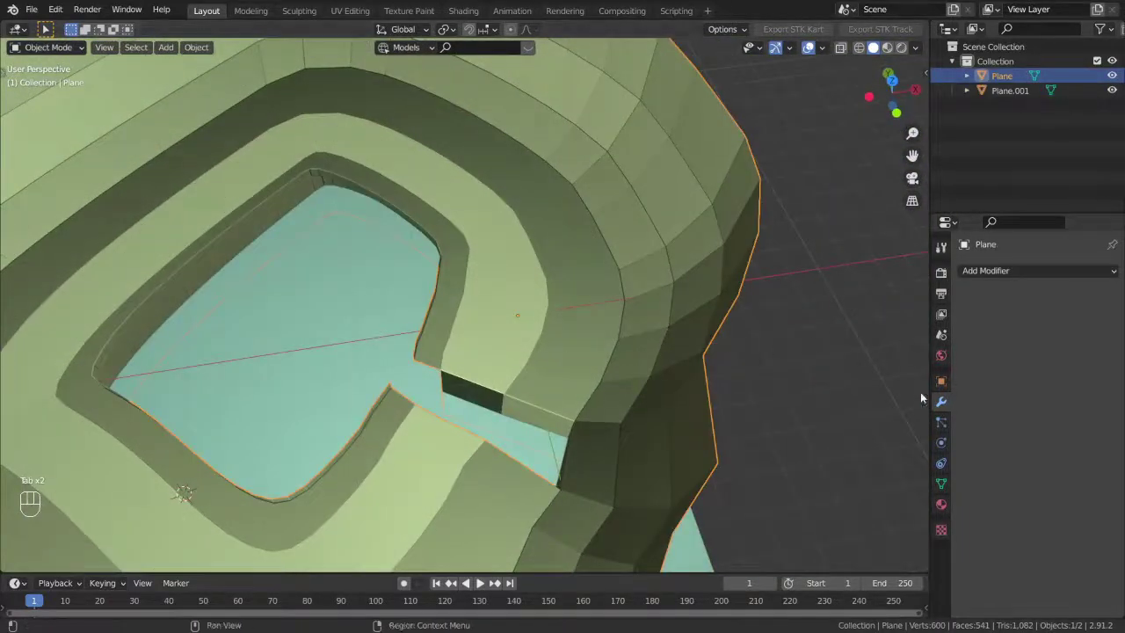
left_click(946, 504)
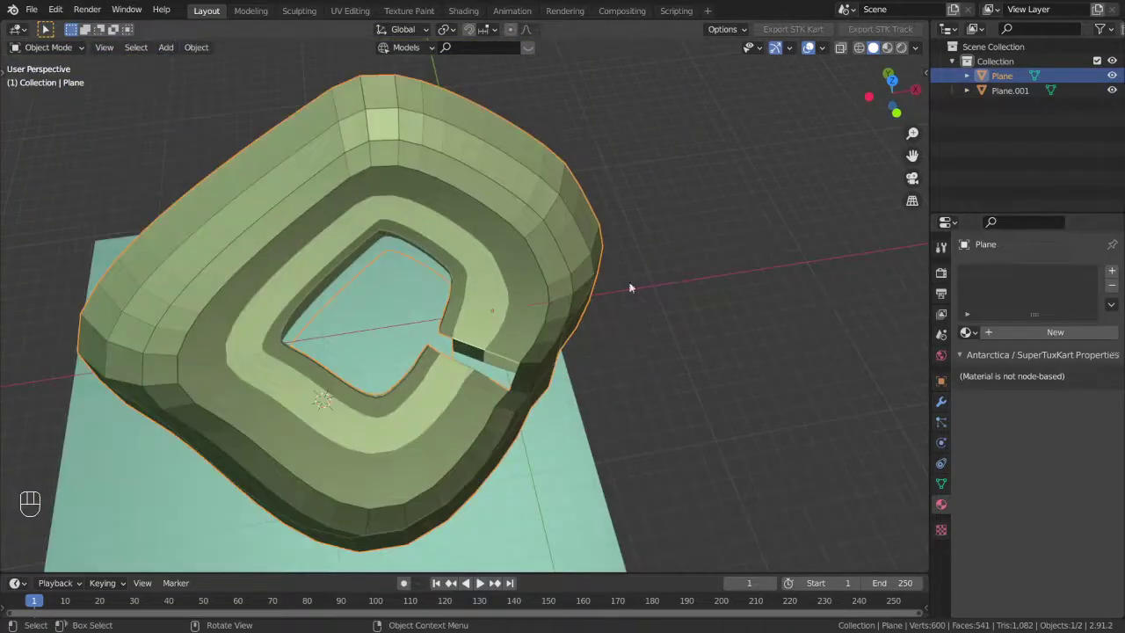
left_click(951, 393)
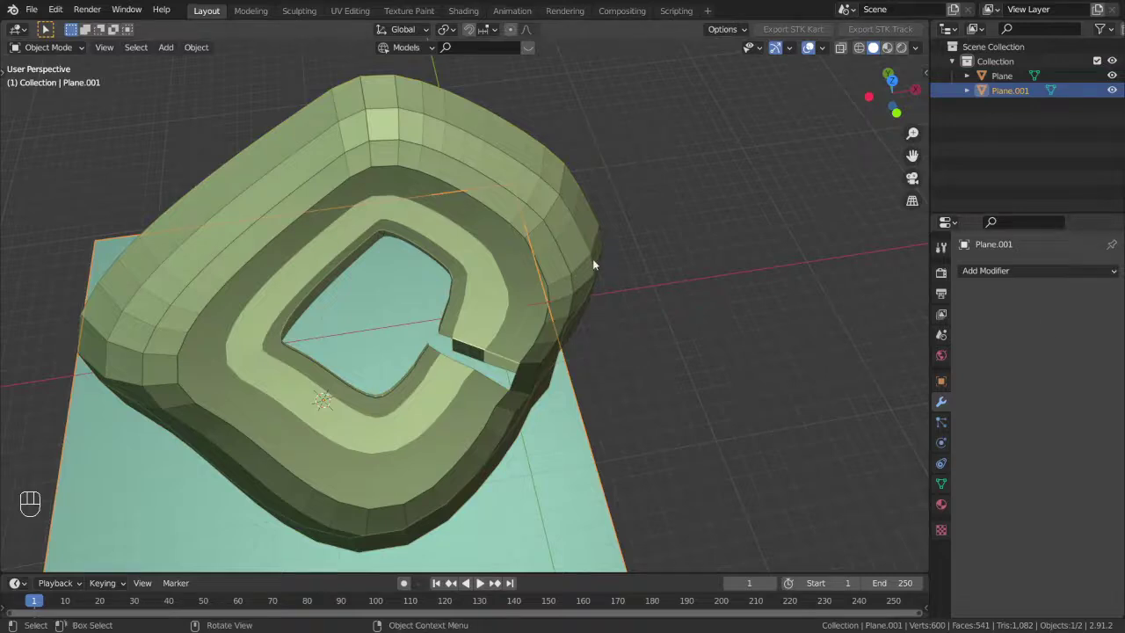
Name the plane water, give it a water material with a magenta base colour, and select the course
left_click(573, 247)
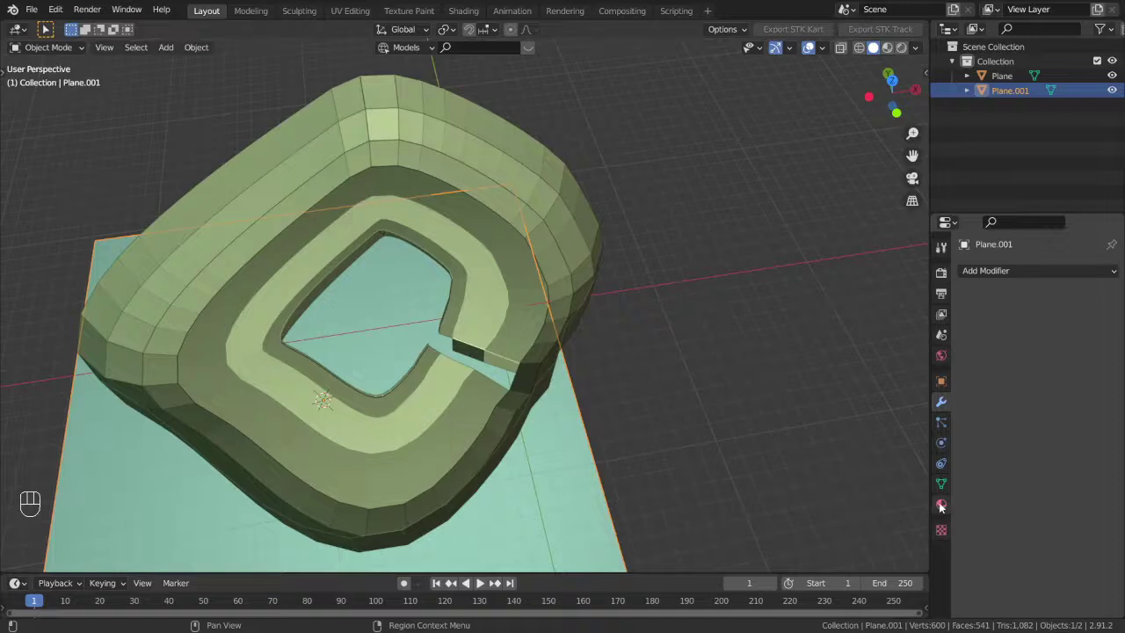
left_click(940, 508)
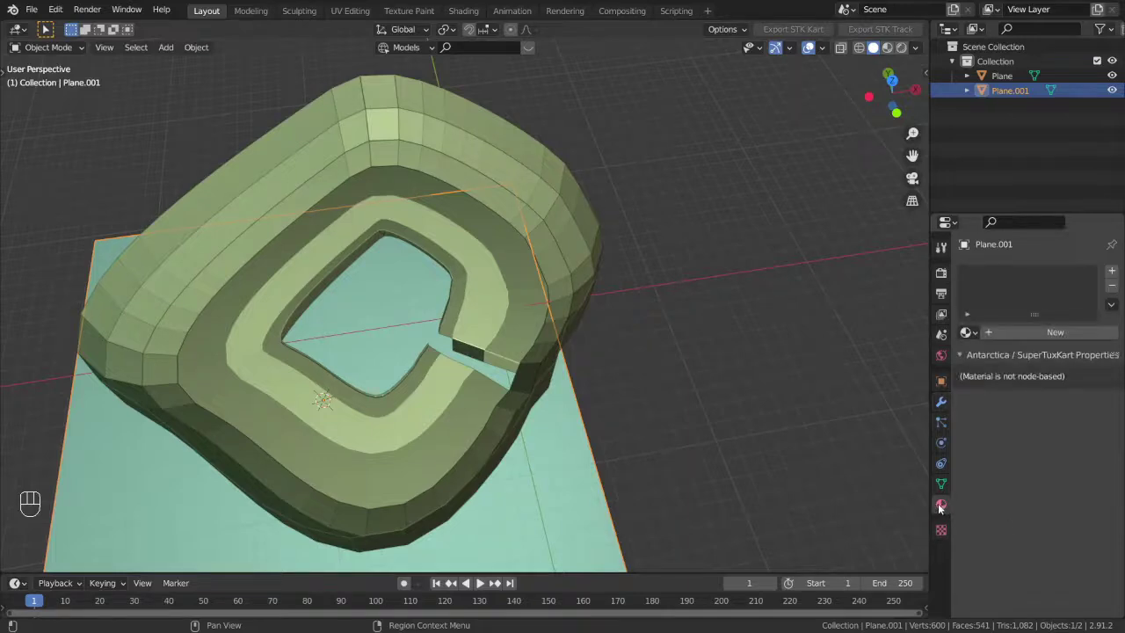
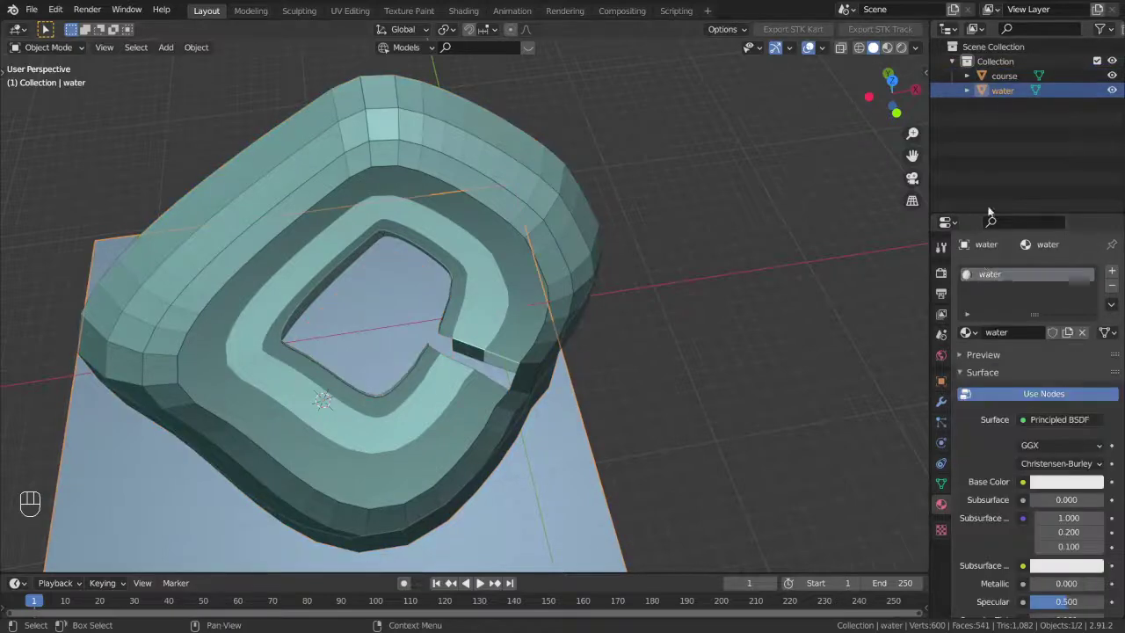
left_click_drag(1024, 485, 892, 43)
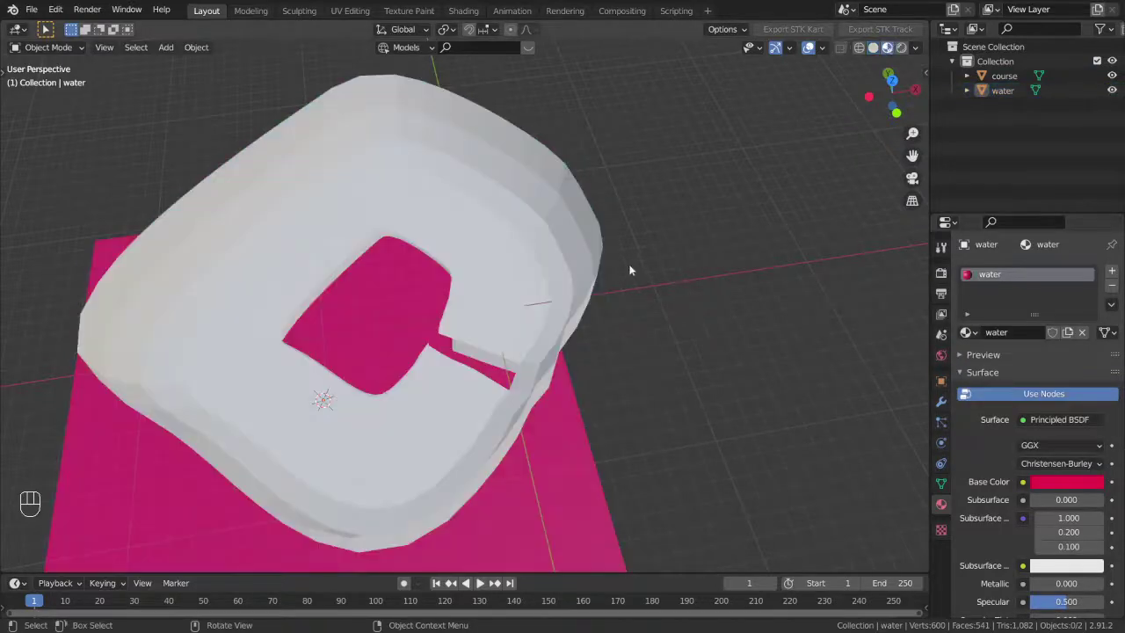
left_click(509, 335)
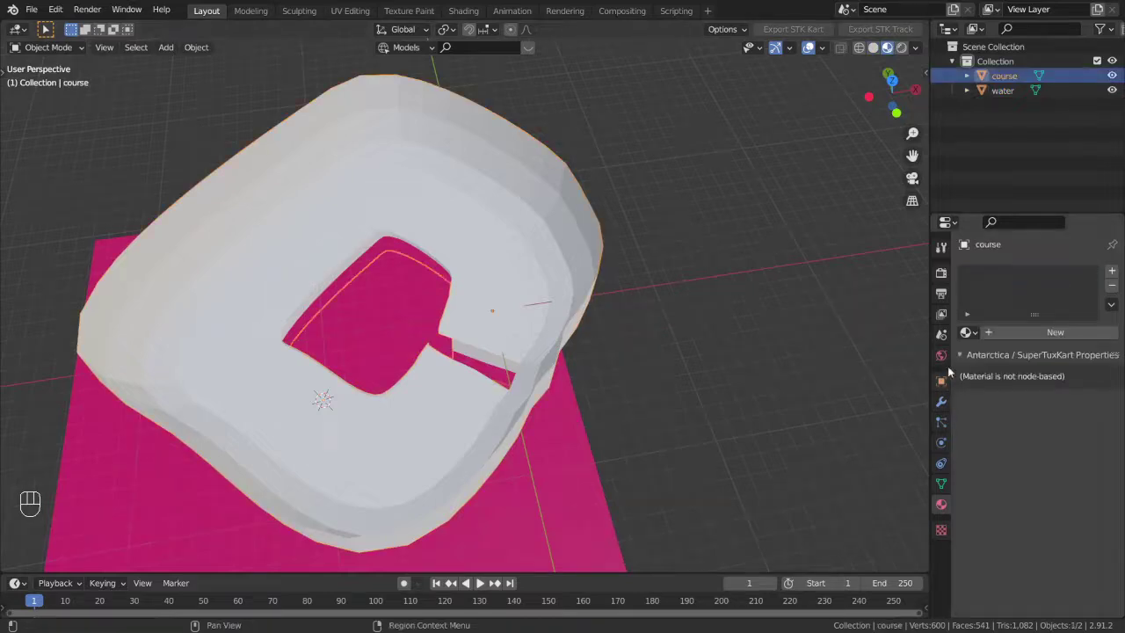
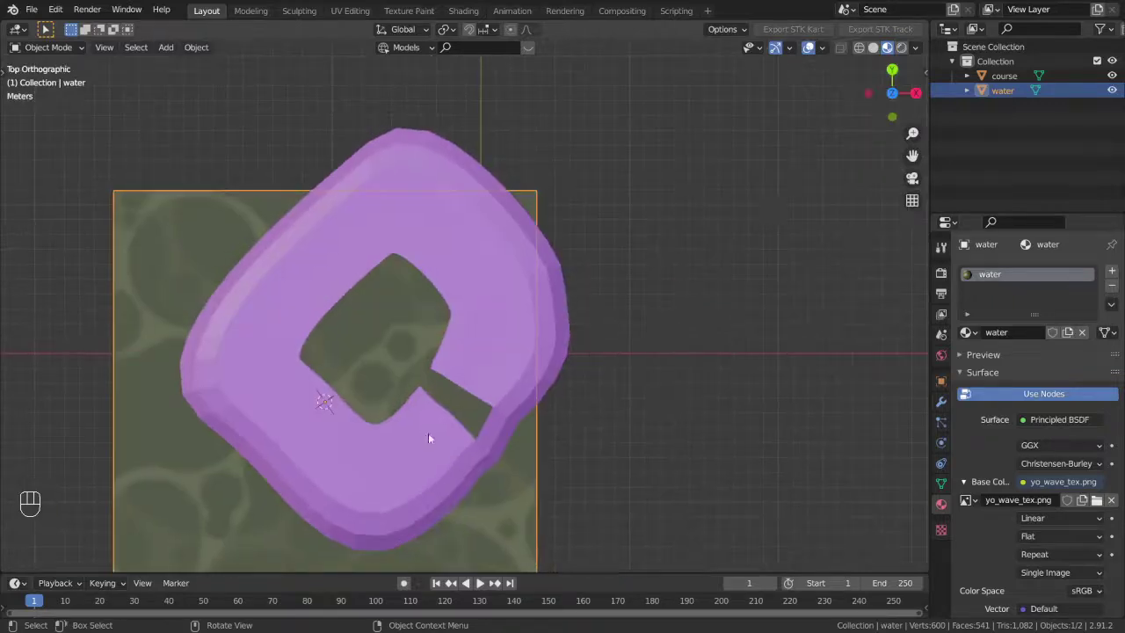
Frame the water plane from top orthographic view and switch to the UV Editing workspace
left_click(474, 371)
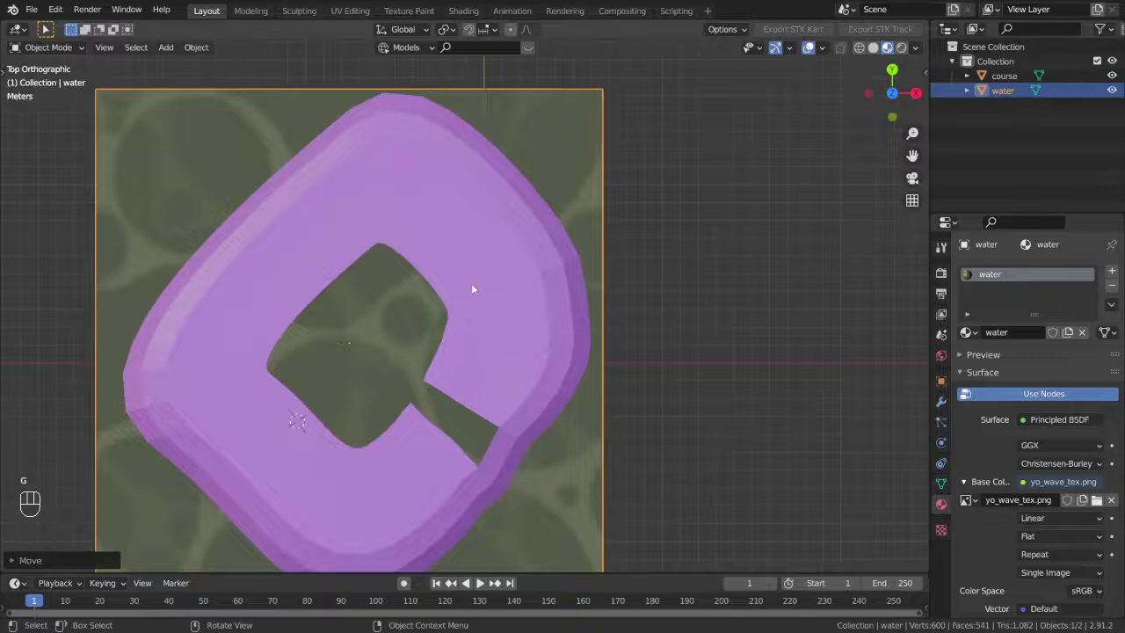
left_click_drag(503, 239, 534, 161)
middle_click(534, 161)
left_click_drag(536, 212, 539, 272)
middle_click(550, 303)
left_click_drag(552, 305, 576, 278)
left_click_drag(582, 322, 541, 328)
left_click(568, 309)
middle_click(614, 296)
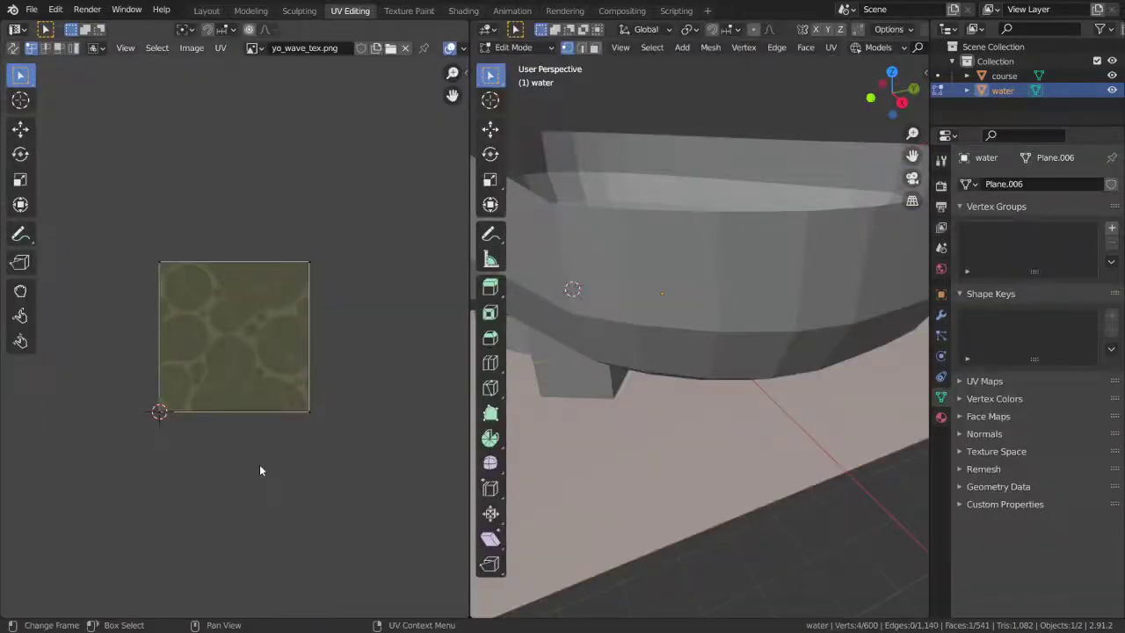
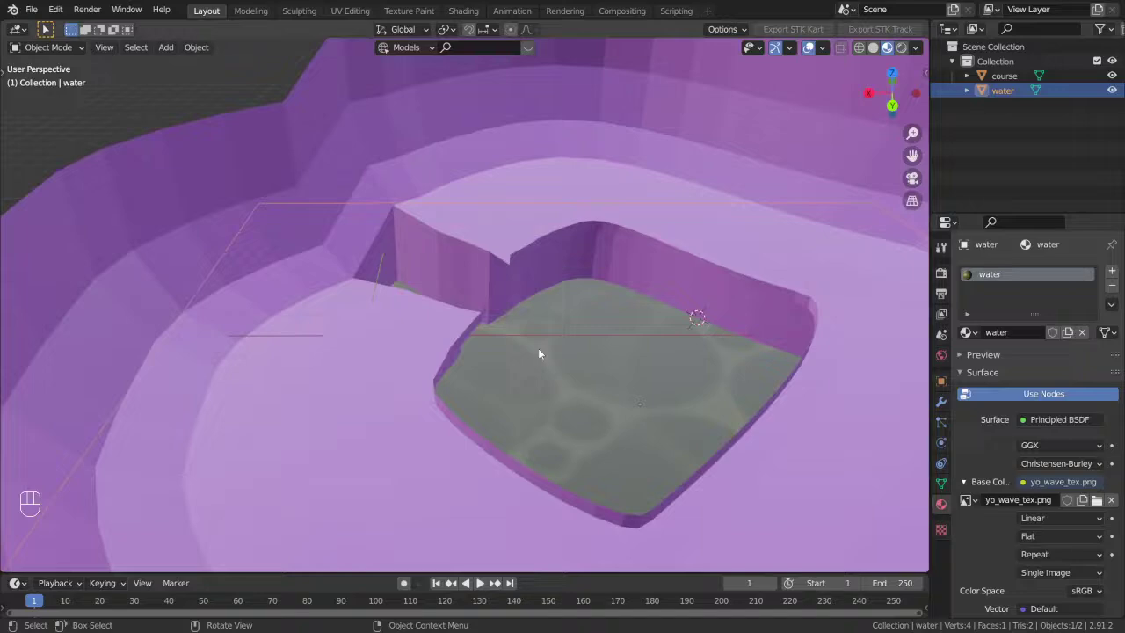
Orbit the course object to view the us_river_in.png texture on its terraced walls
left_click_drag(535, 338, 513, 333)
left_click_drag(498, 237, 405, 264)
left_click_drag(481, 312, 692, 350)
Orbit around the textured terrain ring to check how the rock image covers it
left_click_drag(644, 361, 531, 374)
middle_click(524, 358)
left_click_drag(1023, 486, 1080, 436)
left_click_drag(1091, 501, 836, 393)
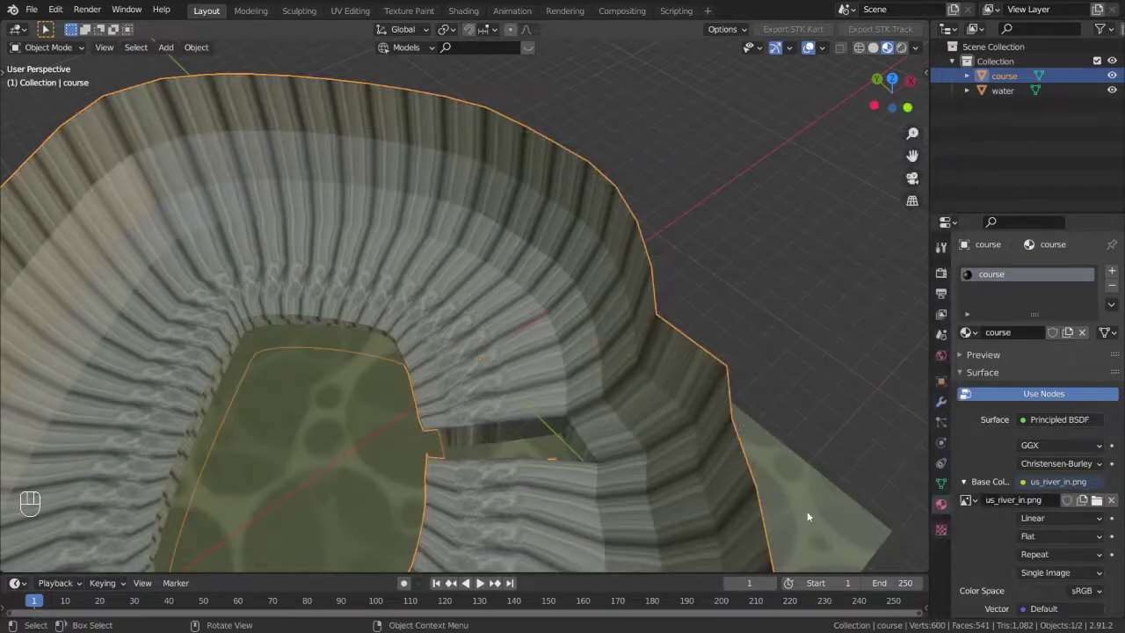
left_click_drag(546, 398, 593, 362)
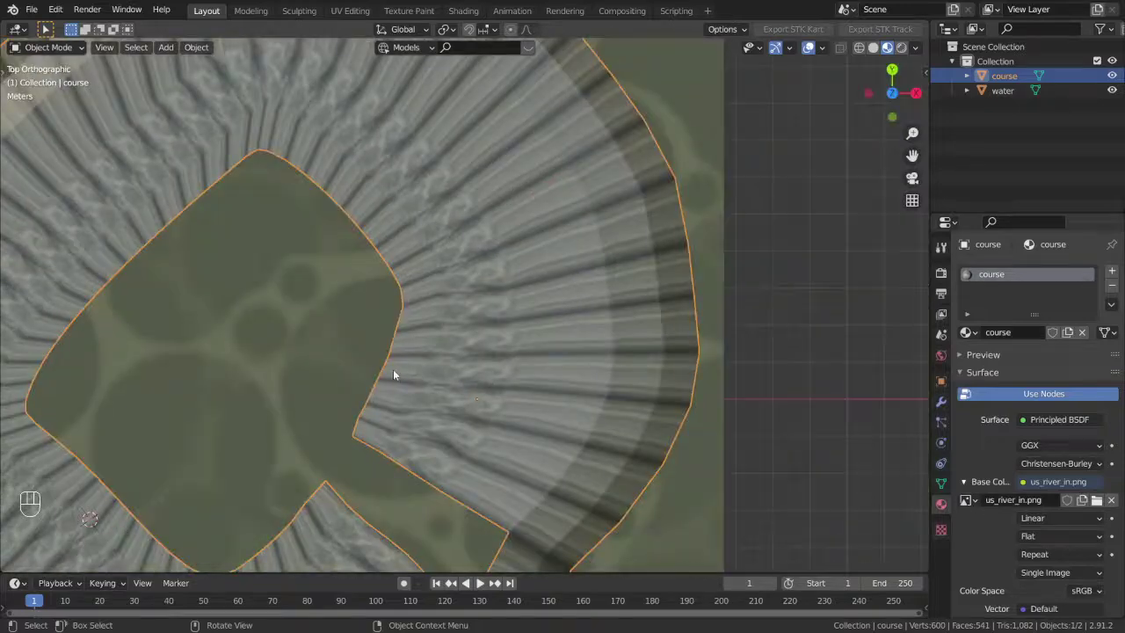
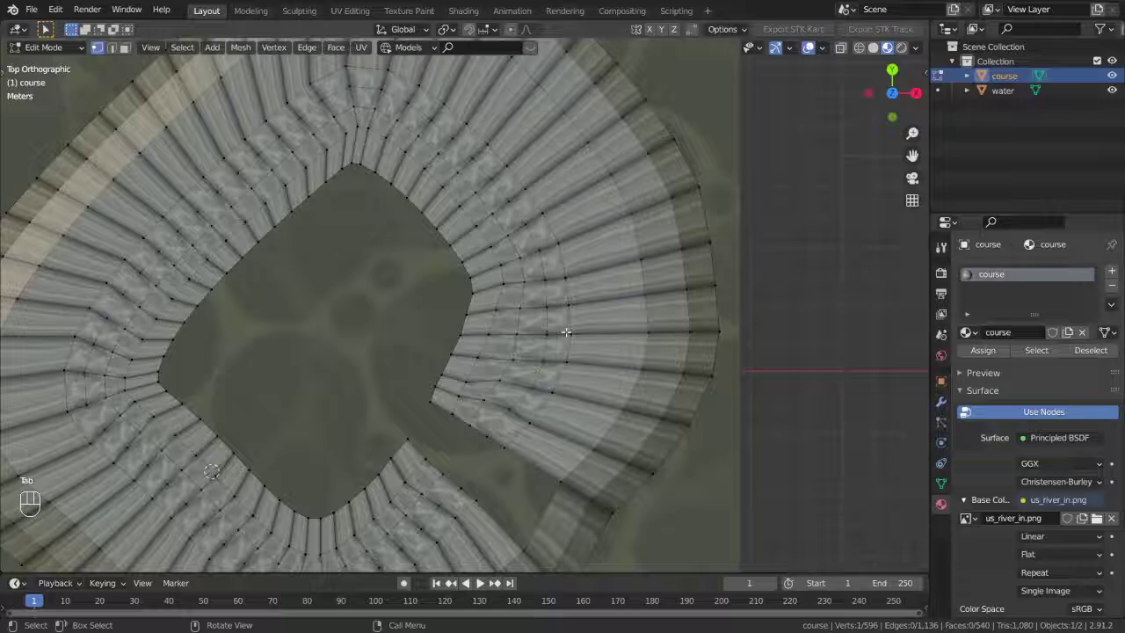
left_click_drag(627, 287, 671, 174)
left_click_drag(646, 290, 652, 342)
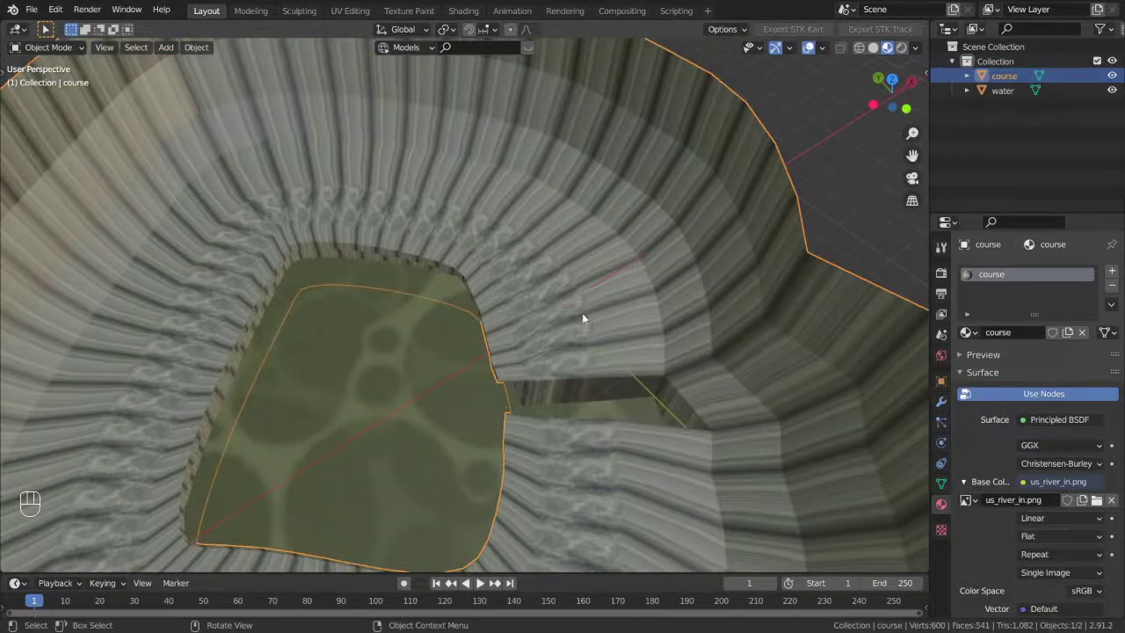
left_click_drag(565, 346, 544, 365)
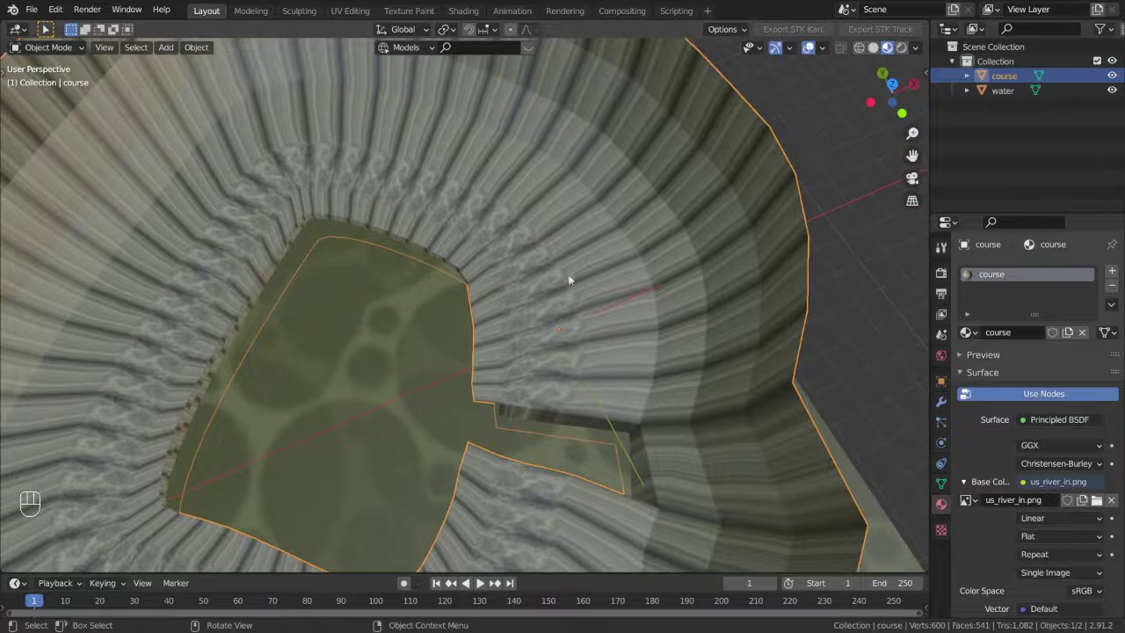
middle_click(454, 331)
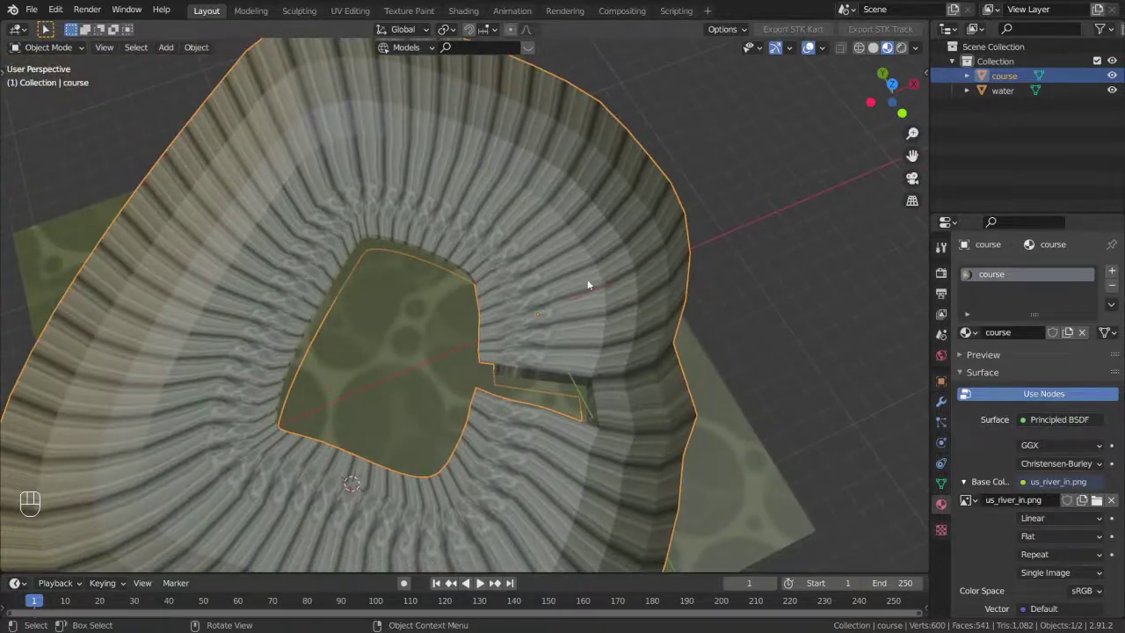
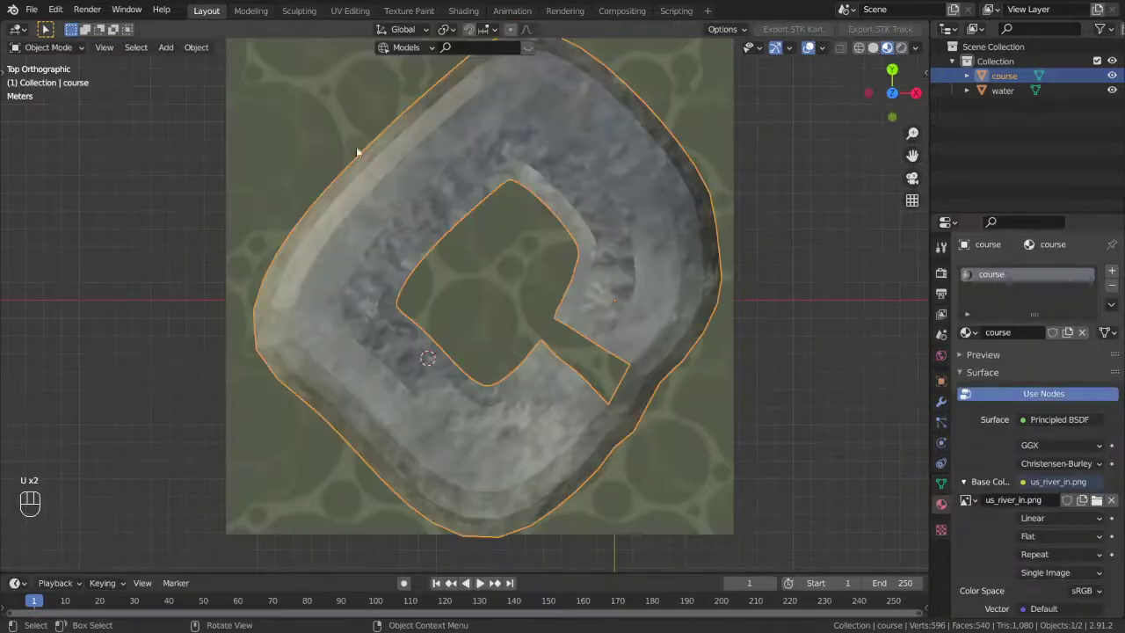
In Edit Mode unwrap one square face of the course on its own with U > Unwrap
left_click_drag(474, 312, 519, 260)
key("Tab")
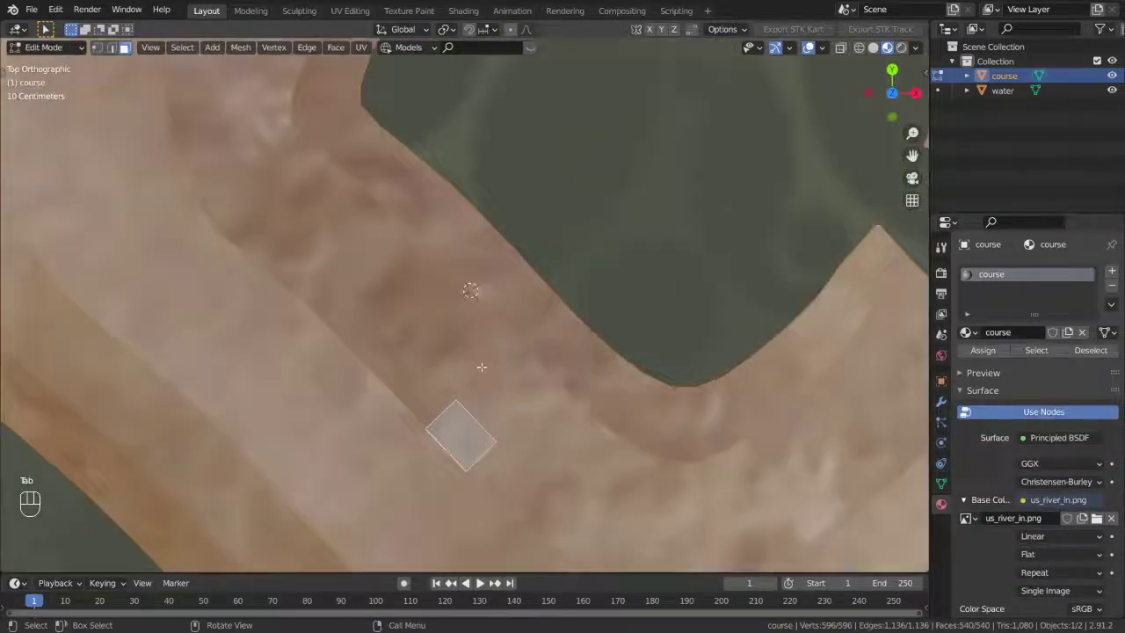
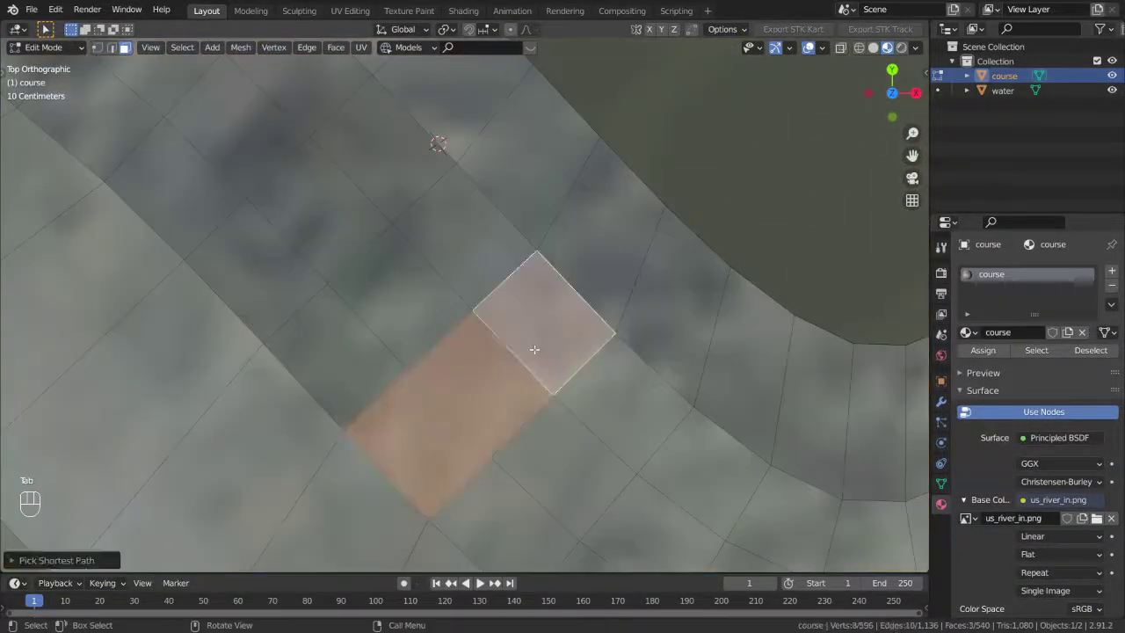
key("y")
key("ctrl+z")
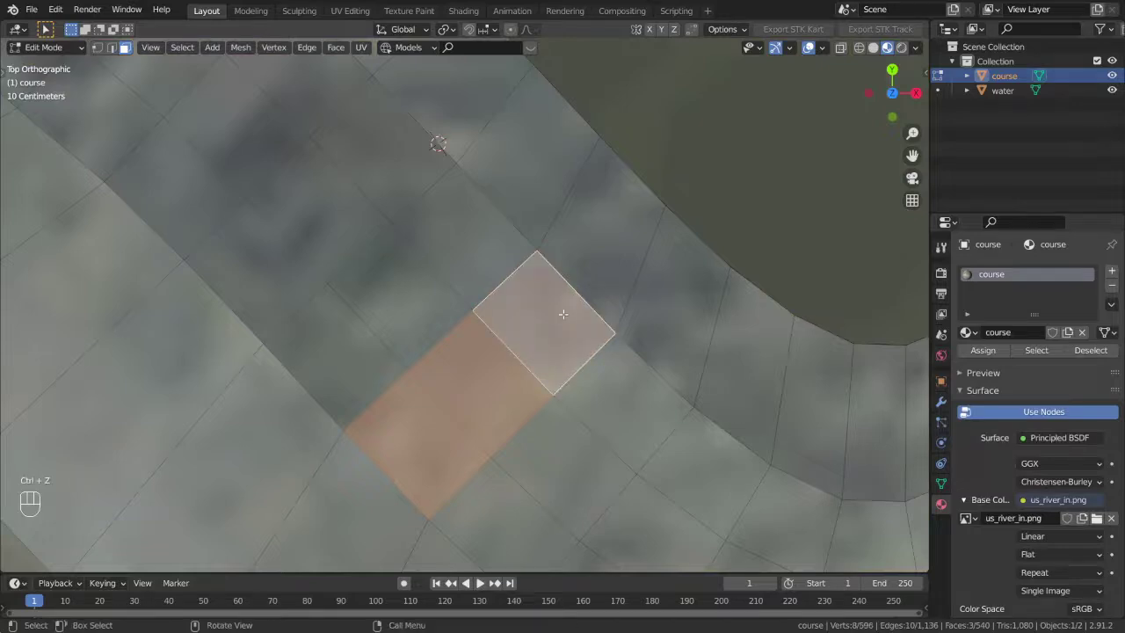
key("u")
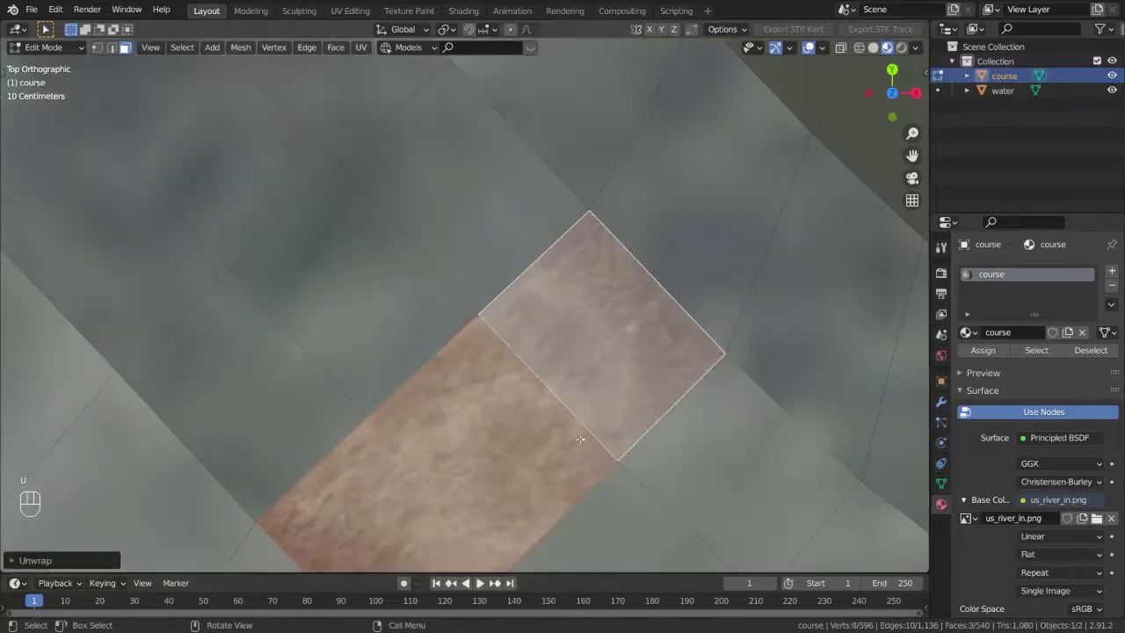
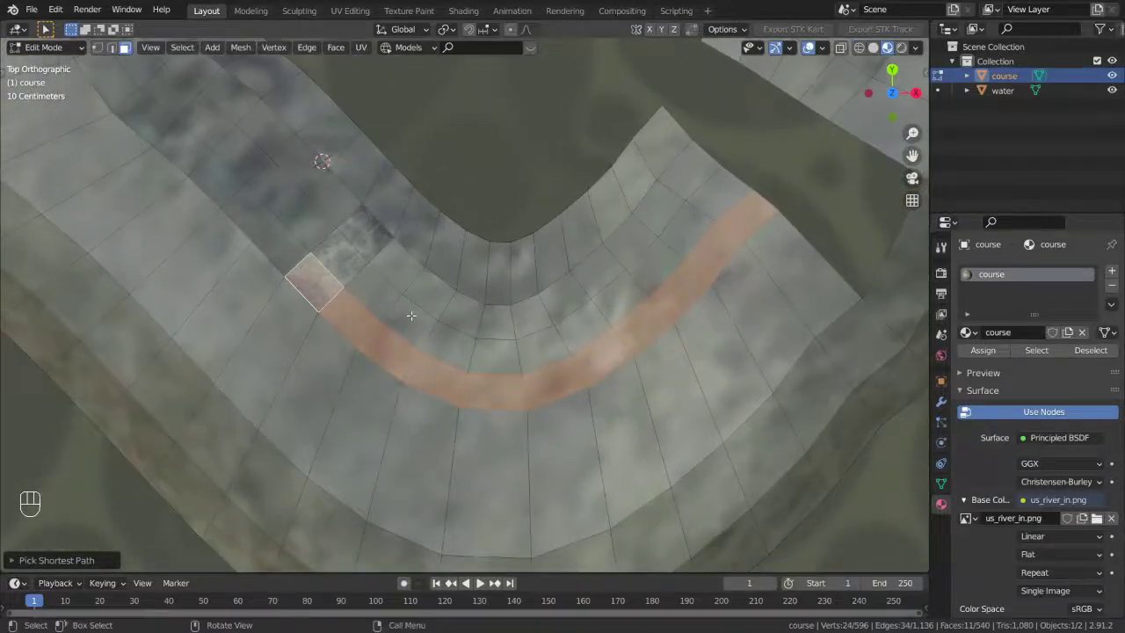
Unwrap the inner-bend strip with Follow Active Quads (Length Average) and return to Object Mode
key("u")
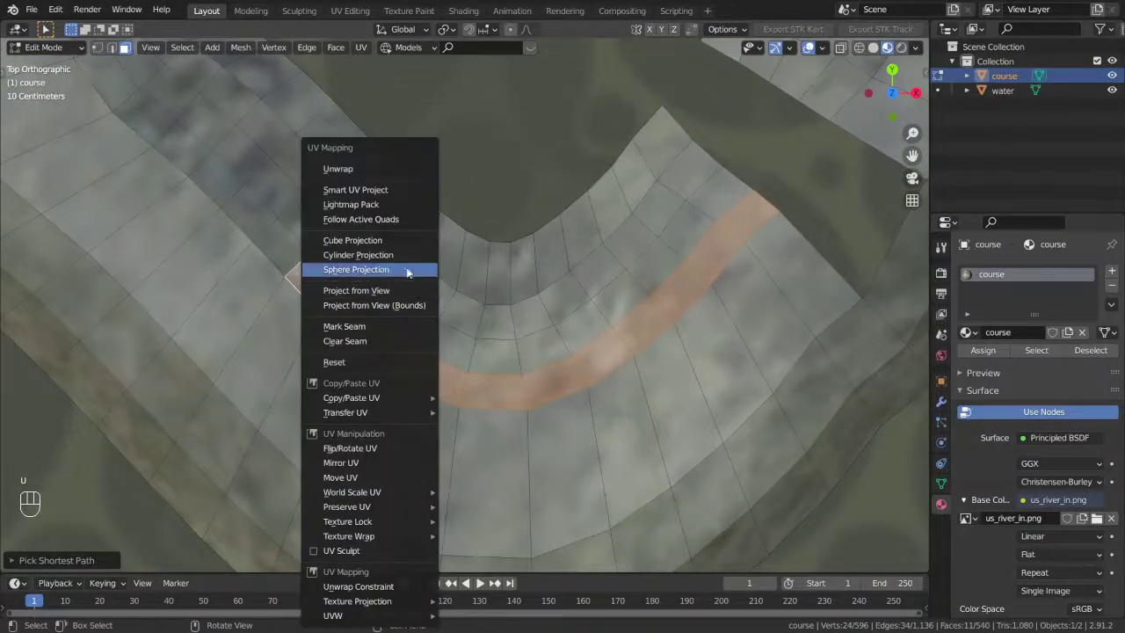
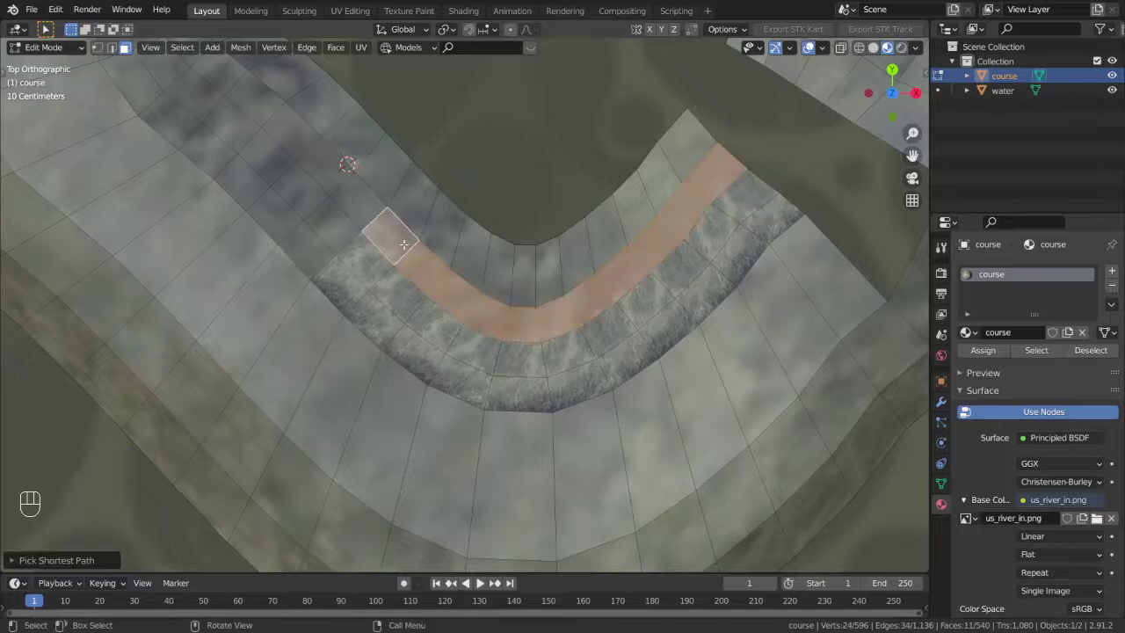
key("u")
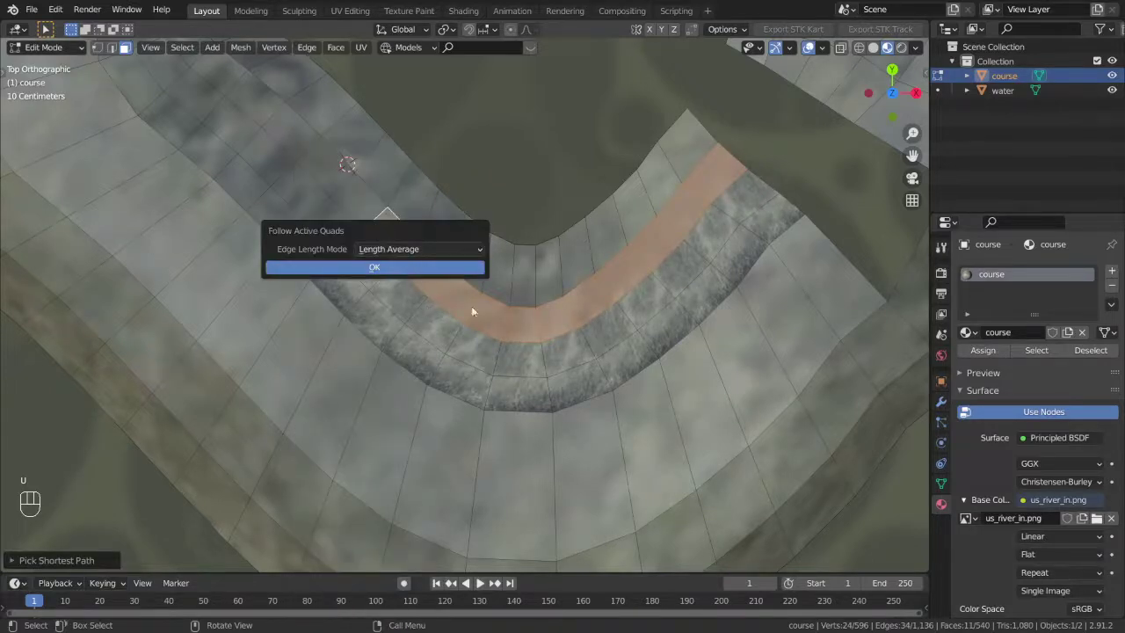
key("Tab")
left_click_drag(584, 323, 430, 310)
left_click_drag(446, 339, 516, 402)
left_click_drag(515, 402, 588, 366)
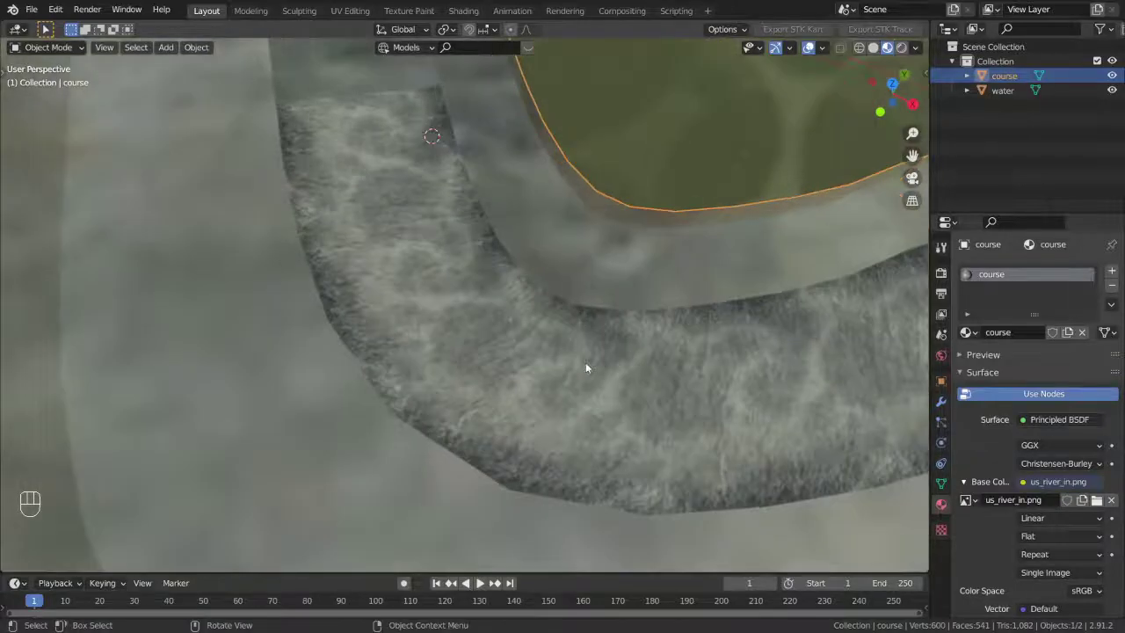
Unwrap the longer path strip with Follow Active Quads and inspect the retextured corner
middle_click(588, 378)
key("Tab")
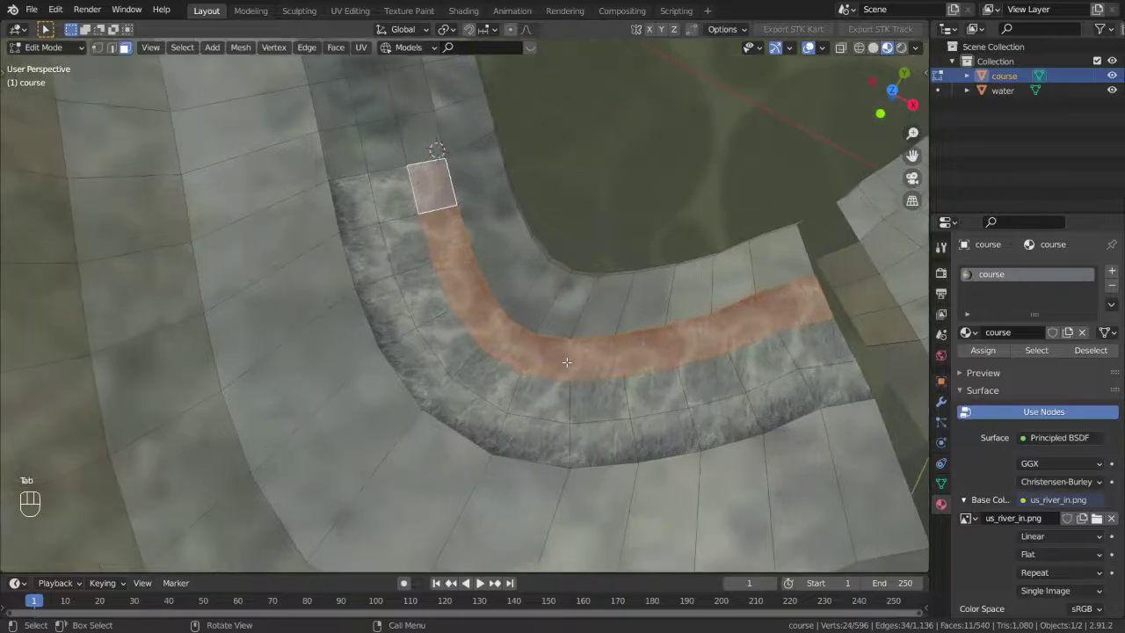
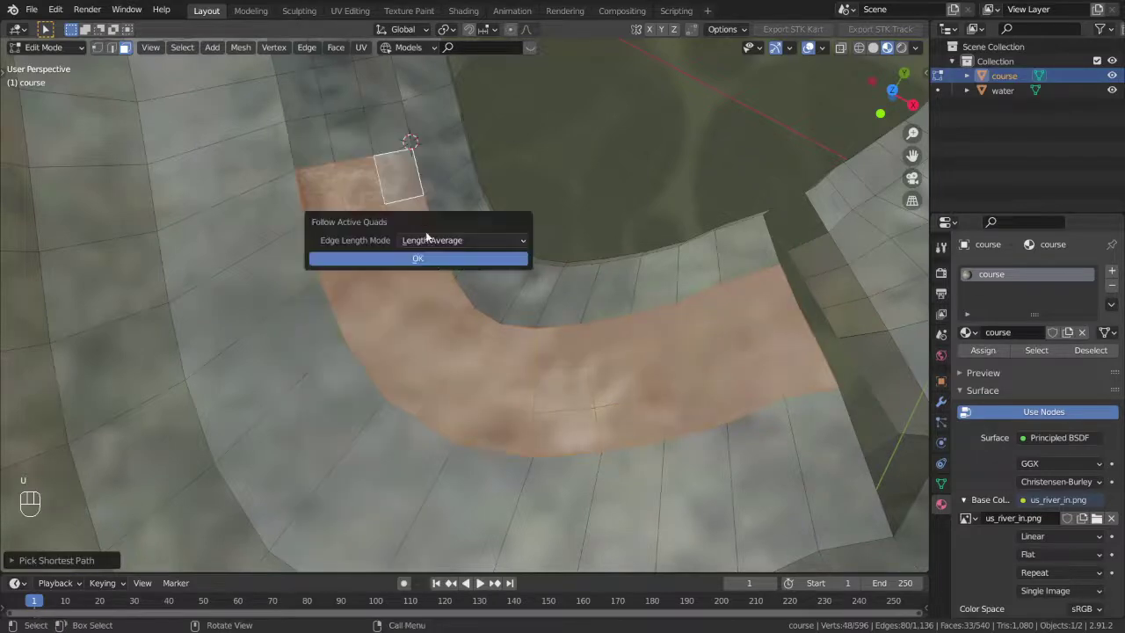
key("Tab")
left_click(526, 378)
left_click(525, 374)
left_click_drag(547, 356, 540, 407)
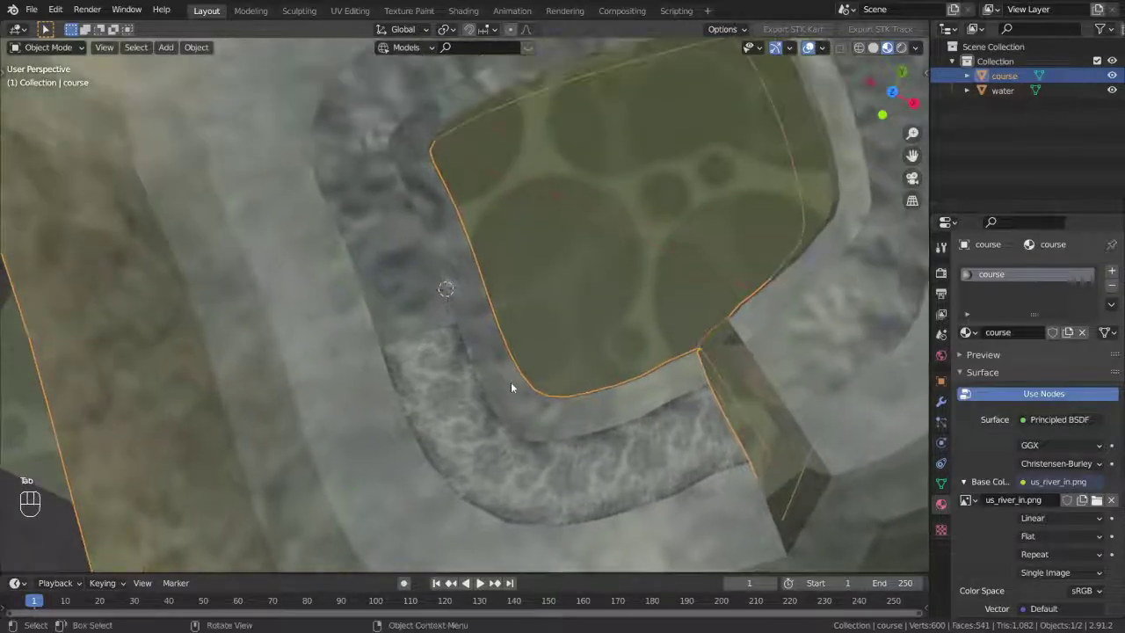
middle_click(621, 311)
left_click_drag(605, 293, 470, 237)
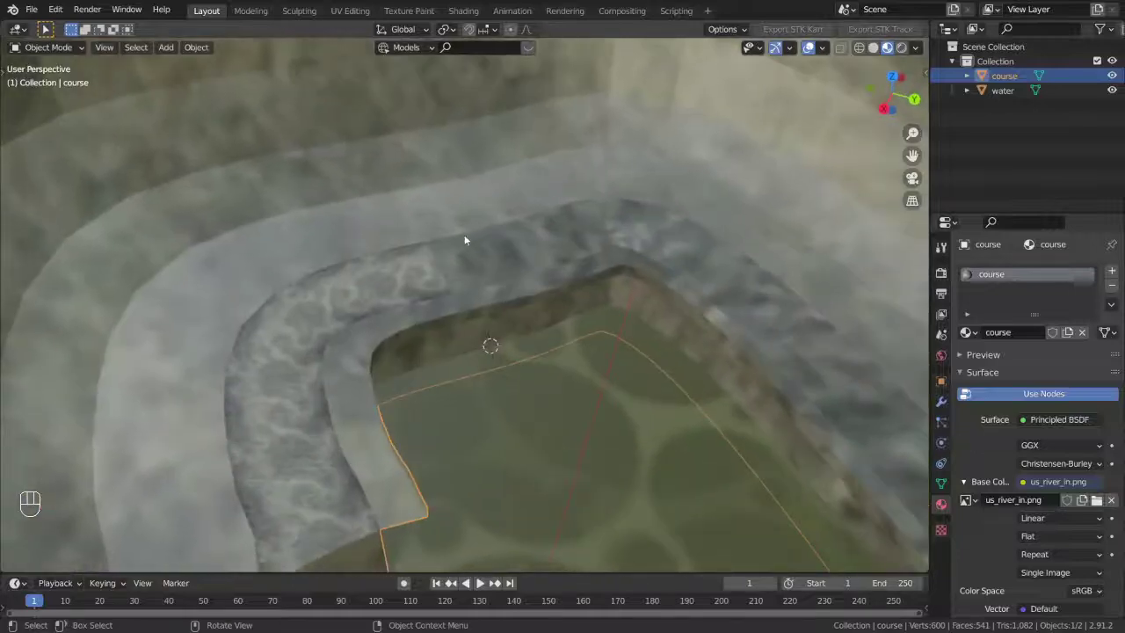
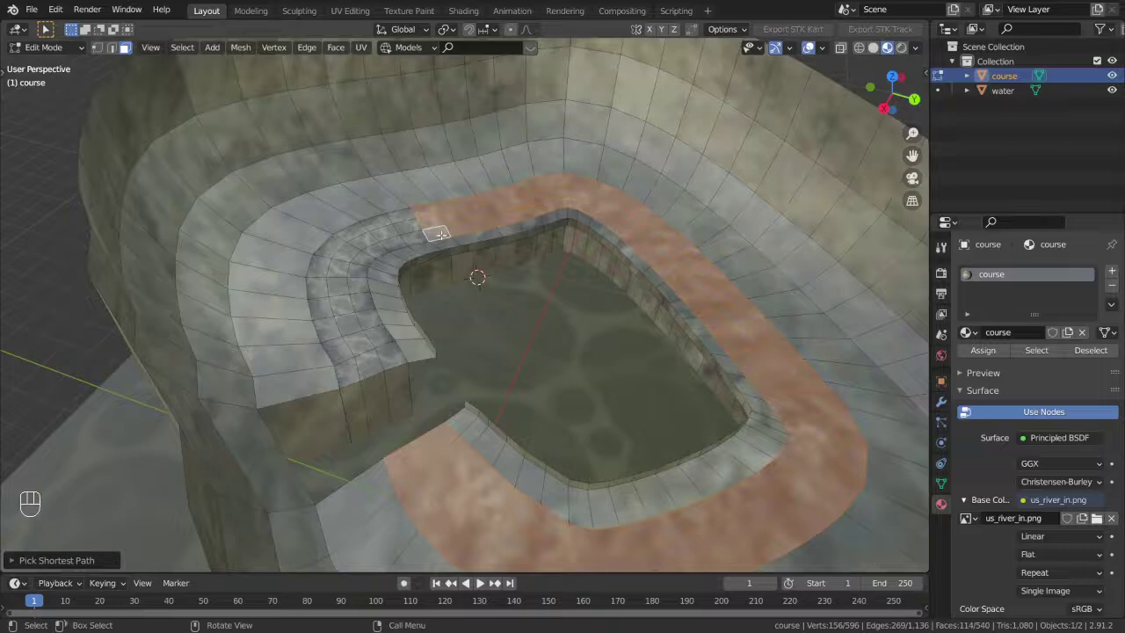
Unwrap the whole inner ring with Follow Active Quads so the rock texture flows around the loop
key("u")
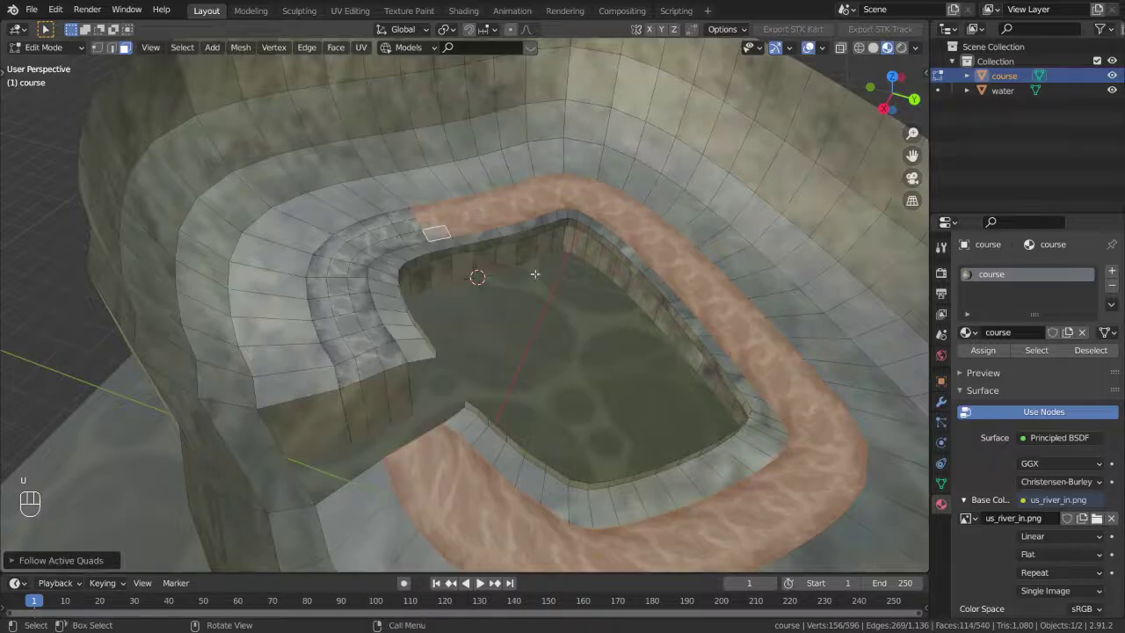
key("Tab")
left_click_drag(587, 311, 553, 270)
left_click_drag(561, 288, 566, 330)
middle_click(565, 337)
middle_click(581, 335)
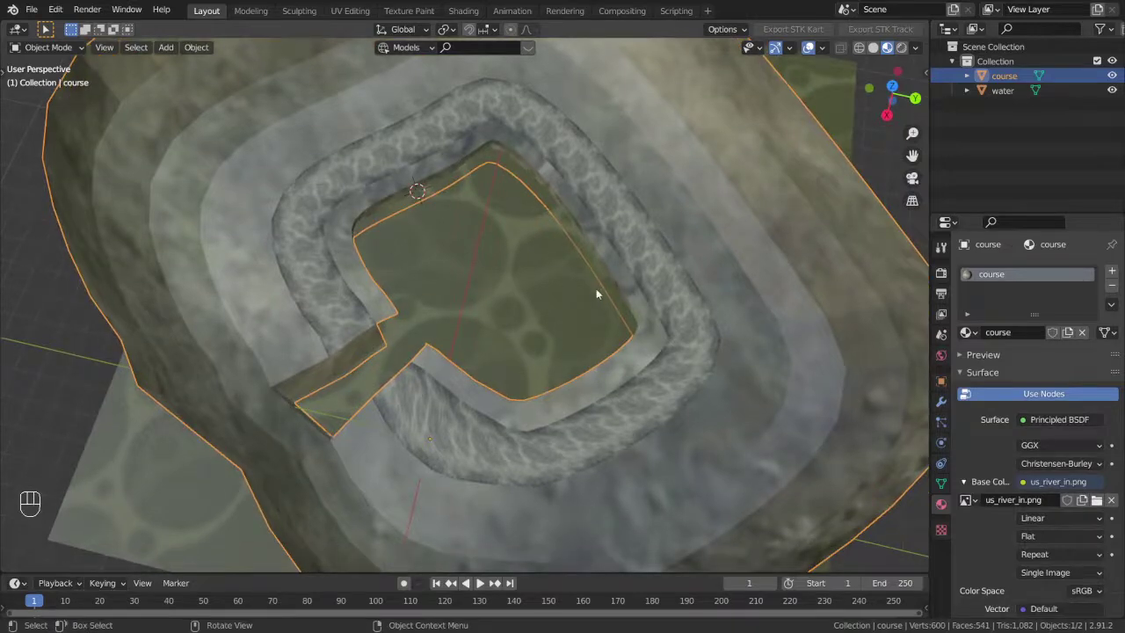
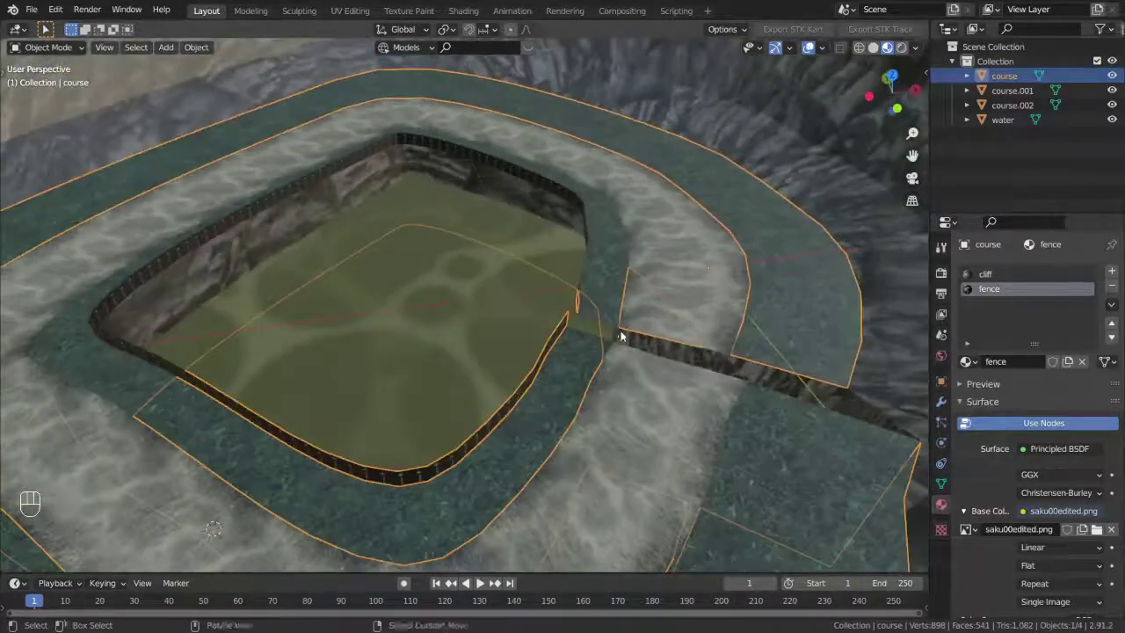
Adjust the view of the course walls showing the fence material with saku00edited.png
middle_click(581, 366)
Add a plane at the 3D cursor, rotate it 90° about X and raise it onto the ground
left_click(529, 196)
key("shift+a")
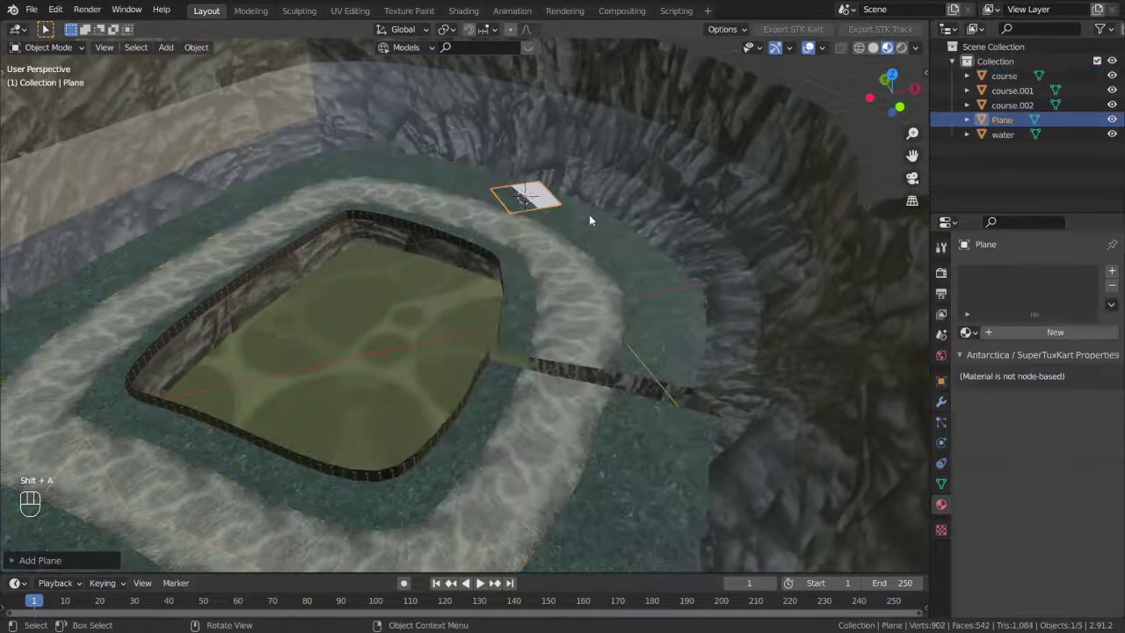
key("r")
key("x")
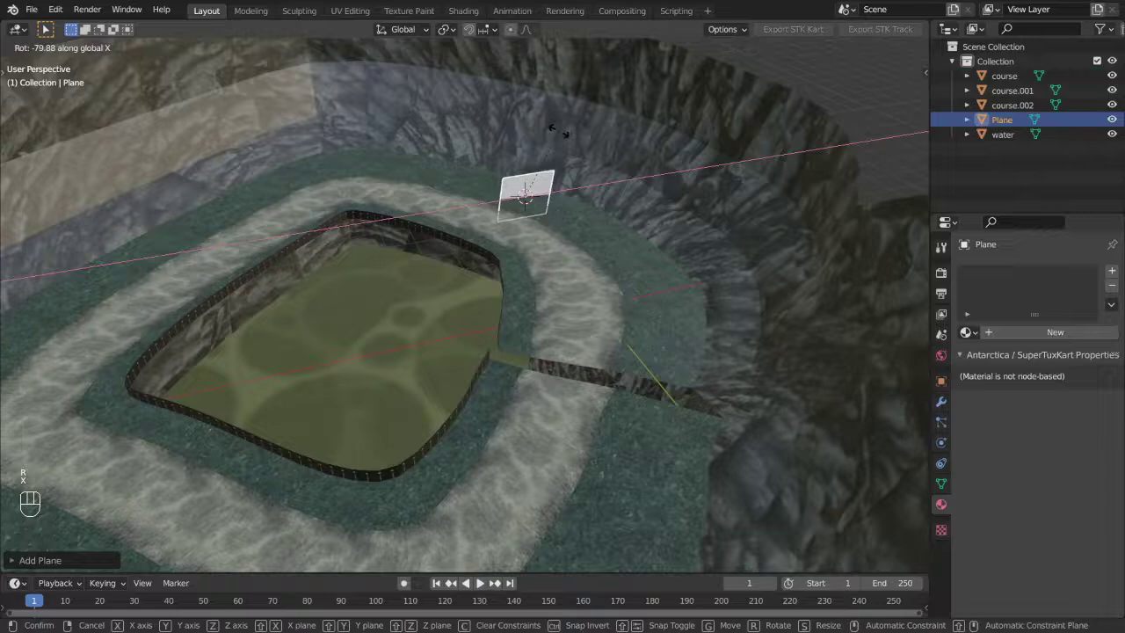
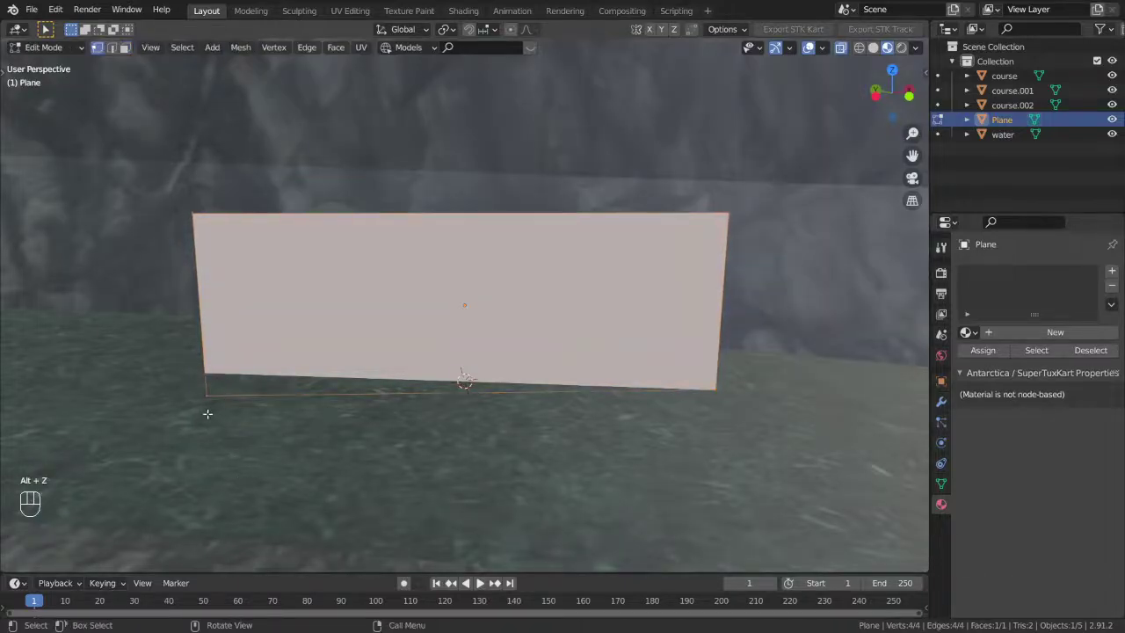
key("g")
key("z")
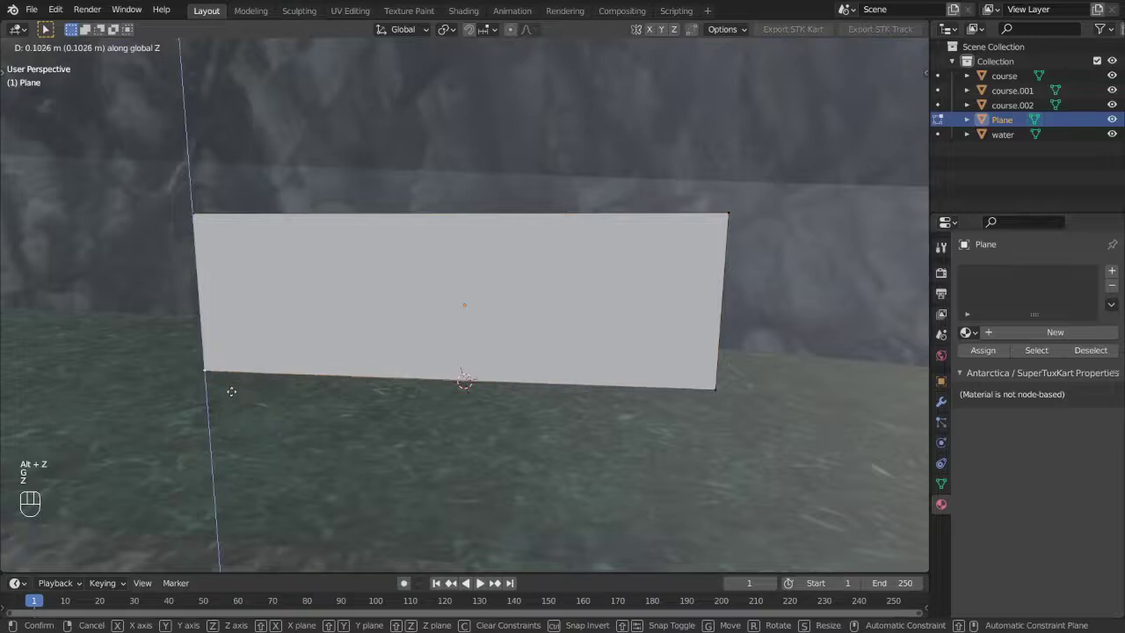
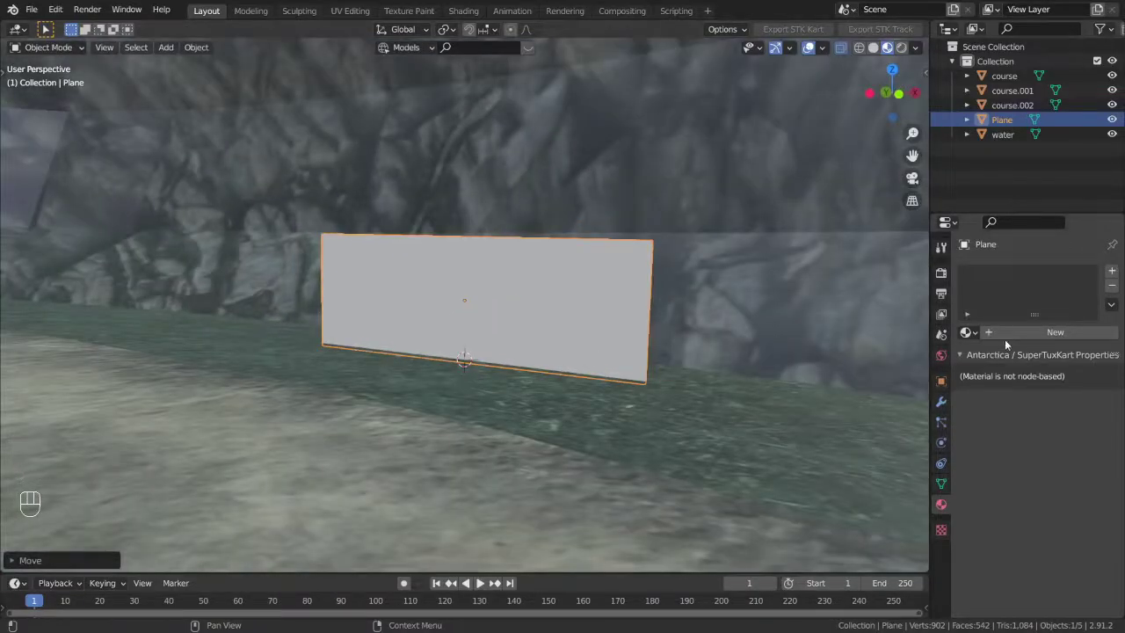
Rename the plane's material to bush and make its base colour an image texture
left_click_drag(996, 335, 875, 484)
key("BackSpace")
left_click_drag(904, 454, 963, 523)
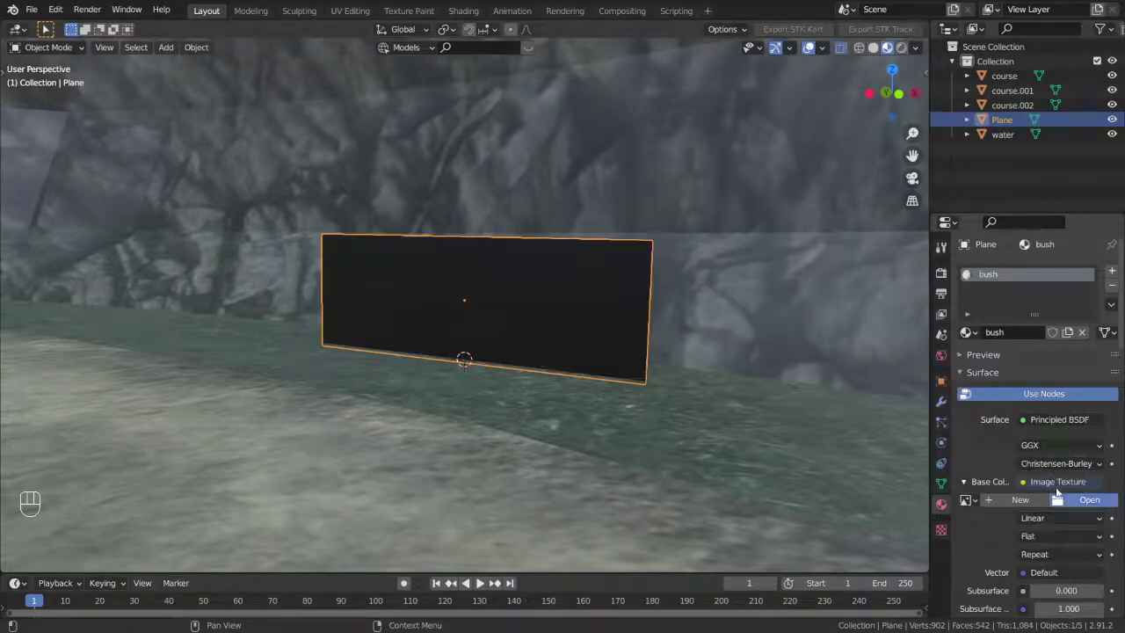